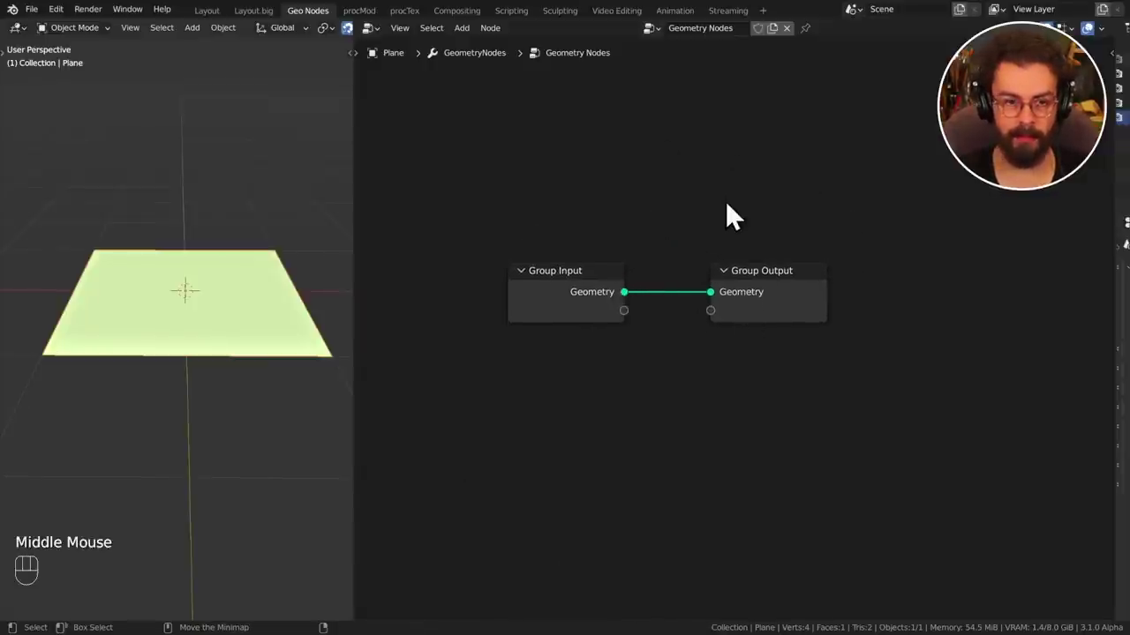
Add a Subdivision Surface node and drop it onto the Group Input–Group Output link.
{"action": "left_click_drag", "start_coordinate": [477, 46], "coordinate": [669, 241]}
{"action": "left_click", "coordinate": [666, 235]}
{"action": "key", "text": "shift+a"}
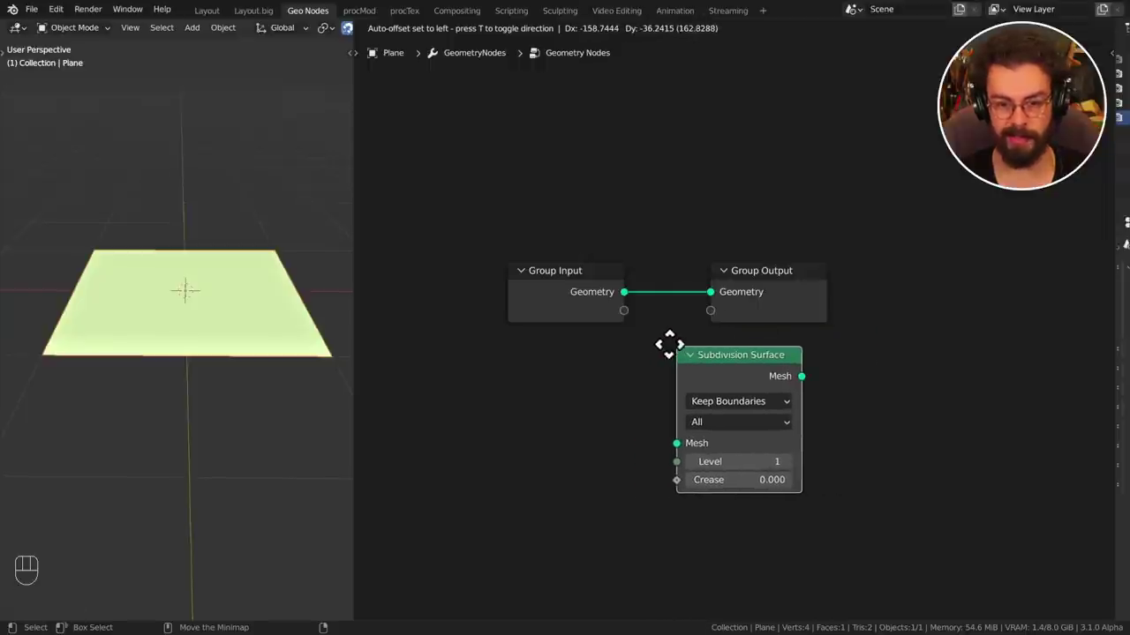
{"action": "middle_click", "coordinate": [689, 224]}
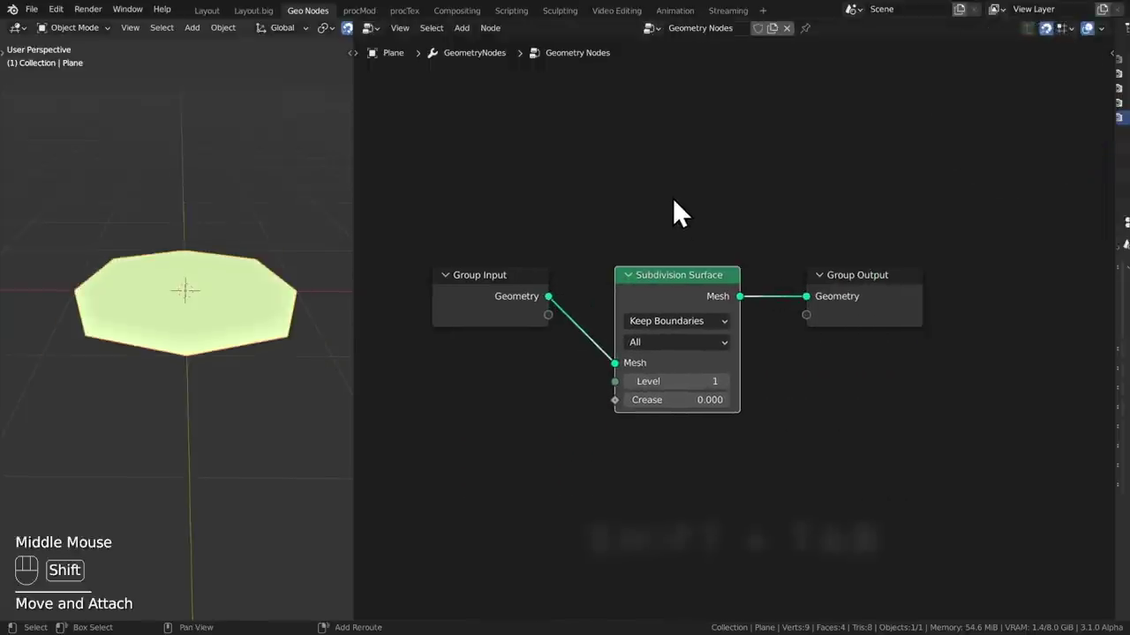
Adjust the editor layout by dragging from the header corner to widen the node area.
{"action": "key", "text": "shift+Tab"}
{"action": "key", "text": "shift+Tab"}
{"action": "left_click", "coordinate": [1054, 43]}
{"action": "left_click", "coordinate": [1055, 45]}
{"action": "left_click", "coordinate": [1058, 44]}
{"action": "double_click", "coordinate": [1056, 42]}
{"action": "left_click_drag", "start_coordinate": [1055, 44], "coordinate": [871, 233]}
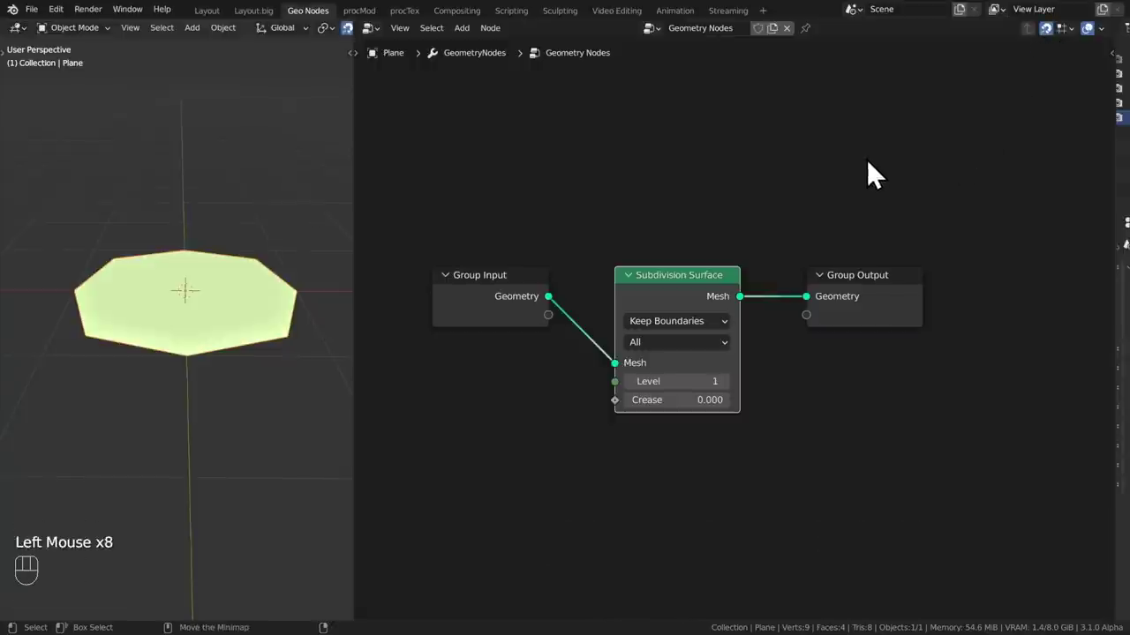
Reposition the Subdivision Surface node slightly lower between Group Input and Group Output.
{"action": "key", "text": "shift+Tab"}
{"action": "key", "text": "shift+Tab"}
{"action": "middle_click", "coordinate": [680, 293]}
{"action": "left_click_drag", "start_coordinate": [685, 292], "coordinate": [671, 325]}
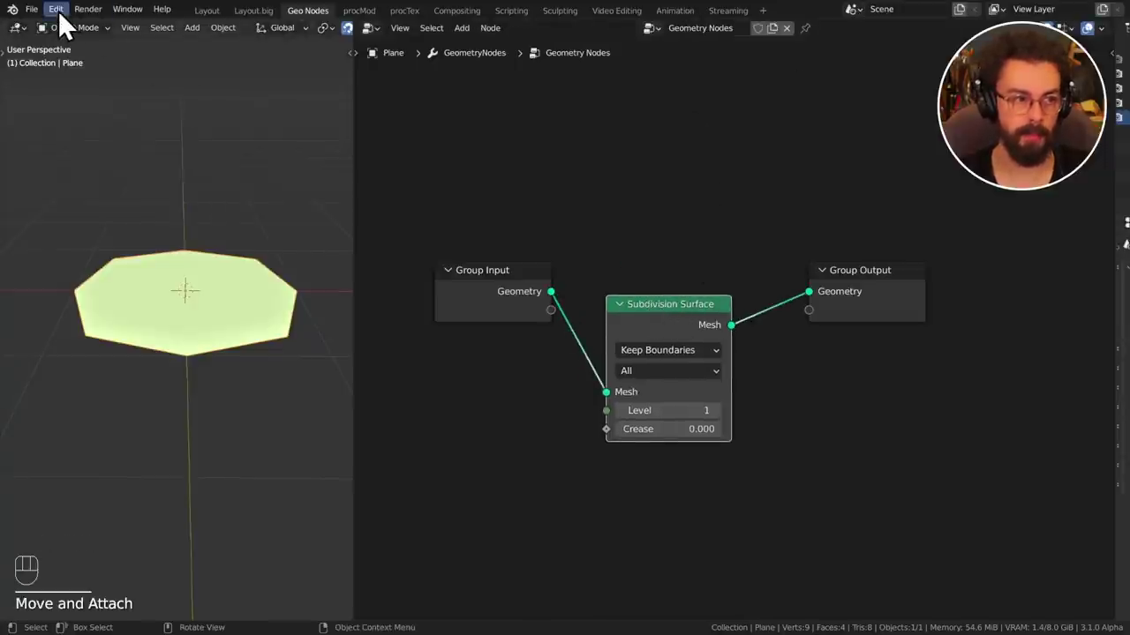
{"action": "left_click_drag", "start_coordinate": [69, 20], "coordinate": [117, 240]}
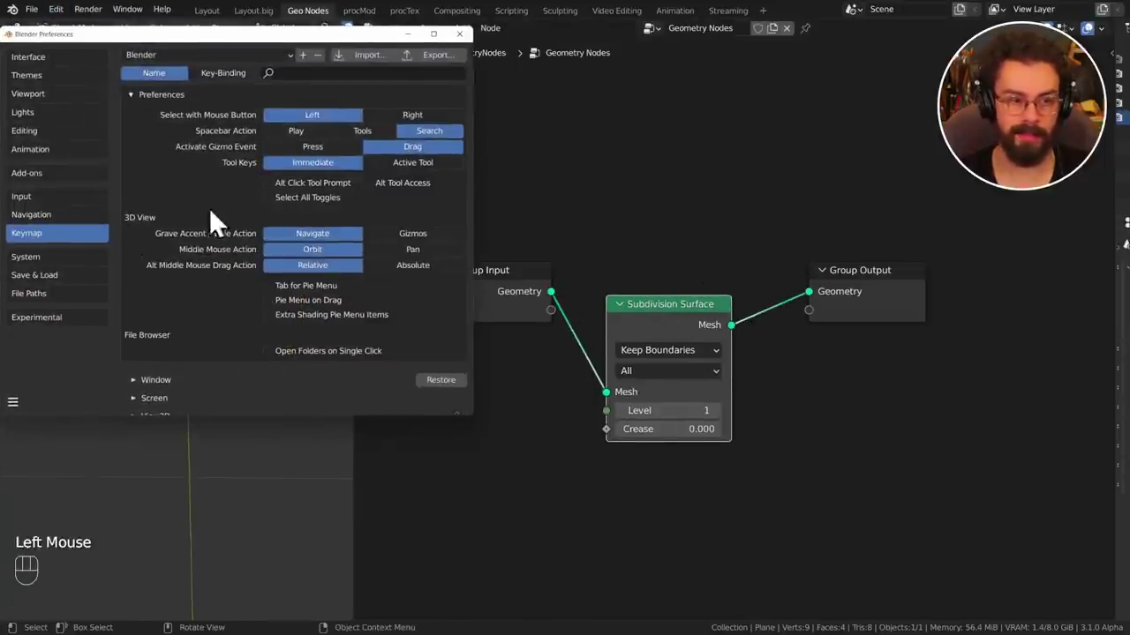
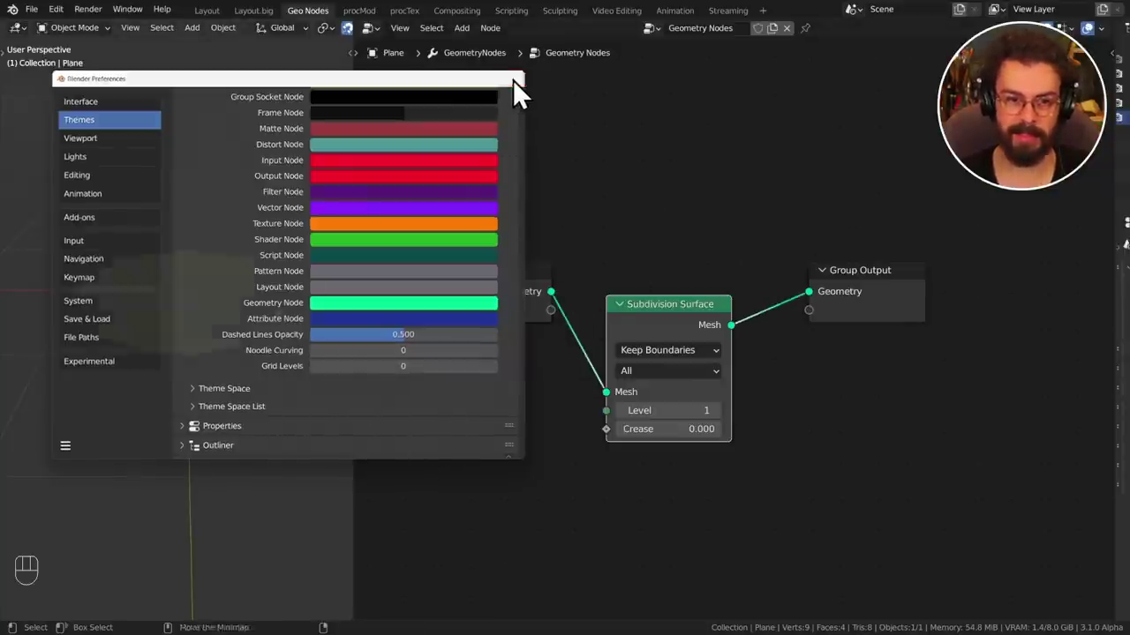
{"action": "left_click_drag", "start_coordinate": [688, 337], "coordinate": [687, 291]}
Raise the Subdivision Surface node's Level to 2 by dragging the field.
{"action": "middle_click", "coordinate": [648, 231]}
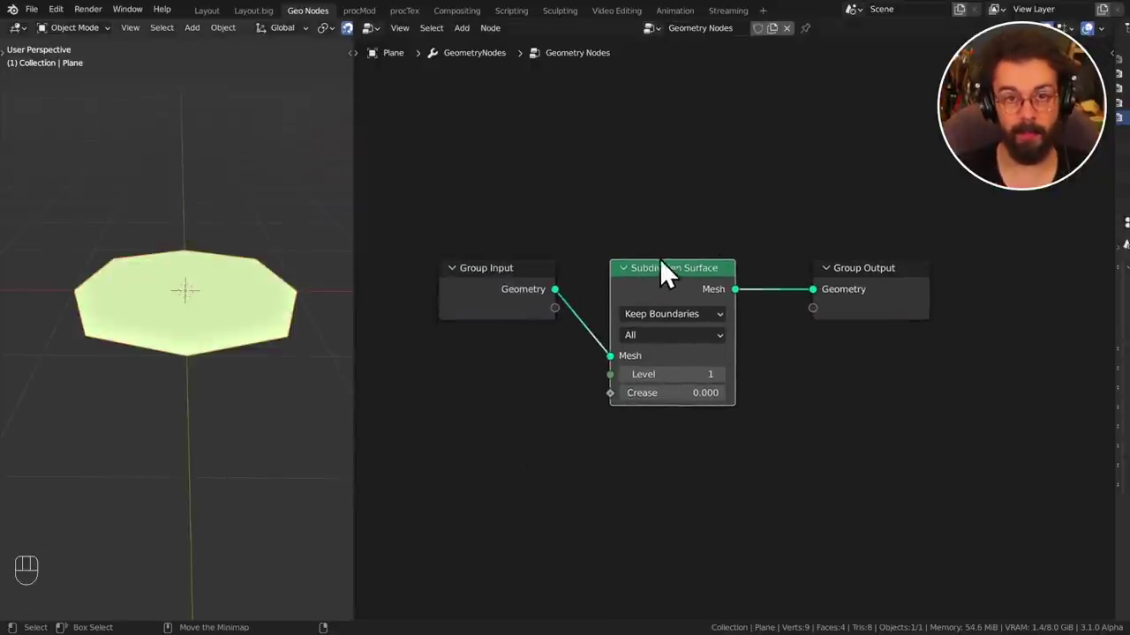
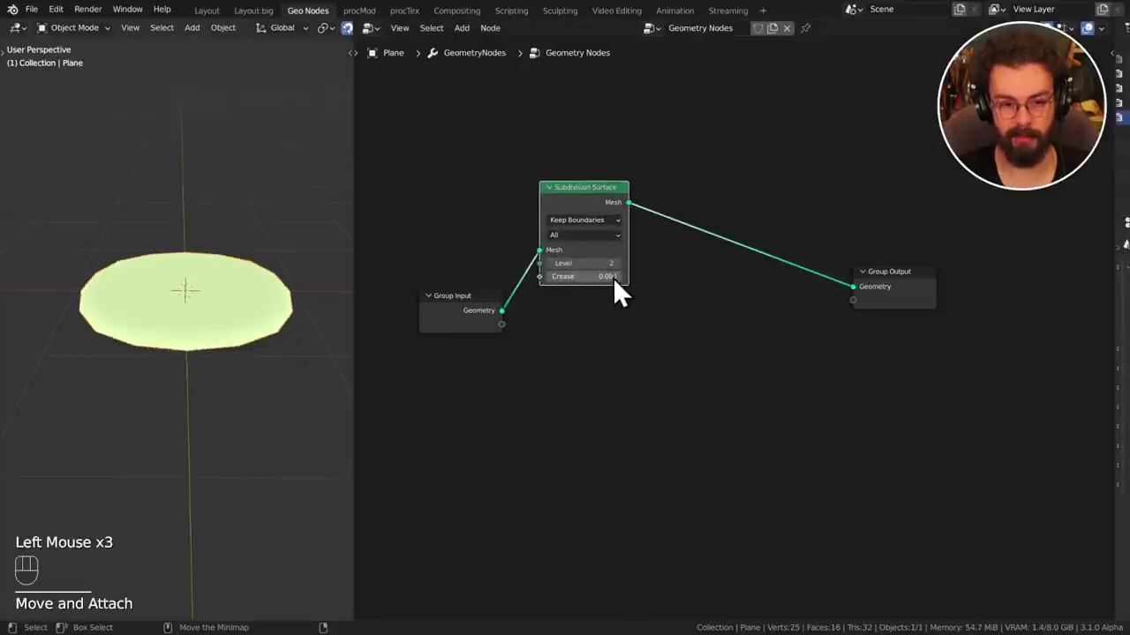
{"action": "left_click_drag", "start_coordinate": [595, 292], "coordinate": [675, 307]}
{"action": "left_click_drag", "start_coordinate": [604, 292], "coordinate": [669, 300]}
{"action": "left_click", "coordinate": [596, 219]}
Duplicate the node and set both Subdivision Surface nodes' Crease to 1.000 at once.
{"action": "key", "text": "shift+d"}
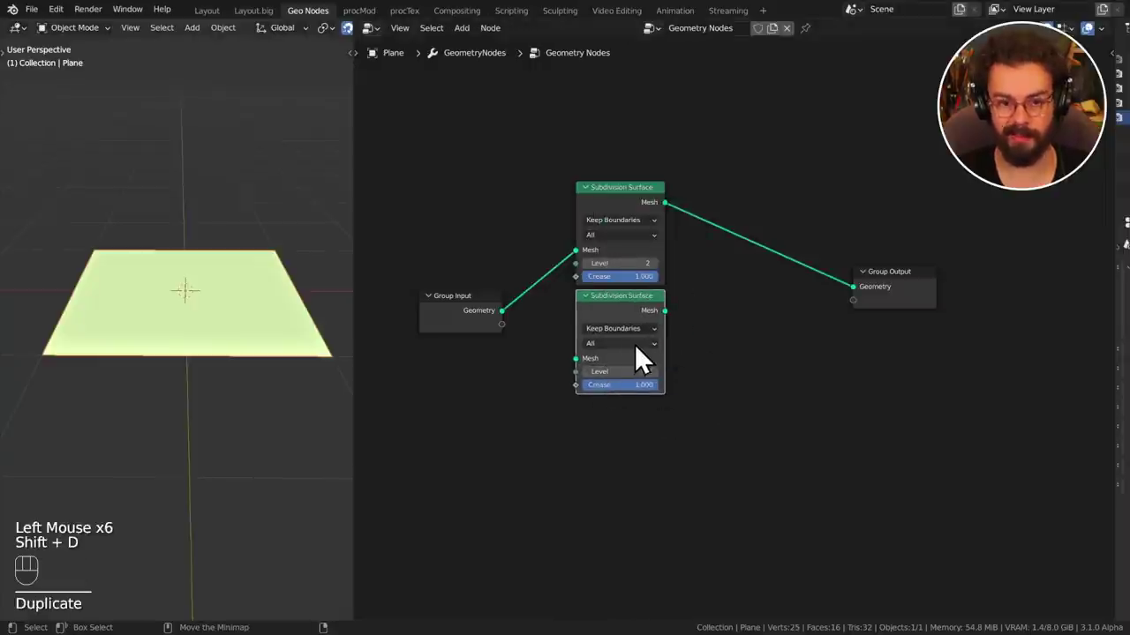
{"action": "left_click", "coordinate": [642, 321]}
{"action": "key", "text": "x"}
{"action": "middle_click", "coordinate": [618, 307]}
{"action": "middle_click", "coordinate": [488, 600]}
{"action": "key", "text": "shift+a"}
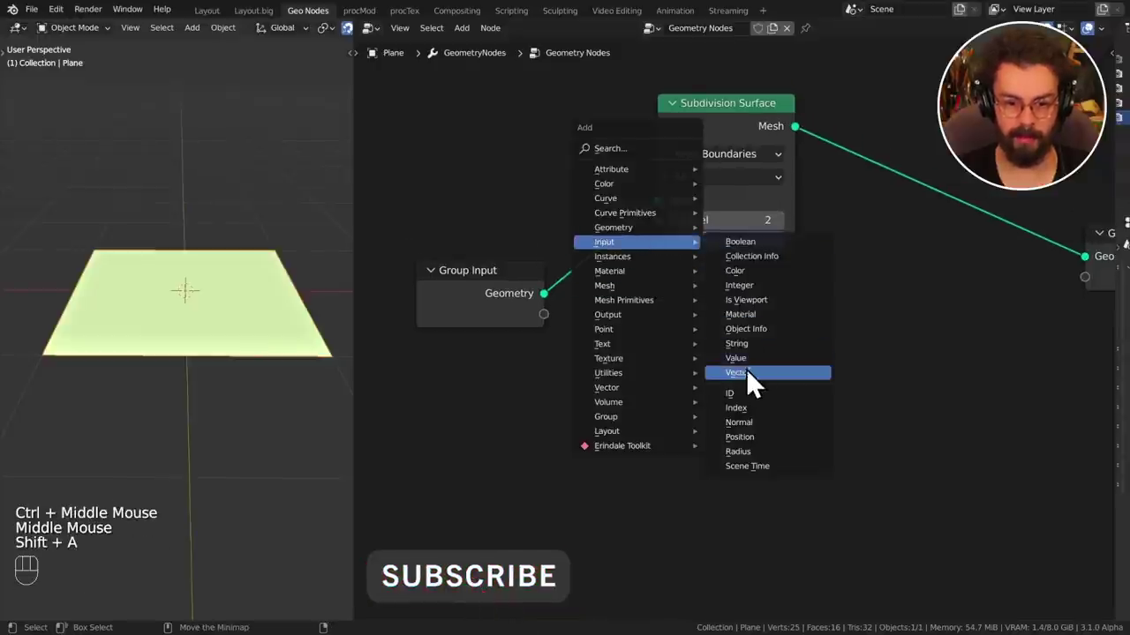
Add an Input > Value node and link it to the Subdivision Surface node's Crease.
{"action": "left_click_drag", "start_coordinate": [561, 373], "coordinate": [672, 254]}
{"action": "left_click", "coordinate": [739, 160]}
{"action": "left_click", "coordinate": [724, 172]}
{"action": "middle_click", "coordinate": [724, 172]}
{"action": "key", "text": "shift+d"}
{"action": "left_click_drag", "start_coordinate": [493, 263], "coordinate": [652, 409]}
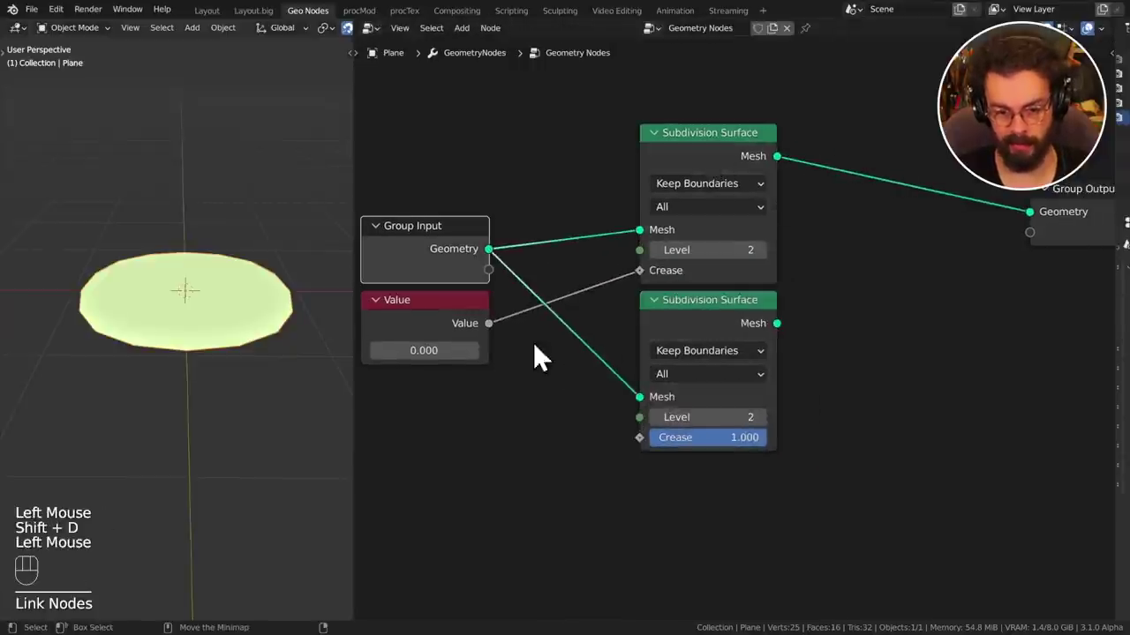
{"action": "left_click_drag", "start_coordinate": [505, 336], "coordinate": [514, 335]}
Delete the plain duplicate Subdivision Surface nodes that lack the Value link.
{"action": "left_click", "coordinate": [726, 333]}
{"action": "key", "text": "x"}
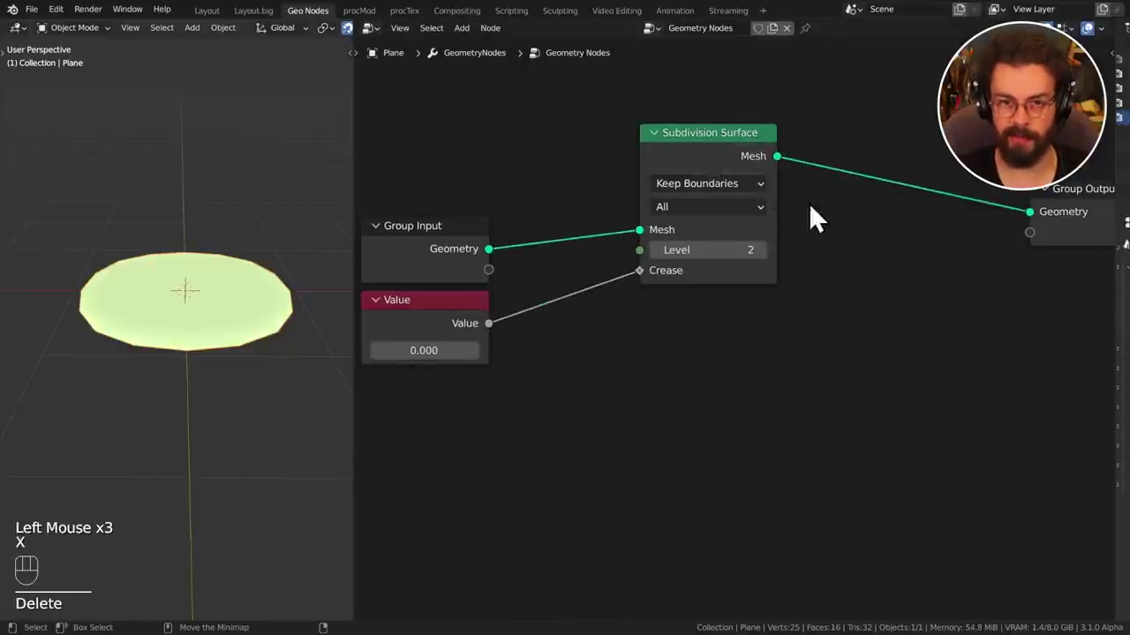
{"action": "middle_click", "coordinate": [820, 212]}
{"action": "left_click", "coordinate": [745, 151]}
{"action": "key", "text": "shift+d"}
{"action": "key", "text": "x"}
{"action": "left_click", "coordinate": [766, 142]}
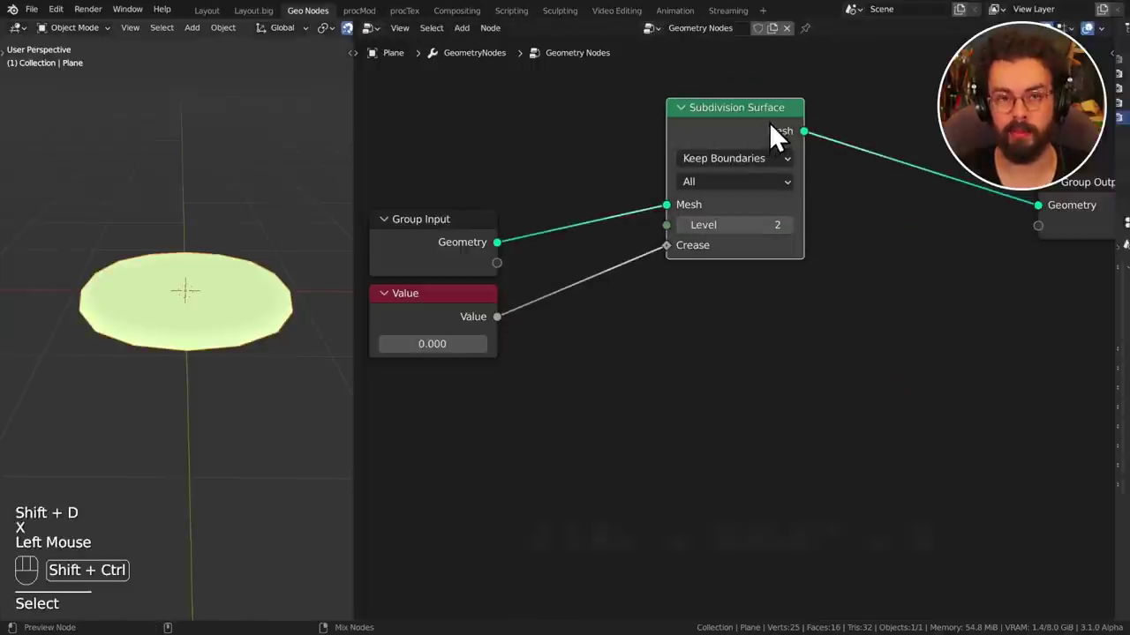
Duplicate the Subdivision Surface node twice with Ctrl+Shift+D so copies keep their input links.
{"action": "key", "text": "ctrl+shift+d"}
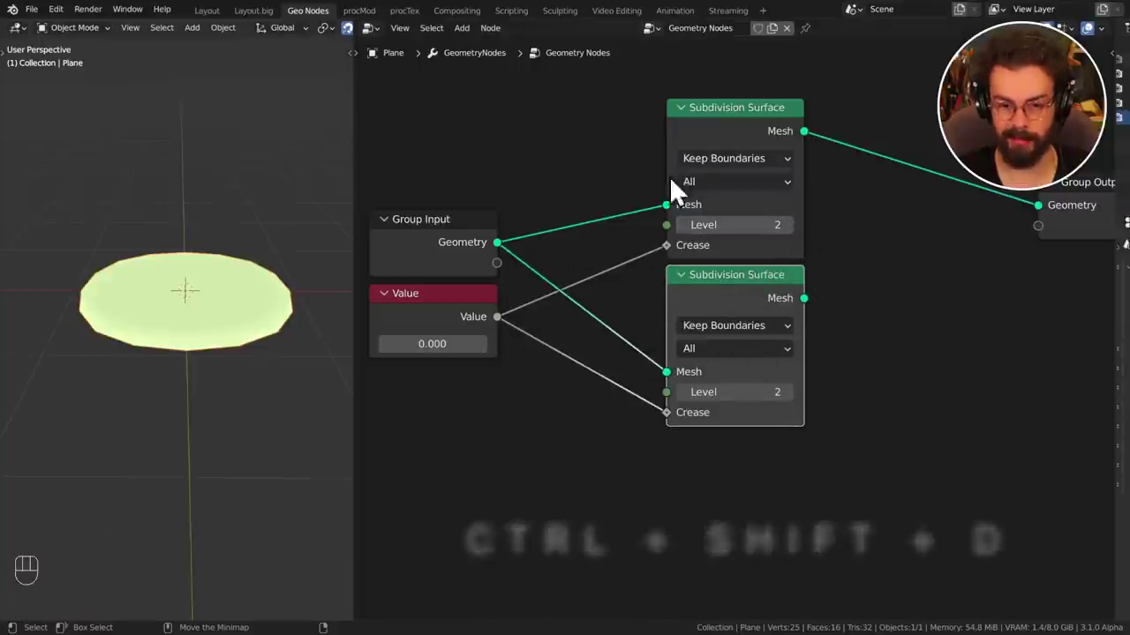
{"action": "key", "text": "ctrl+shift+d"}
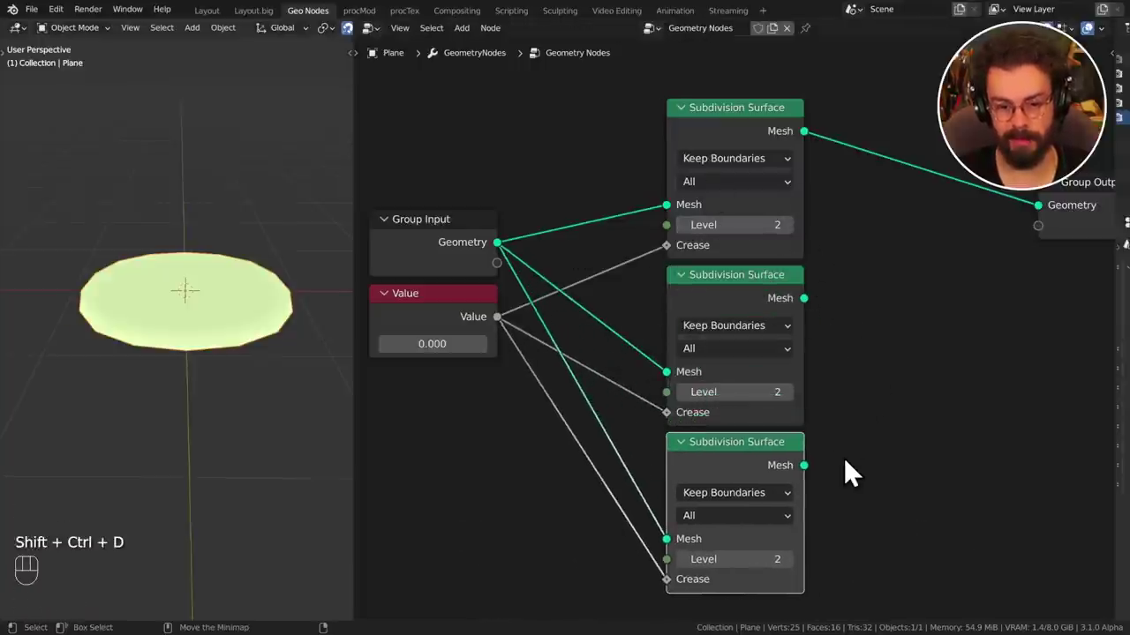
{"action": "left_click", "coordinate": [855, 301]}
{"action": "middle_click", "coordinate": [855, 301]}
{"action": "middle_click", "coordinate": [838, 411]}
{"action": "key", "text": "x"}
{"action": "middle_click", "coordinate": [741, 299]}
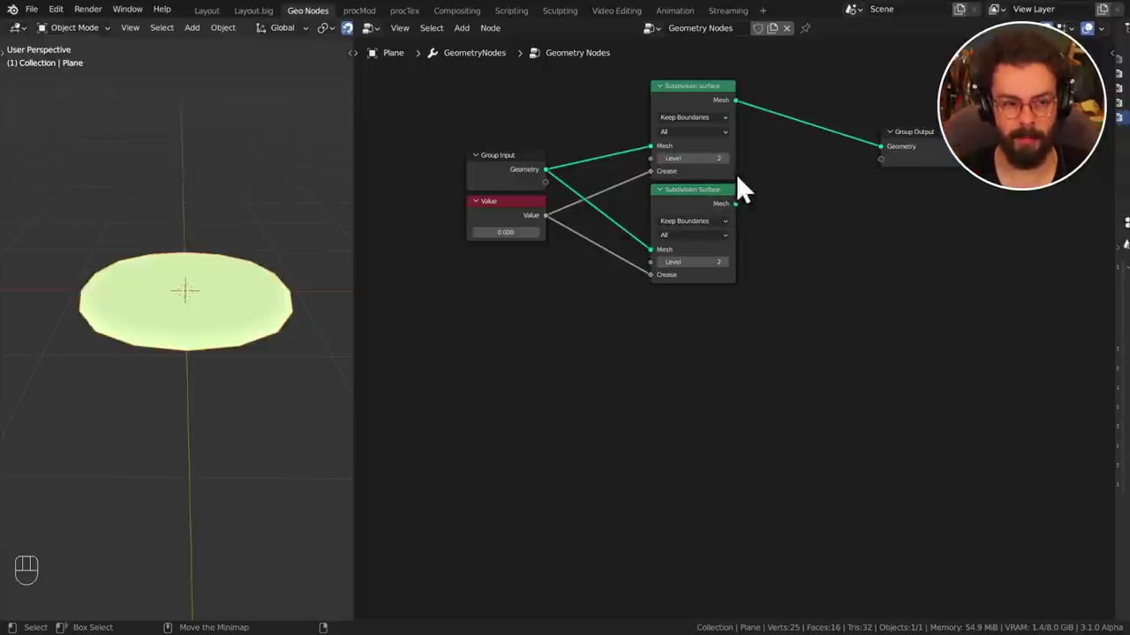
{"action": "left_click", "coordinate": [708, 213]}
Duplicate the node with links and repeat the duplication three times with Shift+R.
{"action": "key", "text": "ctrl+shift+d"}
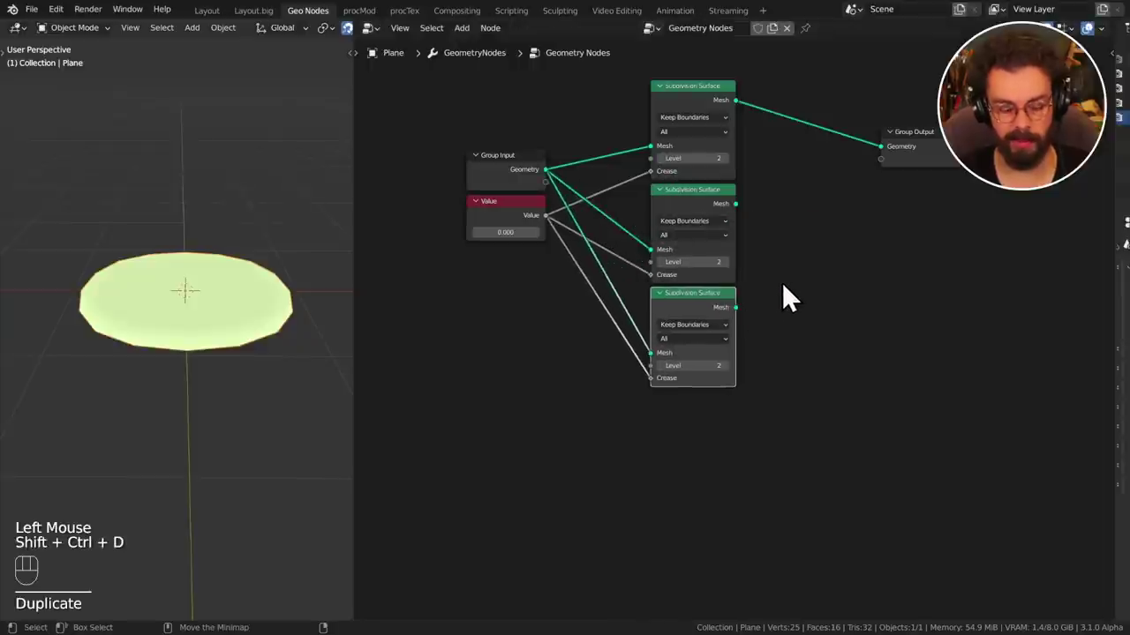
{"action": "key", "text": "shift+r"}
{"action": "key", "text": "shift+r"}
{"action": "key", "text": "shift+r"}
{"action": "middle_click", "coordinate": [797, 361]}
Spread out, box-select and delete the extra copies, leaving one Subdivision Surface node.
{"action": "key", "text": "g"}
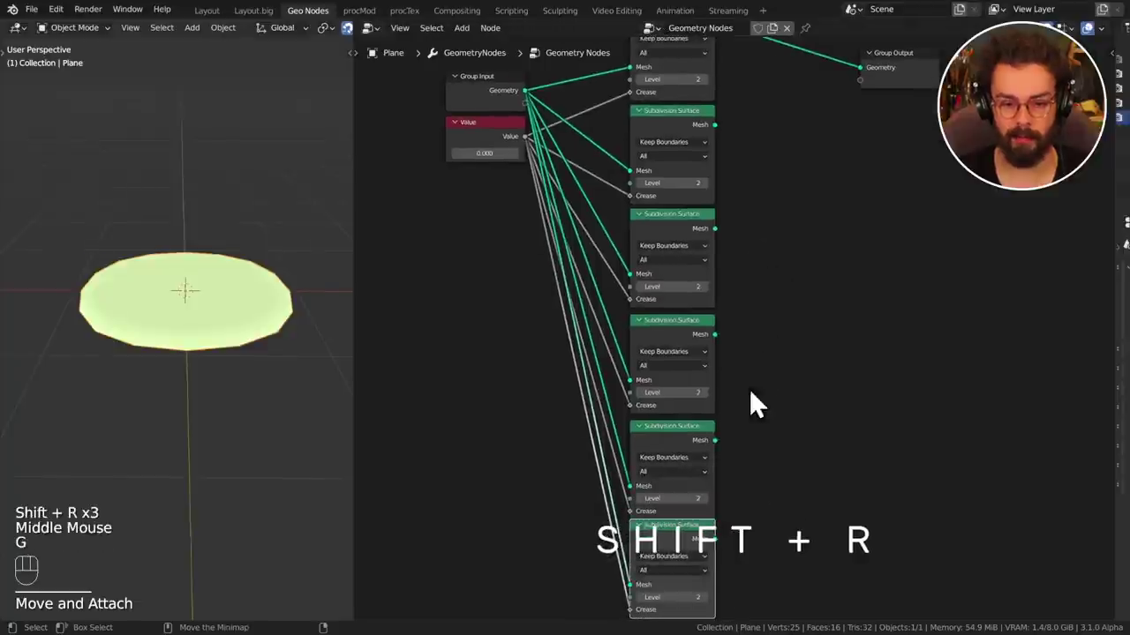
{"action": "left_click_drag", "start_coordinate": [695, 447], "coordinate": [699, 438]}
{"action": "key", "text": "g"}
{"action": "left_click_drag", "start_coordinate": [700, 343], "coordinate": [706, 343]}
{"action": "key", "text": "g"}
{"action": "middle_click", "coordinate": [775, 320]}
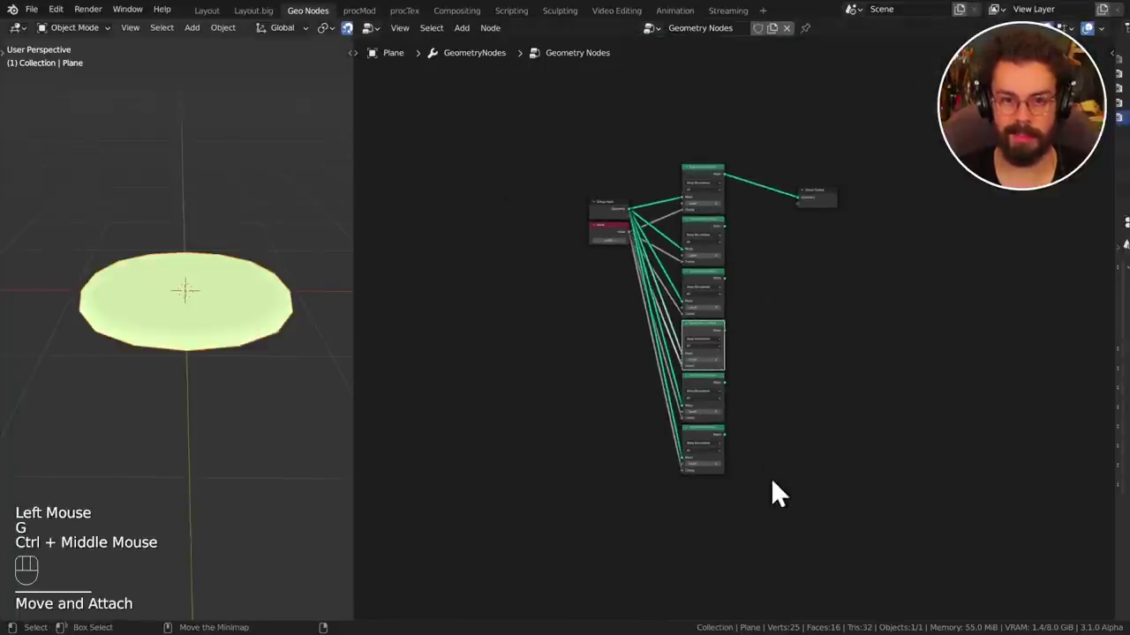
{"action": "left_click_drag", "start_coordinate": [779, 488], "coordinate": [678, 250]}
{"action": "key", "text": "x"}
{"action": "middle_click", "coordinate": [856, 284]}
{"action": "left_click_drag", "start_coordinate": [690, 220], "coordinate": [671, 290]}
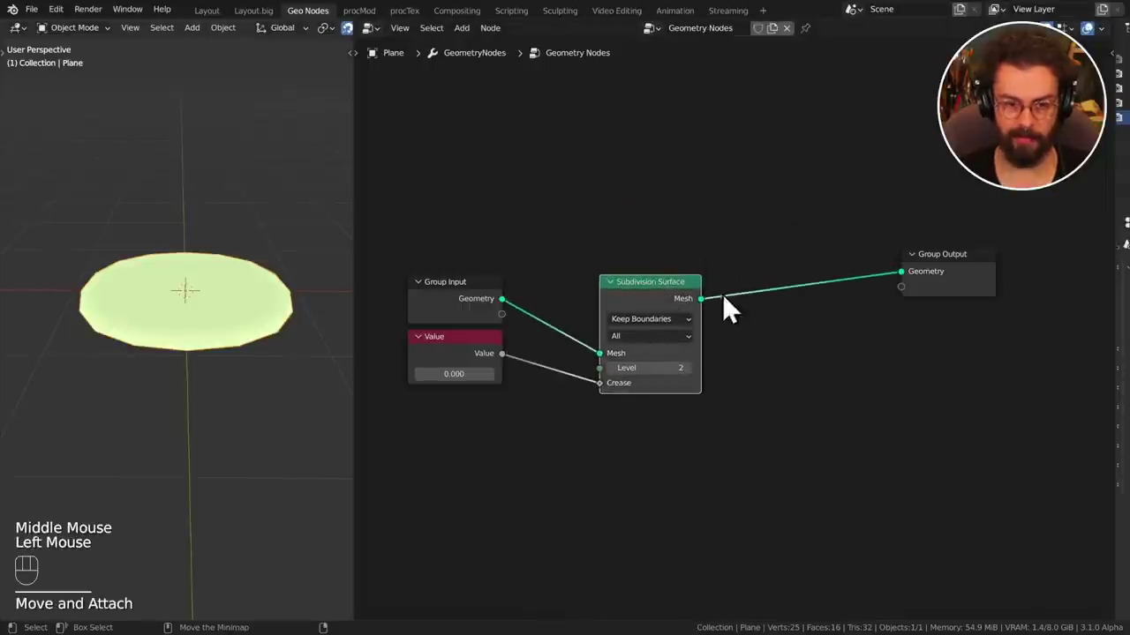
Duplicate the Subdivision Surface node and wire the copy between the first node and Group Output.
{"action": "middle_click", "coordinate": [681, 244]}
{"action": "key", "text": "shift+d"}
{"action": "left_click_drag", "start_coordinate": [837, 265], "coordinate": [808, 301]}
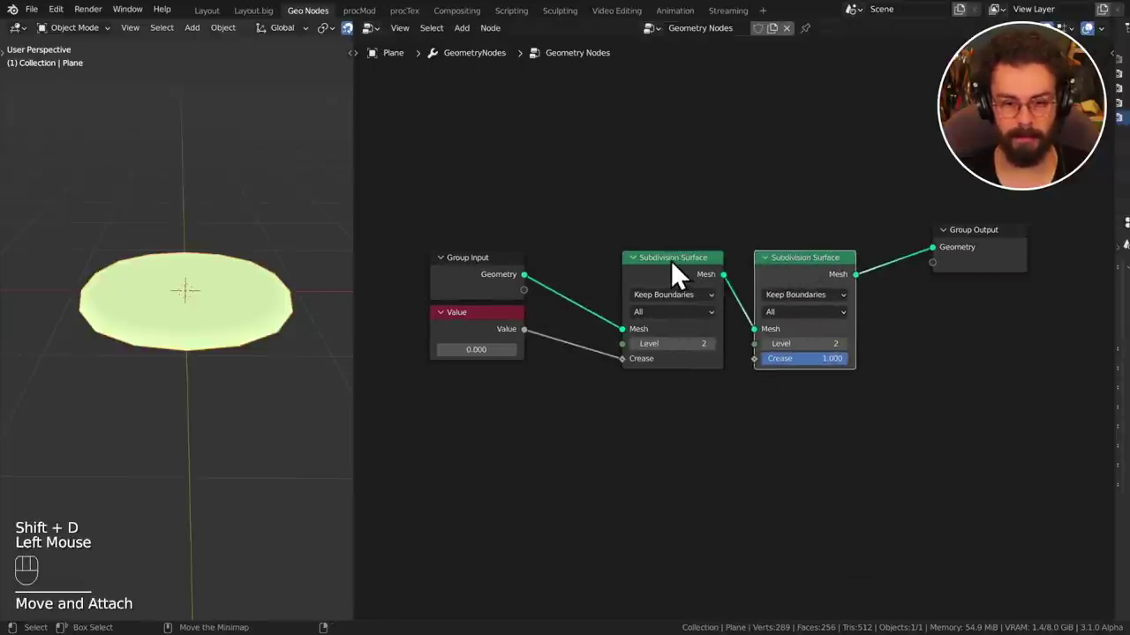
{"action": "left_click", "coordinate": [682, 277]}
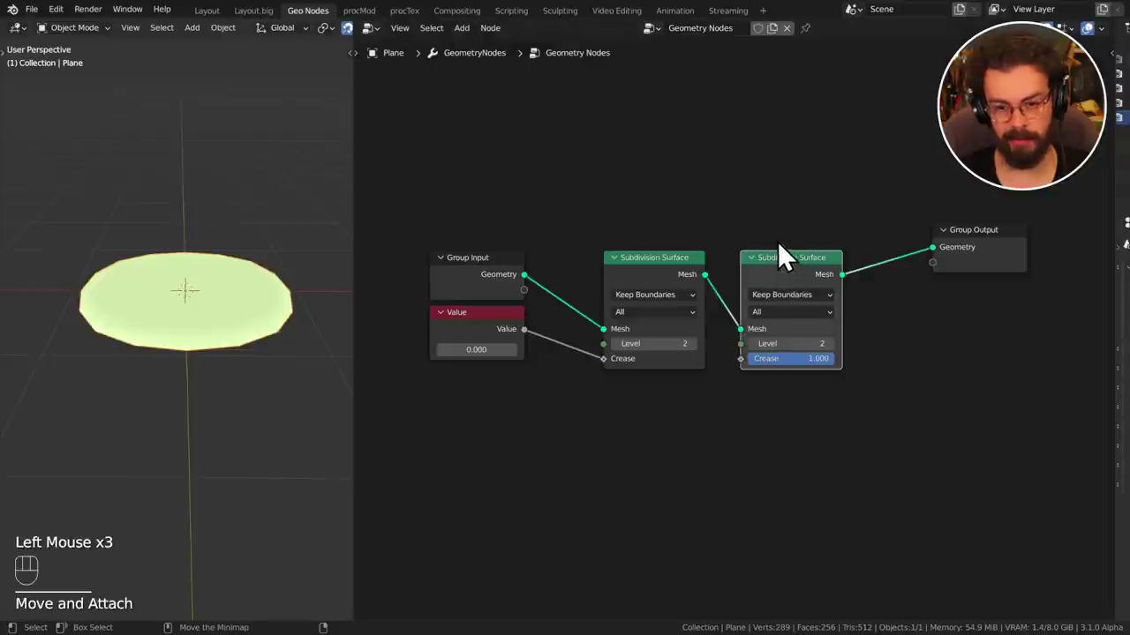
{"action": "left_click_drag", "start_coordinate": [991, 267], "coordinate": [945, 293]}
{"action": "left_click", "coordinate": [808, 280]}
{"action": "key", "text": "Delete"}
{"action": "key", "text": "x"}
{"action": "left_click_drag", "start_coordinate": [713, 288], "coordinate": [869, 294]}
{"action": "left_click_drag", "start_coordinate": [717, 294], "coordinate": [889, 303]}
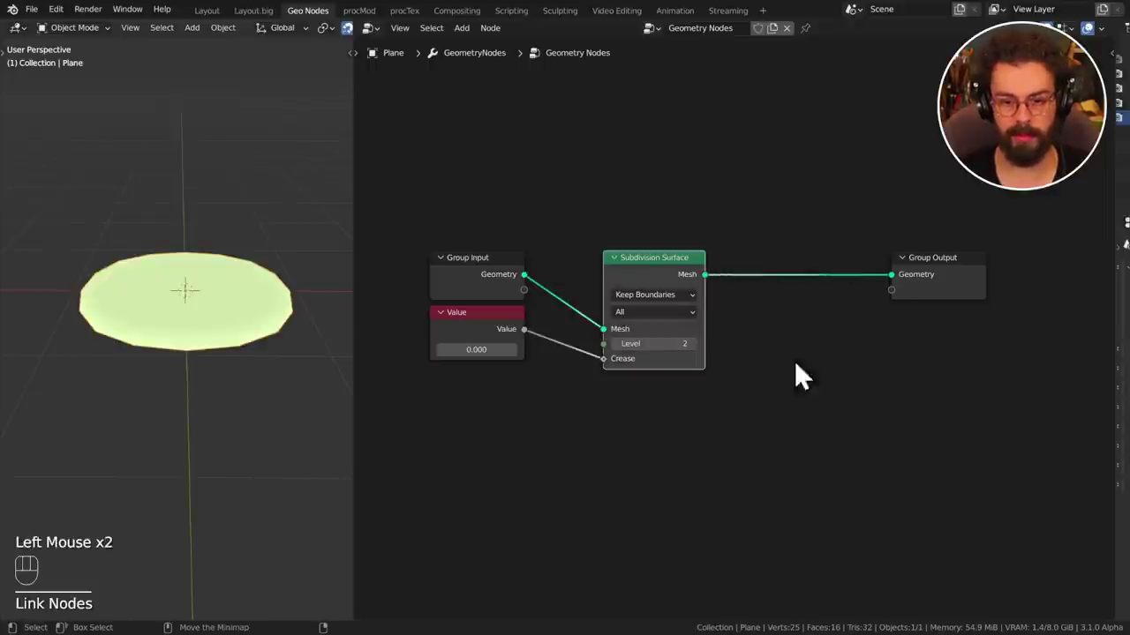
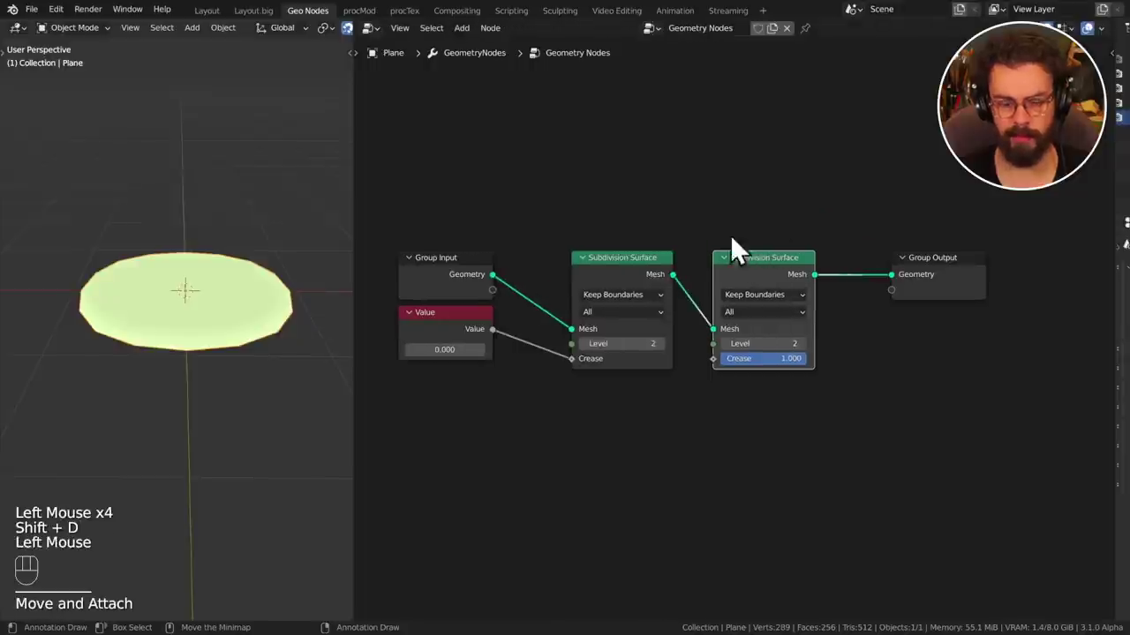
Try dissolving a node with Ctrl+X, undo it, and make another plain duplicate.
{"action": "key", "text": "ctrl+x"}
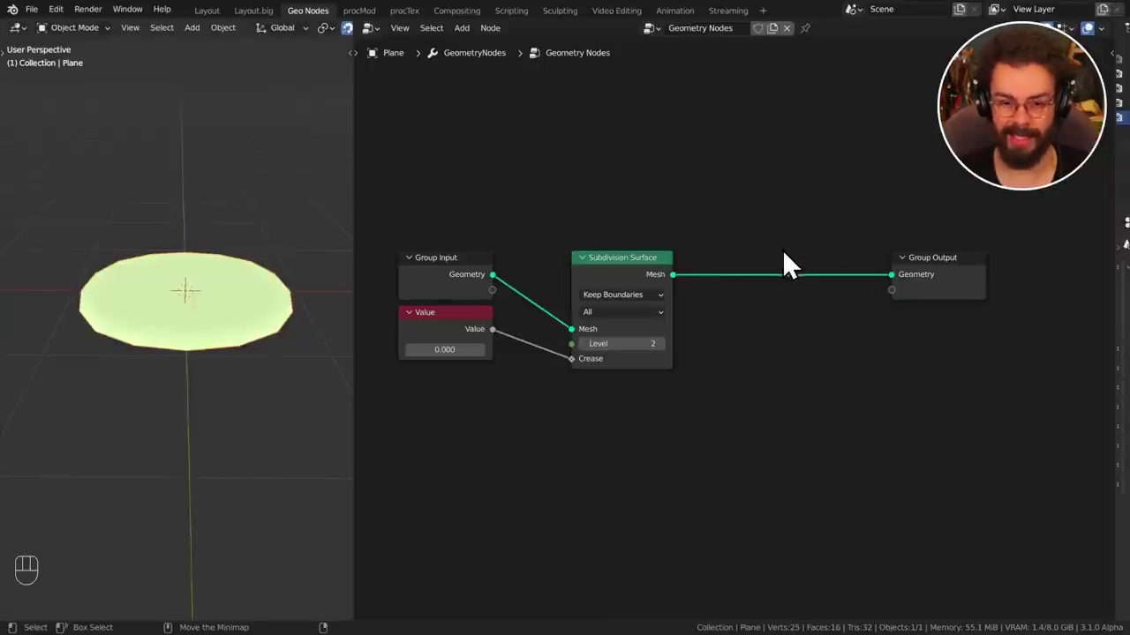
{"action": "key", "text": "ctrl+z"}
{"action": "left_click", "coordinate": [763, 284]}
{"action": "left_click", "coordinate": [767, 283]}
{"action": "key", "text": "shift+d"}
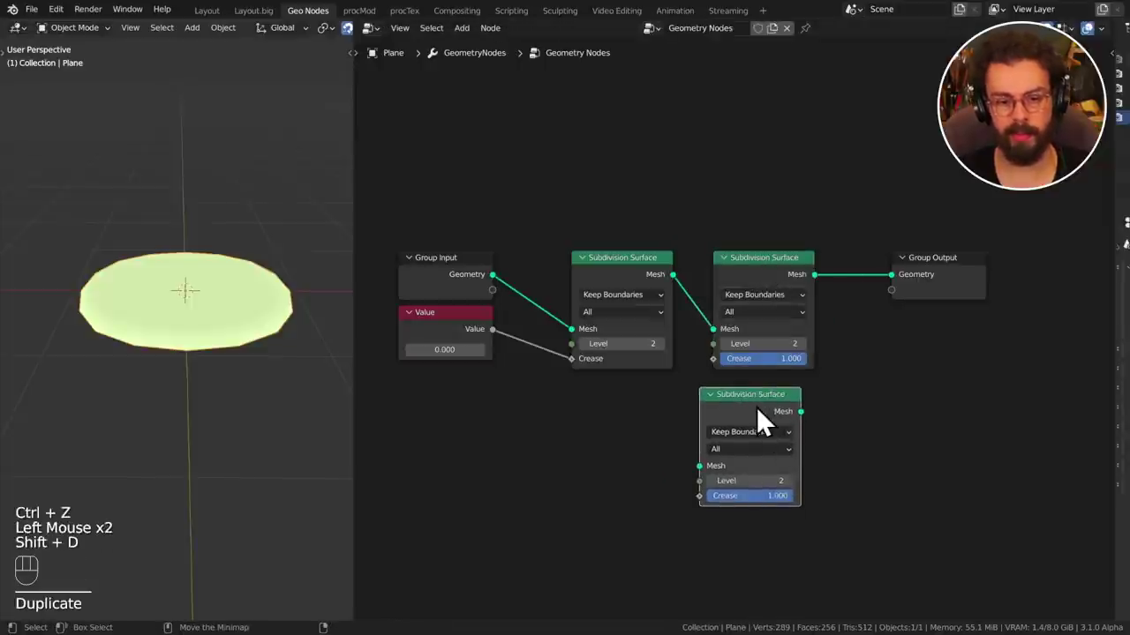
{"action": "middle_click", "coordinate": [739, 293]}
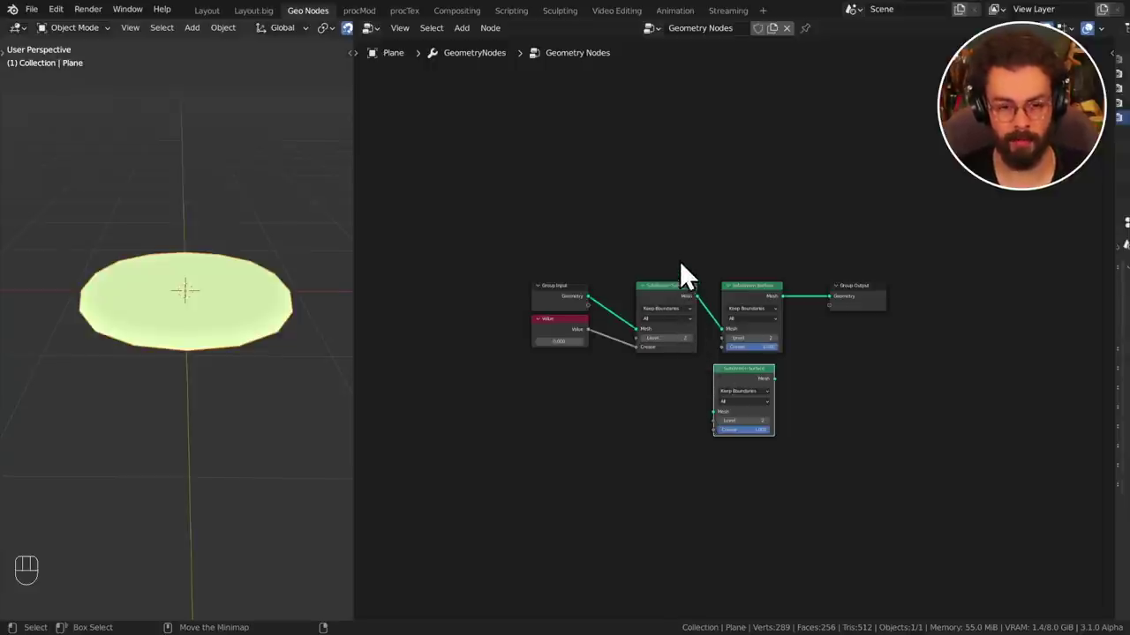
{"action": "middle_click", "coordinate": [773, 353]}
{"action": "left_click", "coordinate": [773, 353]}
Make a linked duplicate with Crease 1, reconnect the chain and delete the four leftover nodes.
{"action": "key", "text": "ctrl+shift+d"}
{"action": "left_click", "coordinate": [743, 241]}
{"action": "middle_click", "coordinate": [801, 259]}
{"action": "key", "text": "shift+d"}
{"action": "left_click_drag", "start_coordinate": [645, 335], "coordinate": [834, 373]}
{"action": "left_click_drag", "start_coordinate": [849, 365], "coordinate": [836, 355]}
{"action": "left_click_drag", "start_coordinate": [854, 319], "coordinate": [888, 280]}
{"action": "key", "text": "alt+x"}
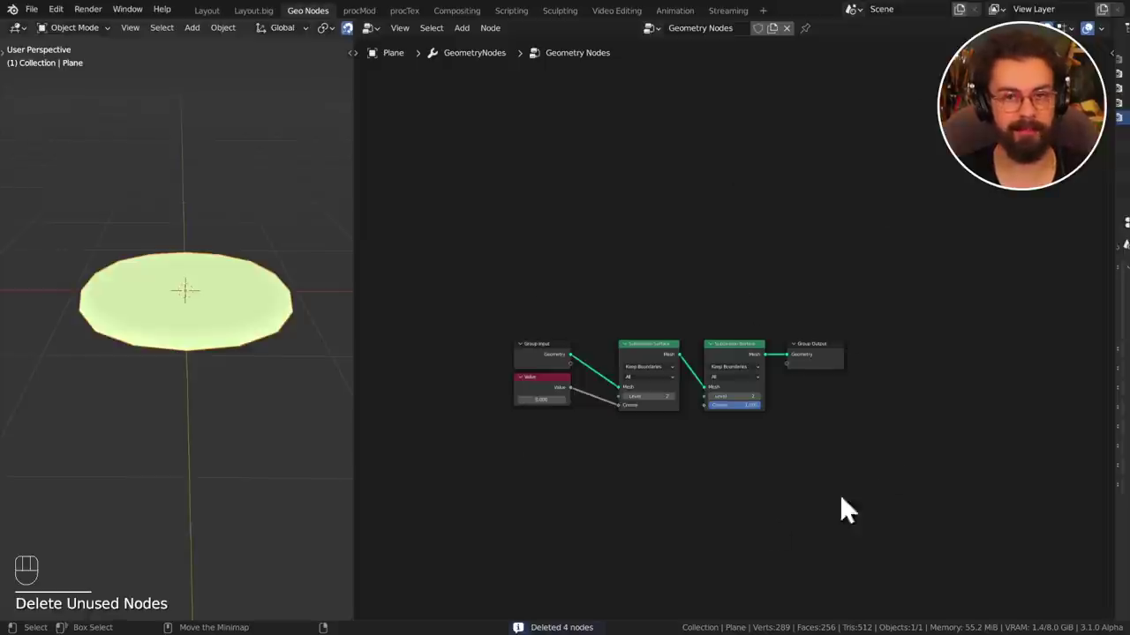
Copy the Crease value across the Subdivision Surface nodes and rewire the third into the chain.
{"action": "left_click_drag", "start_coordinate": [818, 368], "coordinate": [841, 358]}
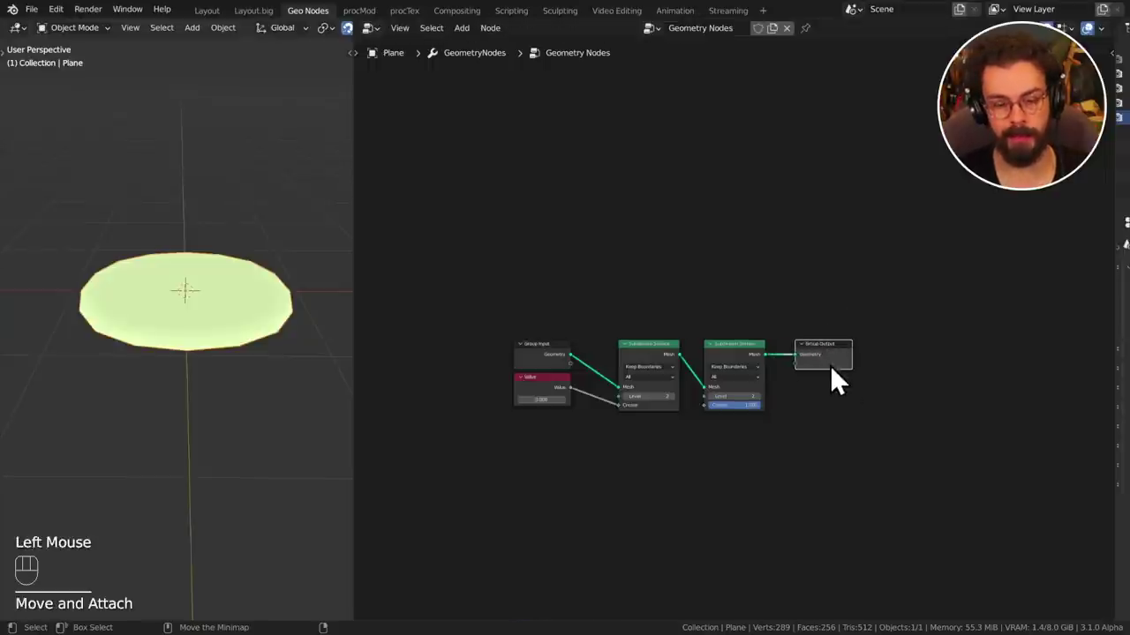
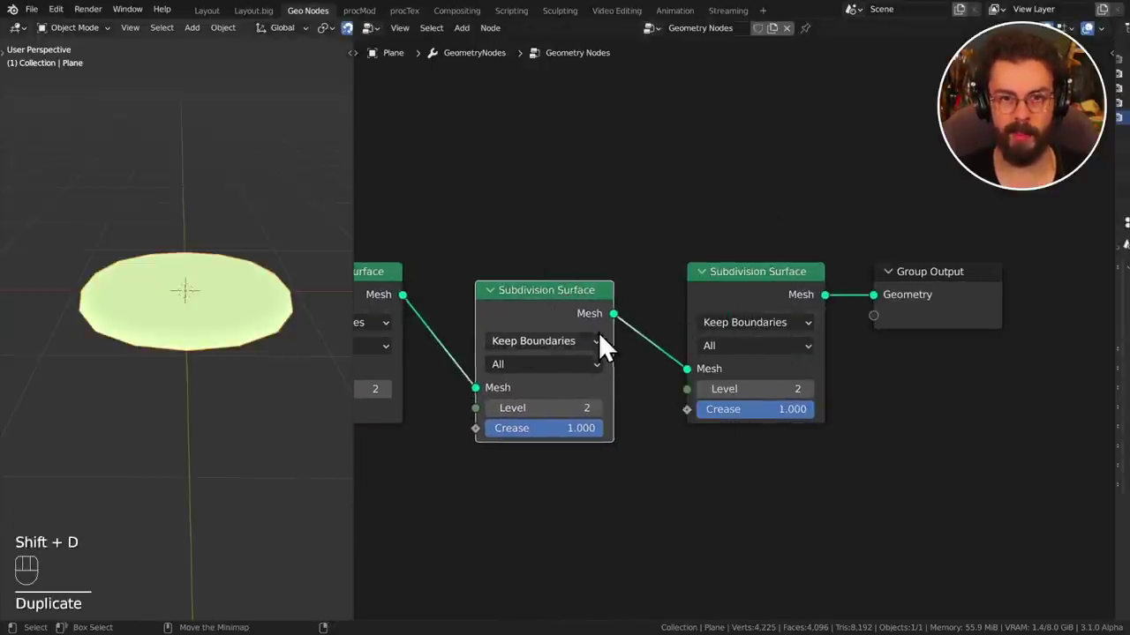
{"action": "middle_click", "coordinate": [652, 296]}
{"action": "middle_click", "coordinate": [792, 298]}
{"action": "left_click", "coordinate": [729, 329]}
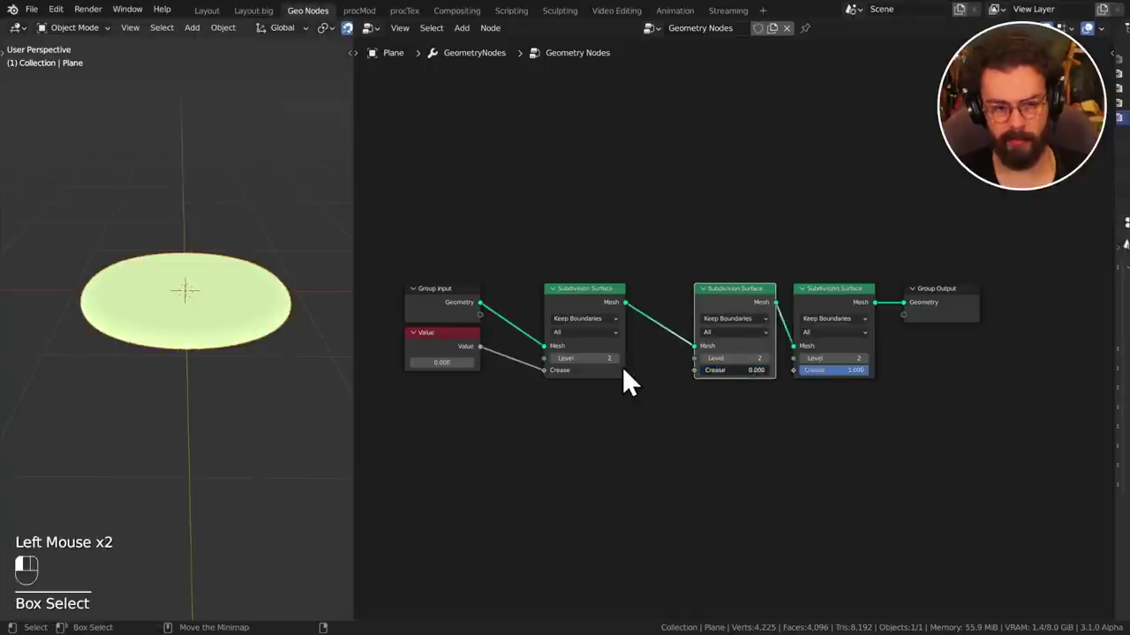
{"action": "left_click_drag", "start_coordinate": [842, 385], "coordinate": [690, 404]}
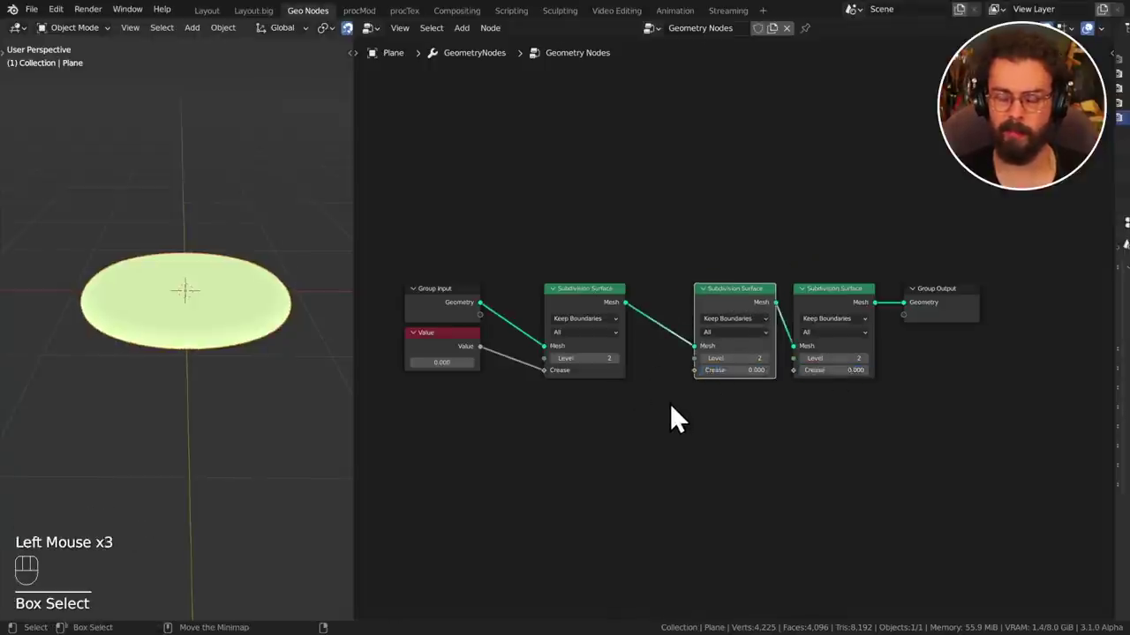
{"action": "left_click_drag", "start_coordinate": [591, 302], "coordinate": [642, 300]}
{"action": "left_click_drag", "start_coordinate": [681, 286], "coordinate": [751, 309]}
{"action": "left_click", "coordinate": [751, 309]}
Add a Math Add node from quick favorites, duplicate it twice and link the three in sequence from Value.
{"action": "left_click", "coordinate": [759, 266]}
{"action": "key", "text": "q"}
{"action": "key", "text": "shift+d"}
{"action": "key", "text": "shift+d"}
{"action": "left_click_drag", "start_coordinate": [698, 430], "coordinate": [784, 444]}
{"action": "left_click_drag", "start_coordinate": [816, 445], "coordinate": [867, 457]}
{"action": "middle_click", "coordinate": [818, 390]}
{"action": "left_click_drag", "start_coordinate": [749, 381], "coordinate": [818, 323]}
{"action": "middle_click", "coordinate": [791, 349]}
Duplicate an Add node and place the copy at the start of the chain.
{"action": "right_click", "coordinate": [529, 327]}
{"action": "left_click_drag", "start_coordinate": [521, 325], "coordinate": [586, 415]}
{"action": "key", "text": "g"}
{"action": "middle_click", "coordinate": [685, 310]}
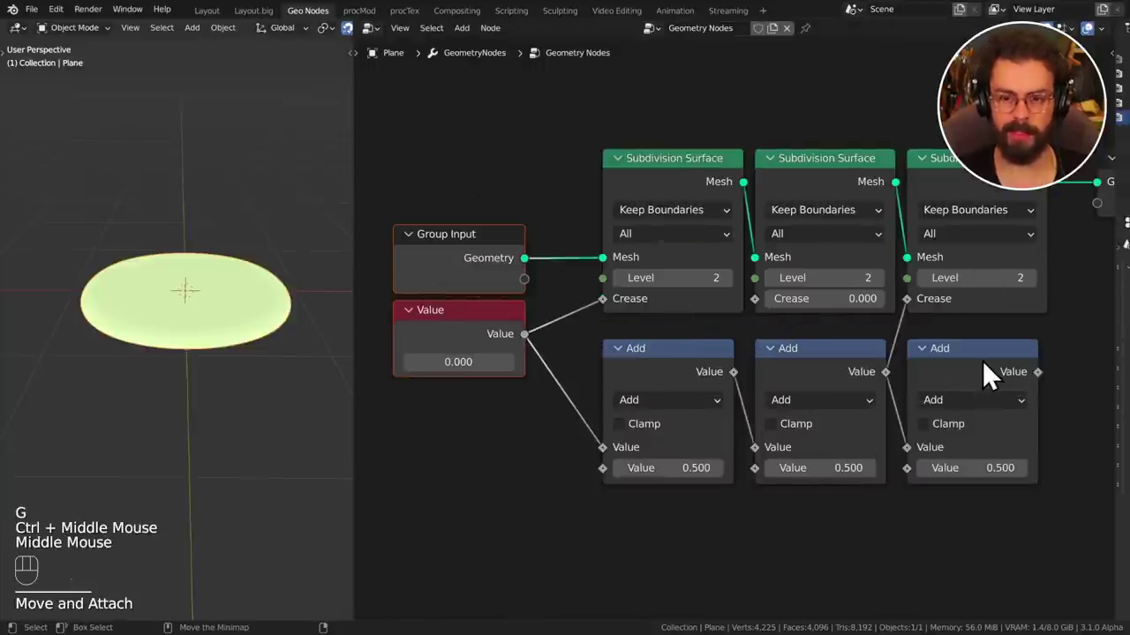
{"action": "left_click", "coordinate": [984, 383]}
{"action": "key", "text": "shift+d"}
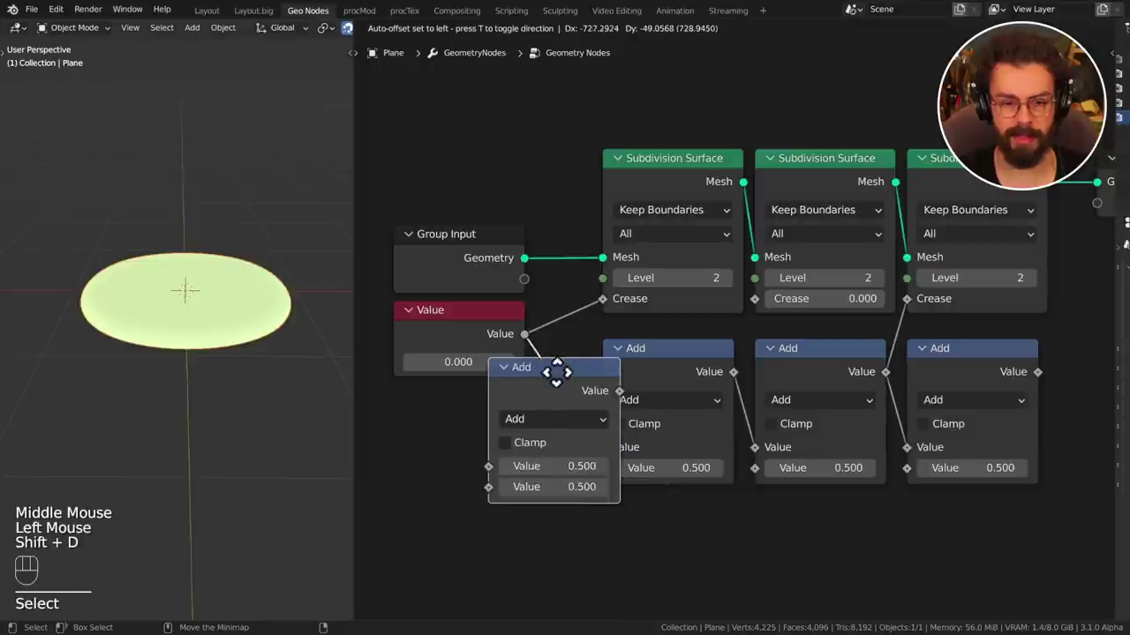
{"action": "middle_click", "coordinate": [550, 395]}
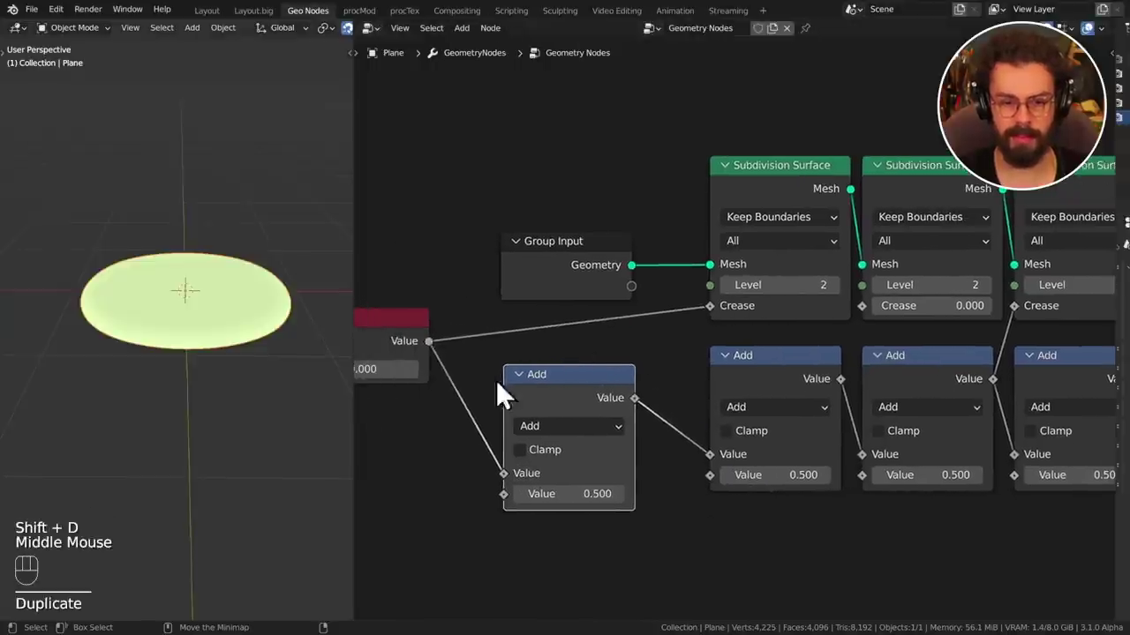
{"action": "left_click", "coordinate": [584, 400]}
Duplicate Subdivision Surface nodes so four of them sit along the chain.
{"action": "key", "text": "shift+d"}
{"action": "key", "text": "x"}
{"action": "left_click", "coordinate": [907, 214]}
{"action": "key", "text": "shift+d"}
{"action": "middle_click", "coordinate": [687, 269]}
{"action": "left_click_drag", "start_coordinate": [699, 358], "coordinate": [718, 333]}
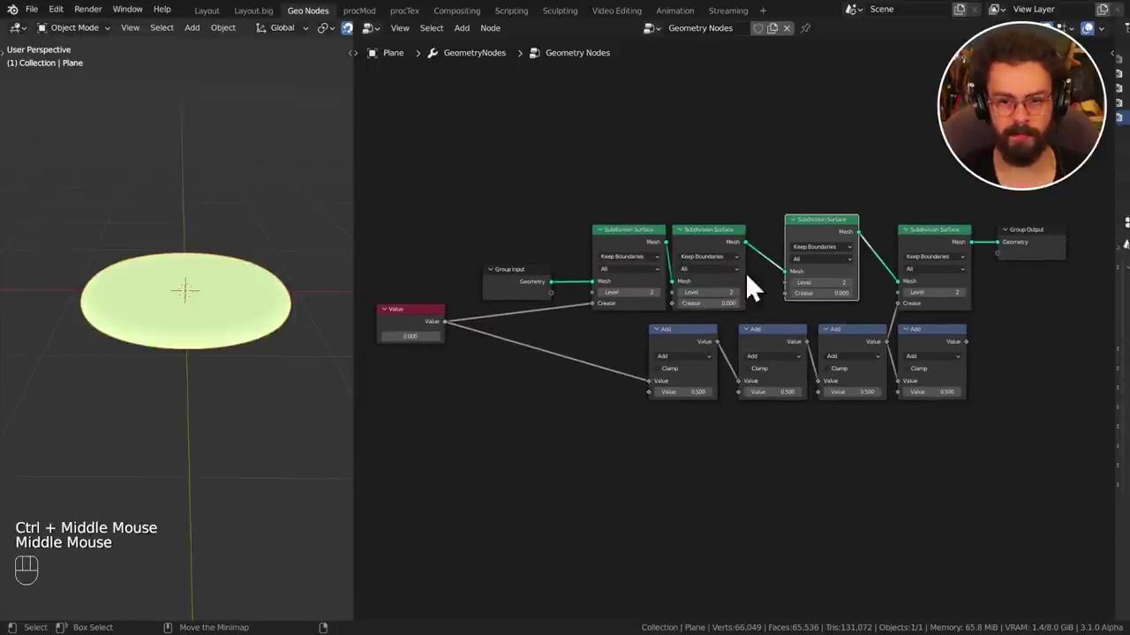
{"action": "left_click_drag", "start_coordinate": [413, 43], "coordinate": [457, 101]}
{"action": "key", "text": "shift+d"}
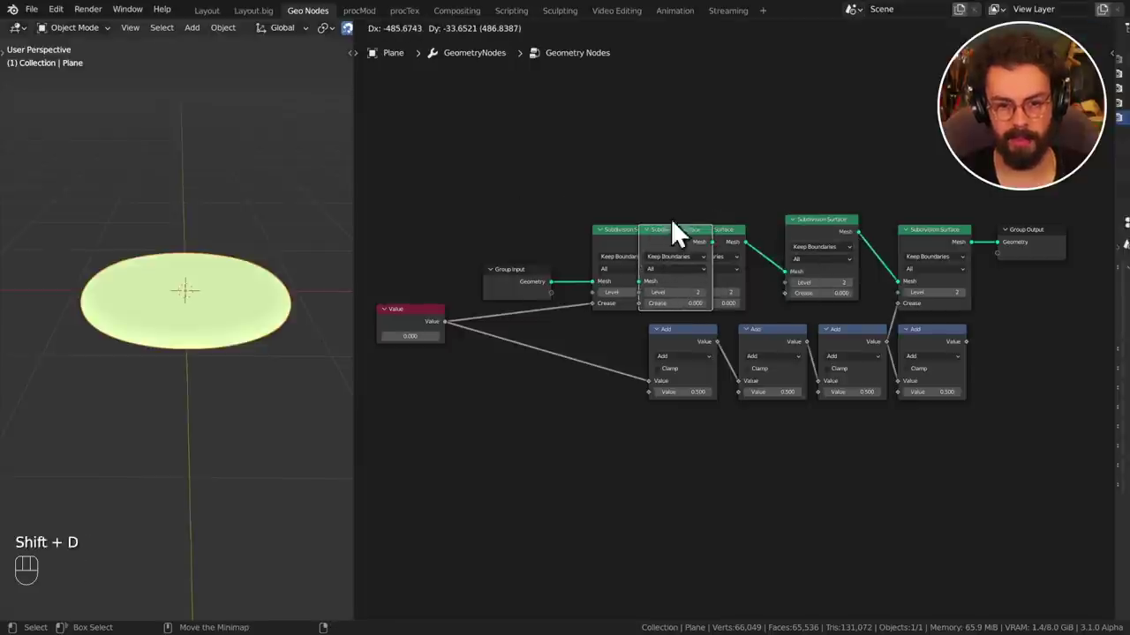
Realign the four Subdivision Surface nodes into a tidy row.
{"action": "key", "text": "g"}
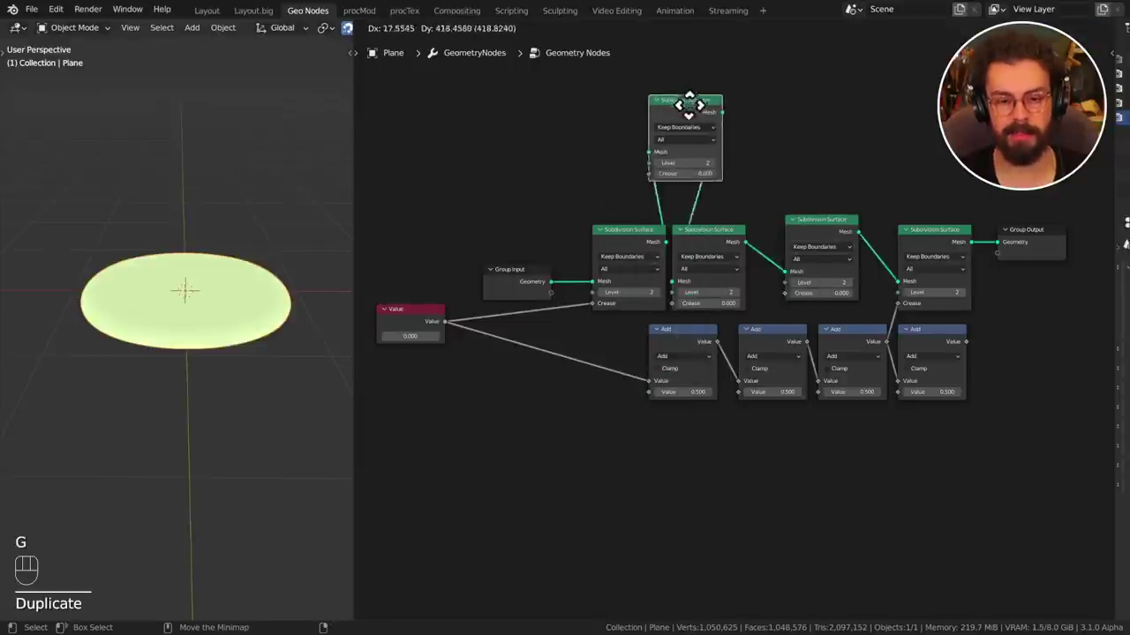
{"action": "key", "text": "Delete"}
{"action": "key", "text": "x"}
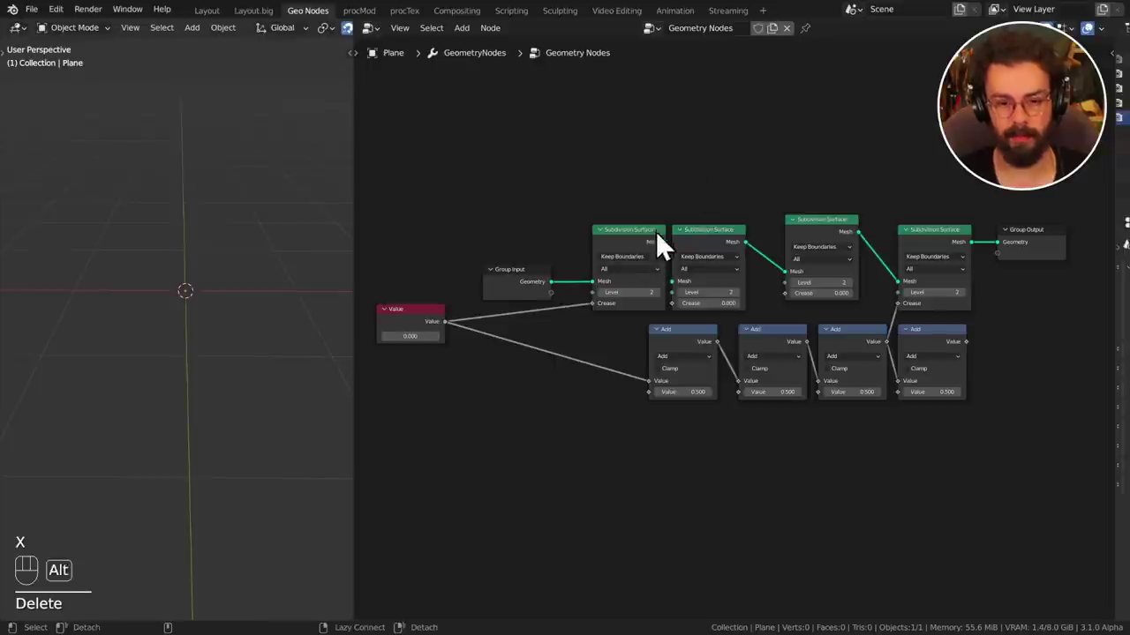
{"action": "left_click_drag", "start_coordinate": [668, 279], "coordinate": [696, 289]}
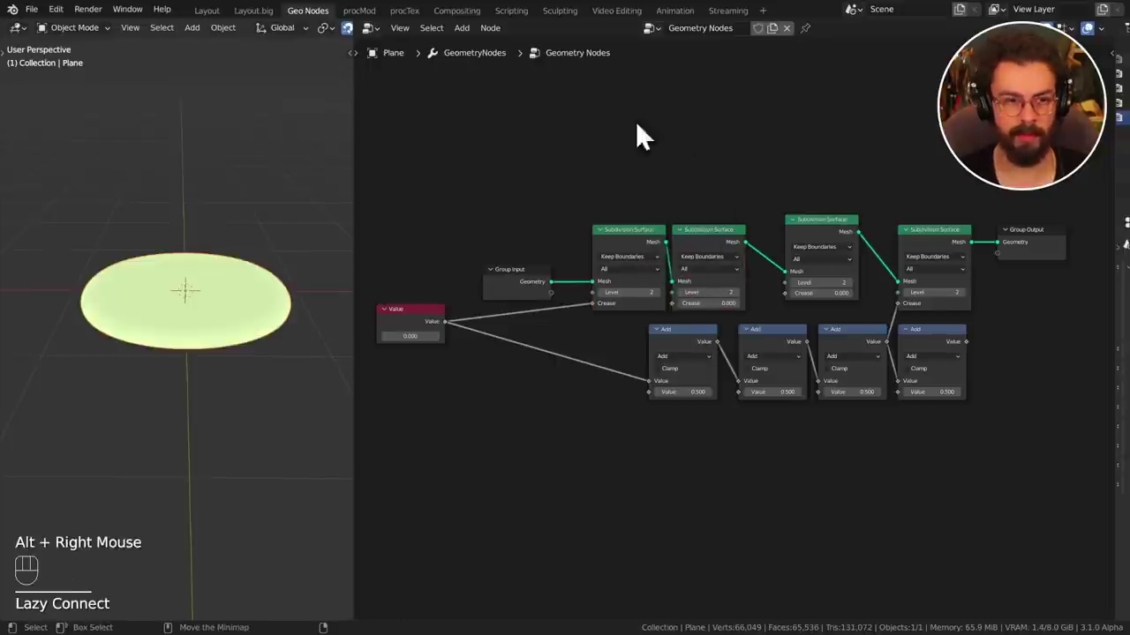
{"action": "left_click_drag", "start_coordinate": [630, 181], "coordinate": [735, 293]}
{"action": "key", "text": "g"}
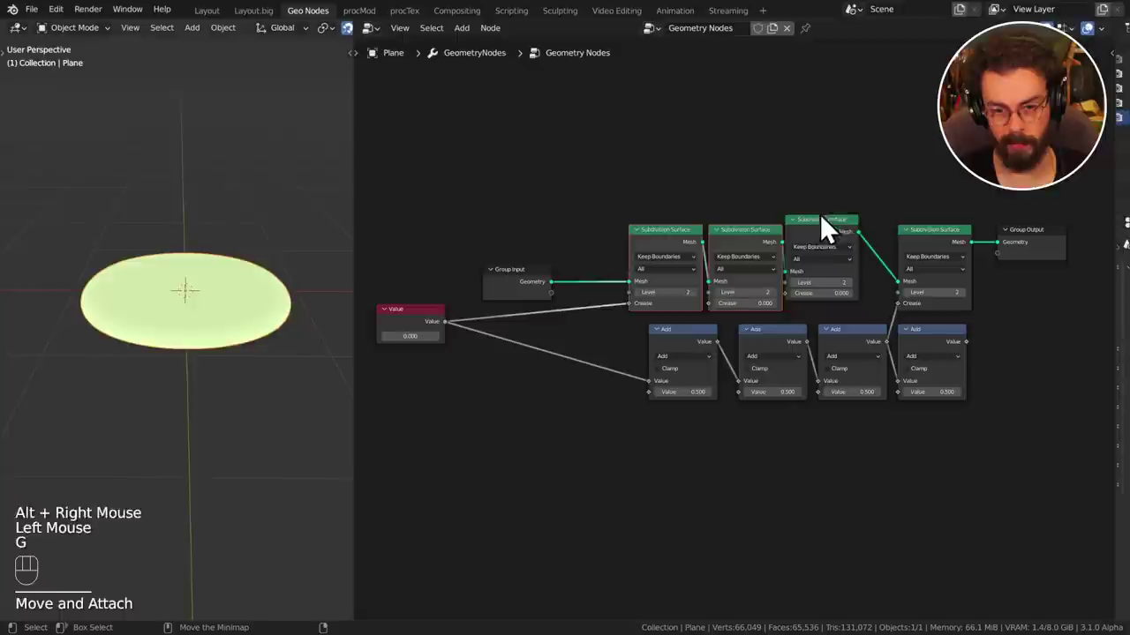
{"action": "left_click", "coordinate": [830, 243]}
{"action": "key", "text": "g"}
{"action": "left_click_drag", "start_coordinate": [837, 245], "coordinate": [960, 361]}
Line the Add nodes up underneath the subdivision row.
{"action": "key", "text": "g"}
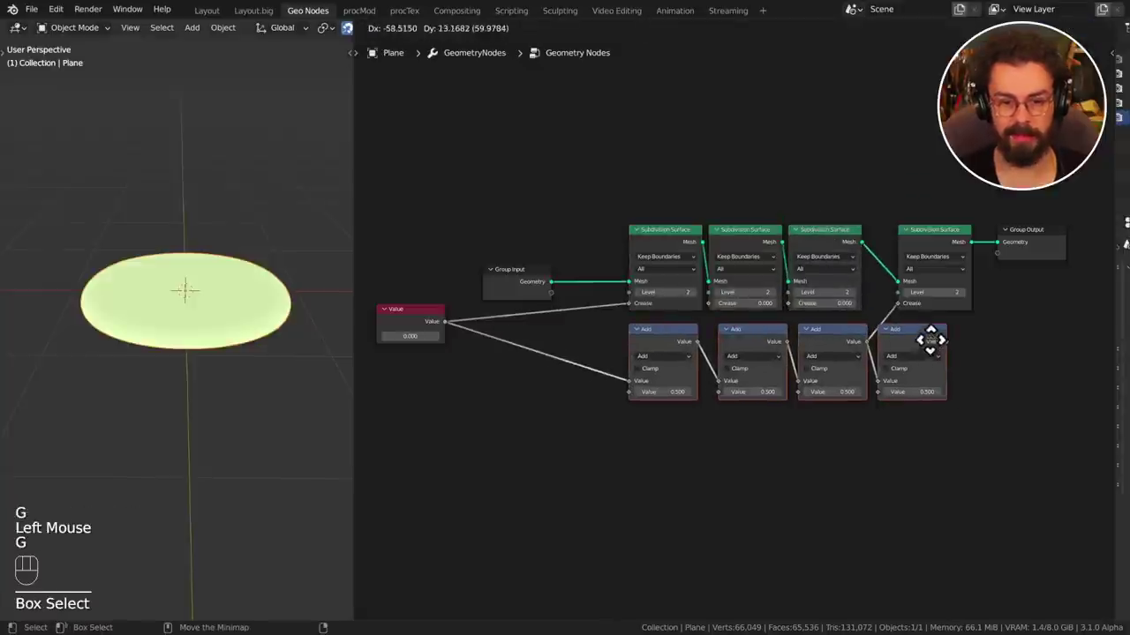
{"action": "left_click_drag", "start_coordinate": [774, 435], "coordinate": [983, 343]}
{"action": "key", "text": "g"}
{"action": "left_click_drag", "start_coordinate": [841, 429], "coordinate": [959, 366]}
{"action": "left_click", "coordinate": [930, 451]}
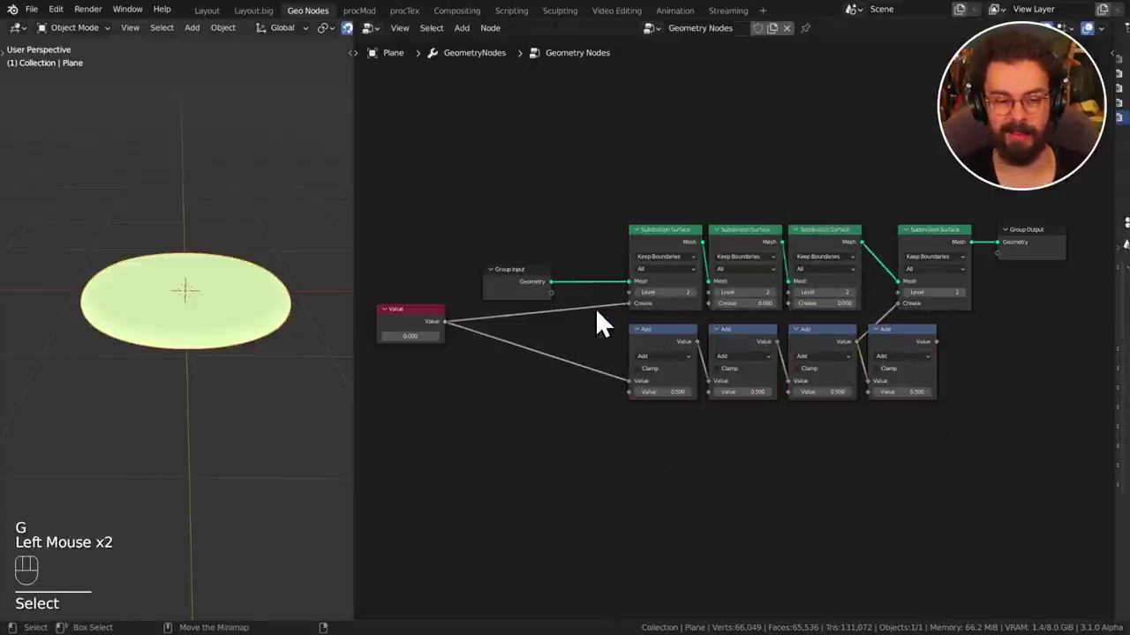
Bring Group Input, Value and Group Output in close to the row.
{"action": "left_click_drag", "start_coordinate": [424, 324], "coordinate": [599, 332]}
{"action": "left_click_drag", "start_coordinate": [589, 298], "coordinate": [586, 253]}
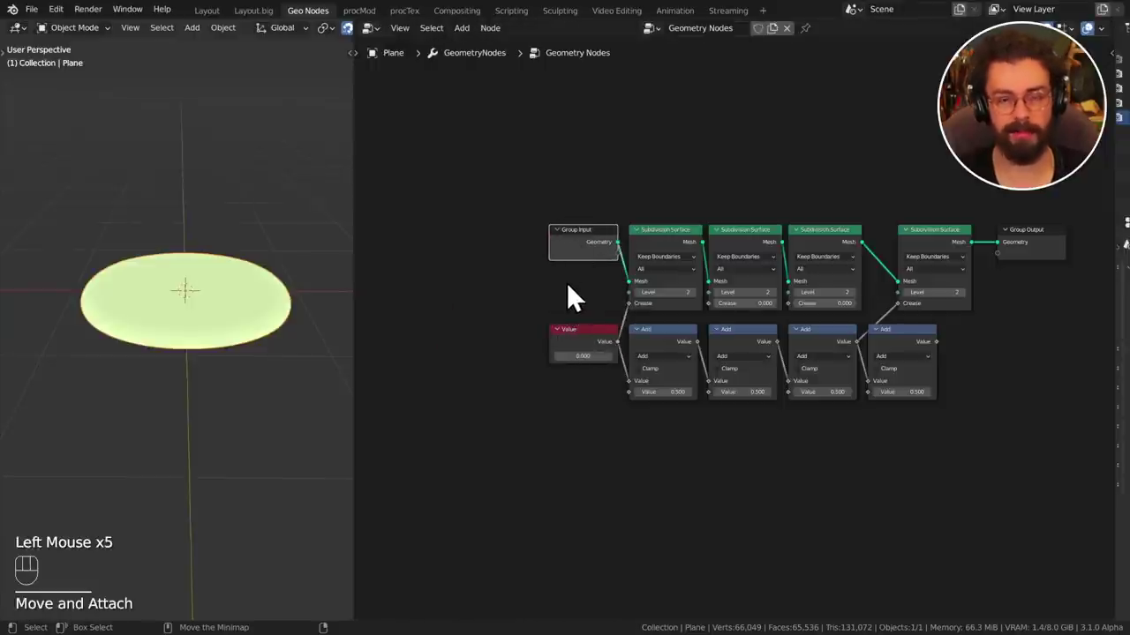
{"action": "left_click", "coordinate": [933, 246]}
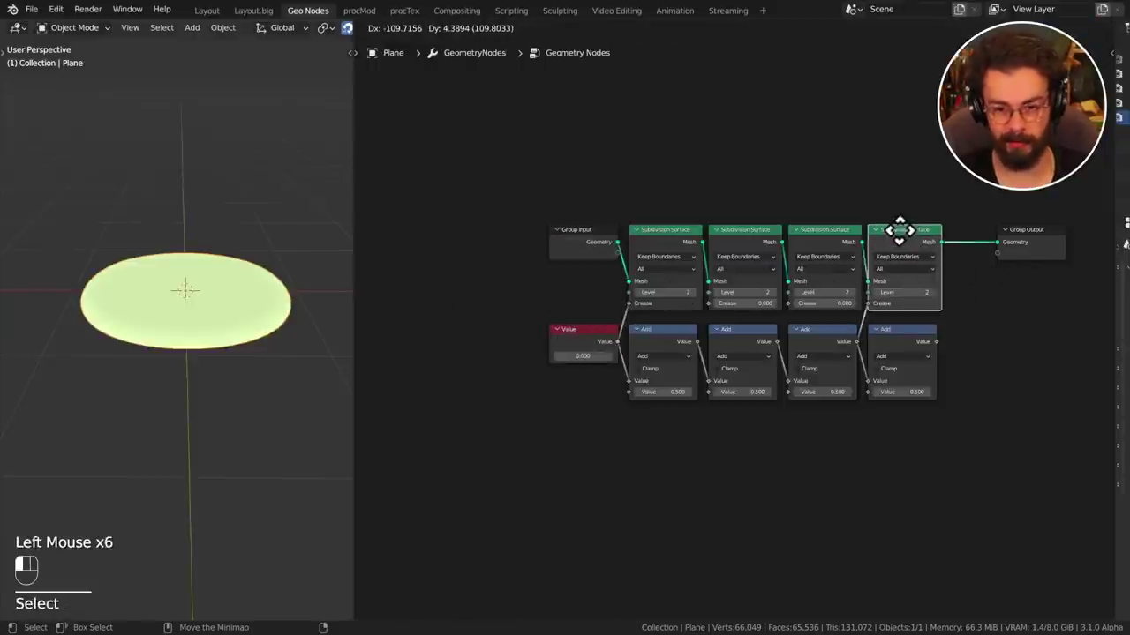
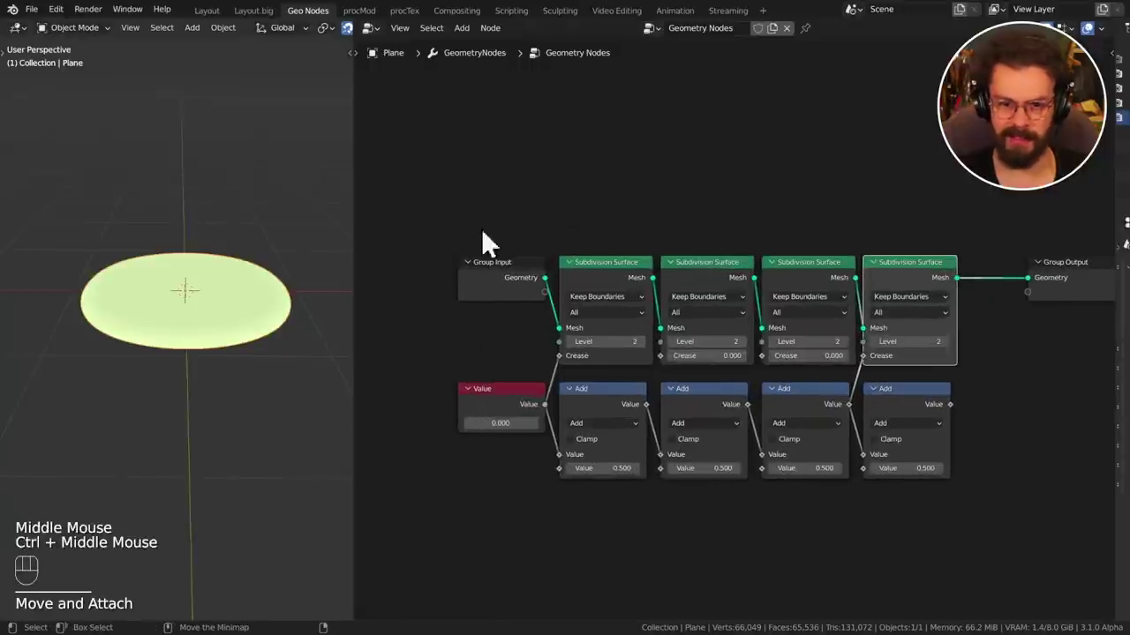
{"action": "left_click_drag", "start_coordinate": [1072, 299], "coordinate": [1024, 294]}
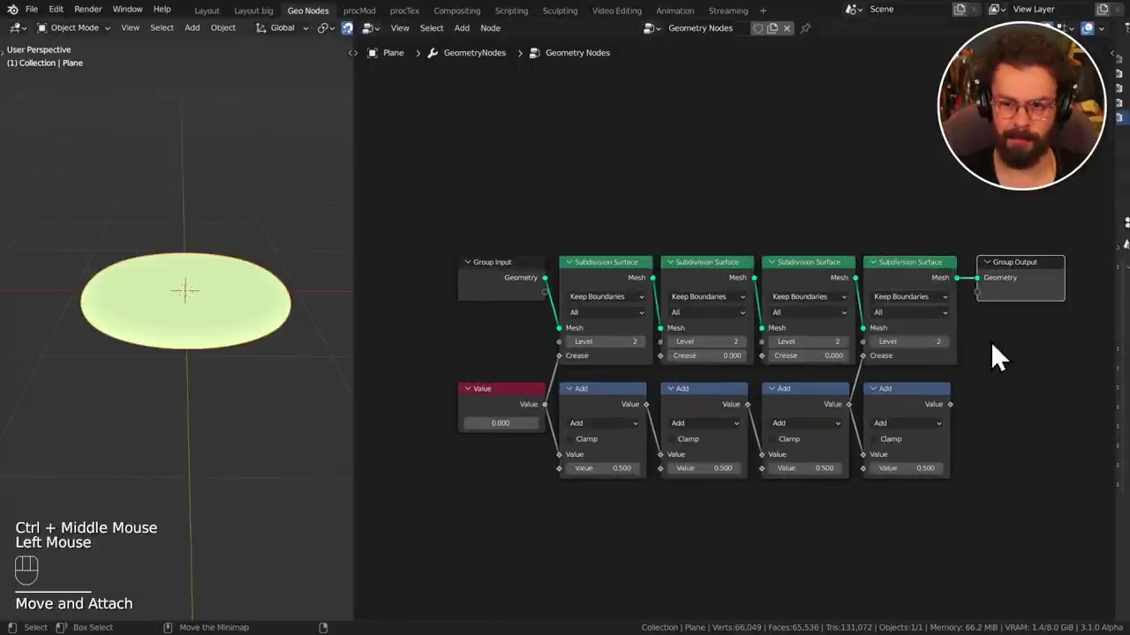
{"action": "left_click_drag", "start_coordinate": [405, 44], "coordinate": [466, 95]}
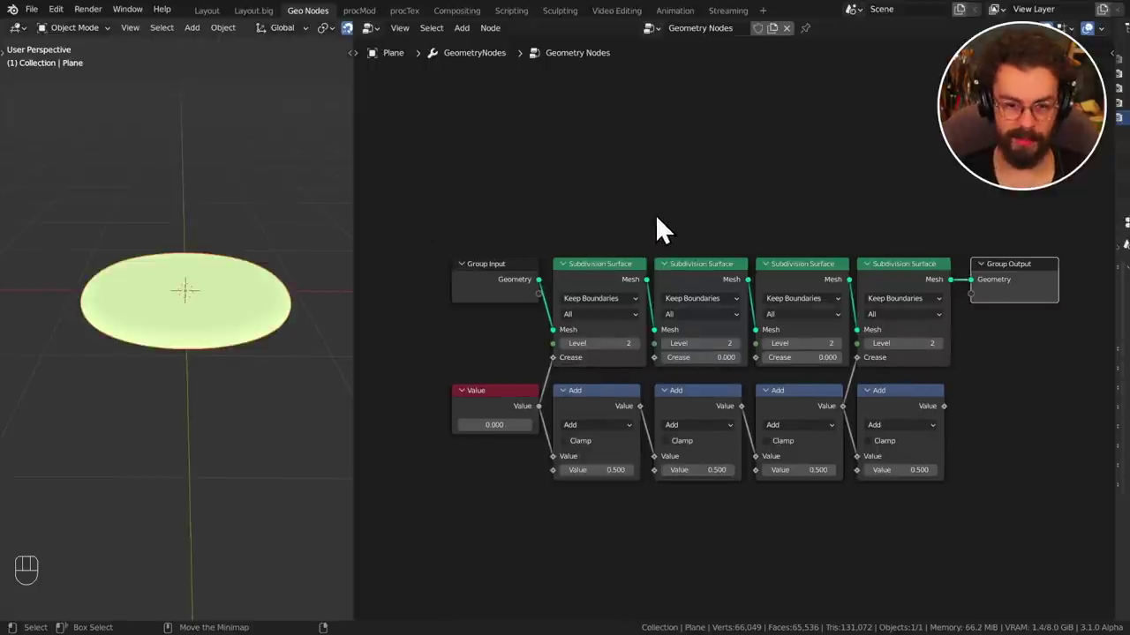
Dissolve every Add node with Ctrl+X, keeping the links connected.
{"action": "key", "text": "alt+x"}
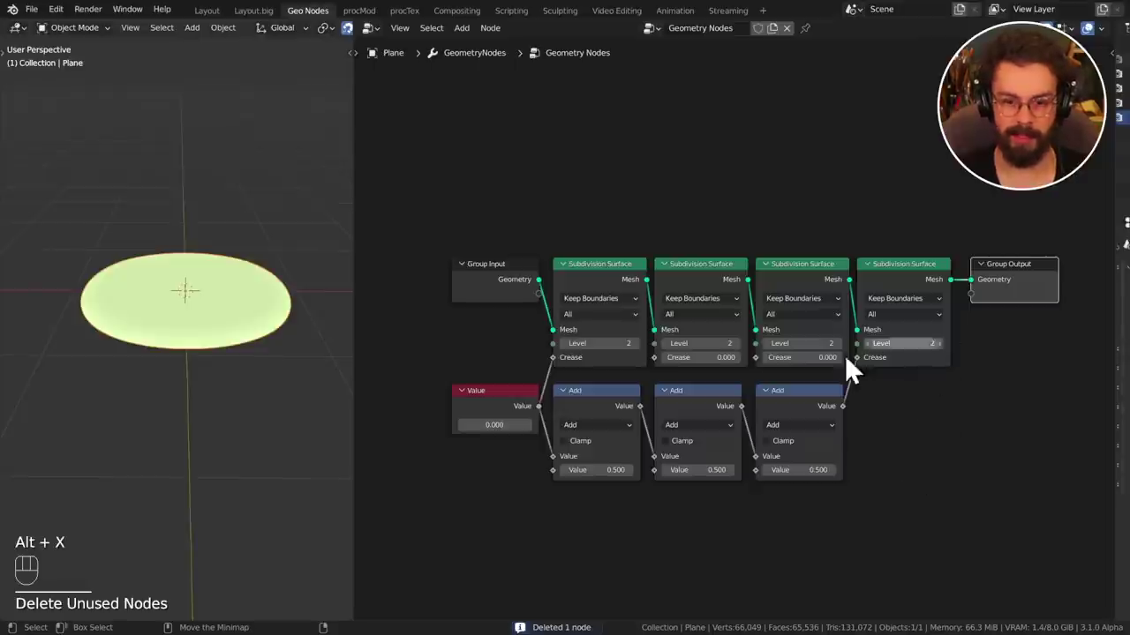
{"action": "left_click_drag", "start_coordinate": [880, 505], "coordinate": [631, 431]}
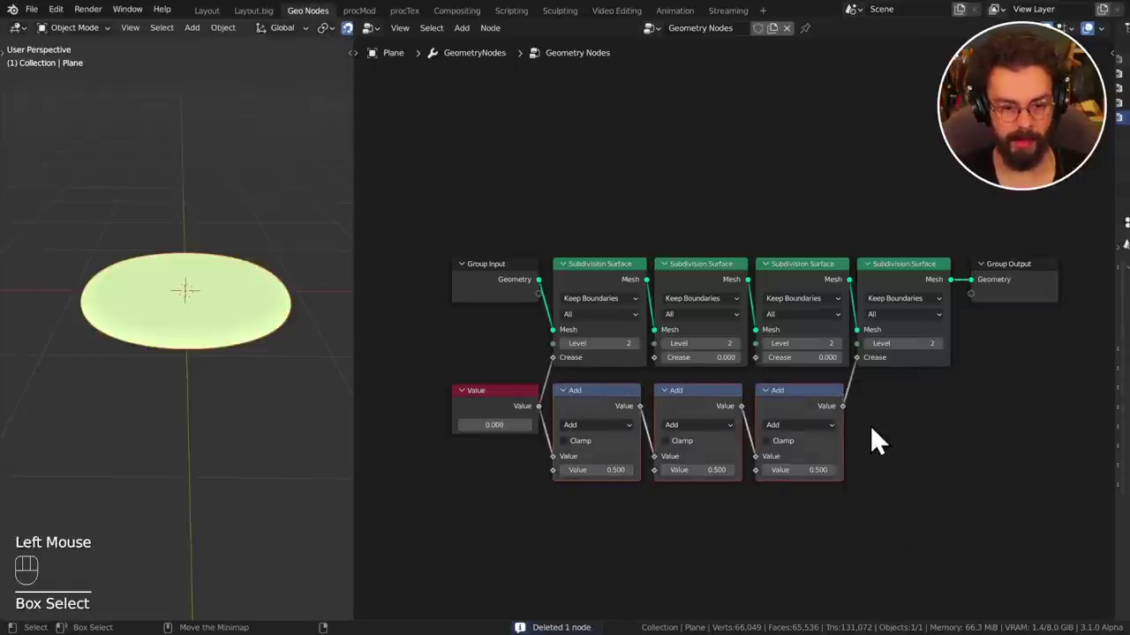
{"action": "key", "text": "ctrl+x"}
Dissolve the extra Subdivision Surface nodes, leaving a single one.
{"action": "left_click_drag", "start_coordinate": [658, 251], "coordinate": [822, 405]}
{"action": "key", "text": "ctrl+x"}
{"action": "left_click_drag", "start_coordinate": [889, 291], "coordinate": [865, 280]}
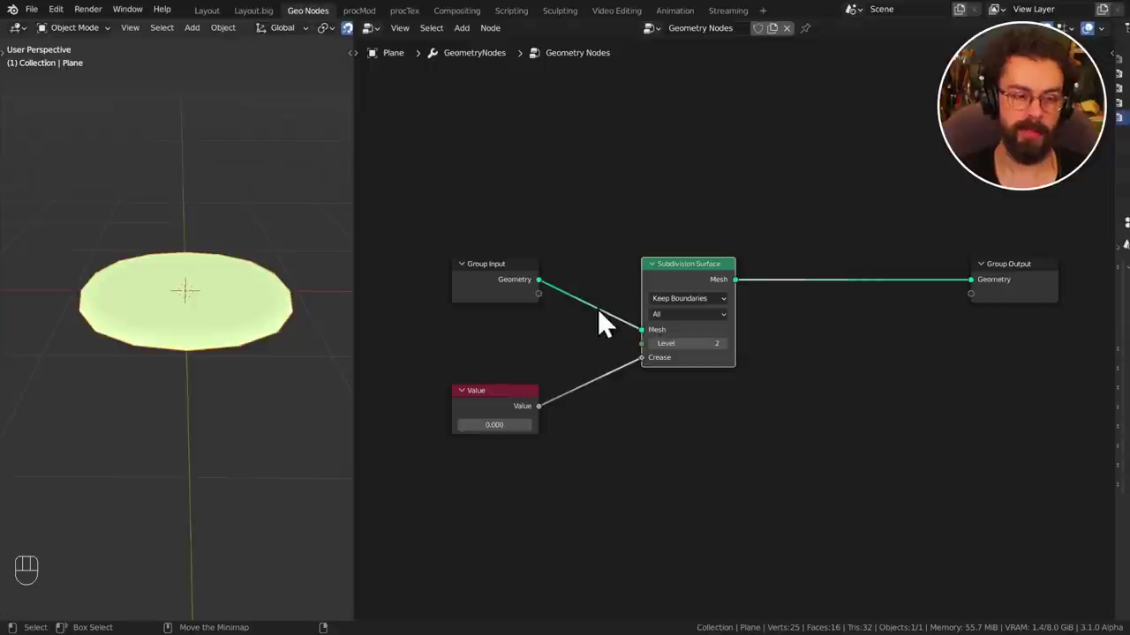
Add a Dual Mesh node onto the link between Subdivision Surface and Group Output.
{"action": "key", "text": "shift+a"}
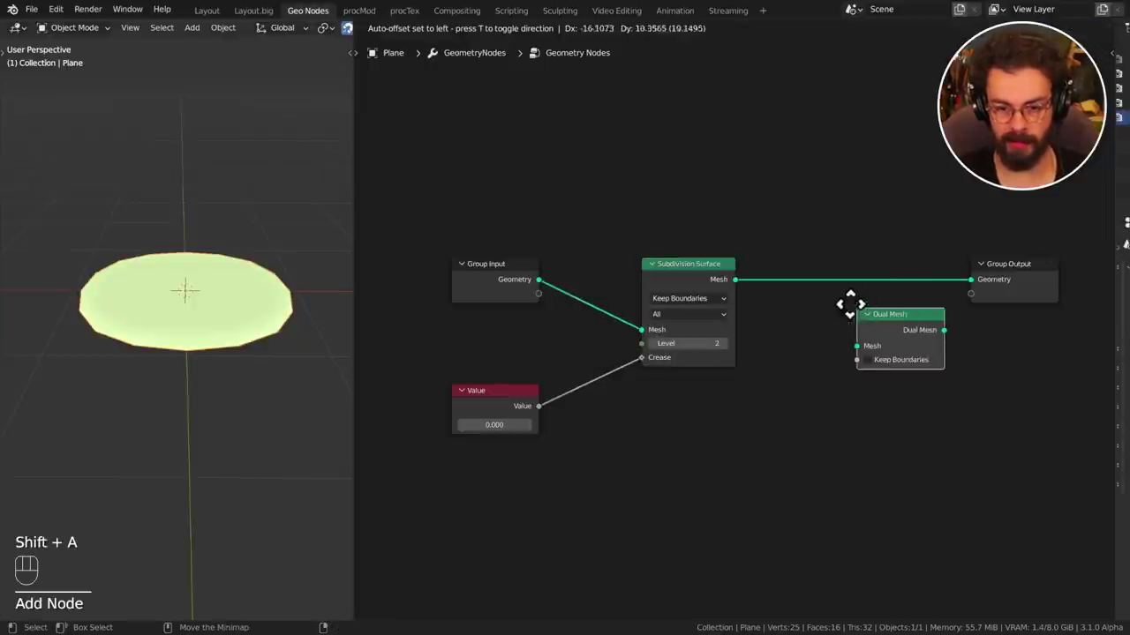
{"action": "left_click_drag", "start_coordinate": [838, 278], "coordinate": [819, 285]}
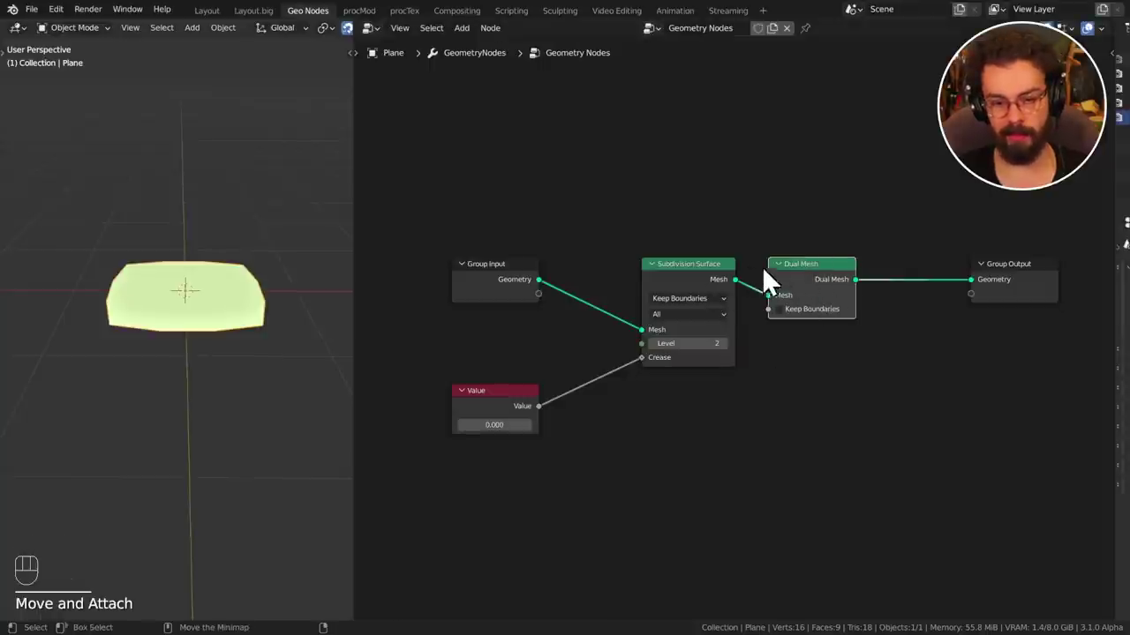
{"action": "key", "text": "ctrl+x"}
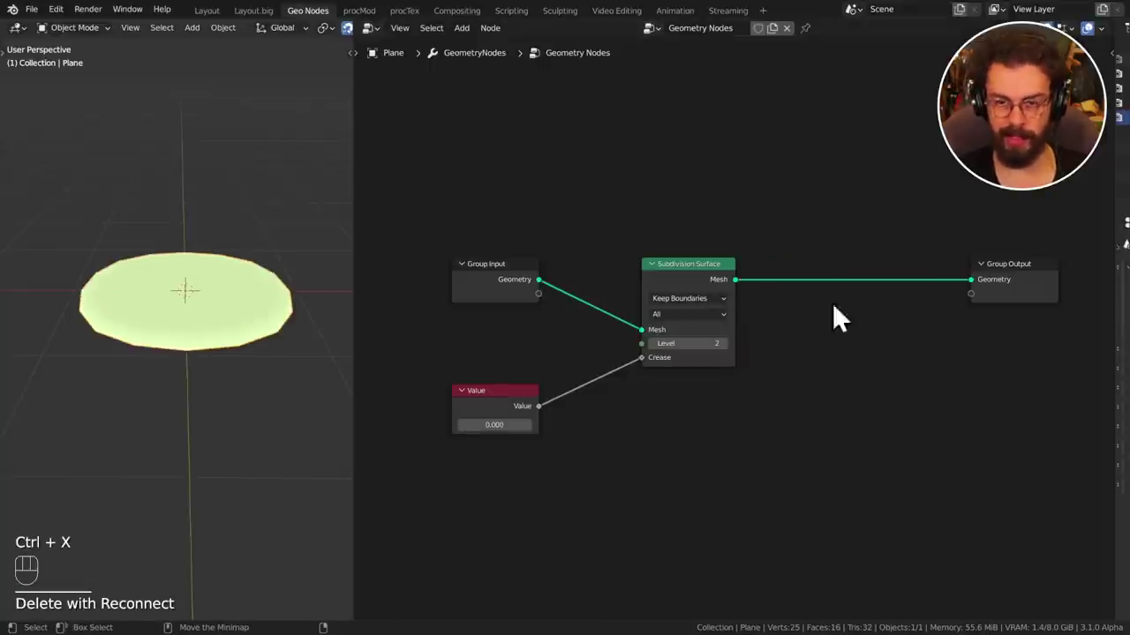
{"action": "key", "text": "ctrl+z"}
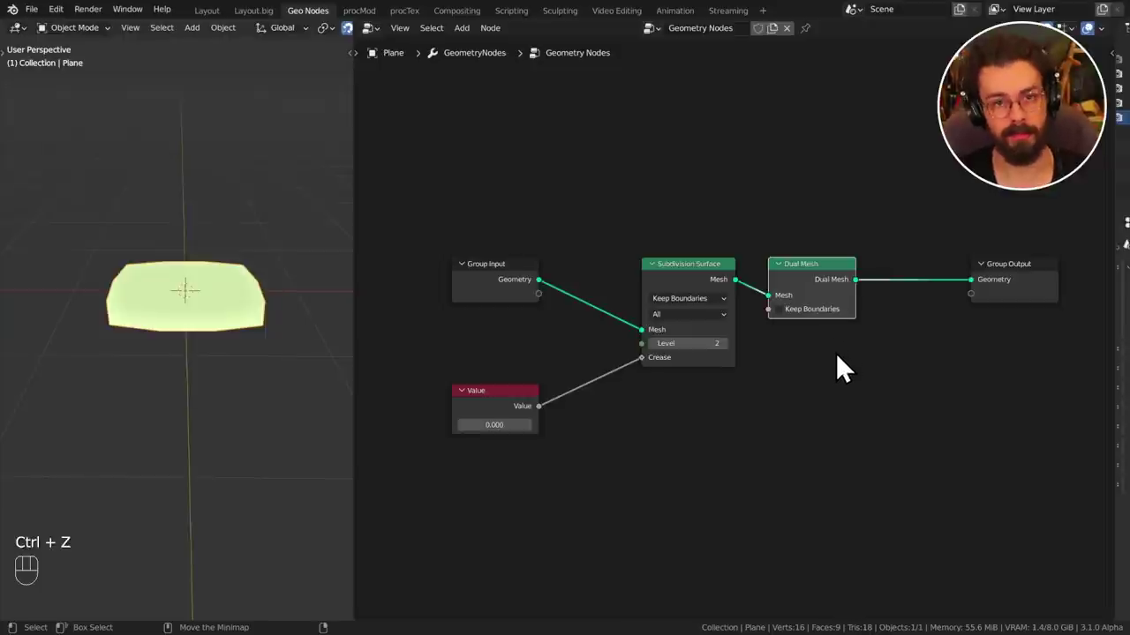
Try detaching nodes from their links, then move Group Input and Value aside.
{"action": "left_click", "coordinate": [709, 294]}
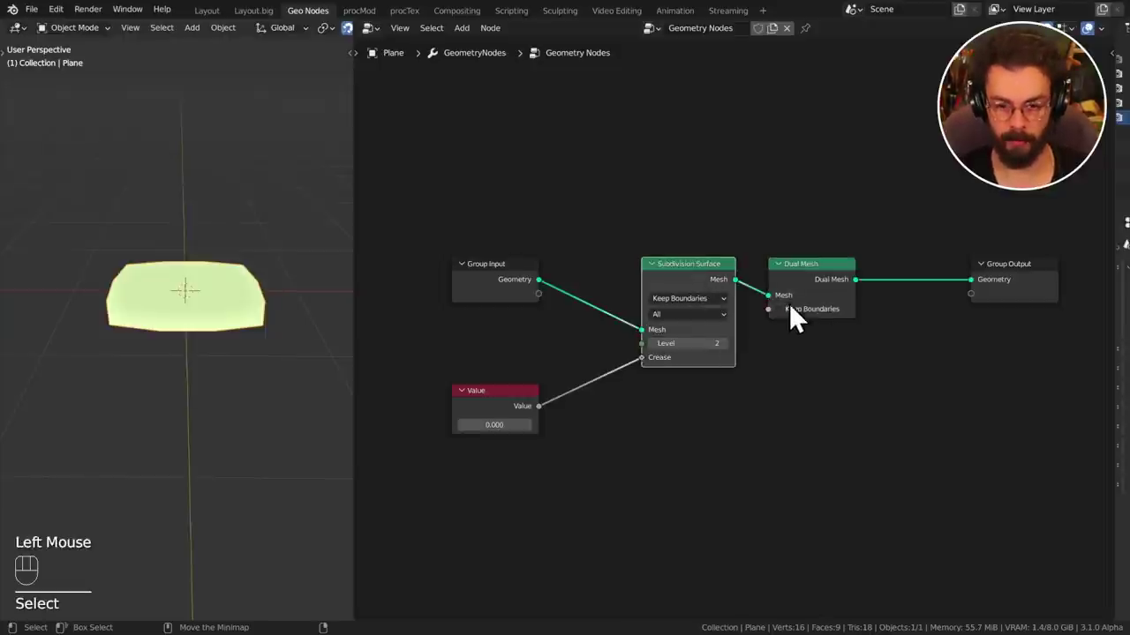
{"action": "left_click", "coordinate": [840, 297]}
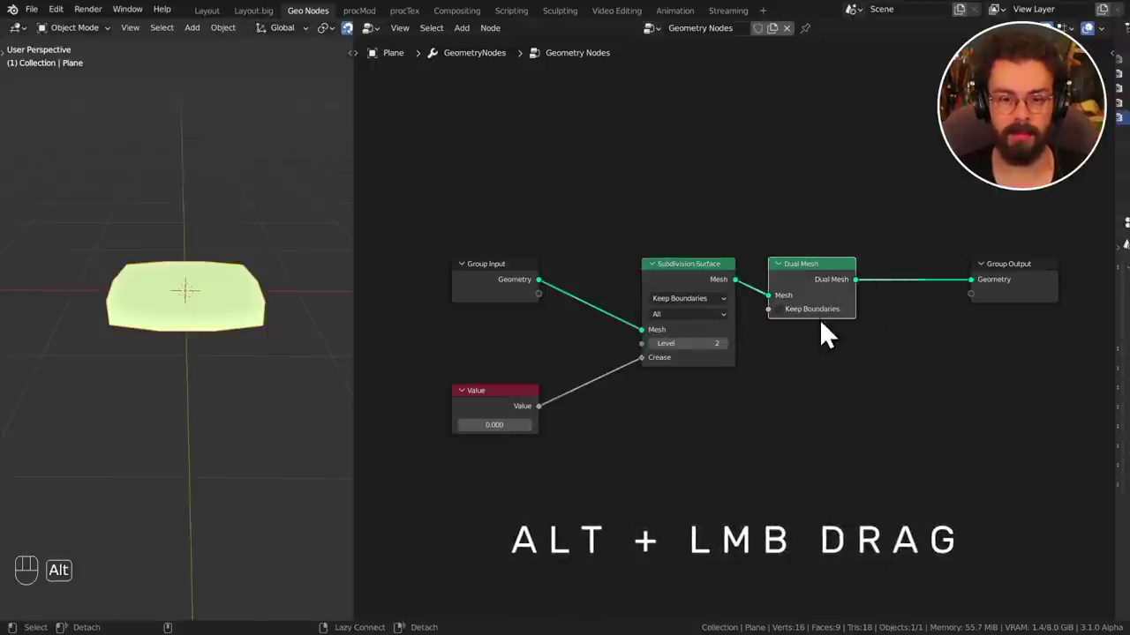
{"action": "left_click", "coordinate": [828, 293]}
{"action": "type", "text": "Detach"}
{"action": "left_click", "coordinate": [767, 227]}
{"action": "left_click_drag", "start_coordinate": [401, 262], "coordinate": [437, 277]}
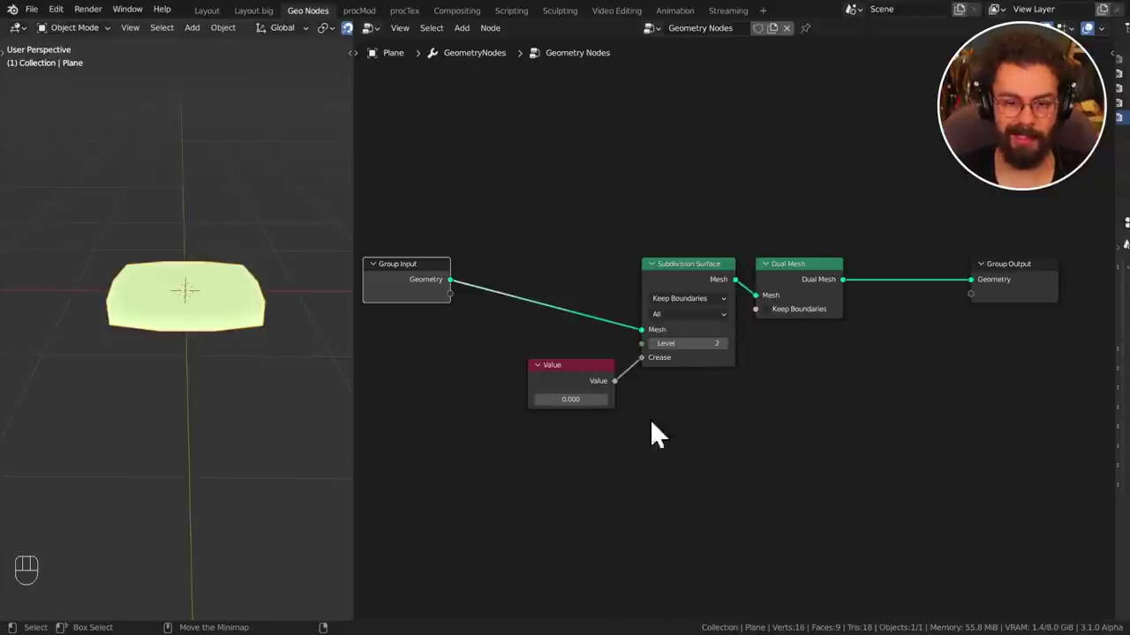
Collapse all the nodes into a node group with Ctrl+G.
{"action": "left_click_drag", "start_coordinate": [503, 220], "coordinate": [882, 482]}
{"action": "left_click", "coordinate": [529, 224]}
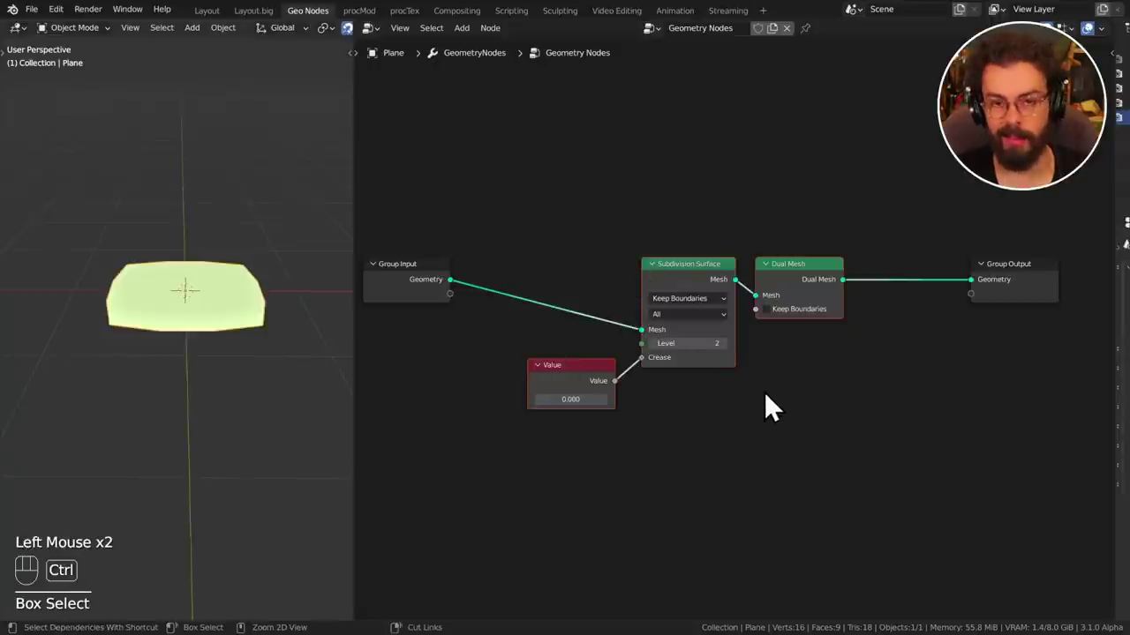
{"action": "key", "text": "ctrl+g"}
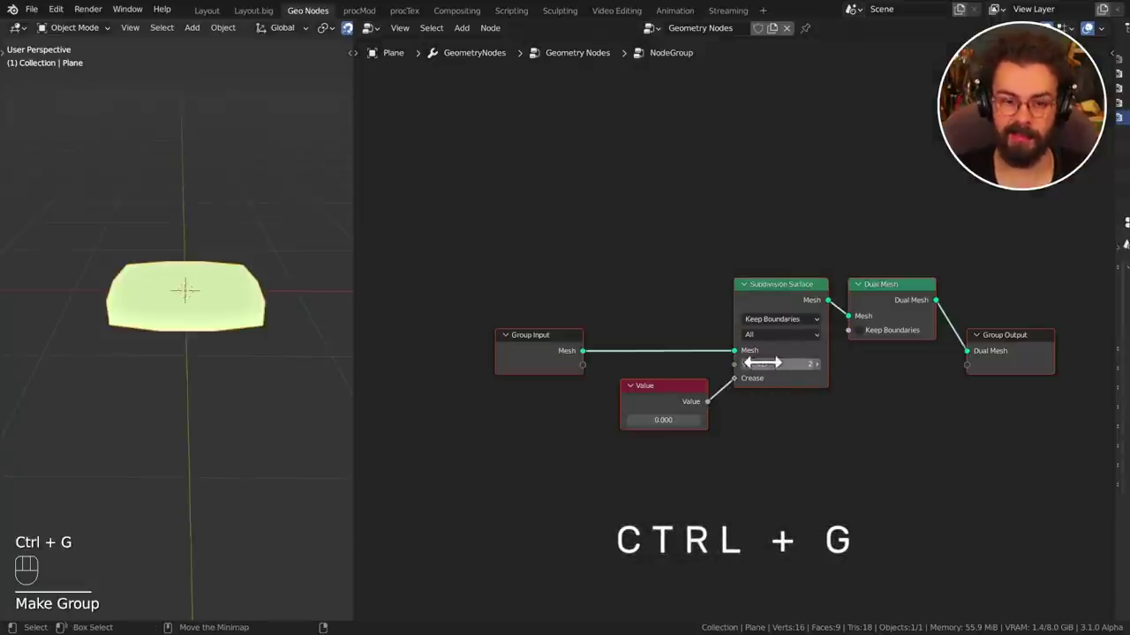
{"action": "left_click_drag", "start_coordinate": [787, 371], "coordinate": [732, 332]}
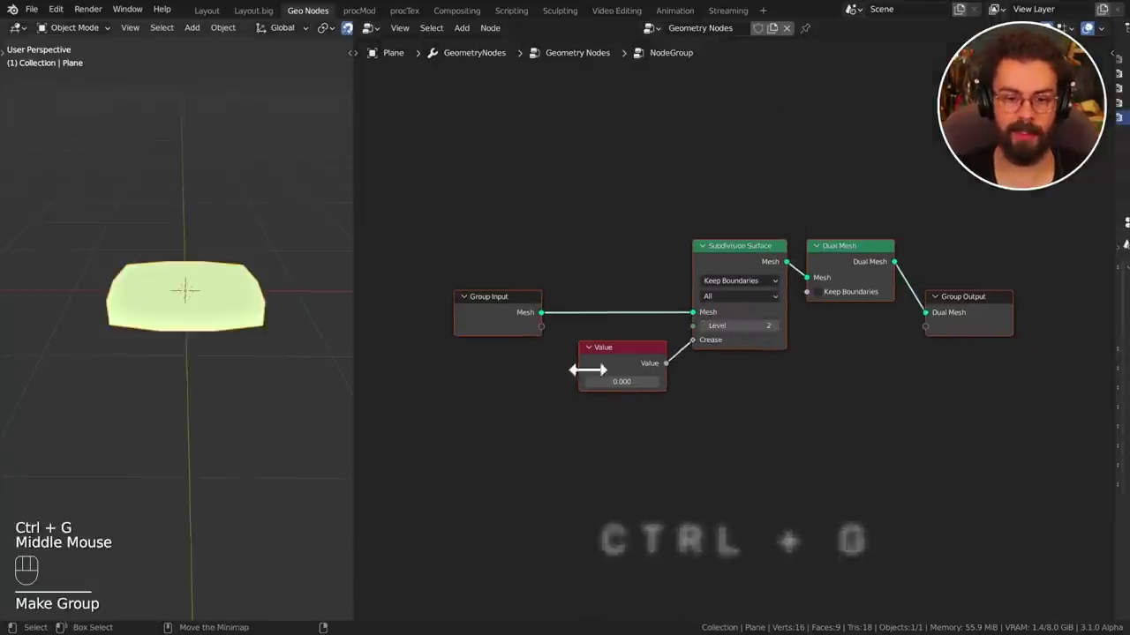
{"action": "key", "text": "Tab"}
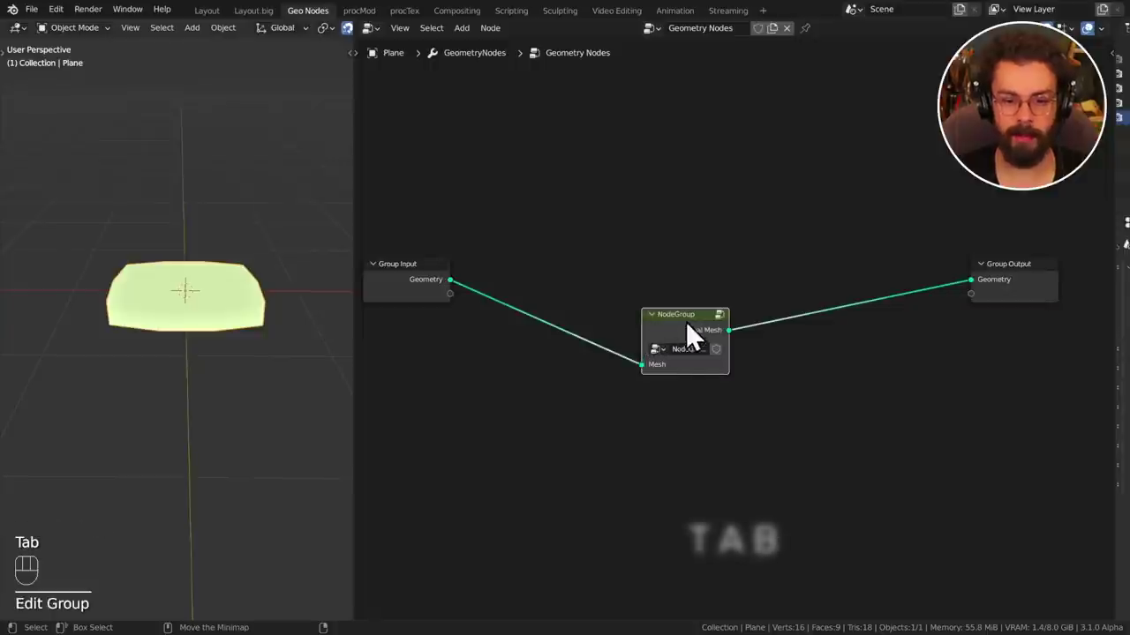
Name the group My Group and duplicate the group node.
{"action": "left_click", "coordinate": [693, 340]}
{"action": "key", "text": "Tab"}
{"action": "key", "text": "Tab"}
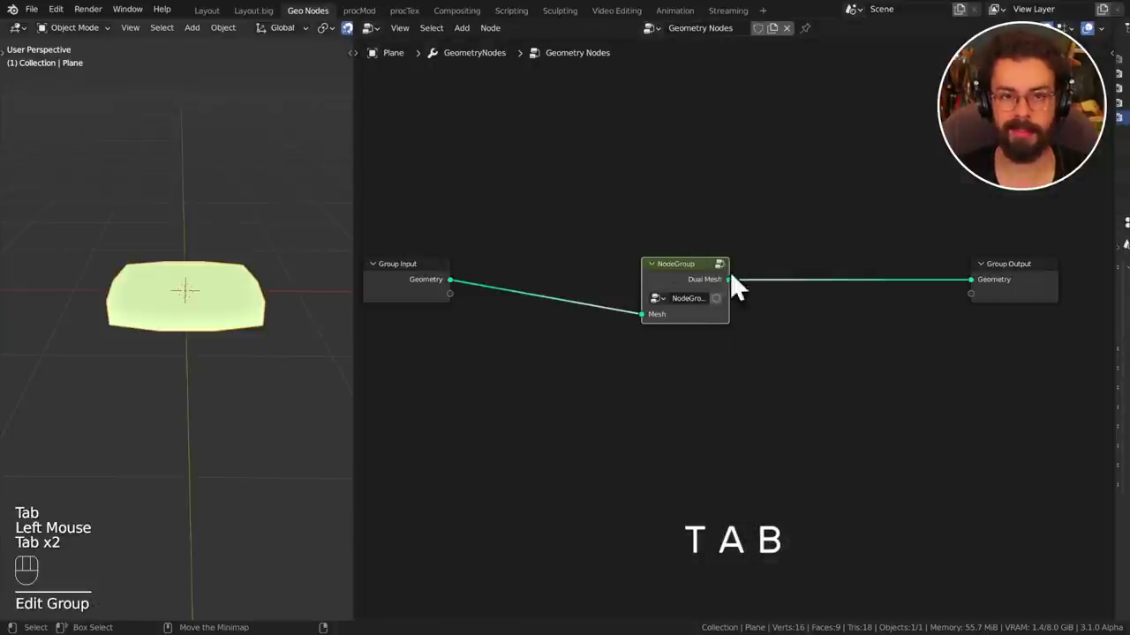
{"action": "left_click_drag", "start_coordinate": [697, 318], "coordinate": [787, 158]}
{"action": "key", "text": "shift+a"}
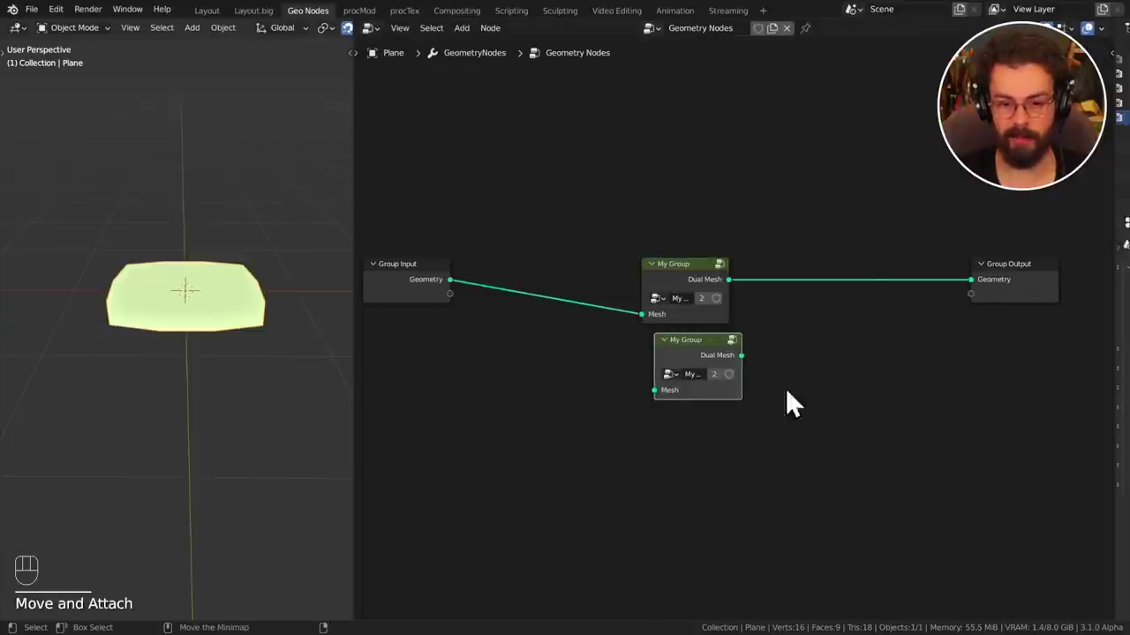
Expose Keep Boundaries as a My Group input and enable it.
{"action": "left_click", "coordinate": [716, 354]}
{"action": "key", "text": "Tab"}
{"action": "left_click_drag", "start_coordinate": [552, 344], "coordinate": [821, 308]}
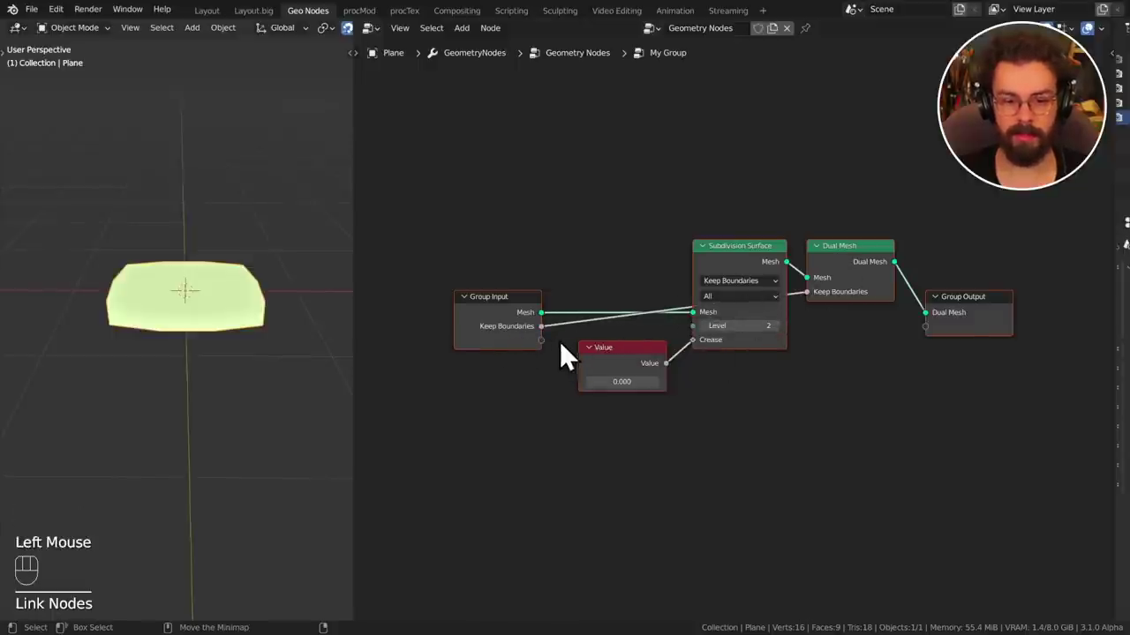
{"action": "key", "text": "Tab"}
{"action": "left_click", "coordinate": [662, 340]}
{"action": "left_click", "coordinate": [662, 343]}
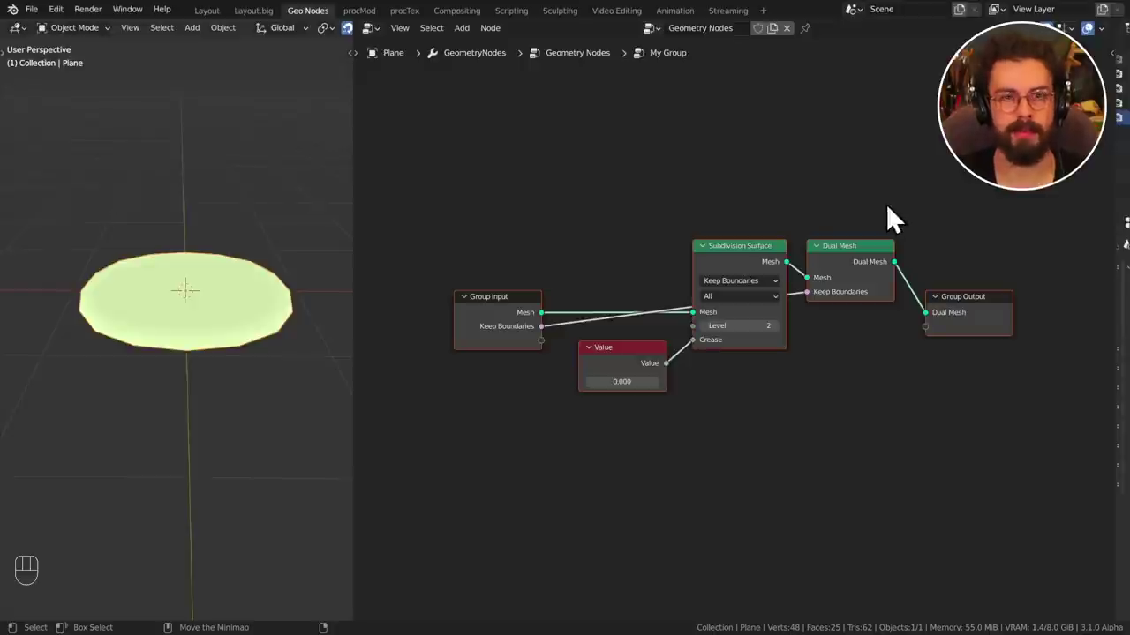
{"action": "key", "text": "Tab"}
{"action": "left_click_drag", "start_coordinate": [684, 289], "coordinate": [691, 351]}
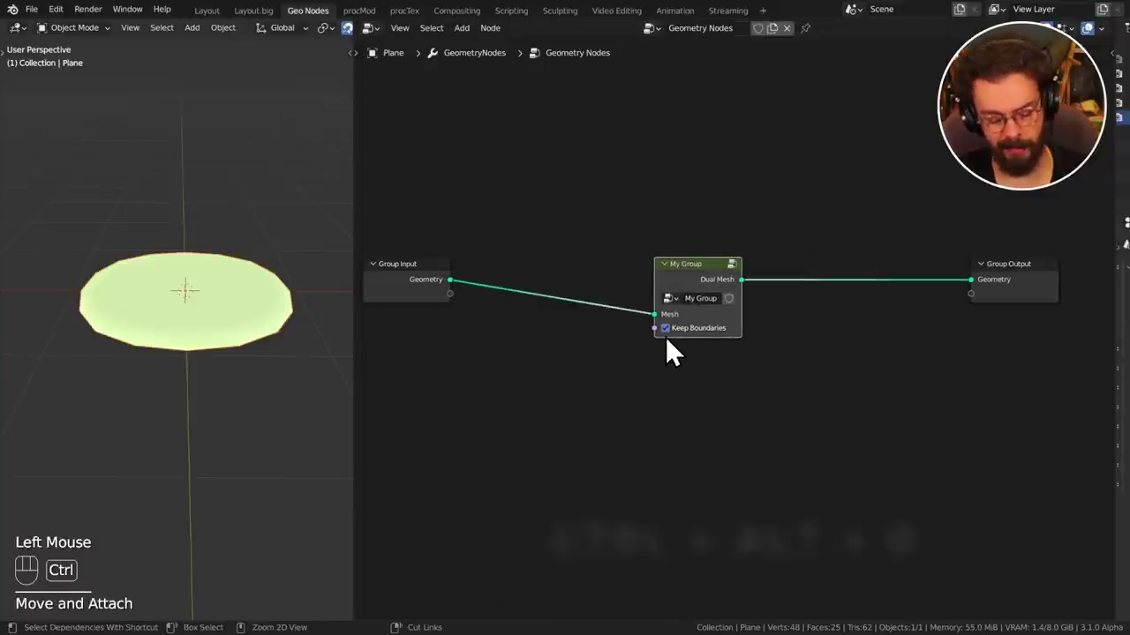
Ungroup My Group with Ctrl+Alt+G, regroup it, then ungroup again into separate nodes.
{"action": "key", "text": "ctrl+alt+g"}
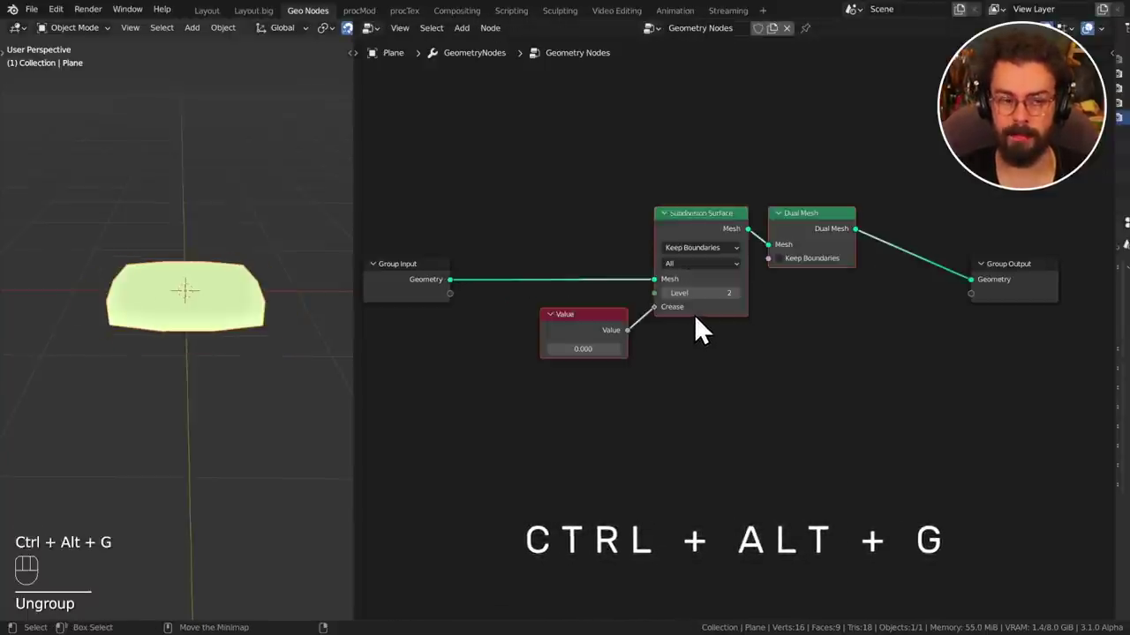
{"action": "key", "text": "ctrl+g"}
{"action": "key", "text": "Tab"}
{"action": "key", "text": "Tab"}
{"action": "key", "text": "Tab"}
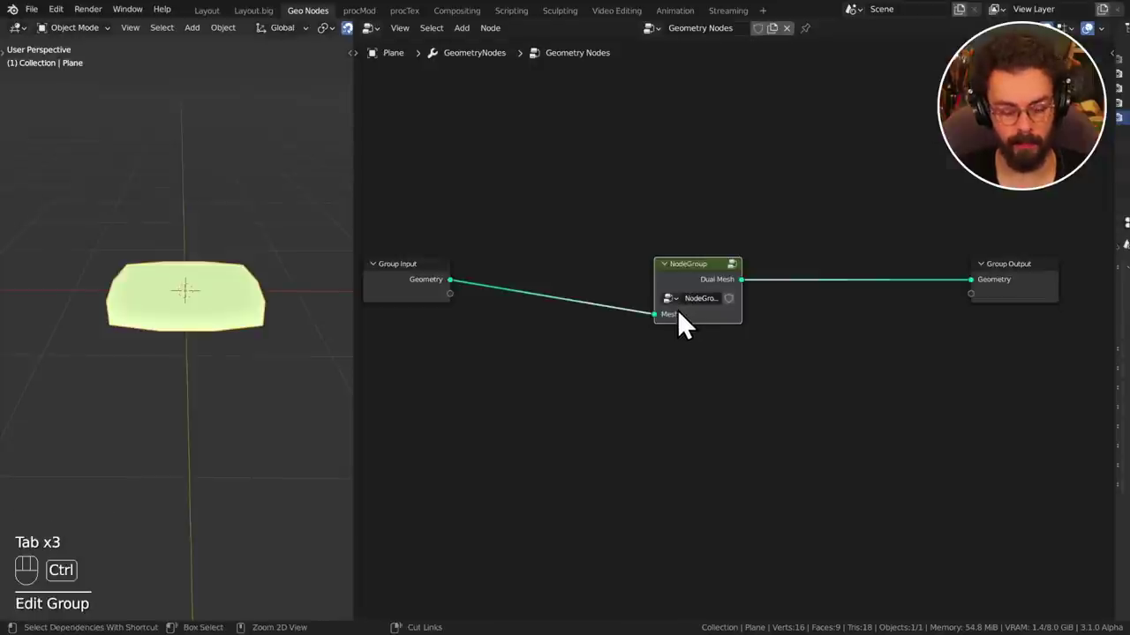
{"action": "key", "text": "ctrl+alt+g"}
{"action": "middle_click", "coordinate": [550, 151]}
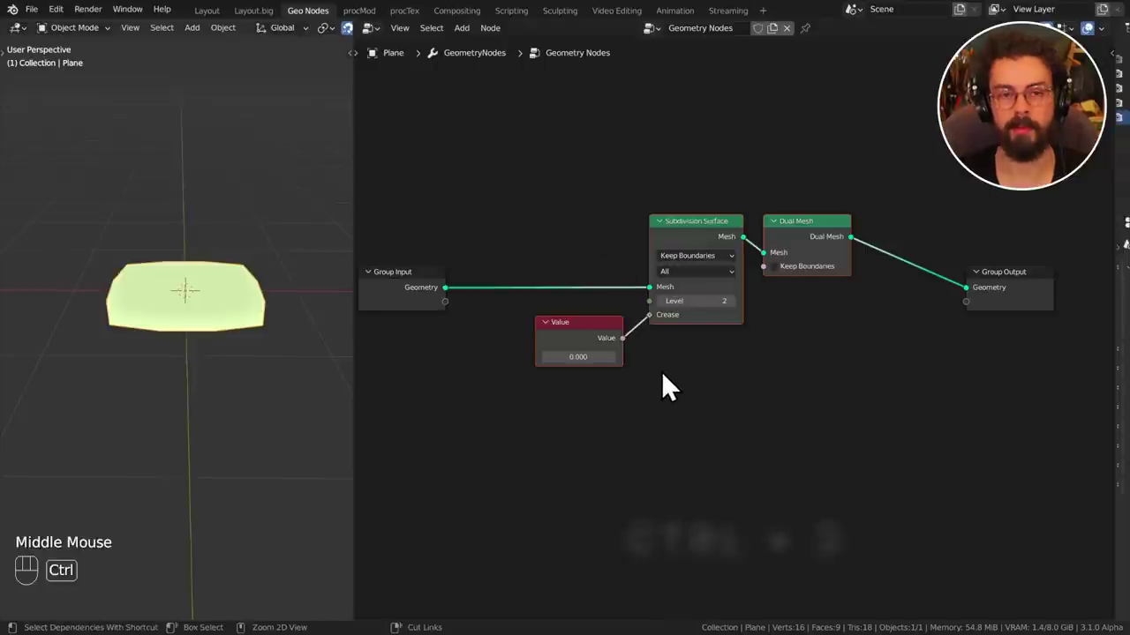
Wrap Subdivision Surface, Value and Dual Mesh in a frame with Ctrl+J.
{"action": "key", "text": "ctrl+j"}
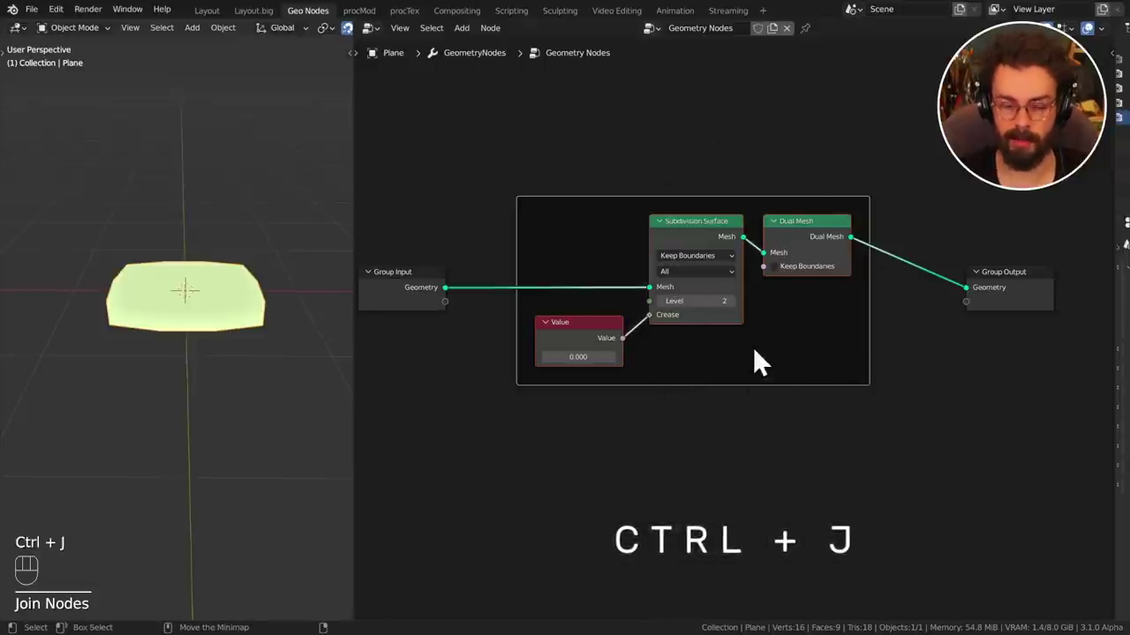
{"action": "left_click", "coordinate": [787, 375]}
{"action": "left_click_drag", "start_coordinate": [803, 348], "coordinate": [811, 372]}
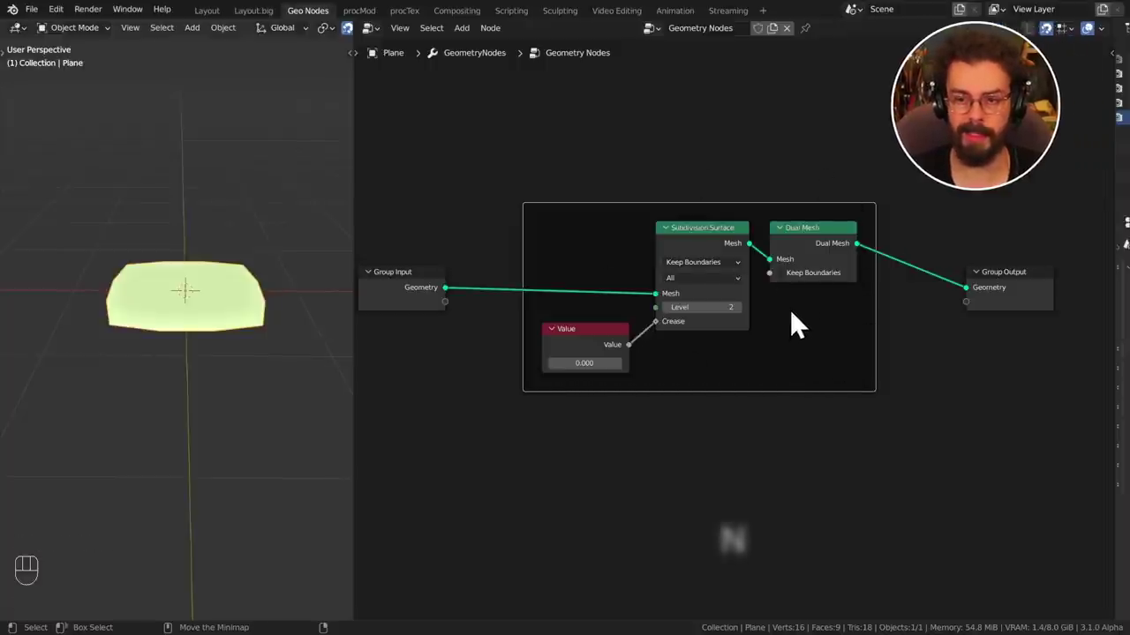
Enable a custom colour for the frame and make it dark red.
{"action": "key", "text": "n"}
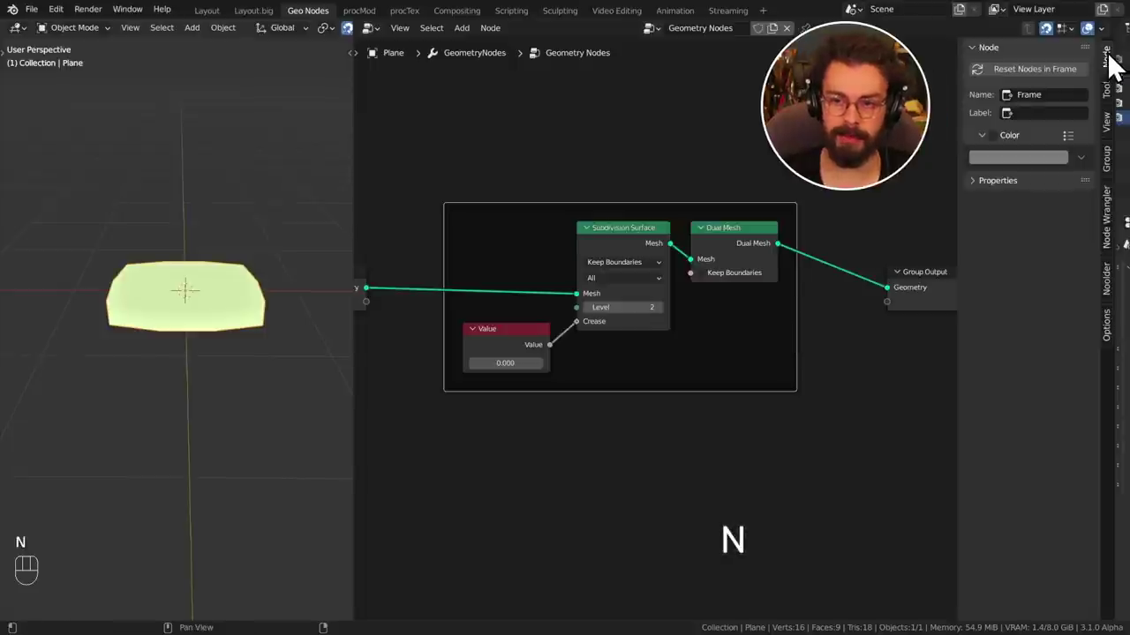
{"action": "left_click", "coordinate": [1005, 150]}
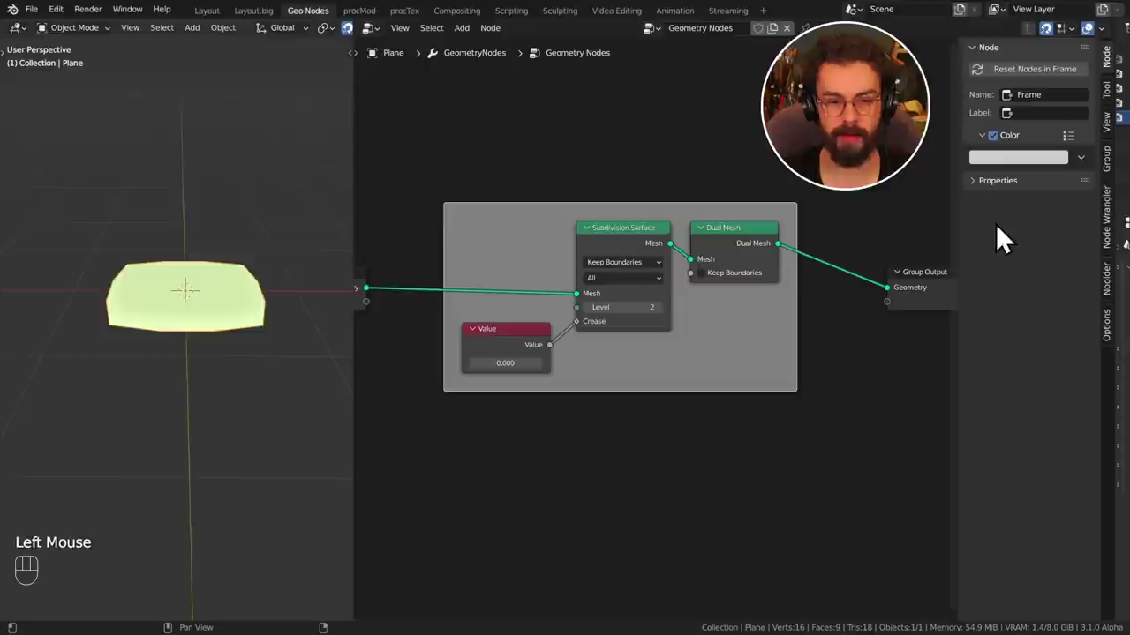
{"action": "left_click", "coordinate": [1021, 173]}
{"action": "left_click", "coordinate": [903, 203]}
{"action": "left_click_drag", "start_coordinate": [736, 355], "coordinate": [764, 349]}
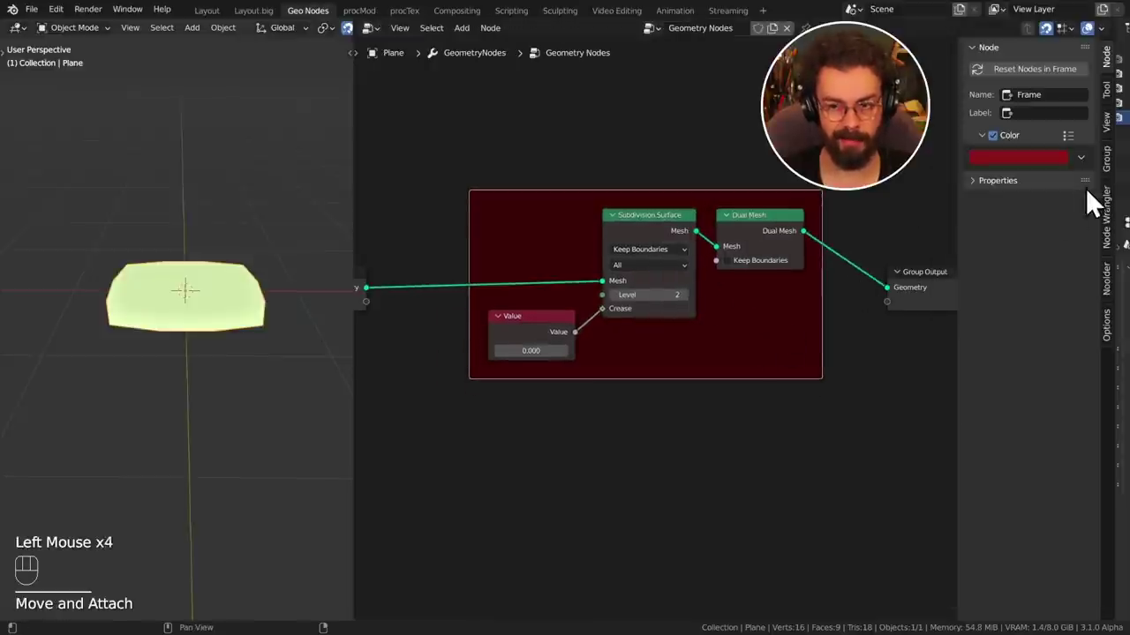
Lighten the frame colour to white, then switch the custom colour off.
{"action": "left_click_drag", "start_coordinate": [1076, 150], "coordinate": [1070, 376]}
{"action": "left_click", "coordinate": [1066, 384]}
{"action": "left_click", "coordinate": [1033, 176]}
{"action": "left_click", "coordinate": [1037, 173]}
{"action": "left_click_drag", "start_coordinate": [1081, 152], "coordinate": [932, 307]}
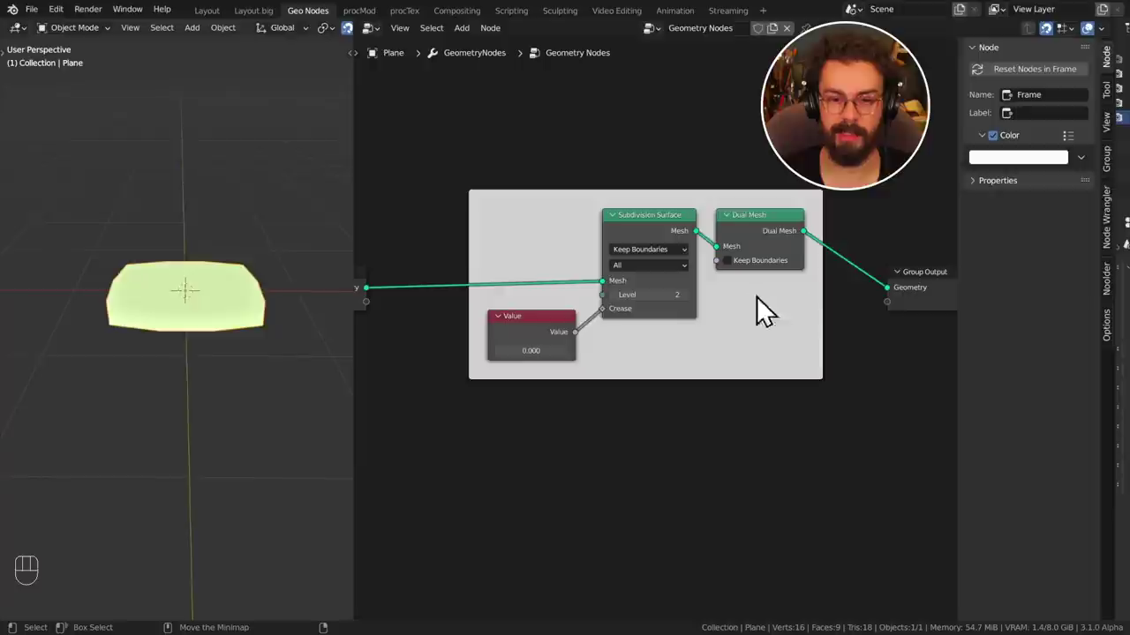
{"action": "left_click", "coordinate": [1047, 167]}
{"action": "left_click_drag", "start_coordinate": [1078, 149], "coordinate": [1024, 387]}
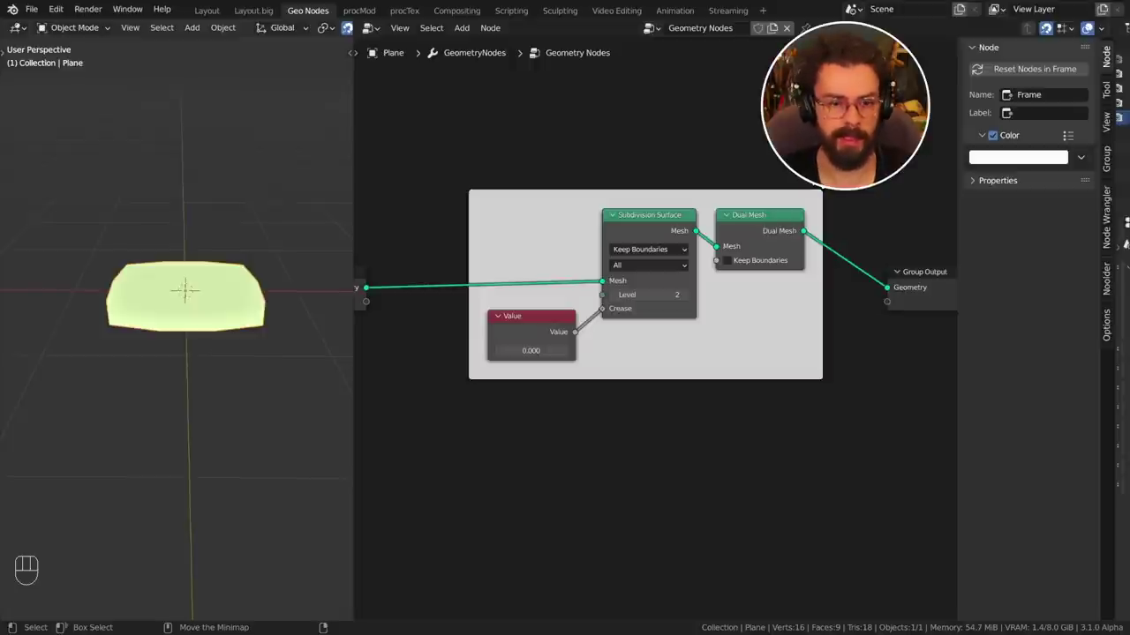
{"action": "left_click", "coordinate": [1002, 153]}
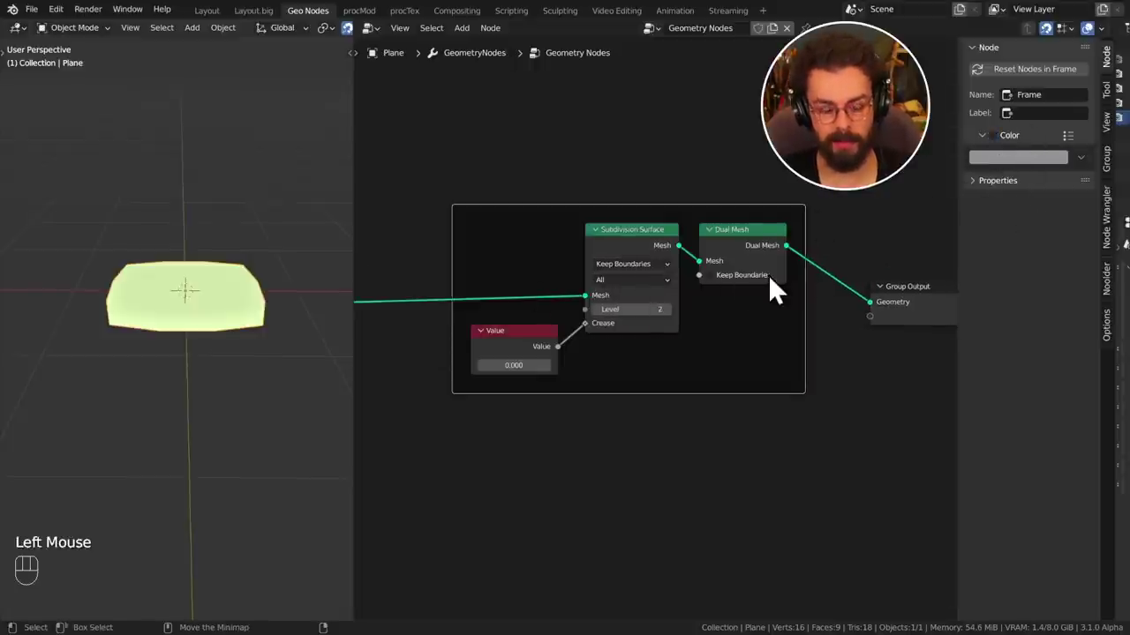
Hide the sidebar, zoom out and select the frame so it can be labelled.
{"action": "key", "text": "n"}
{"action": "middle_click", "coordinate": [945, 328]}
{"action": "left_click_drag", "start_coordinate": [930, 321], "coordinate": [936, 308]}
{"action": "left_click", "coordinate": [900, 355]}
{"action": "left_click_drag", "start_coordinate": [825, 349], "coordinate": [836, 362]}
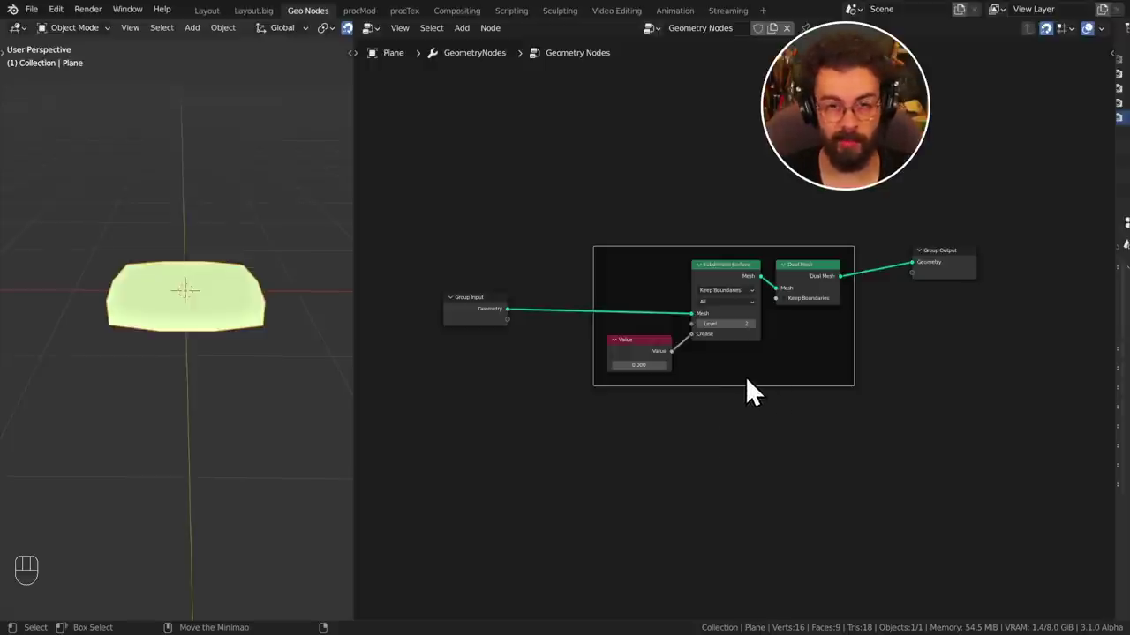
{"action": "left_click_drag", "start_coordinate": [806, 388], "coordinate": [785, 406]}
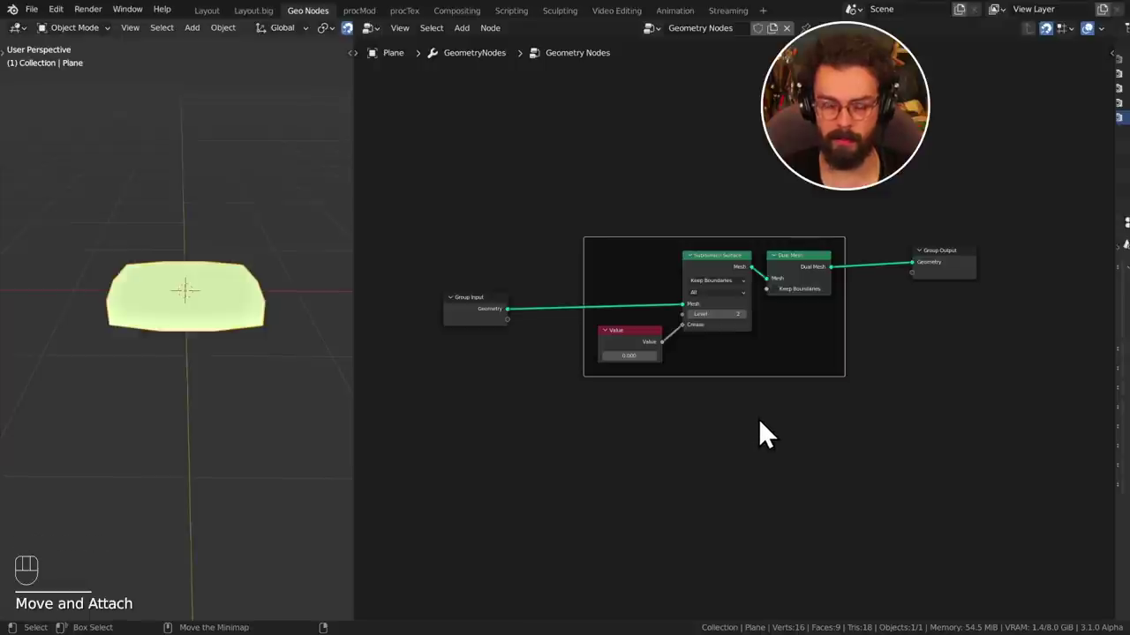
{"action": "key", "text": "n"}
{"action": "left_click_drag", "start_coordinate": [1037, 135], "coordinate": [1097, 129]}
{"action": "key", "text": "n"}
{"action": "left_click_drag", "start_coordinate": [724, 334], "coordinate": [770, 219]}
{"action": "middle_click", "coordinate": [815, 179]}
{"action": "left_click", "coordinate": [859, 417]}
Label the frame 'my frame' and relabel the Value node 'Crease' via F2.
{"action": "key", "text": "F2"}
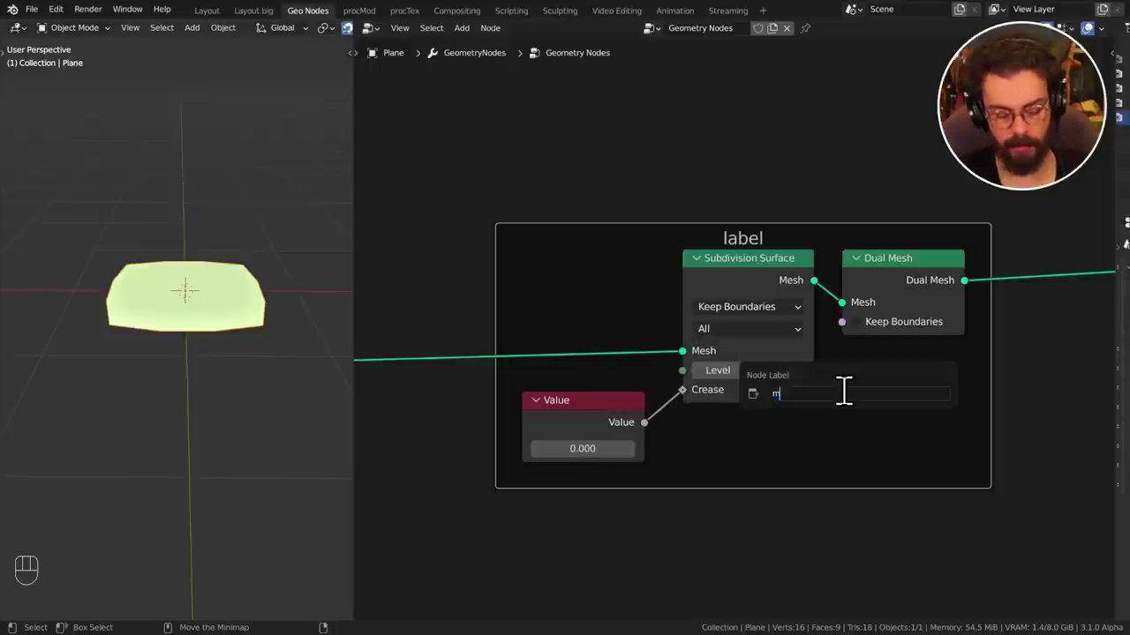
{"action": "middle_click", "coordinate": [818, 356]}
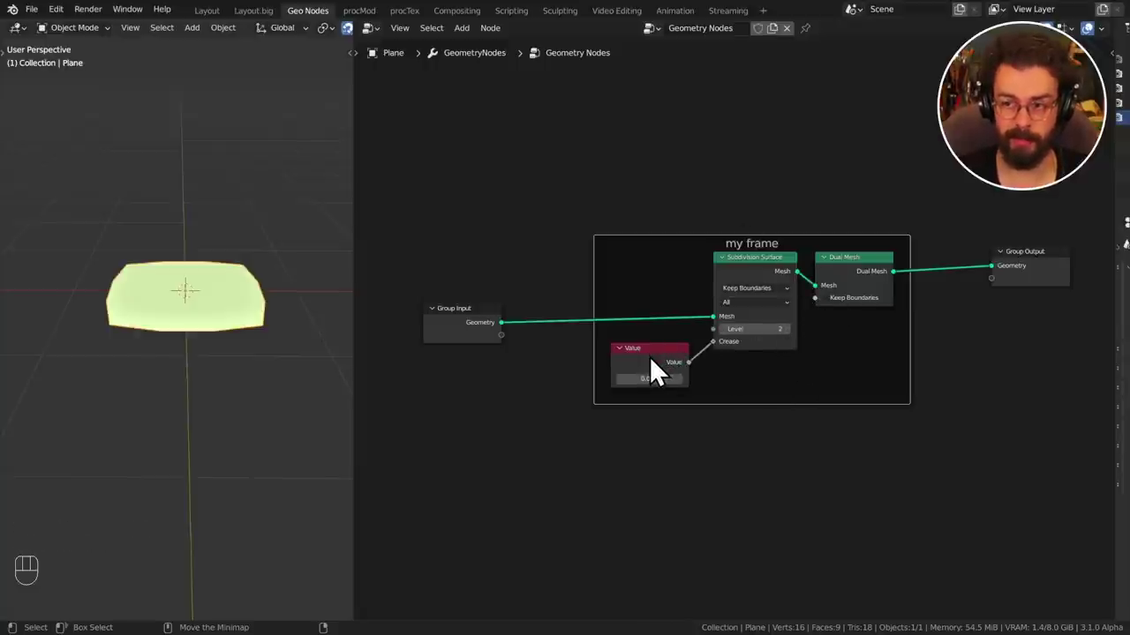
{"action": "left_click", "coordinate": [657, 369]}
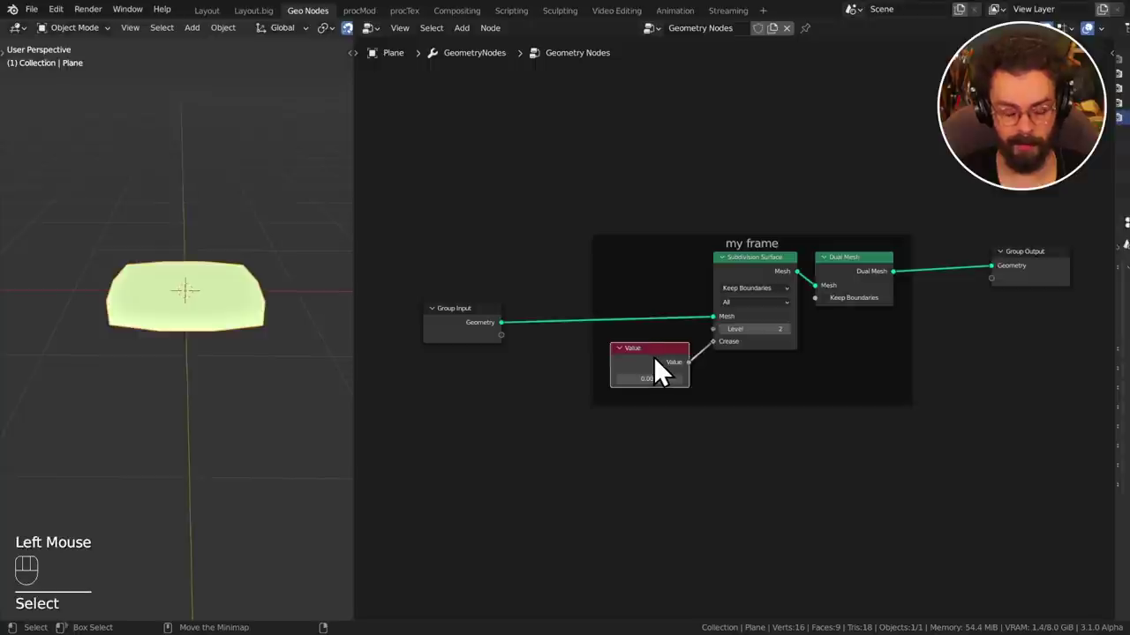
{"action": "key", "text": "F2"}
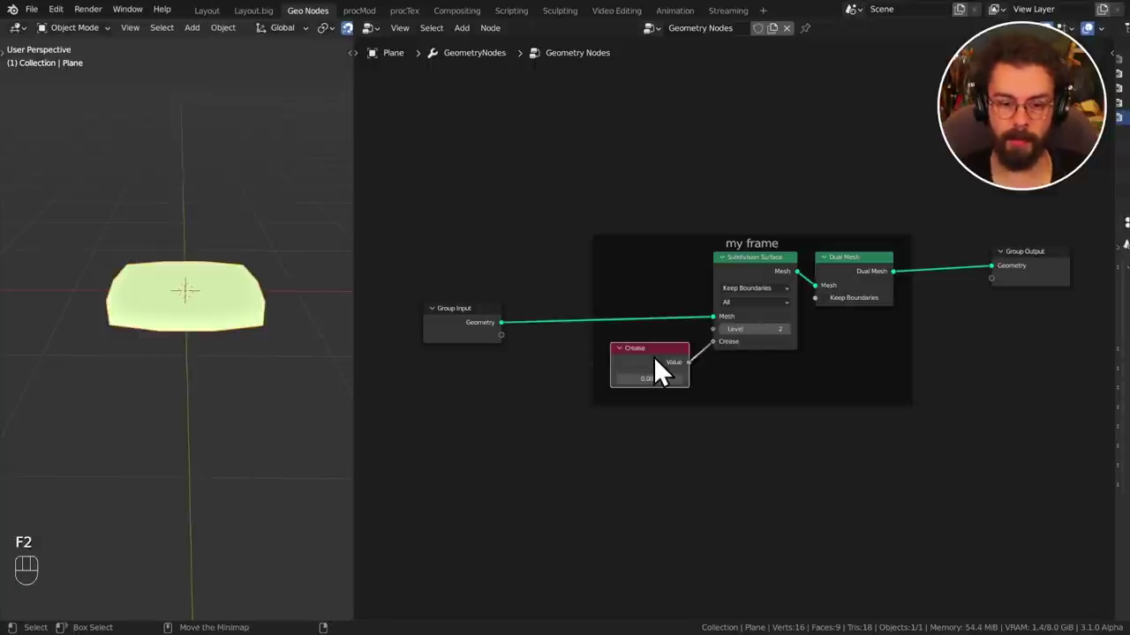
{"action": "left_click", "coordinate": [677, 367]}
{"action": "left_click", "coordinate": [756, 276]}
{"action": "left_click", "coordinate": [869, 279]}
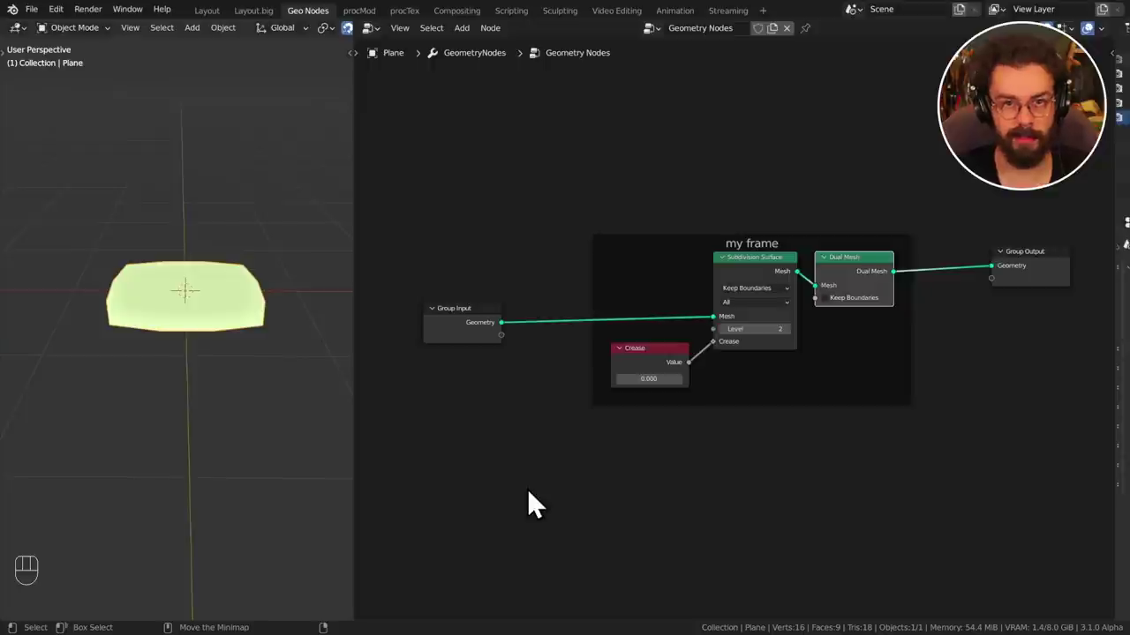
Place a copy of the framed setup below the original, fed by Group Input.
{"action": "middle_click", "coordinate": [569, 246]}
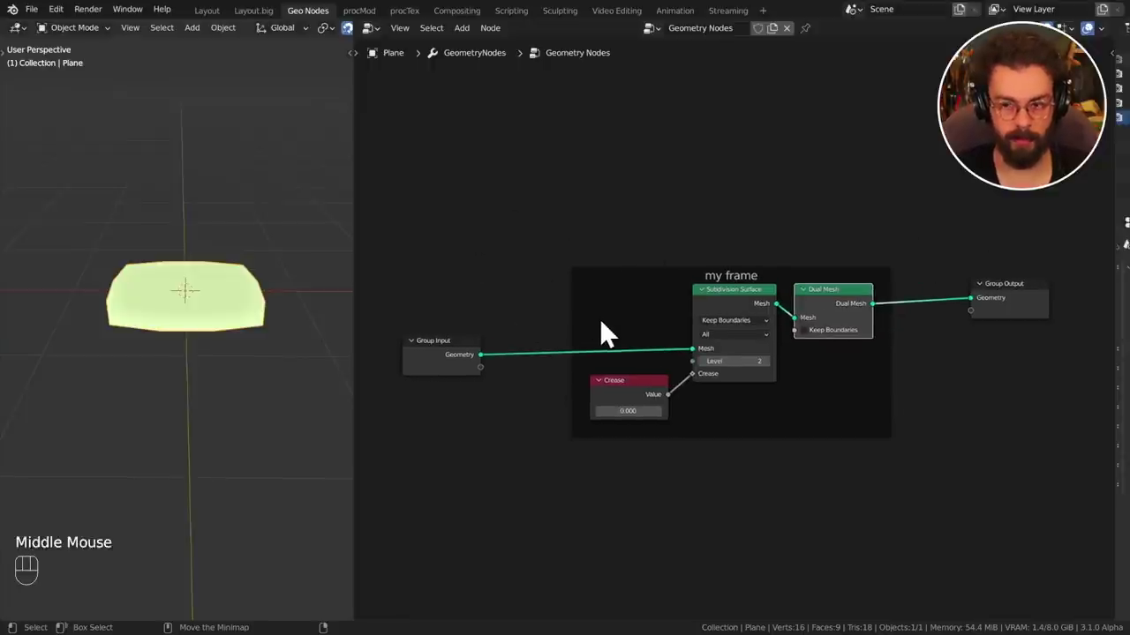
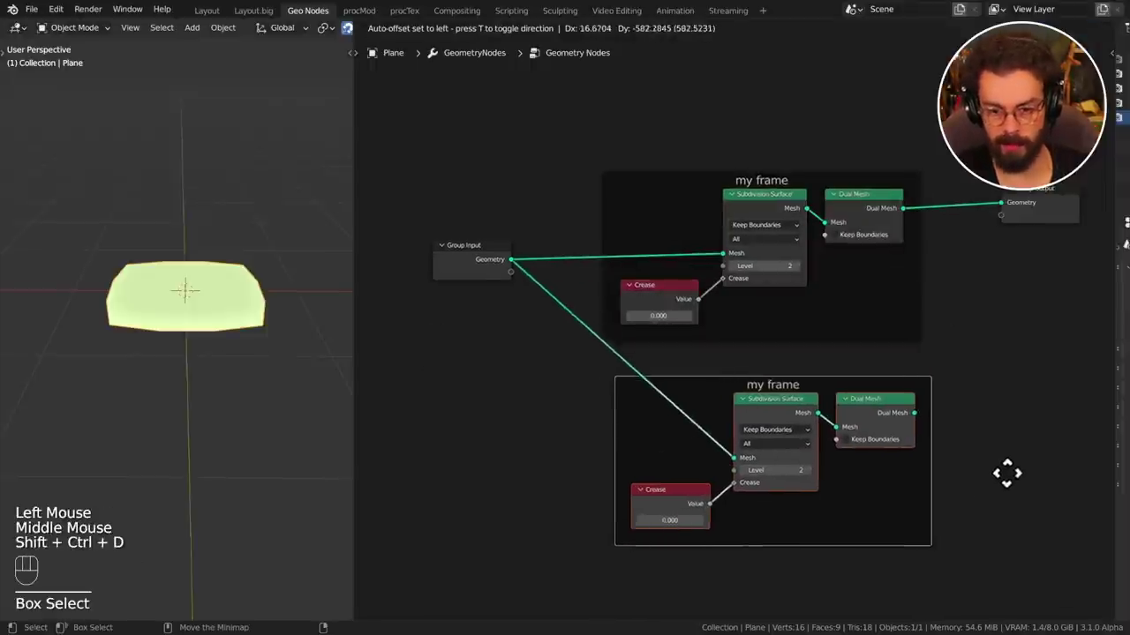
{"action": "left_click_drag", "start_coordinate": [990, 585], "coordinate": [587, 127]}
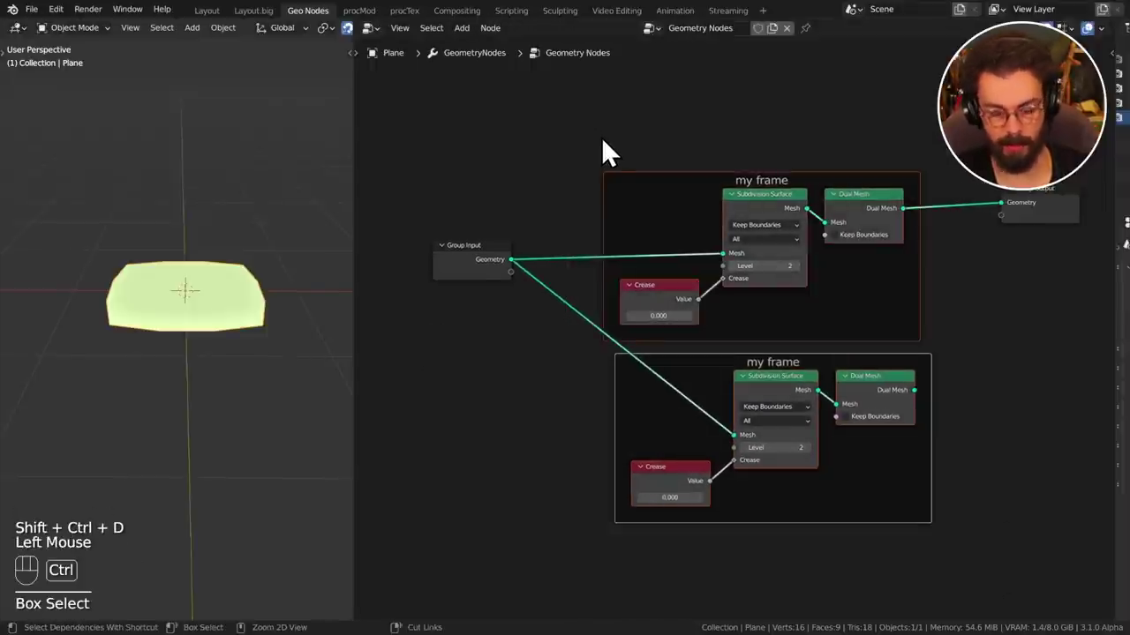
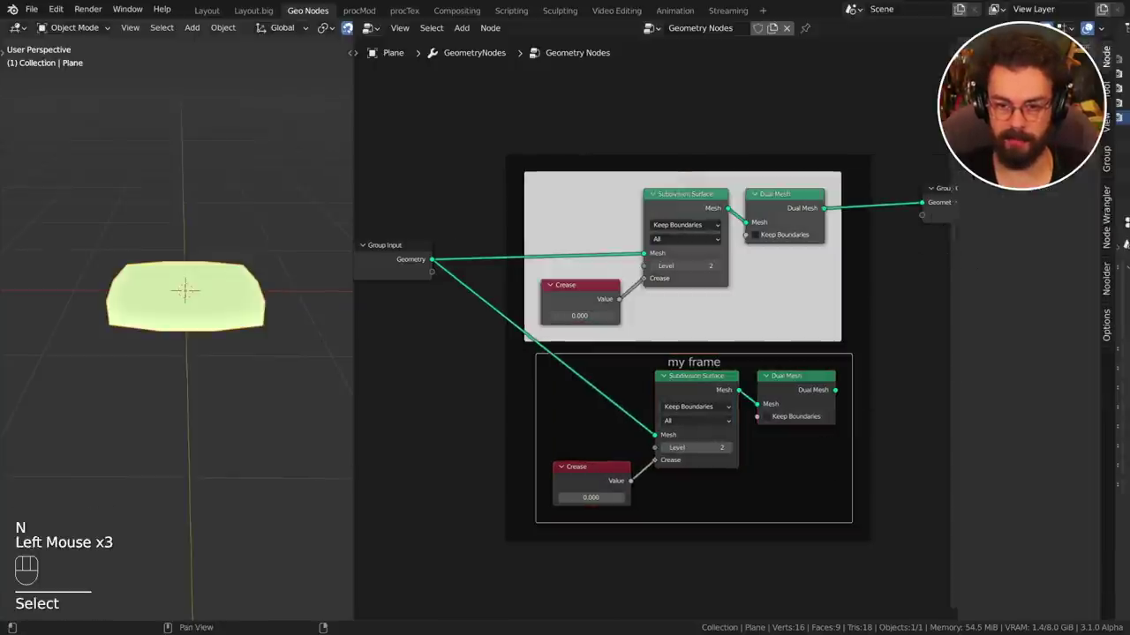
Reposition the nodes of both setups inside their frames with G.
{"action": "key", "text": "n"}
{"action": "left_click", "coordinate": [926, 271]}
{"action": "left_click", "coordinate": [936, 270]}
{"action": "key", "text": "g"}
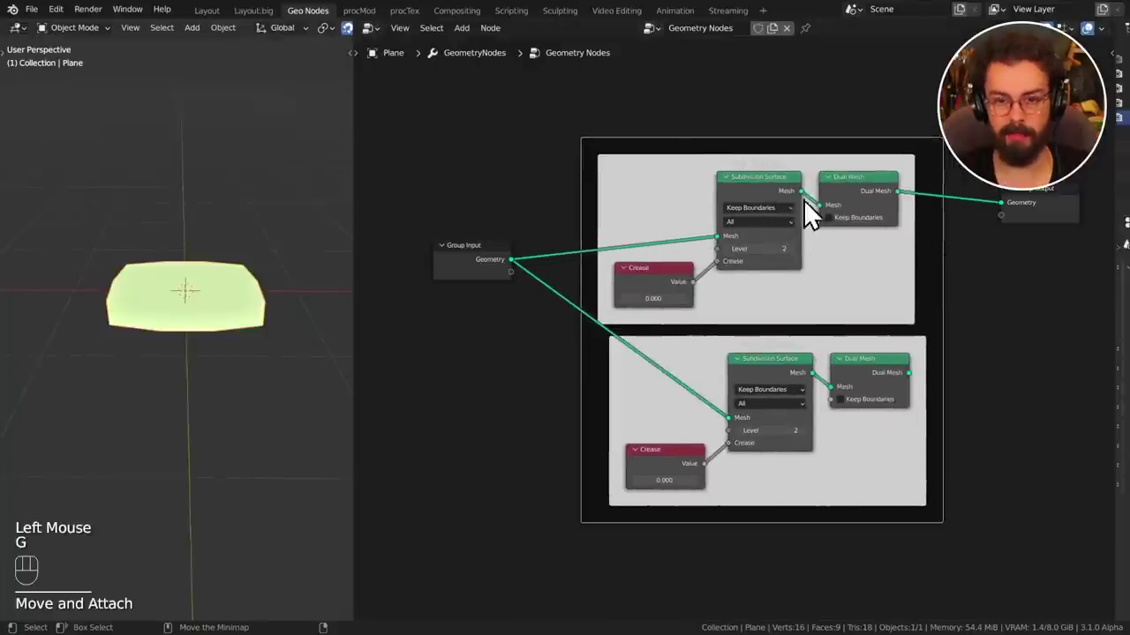
{"action": "left_click", "coordinate": [782, 203]}
{"action": "left_click", "coordinate": [880, 280]}
{"action": "key", "text": "g"}
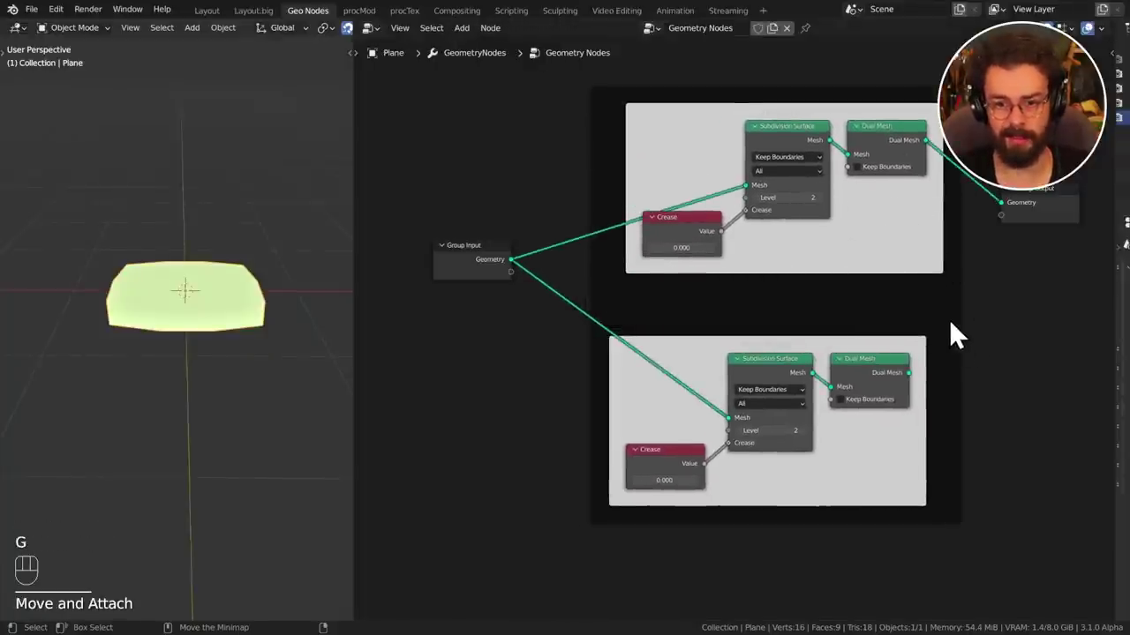
{"action": "left_click", "coordinate": [955, 313]}
{"action": "key", "text": "g"}
{"action": "left_click", "coordinate": [887, 265]}
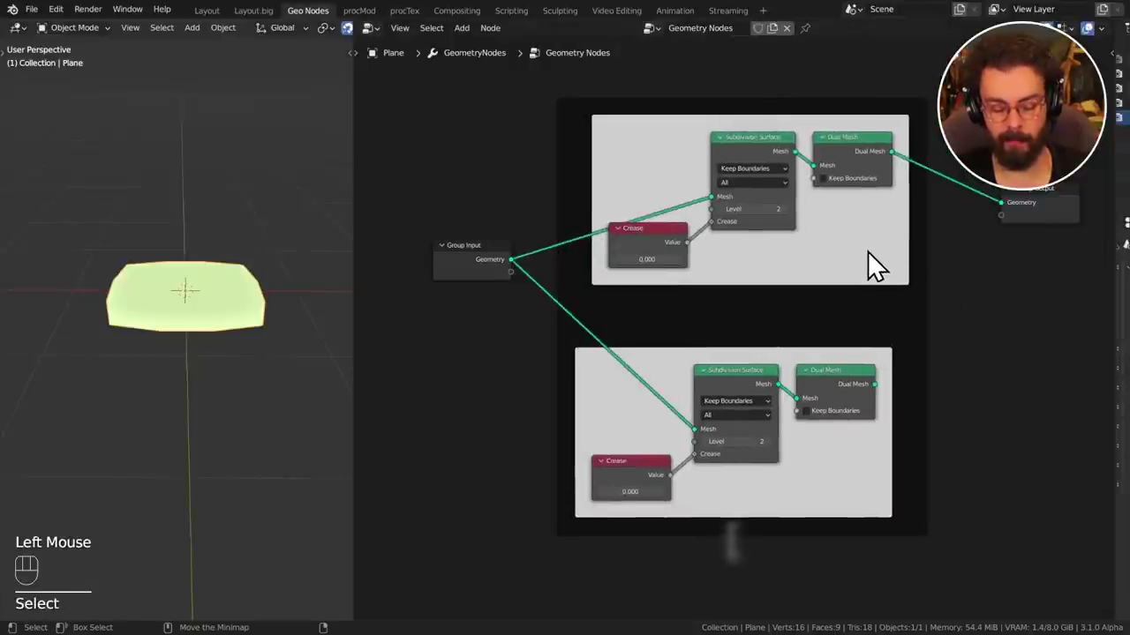
Adjust the frames around the two setups so each keeps its own light frame.
{"action": "key", "text": "["}
{"action": "key", "text": "g"}
{"action": "left_click", "coordinate": [995, 247]}
{"action": "left_click", "coordinate": [883, 158]}
{"action": "key", "text": "]"}
{"action": "left_click", "coordinate": [857, 255]}
{"action": "left_click_drag", "start_coordinate": [862, 254], "coordinate": [853, 244]}
{"action": "key", "text": "]"}
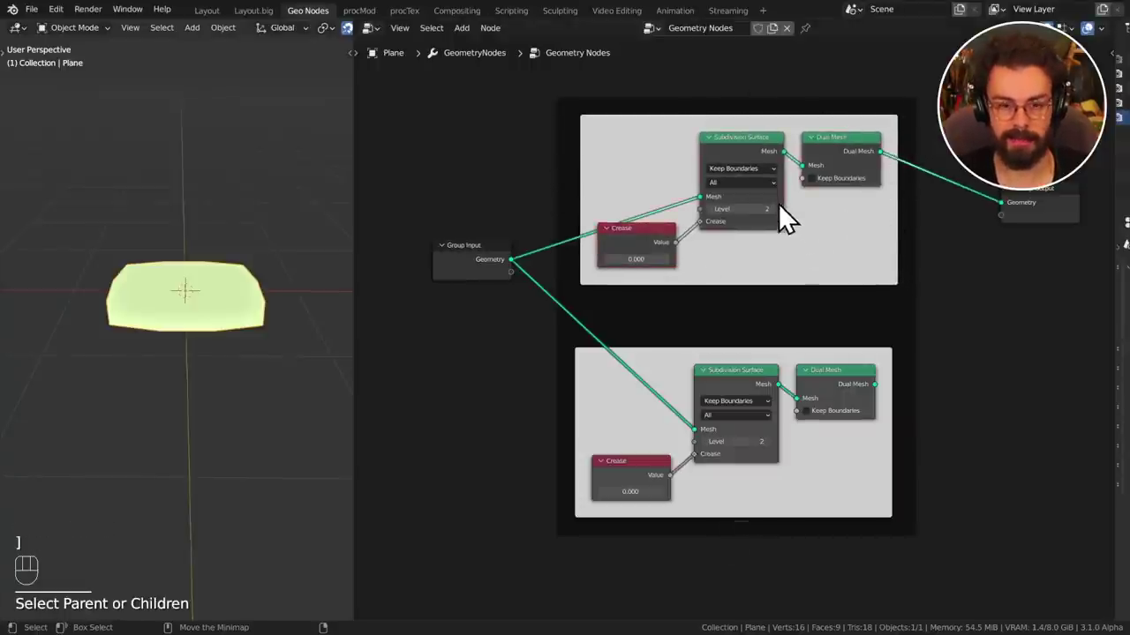
{"action": "key", "text": "g"}
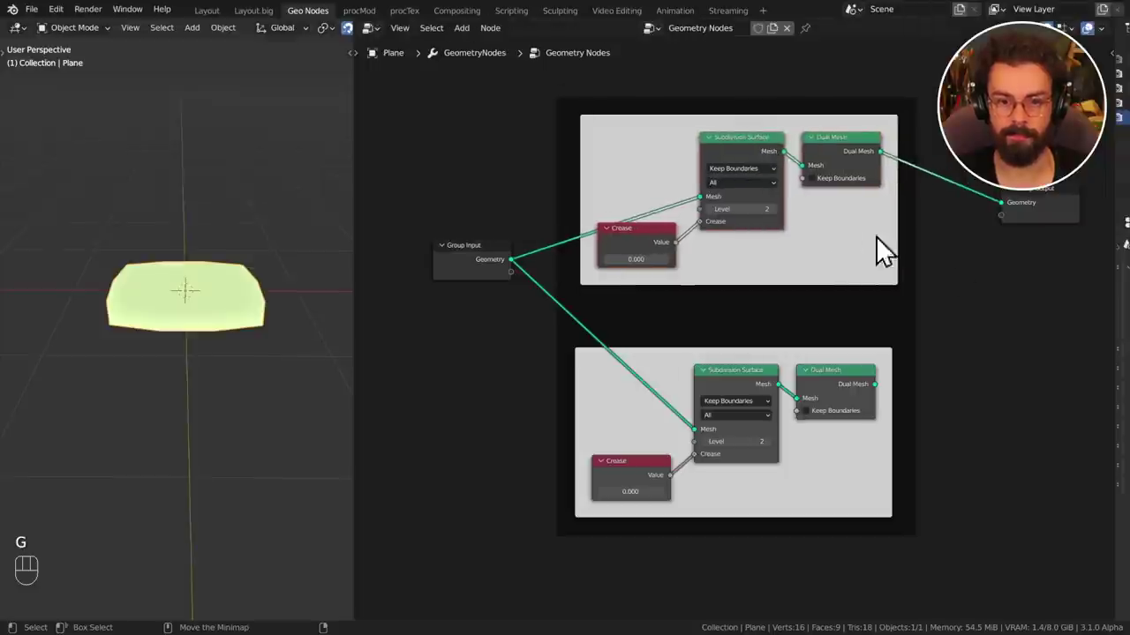
Select the upper setup's nodes including Dual Mesh and bring both frames into view.
{"action": "left_click", "coordinate": [1001, 297]}
{"action": "left_click", "coordinate": [893, 322]}
{"action": "left_click", "coordinate": [844, 175]}
{"action": "left_click_drag", "start_coordinate": [856, 164], "coordinate": [729, 247]}
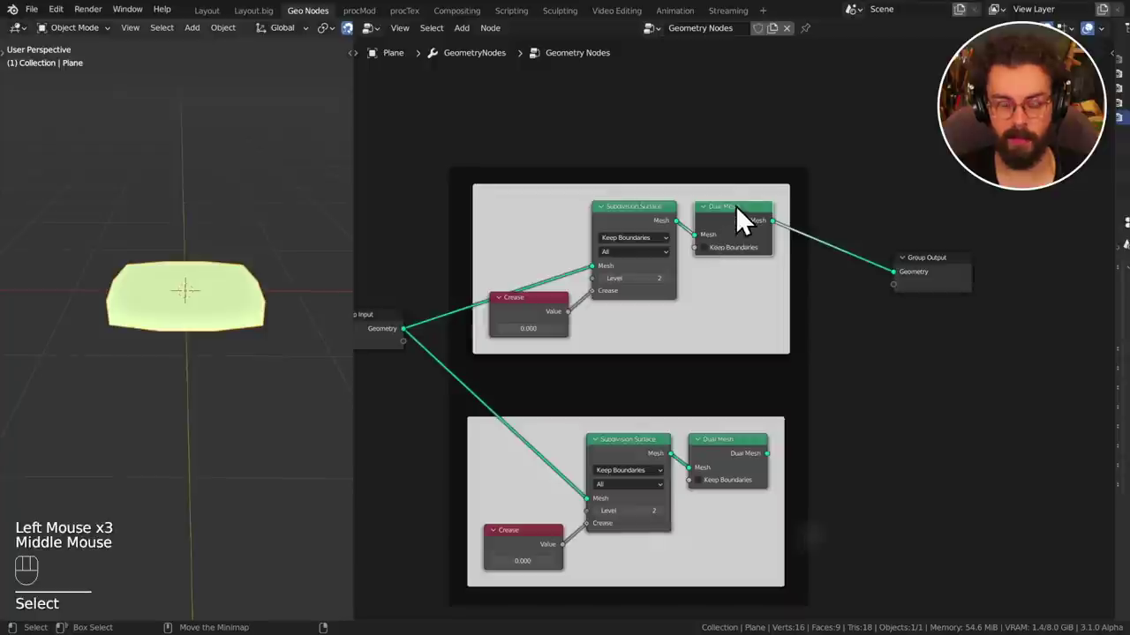
Release both setups' nodes from their frames with Alt+P and move them out of the frames.
{"action": "key", "text": "alt+p"}
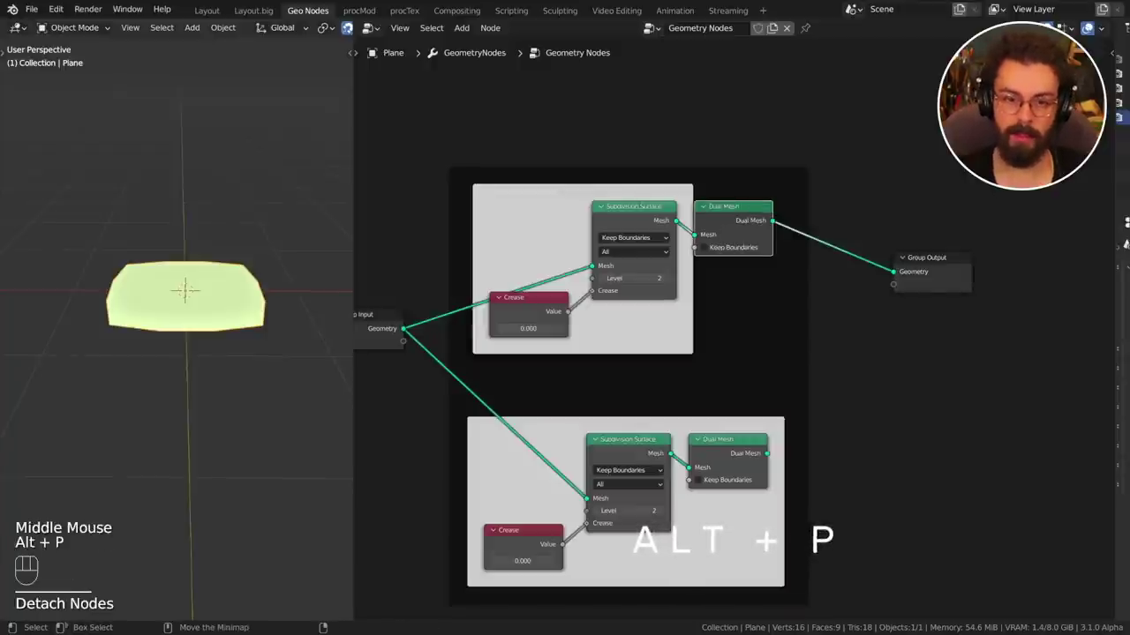
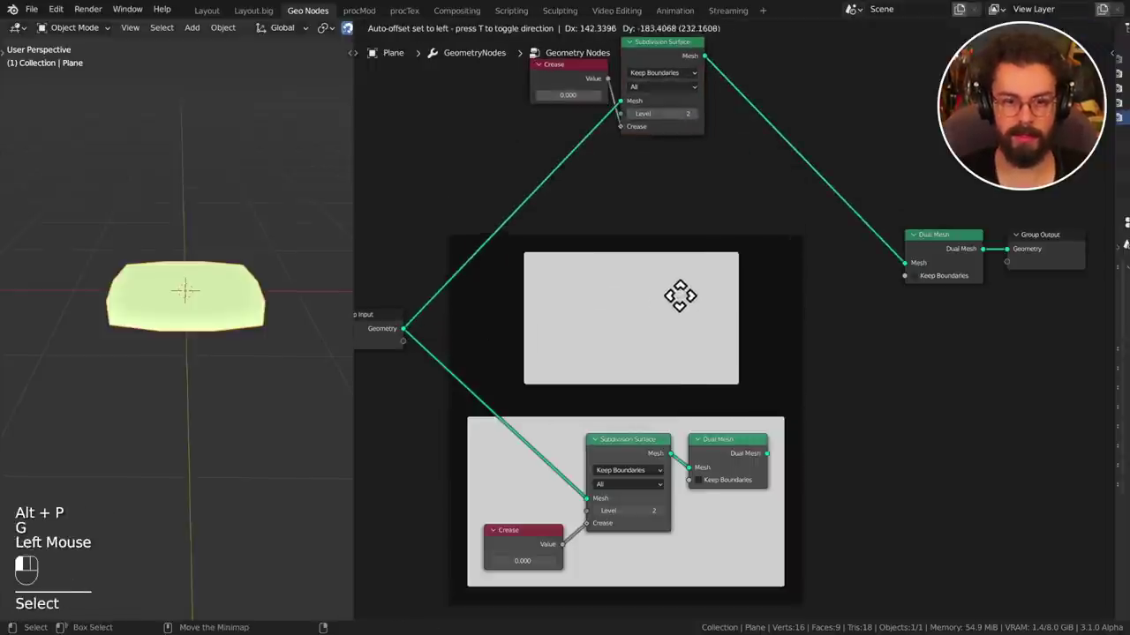
{"action": "key", "text": "x"}
{"action": "left_click", "coordinate": [656, 420]}
{"action": "key", "text": "x"}
{"action": "key", "text": "g"}
{"action": "left_click_drag", "start_coordinate": [711, 177], "coordinate": [502, 69]}
Delete the empty frames and the duplicate lower setup, leaving Group Input → Subdivision Surface → Dual Mesh → Group Output.
{"action": "key", "text": "g"}
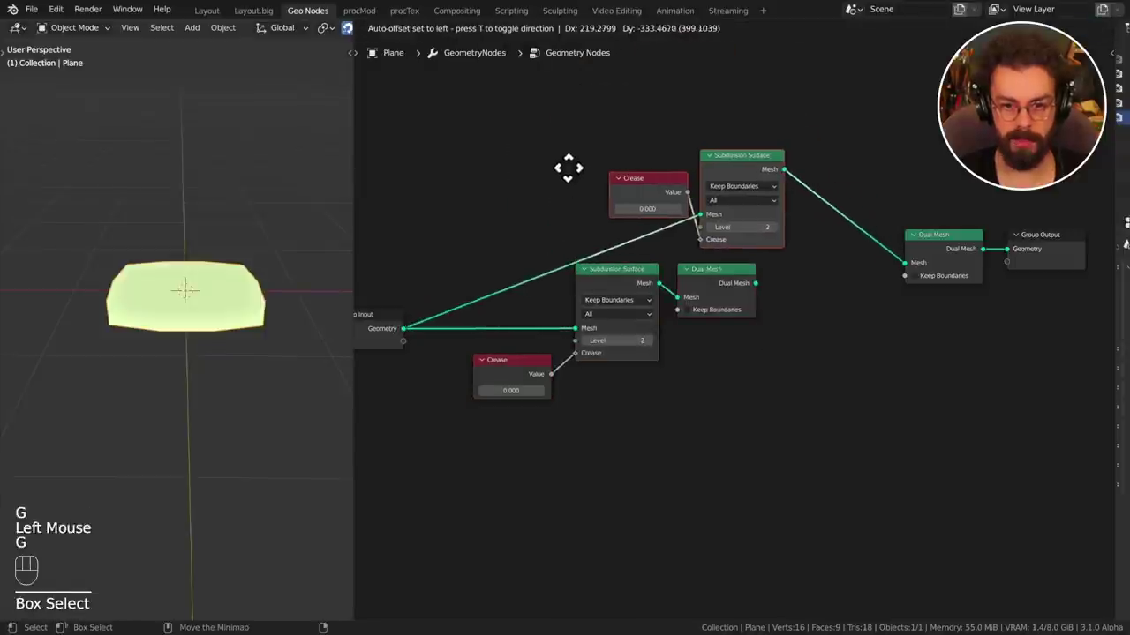
{"action": "left_click_drag", "start_coordinate": [730, 421], "coordinate": [521, 301]}
{"action": "key", "text": "g"}
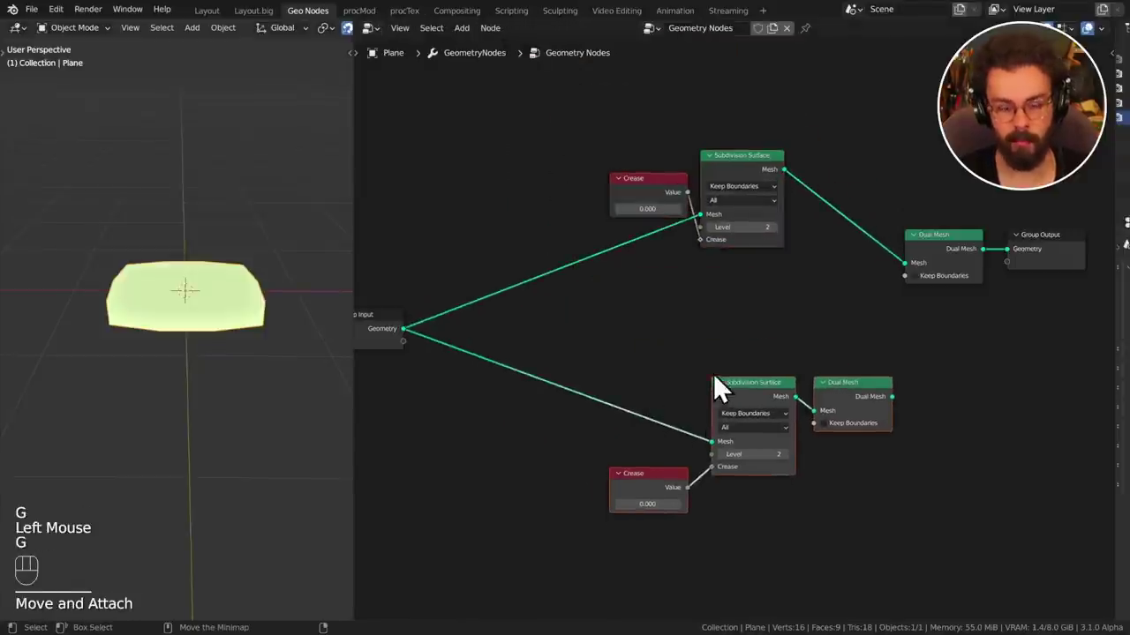
{"action": "key", "text": "alt+x"}
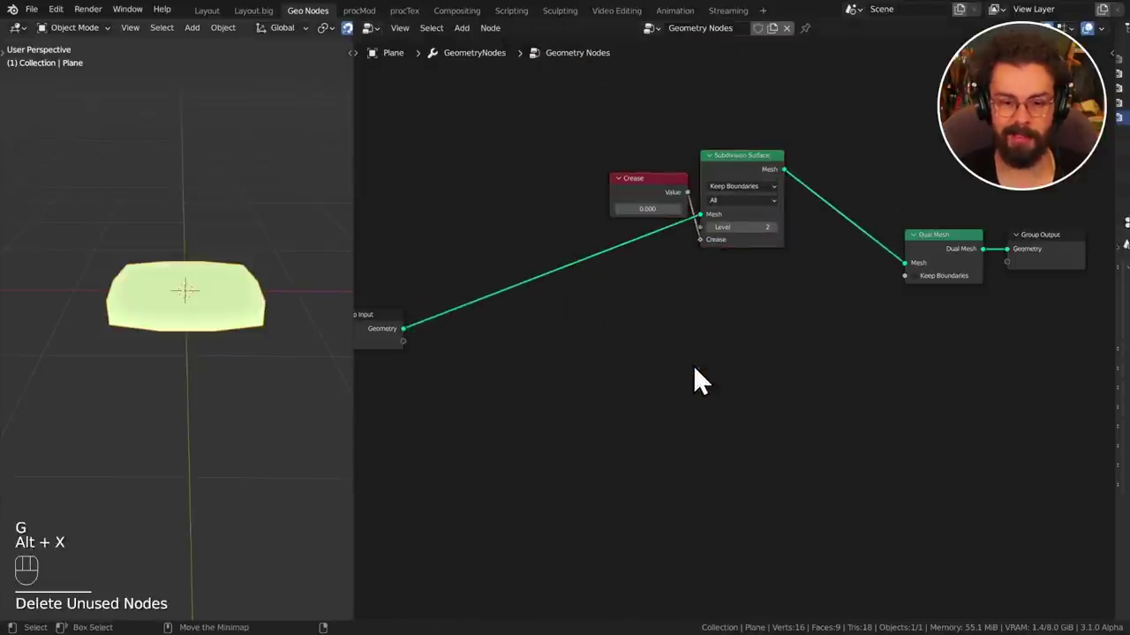
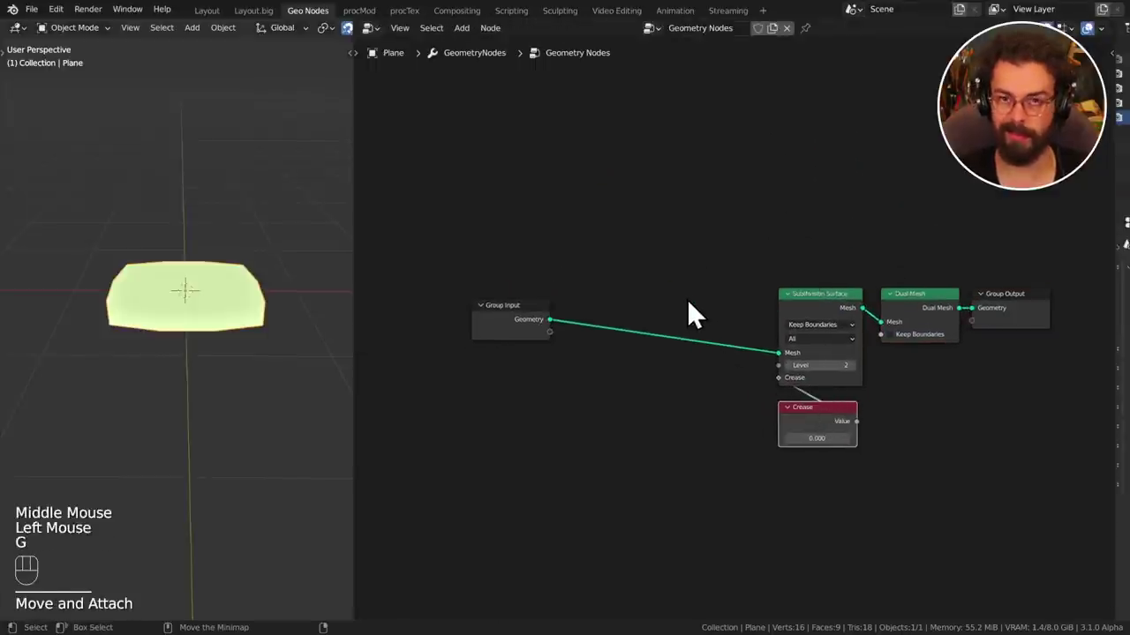
Center the remaining node chain in view and select the Subdivision Surface nodes.
{"action": "middle_click", "coordinate": [714, 316]}
{"action": "left_click_drag", "start_coordinate": [737, 283], "coordinate": [704, 325]}
{"action": "left_click_drag", "start_coordinate": [744, 281], "coordinate": [886, 401]}
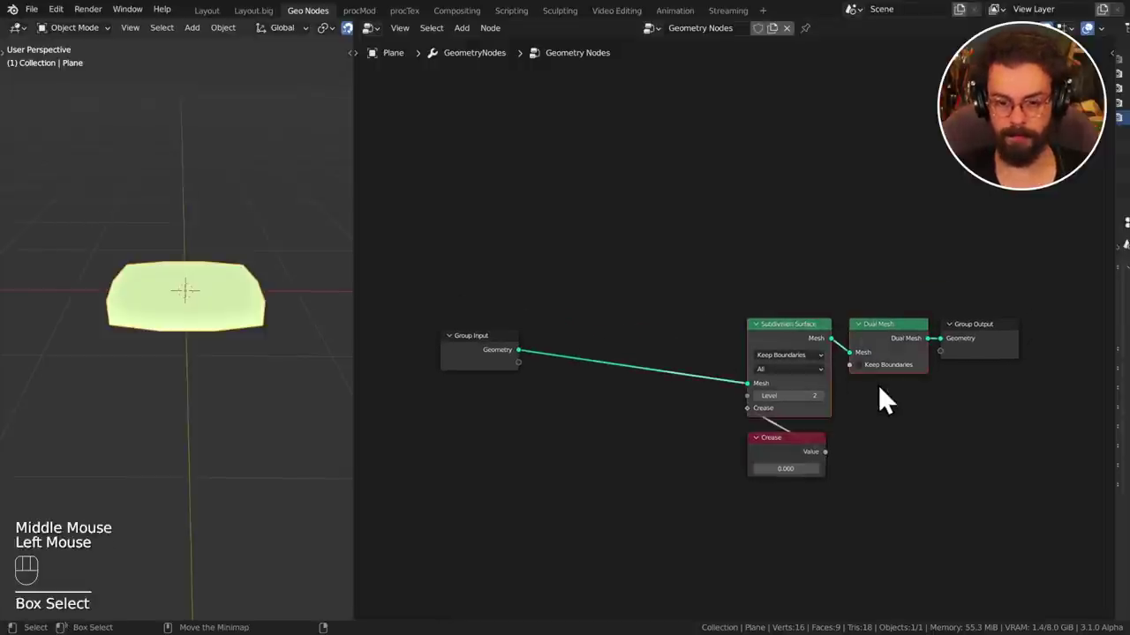
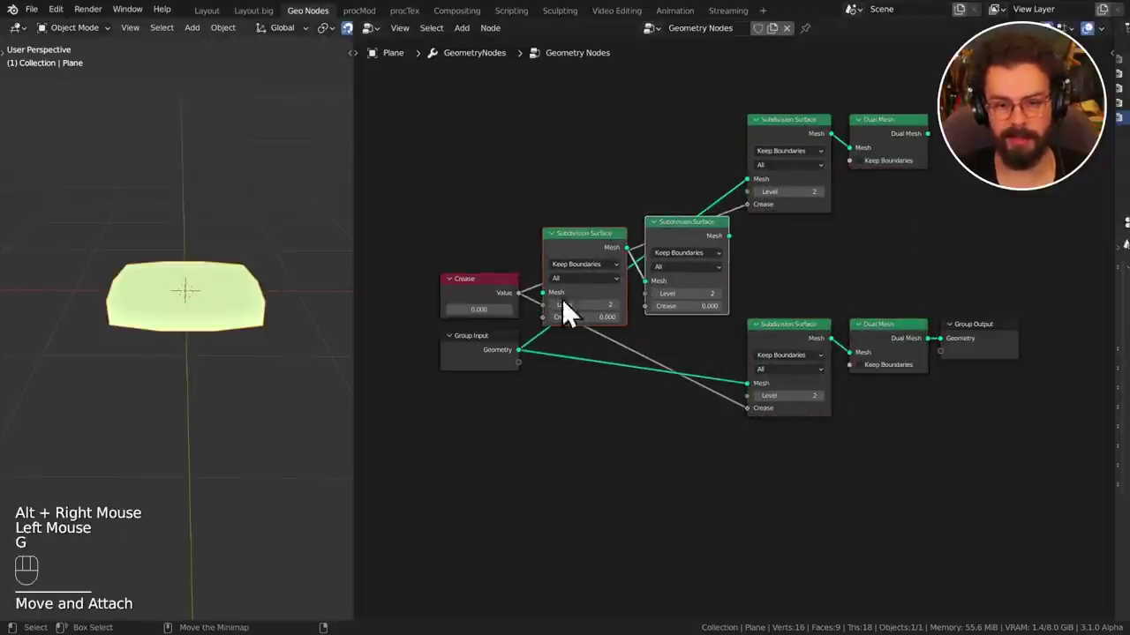
{"action": "left_click_drag", "start_coordinate": [689, 238], "coordinate": [640, 235]}
Duplicate the Subdivision Surface setup beside the original and start a reroute point on its links.
{"action": "key", "text": "g"}
{"action": "left_click_drag", "start_coordinate": [459, 251], "coordinate": [514, 432]}
{"action": "key", "text": "g"}
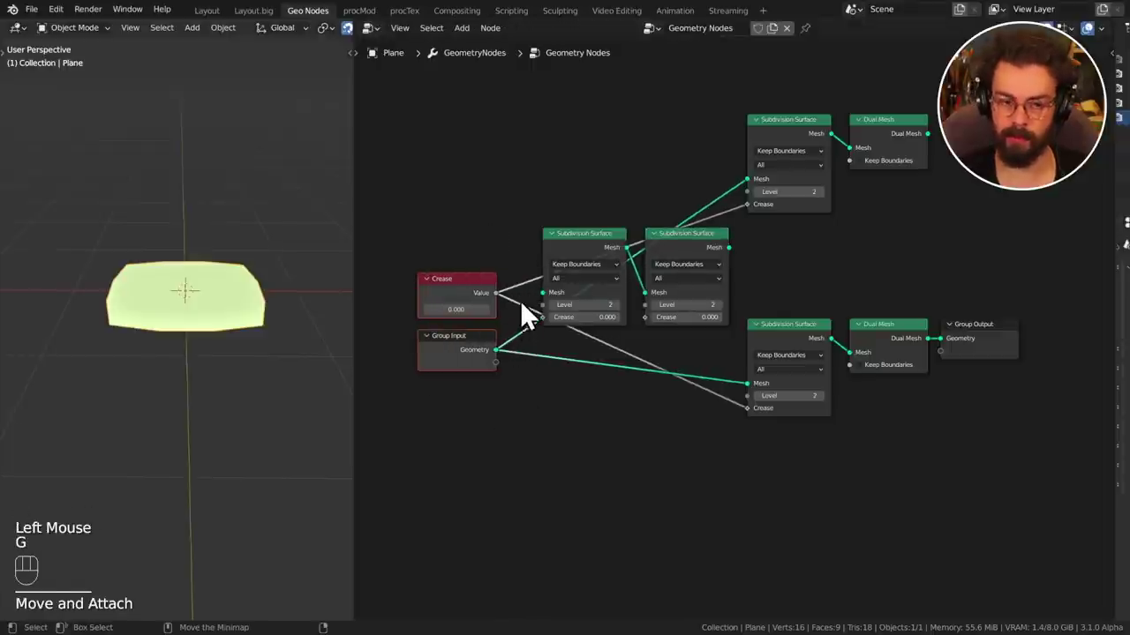
{"action": "right_click", "coordinate": [558, 303]}
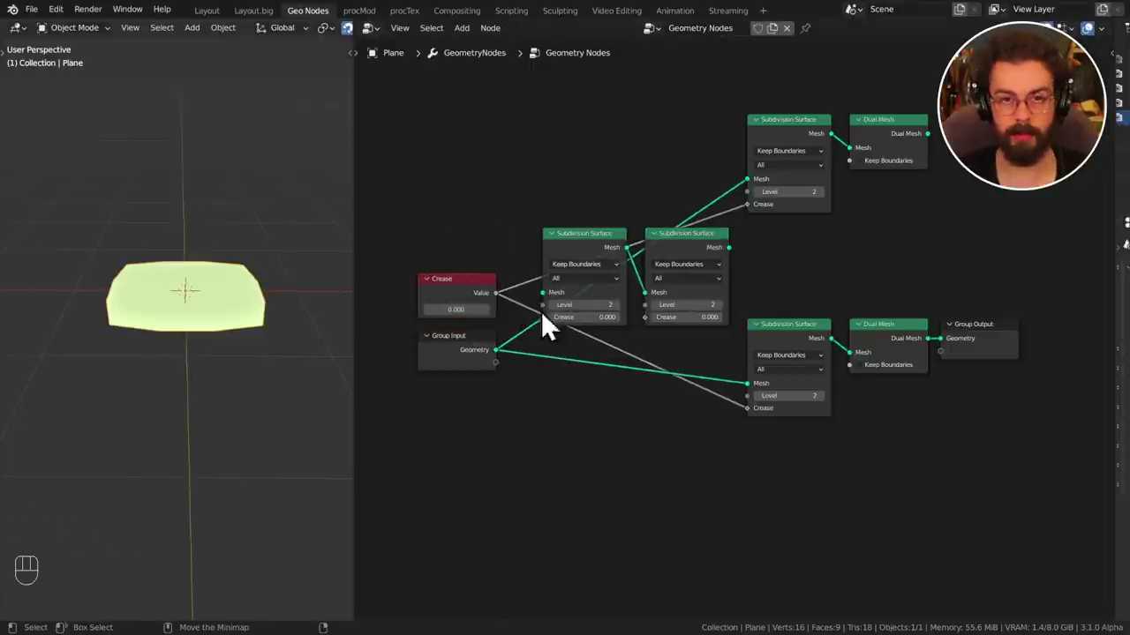
{"action": "left_click_drag", "start_coordinate": [554, 235], "coordinate": [524, 461]}
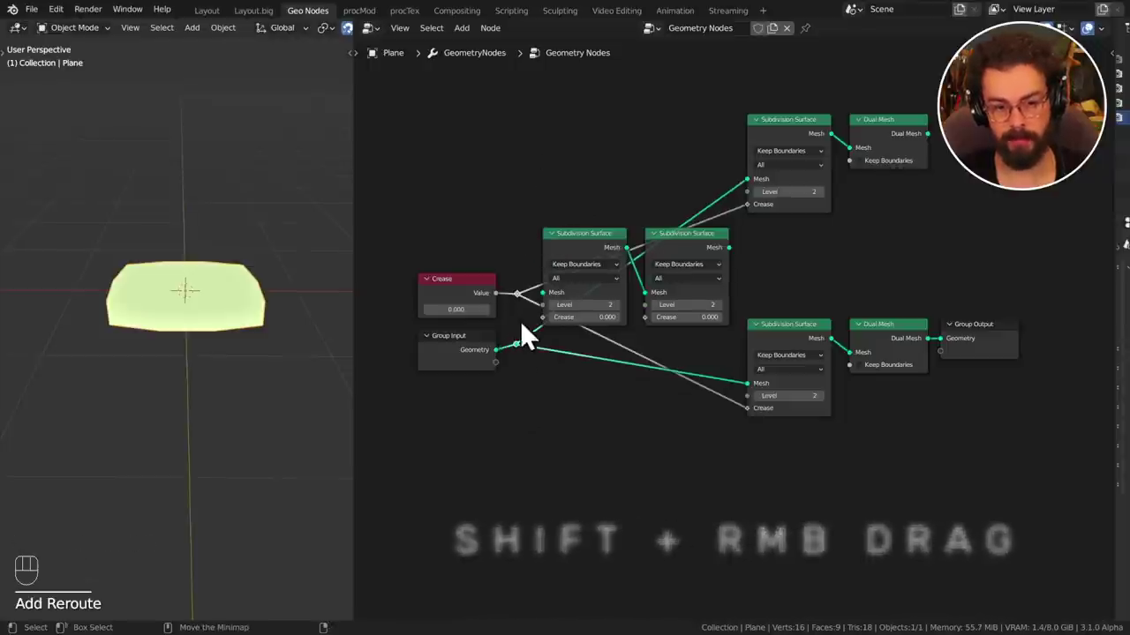
Add reroute points on the Crease and Group Input links feeding the chains.
{"action": "key", "text": "g"}
{"action": "left_click", "coordinate": [540, 344]}
{"action": "key", "text": "g"}
{"action": "left_click", "coordinate": [539, 401]}
{"action": "key", "text": "g"}
{"action": "right_click", "coordinate": [549, 364]}
Slide the reroute points horizontally so the links run straight across to the chains.
{"action": "key", "text": "g"}
{"action": "key", "text": "g"}
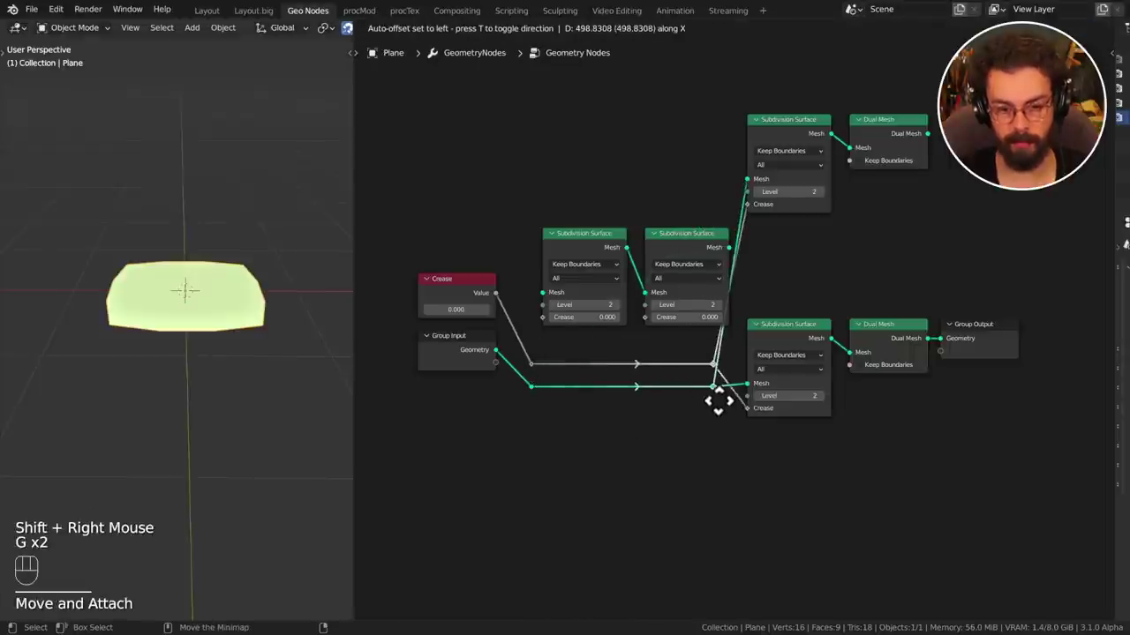
{"action": "left_click_drag", "start_coordinate": [613, 227], "coordinate": [717, 276]}
{"action": "key", "text": "g"}
{"action": "key", "text": "g"}
{"action": "left_click", "coordinate": [718, 374]}
{"action": "left_click", "coordinate": [727, 377]}
{"action": "left_click", "coordinate": [722, 381]}
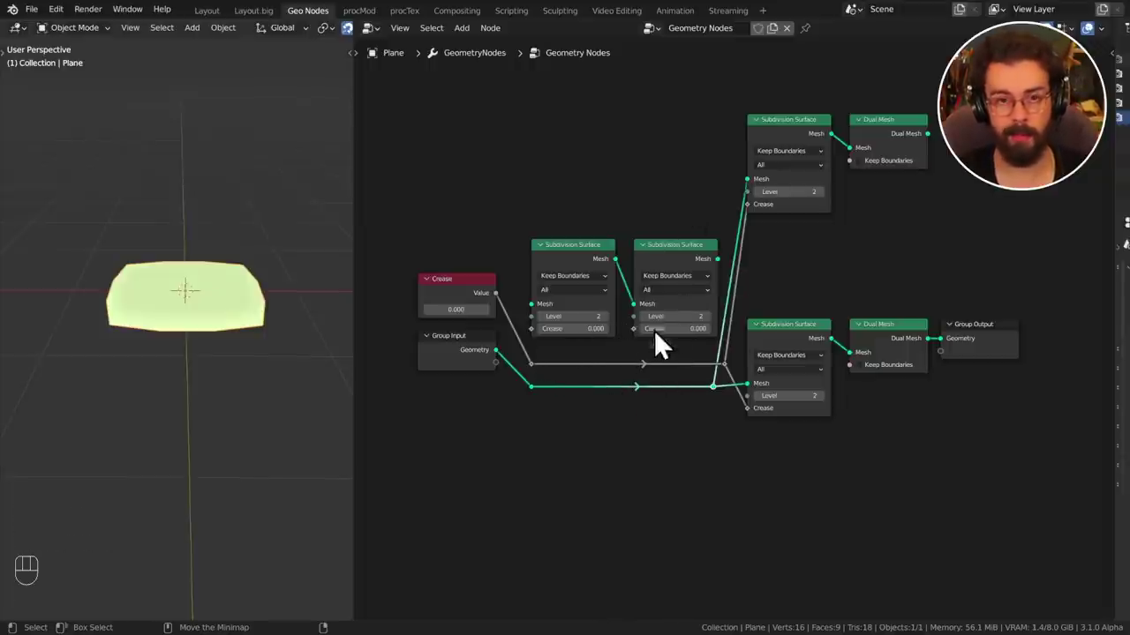
Add a reroute point on Group Input's geometry link and move it back in line along the link.
{"action": "left_click", "coordinate": [631, 486]}
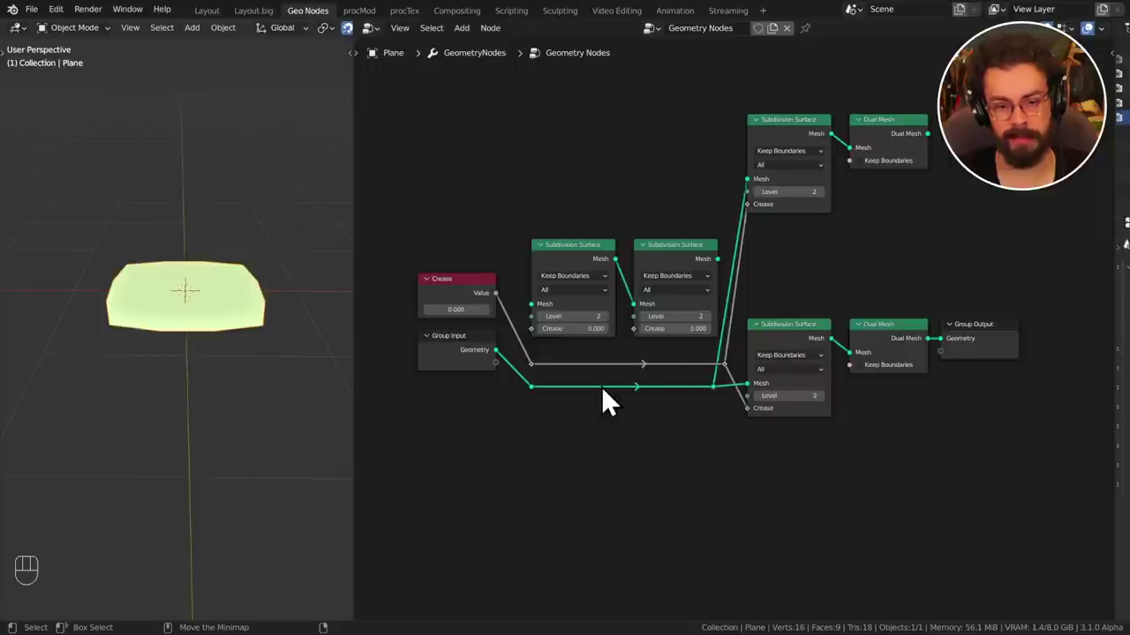
{"action": "left_click_drag", "start_coordinate": [665, 450], "coordinate": [634, 542]}
{"action": "right_click", "coordinate": [641, 387]}
{"action": "key", "text": "g"}
{"action": "key", "text": "g"}
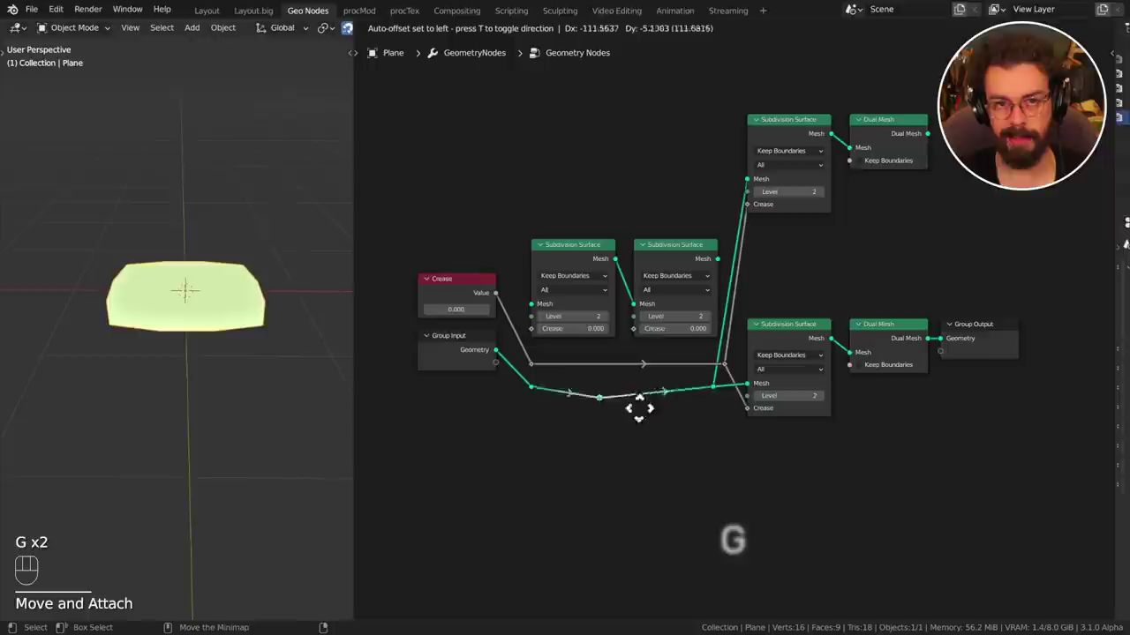
{"action": "left_click_drag", "start_coordinate": [635, 415], "coordinate": [646, 488]}
{"action": "key", "text": "g"}
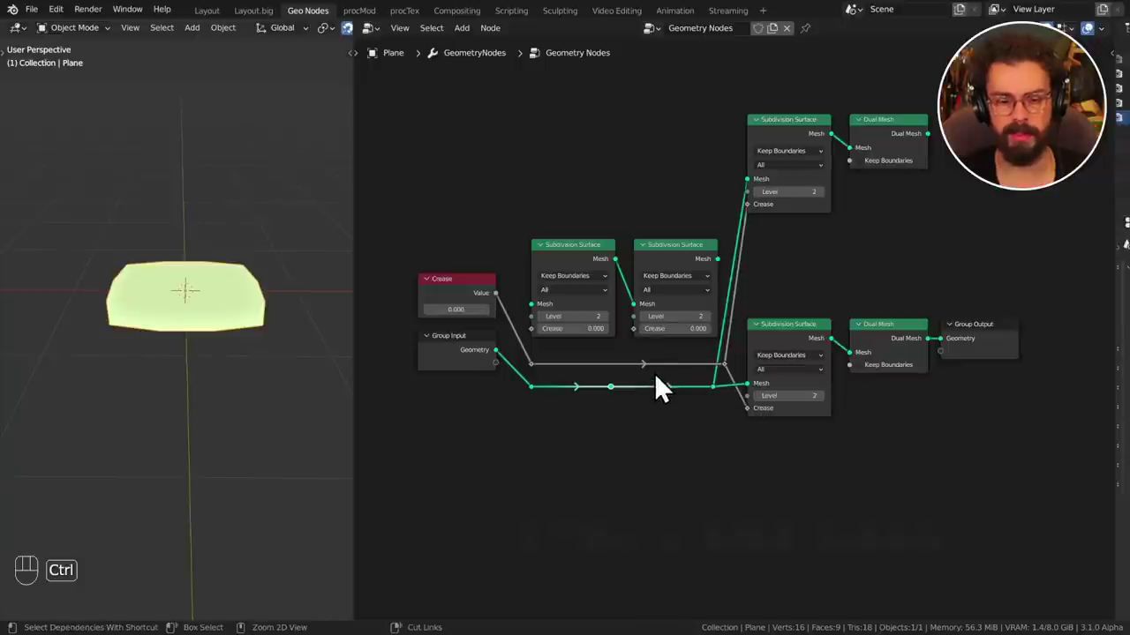
Cut the Group Input geometry link at its reroute so the plane disappears, and reveal the toolbar.
{"action": "left_click_drag", "start_coordinate": [673, 386], "coordinate": [660, 443]}
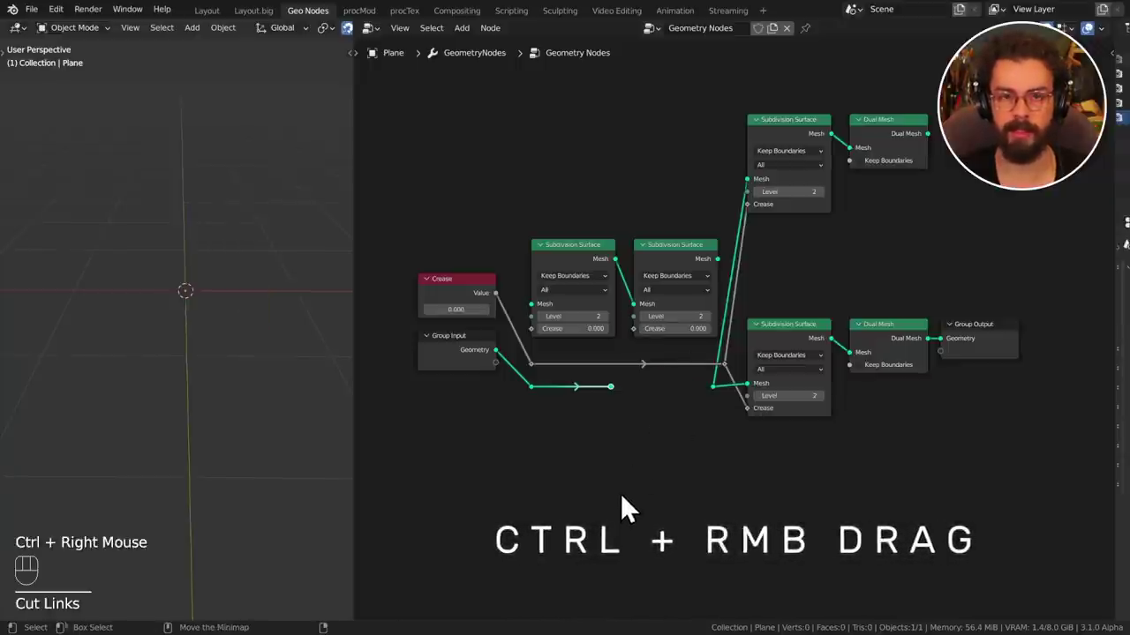
{"action": "left_click_drag", "start_coordinate": [618, 401], "coordinate": [721, 402]}
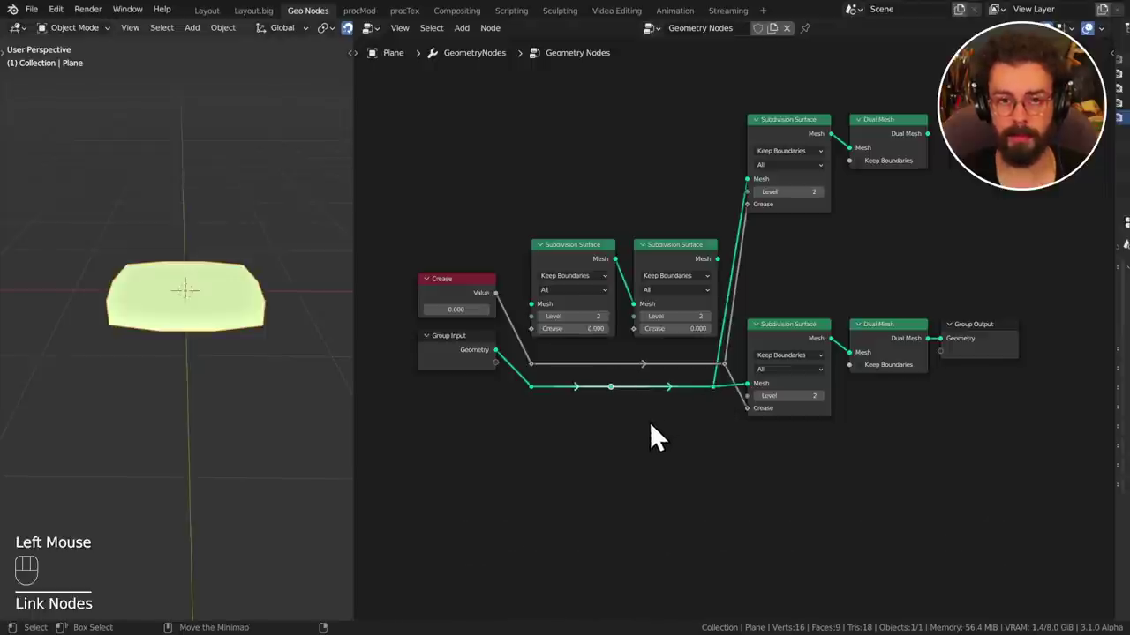
{"action": "left_click_drag", "start_coordinate": [667, 388], "coordinate": [654, 456]}
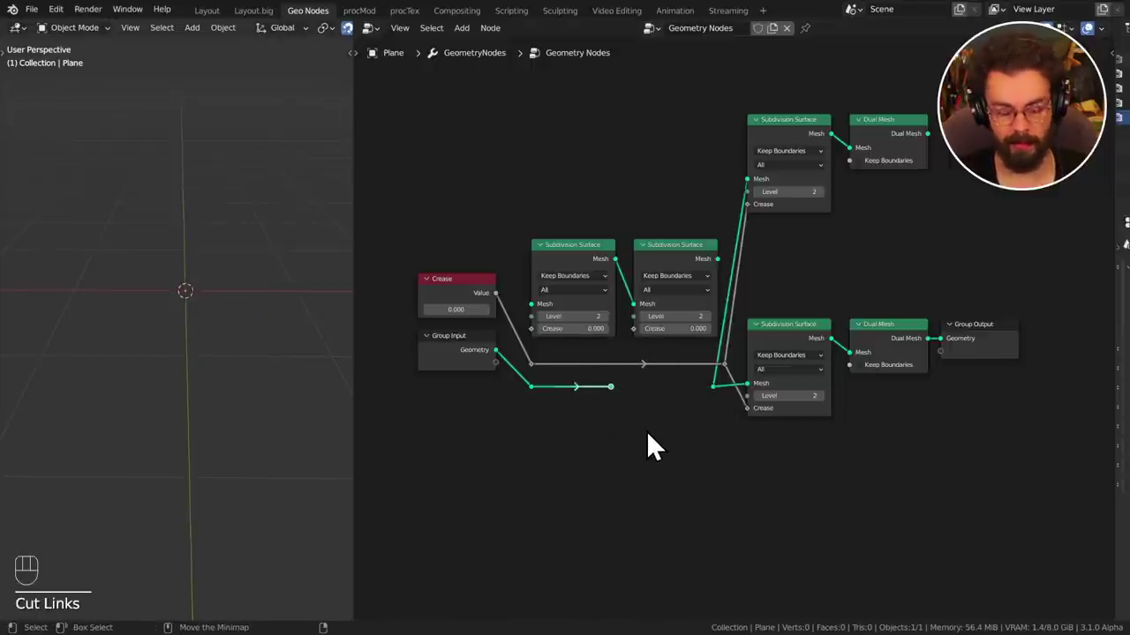
{"action": "middle_click", "coordinate": [641, 428]}
{"action": "key", "text": "t"}
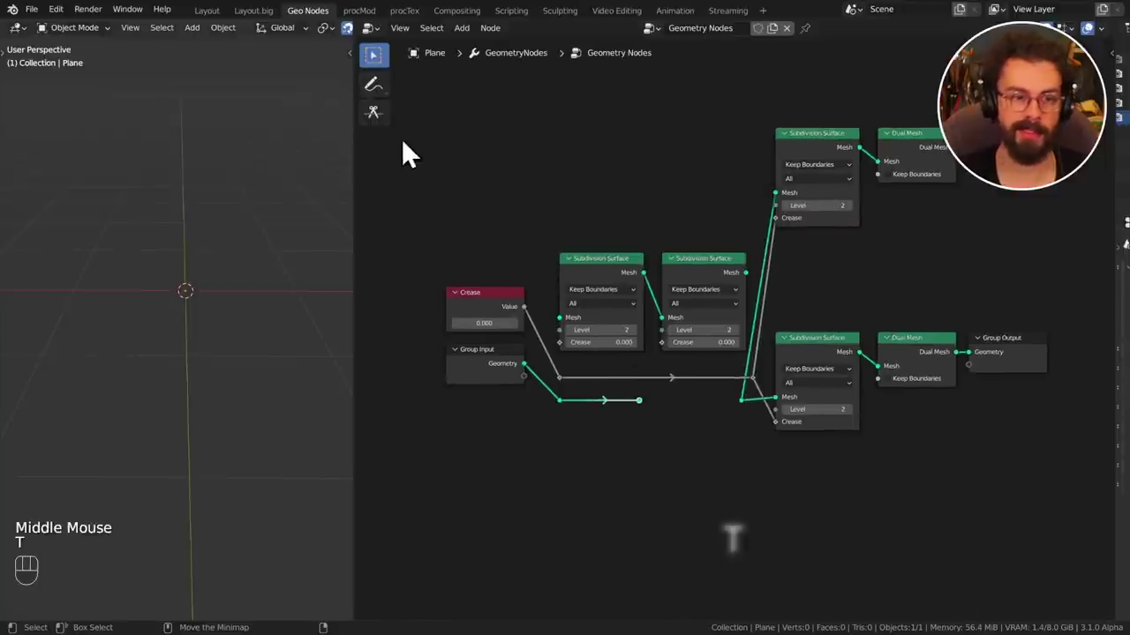
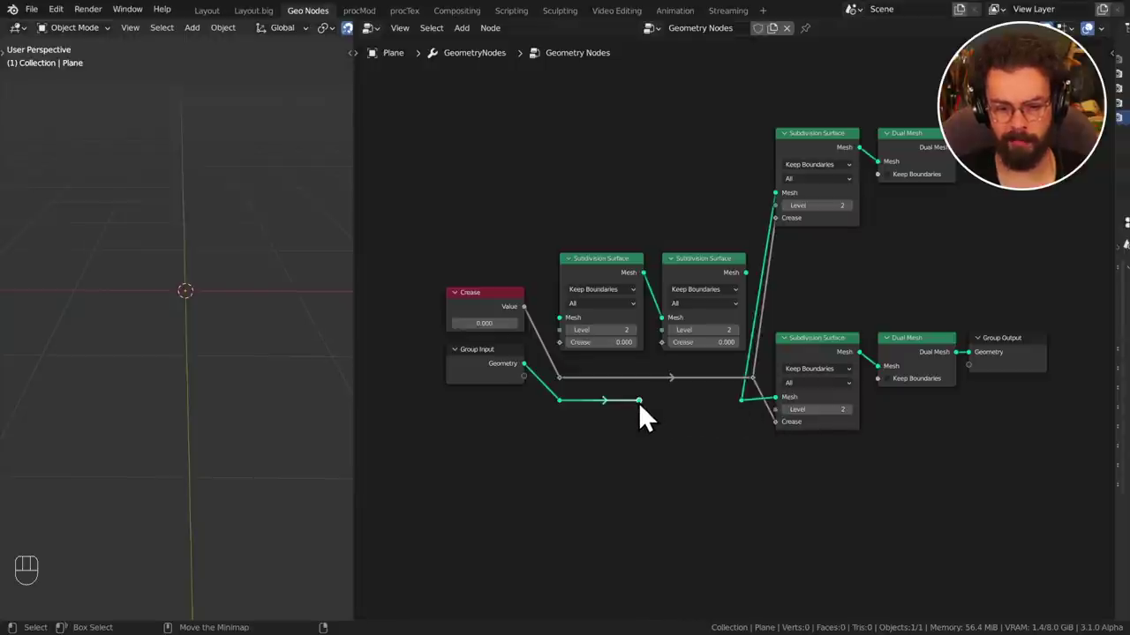
Rejoin the cut Group Input geometry link through its reroute points so the plane returns.
{"action": "left_click_drag", "start_coordinate": [650, 419], "coordinate": [712, 478]}
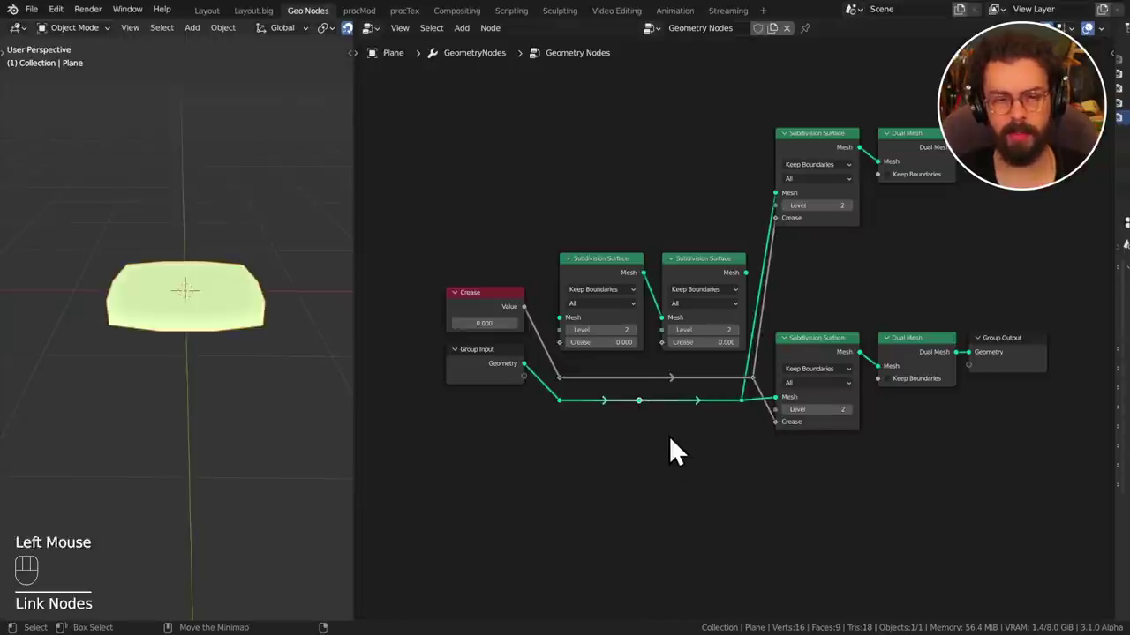
{"action": "right_click", "coordinate": [693, 410]}
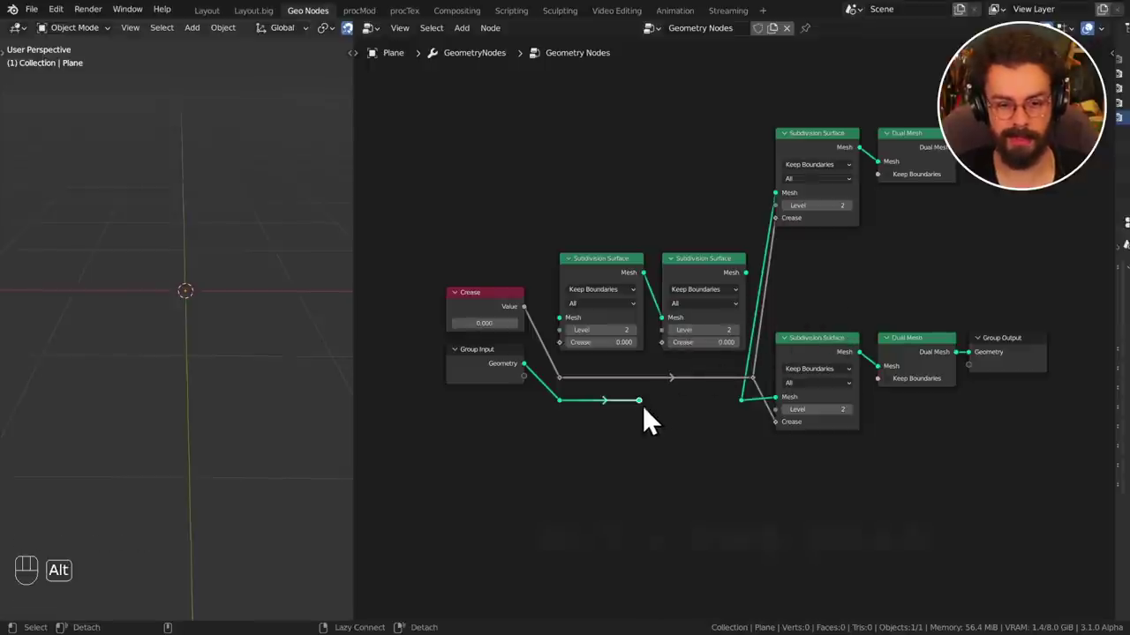
{"action": "left_click_drag", "start_coordinate": [654, 419], "coordinate": [737, 420]}
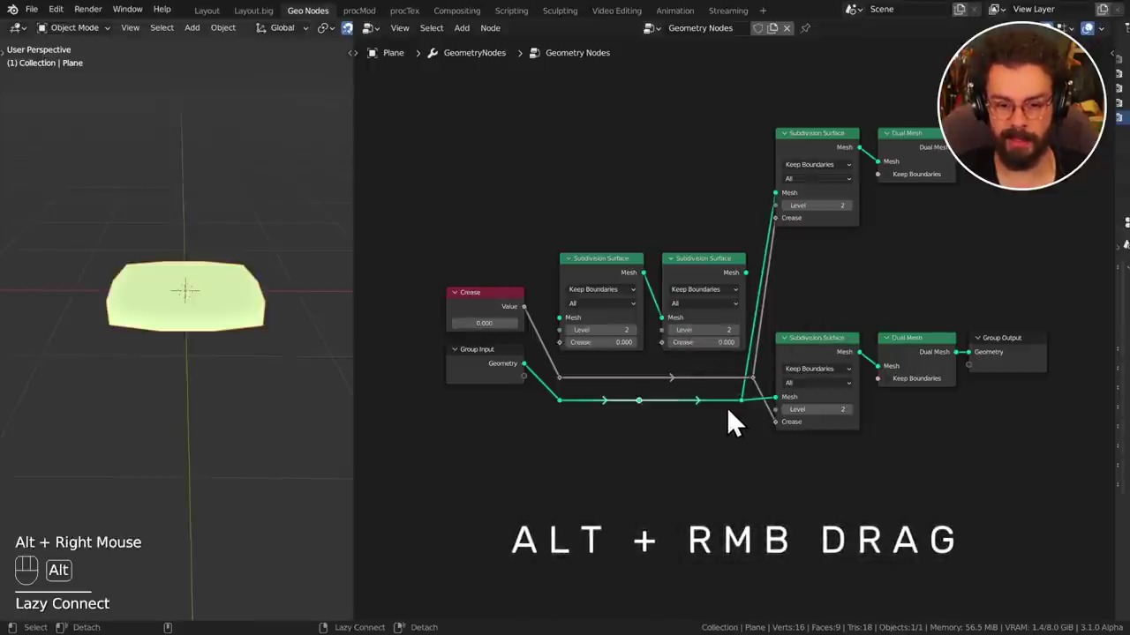
{"action": "right_click", "coordinate": [705, 416]}
{"action": "right_click", "coordinate": [720, 432]}
{"action": "right_click", "coordinate": [685, 411]}
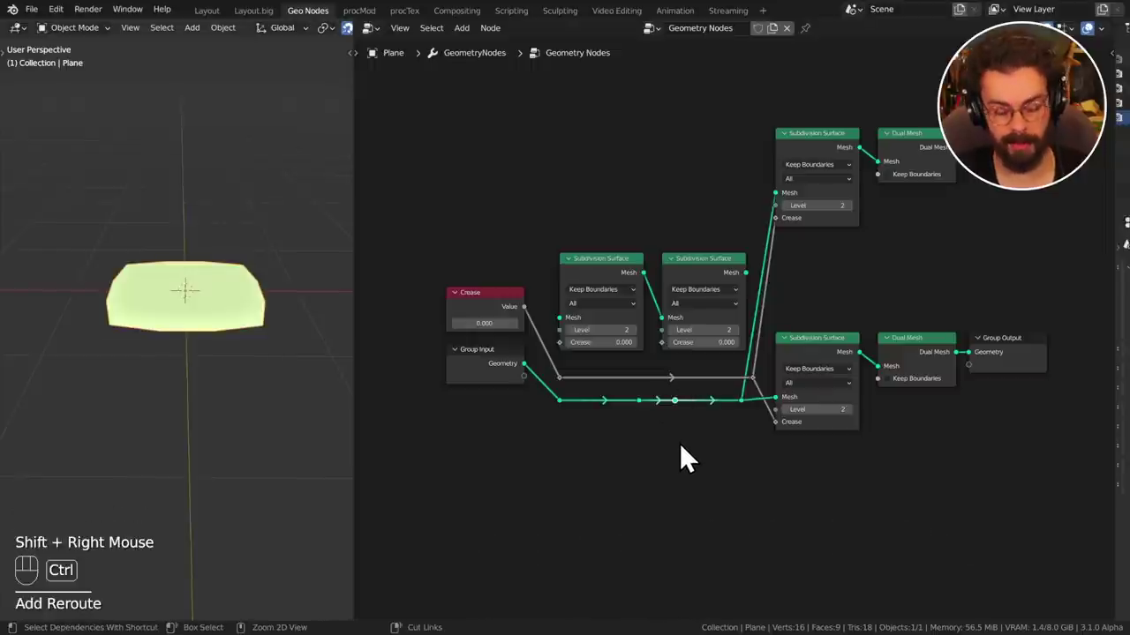
Dissolve a reroute on the link and bring the upper Dual Mesh chain into view.
{"action": "key", "text": "ctrl+x"}
{"action": "key", "text": "ctrl+x"}
{"action": "left_click", "coordinate": [651, 443]}
{"action": "right_click", "coordinate": [660, 405]}
{"action": "left_click_drag", "start_coordinate": [587, 429], "coordinate": [702, 447]}
{"action": "left_click_drag", "start_coordinate": [707, 396], "coordinate": [505, 461]}
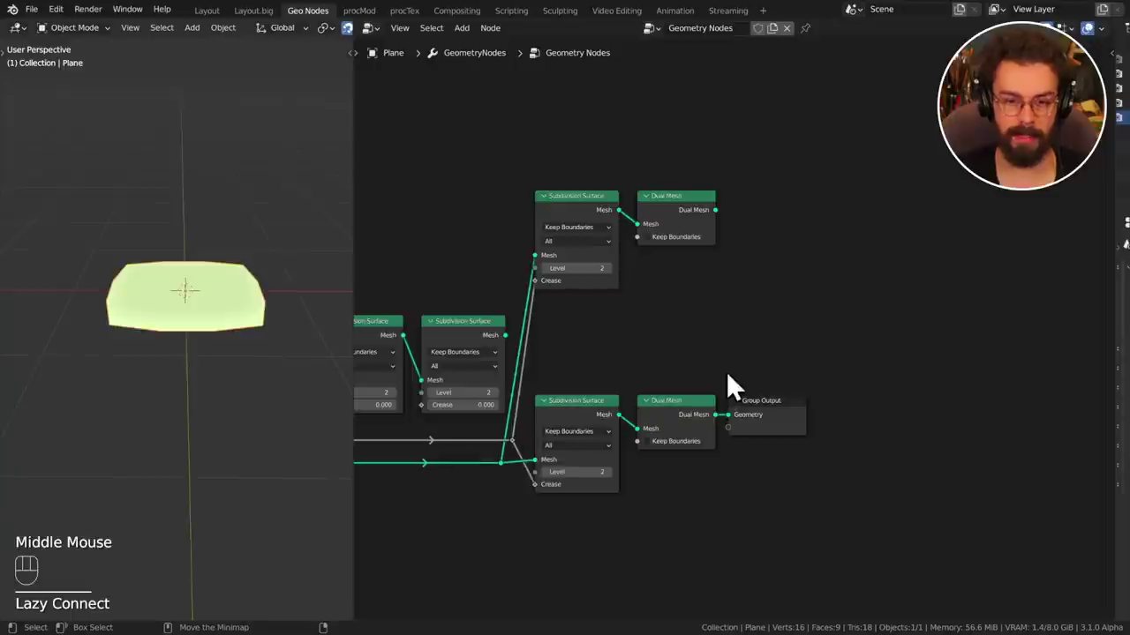
Duplicate the Dual Mesh node right of the upper chain and connect the upper Dual Mesh output to it.
{"action": "left_click", "coordinate": [684, 415]}
{"action": "key", "text": "shift+d"}
{"action": "left_click_drag", "start_coordinate": [812, 255], "coordinate": [843, 268]}
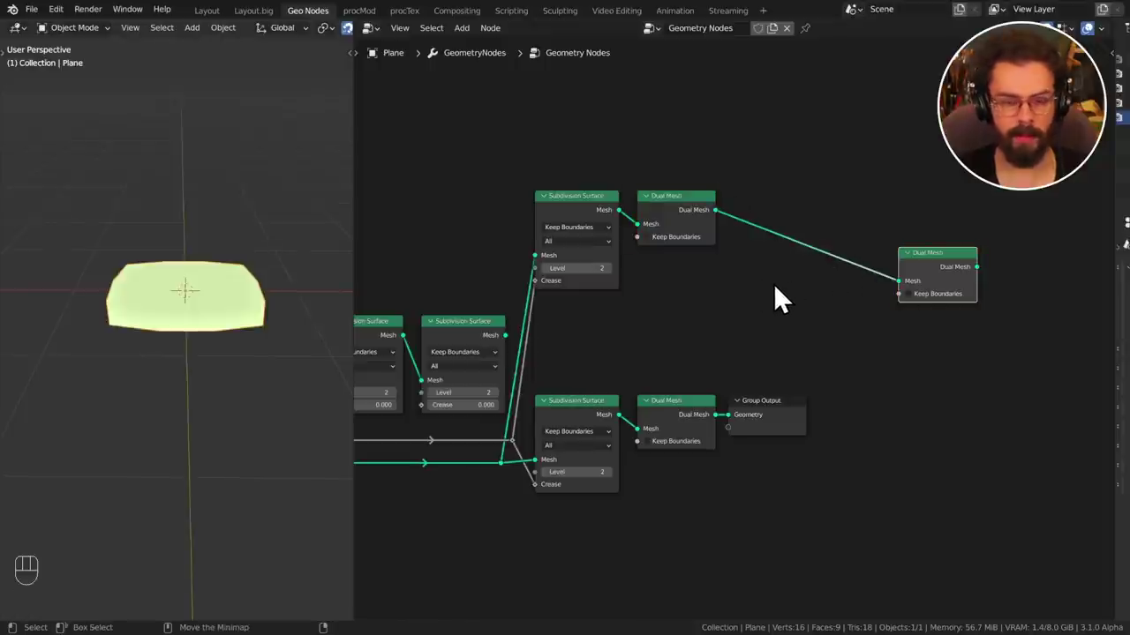
{"action": "middle_click", "coordinate": [775, 299]}
Add an Object Info node with Shift+A and link one of its vector outputs to the far-right node.
{"action": "key", "text": "shift+a"}
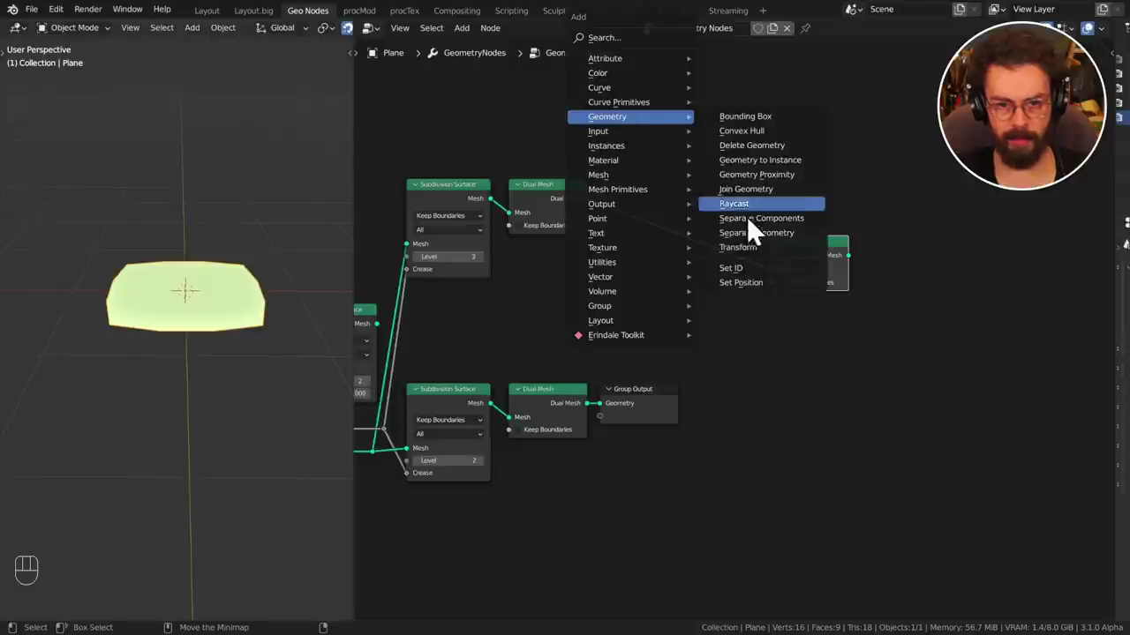
{"action": "left_click_drag", "start_coordinate": [750, 304], "coordinate": [766, 485]}
{"action": "middle_click", "coordinate": [765, 450]}
{"action": "key", "text": "g"}
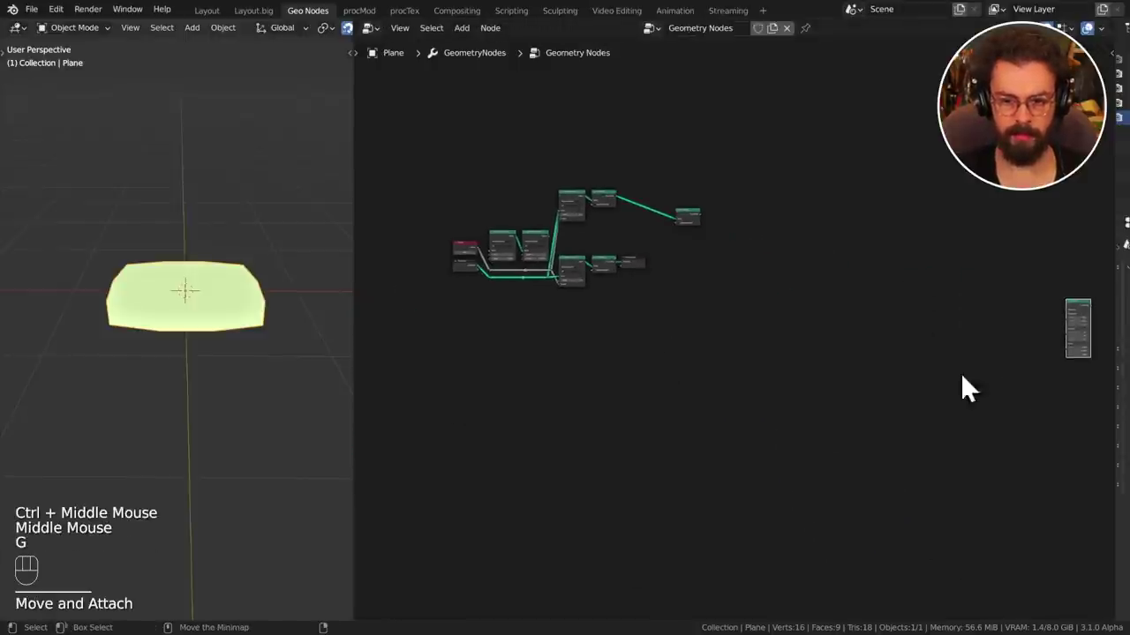
{"action": "middle_click", "coordinate": [749, 312]}
{"action": "key", "text": "shift+a"}
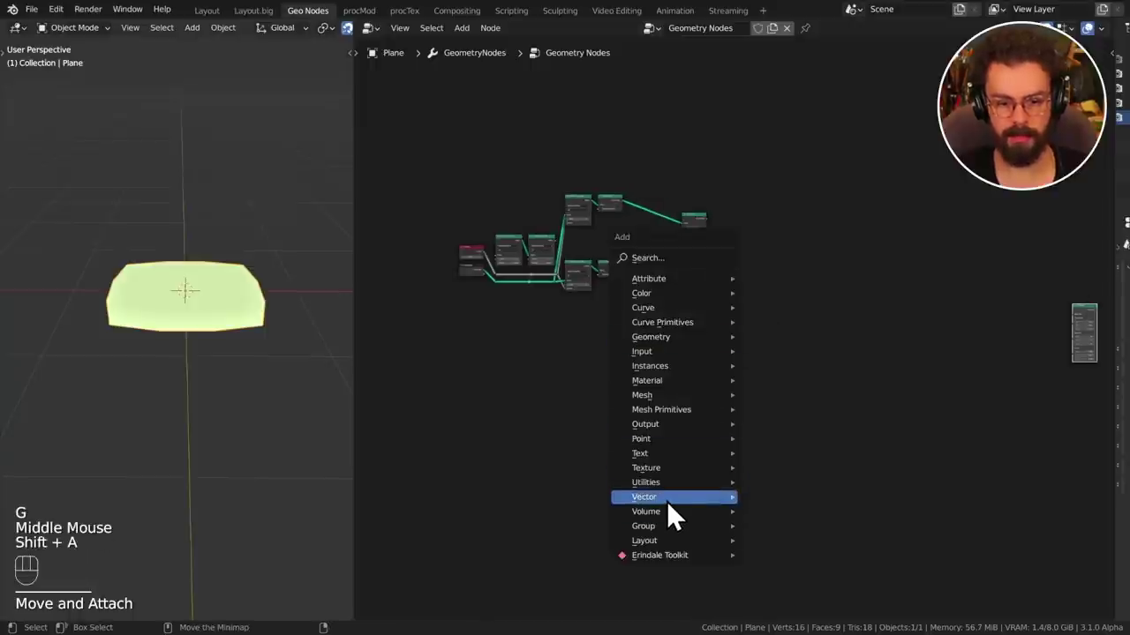
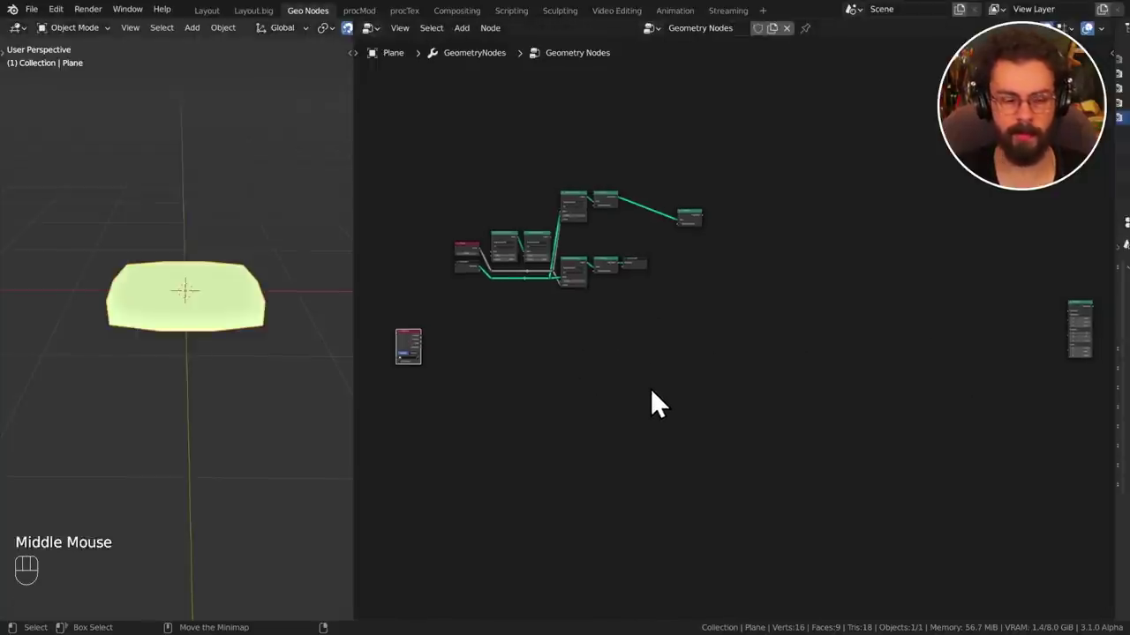
{"action": "left_click_drag", "start_coordinate": [433, 355], "coordinate": [1051, 348]}
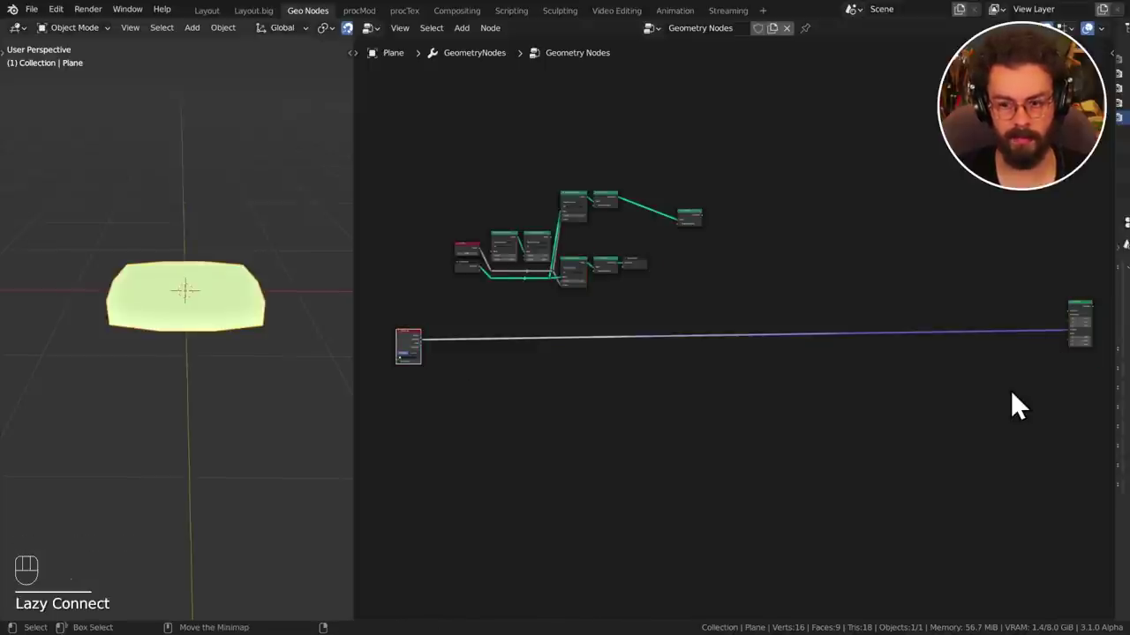
{"action": "left_click_drag", "start_coordinate": [1035, 299], "coordinate": [1008, 372]}
{"action": "left_click_drag", "start_coordinate": [453, 355], "coordinate": [1046, 364]}
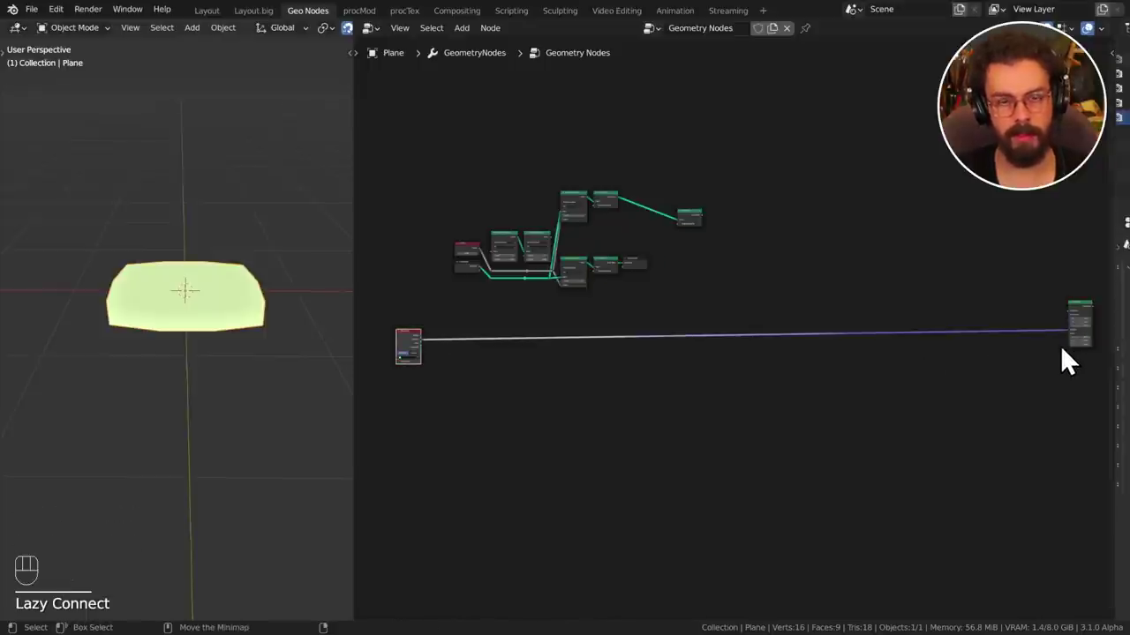
Cut the Object Info links with Ctrl+right-drag, undo, and reconnect Object Info to the far-right node.
{"action": "key", "text": "shift+a"}
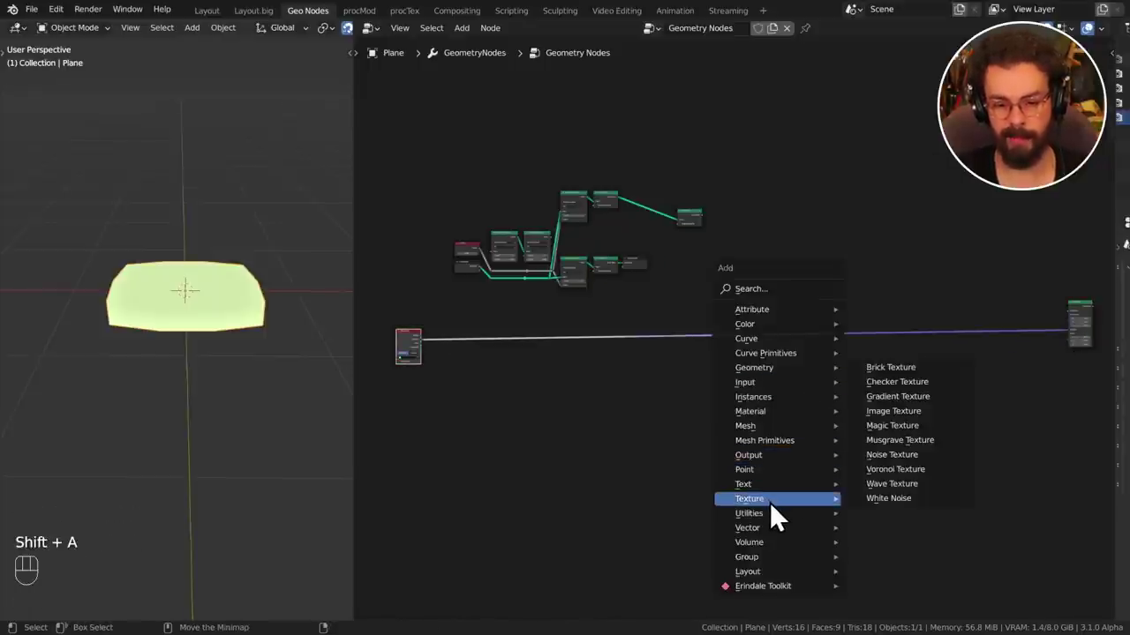
{"action": "right_click", "coordinate": [816, 309]}
{"action": "right_click", "coordinate": [937, 372]}
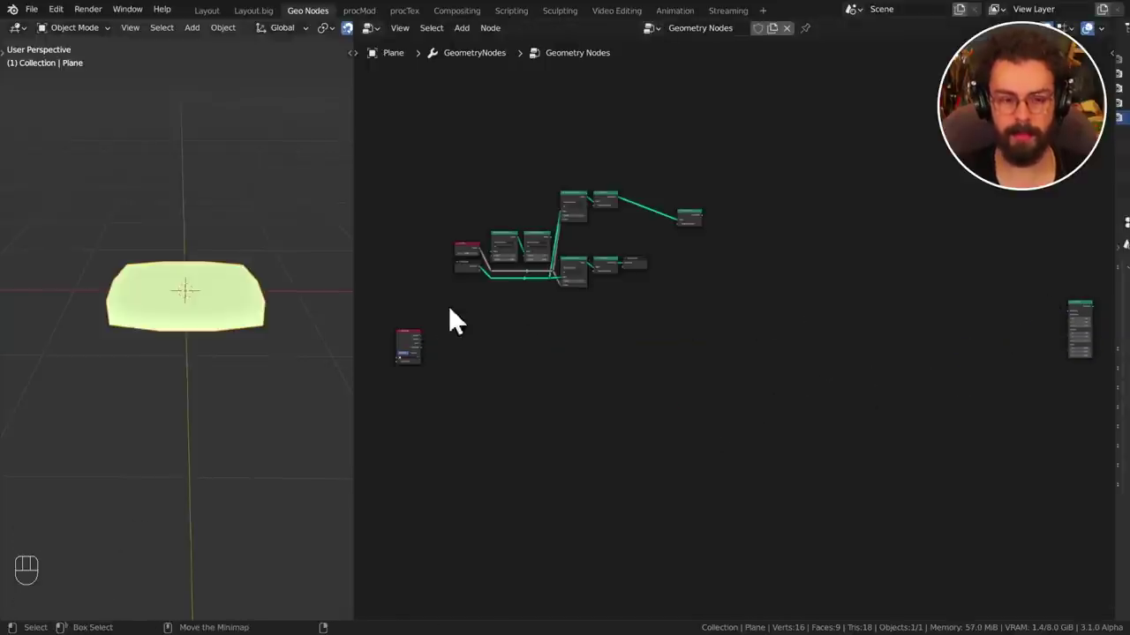
{"action": "left_click_drag", "start_coordinate": [454, 376], "coordinate": [689, 355]}
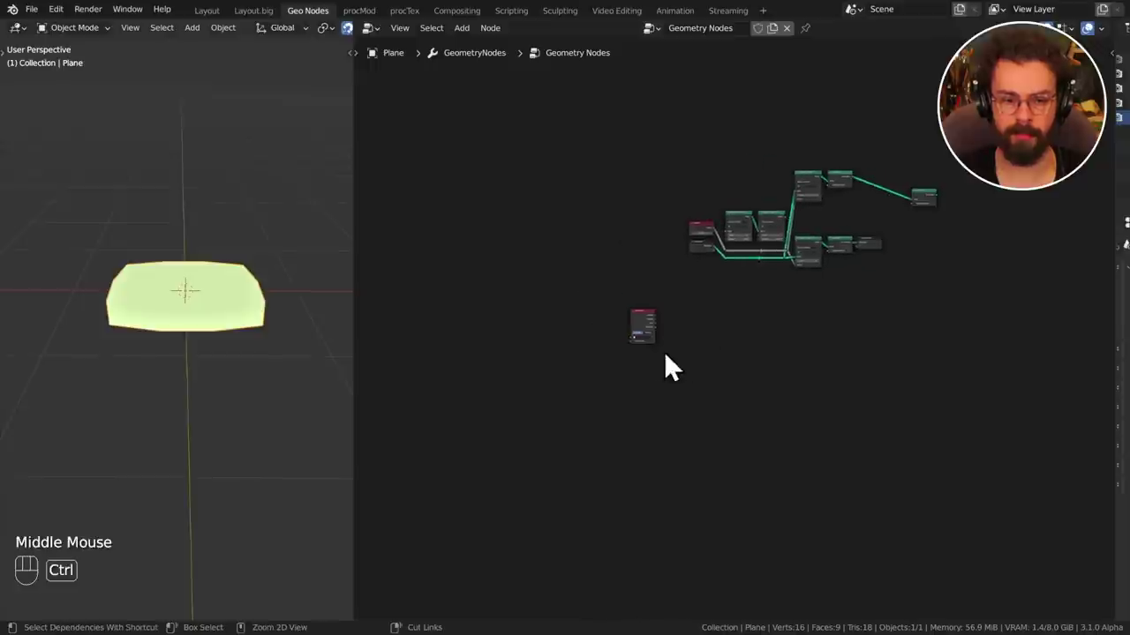
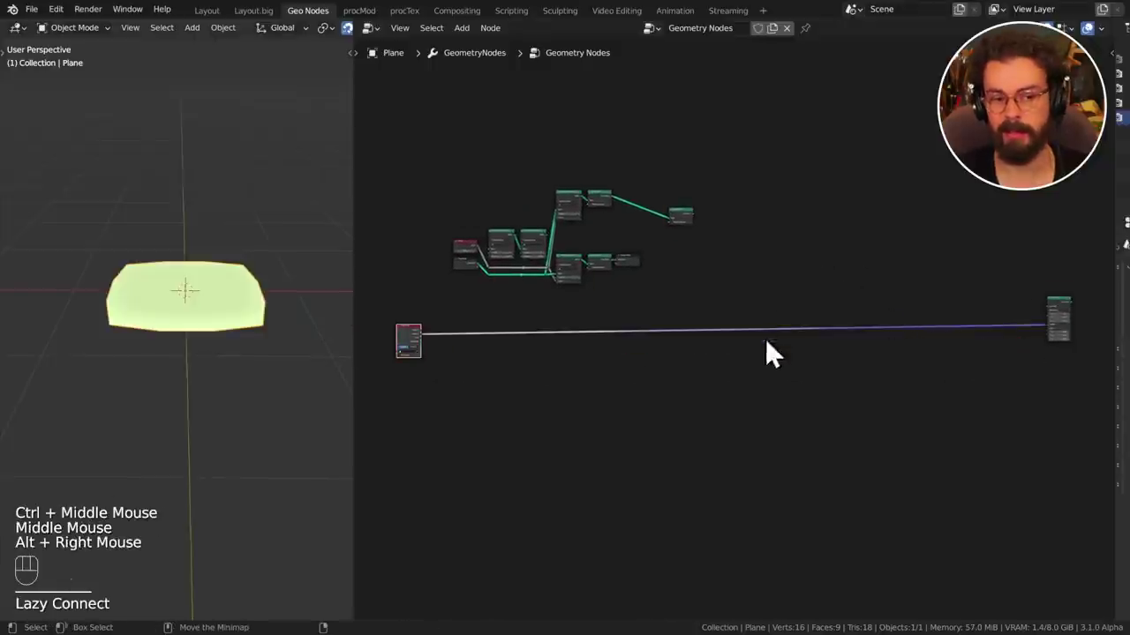
{"action": "right_click", "coordinate": [811, 331]}
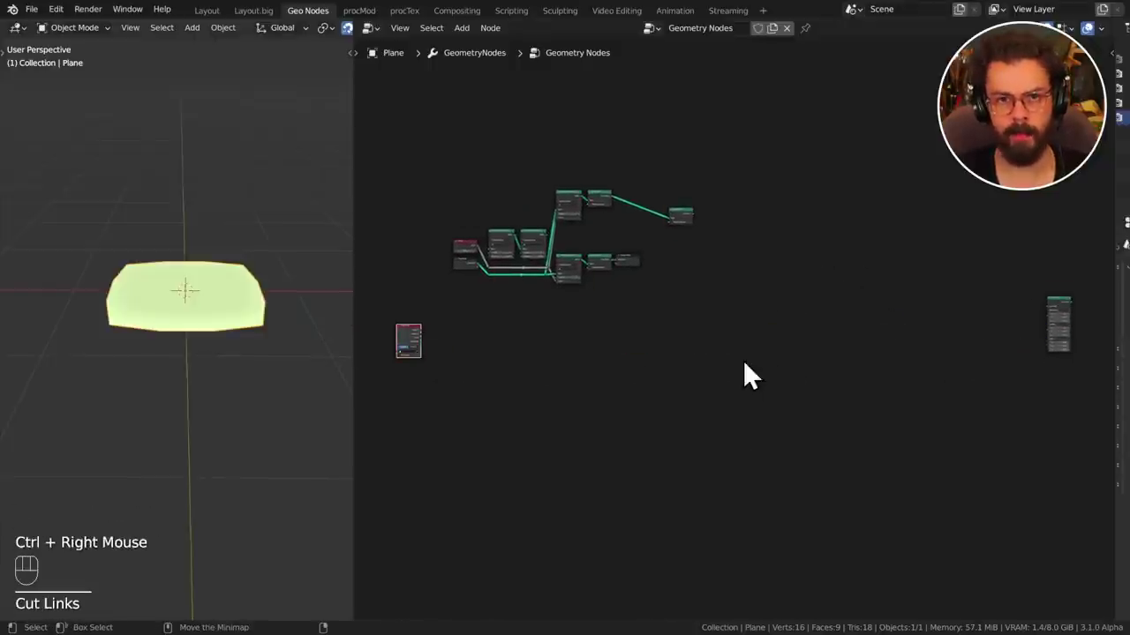
{"action": "left_click_drag", "start_coordinate": [552, 359], "coordinate": [881, 353]}
{"action": "key", "text": "ctrl+z"}
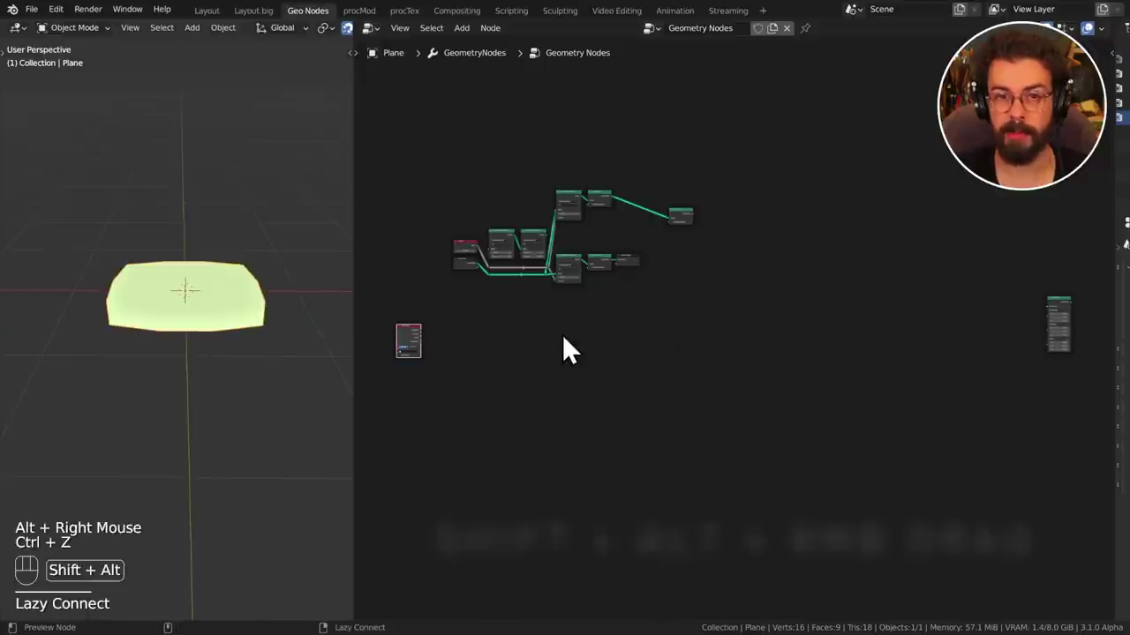
{"action": "left_click_drag", "start_coordinate": [440, 356], "coordinate": [1028, 351]}
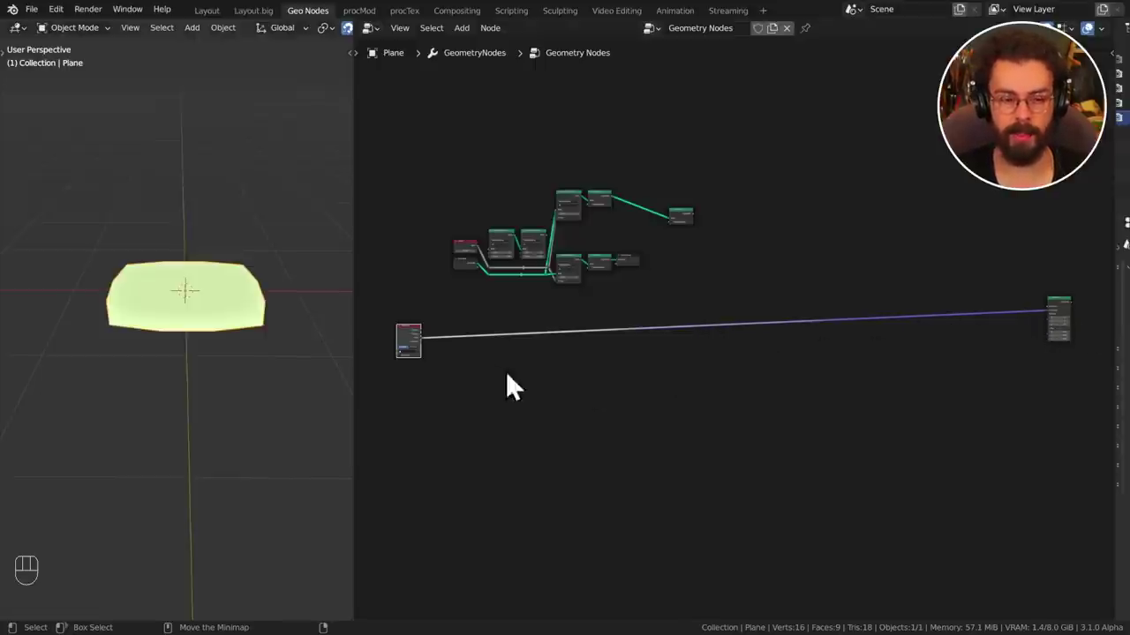
Add a second link from Object Info to the right node and inspect the Object Info sockets up close.
{"action": "left_click_drag", "start_coordinate": [434, 361], "coordinate": [976, 353]}
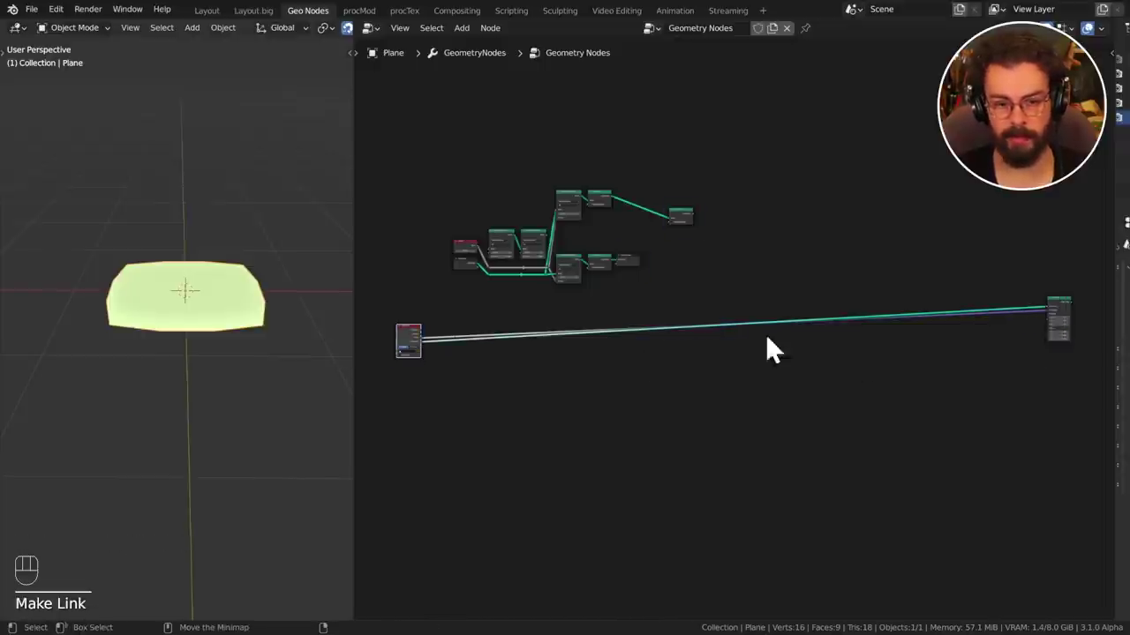
{"action": "right_click", "coordinate": [682, 351]}
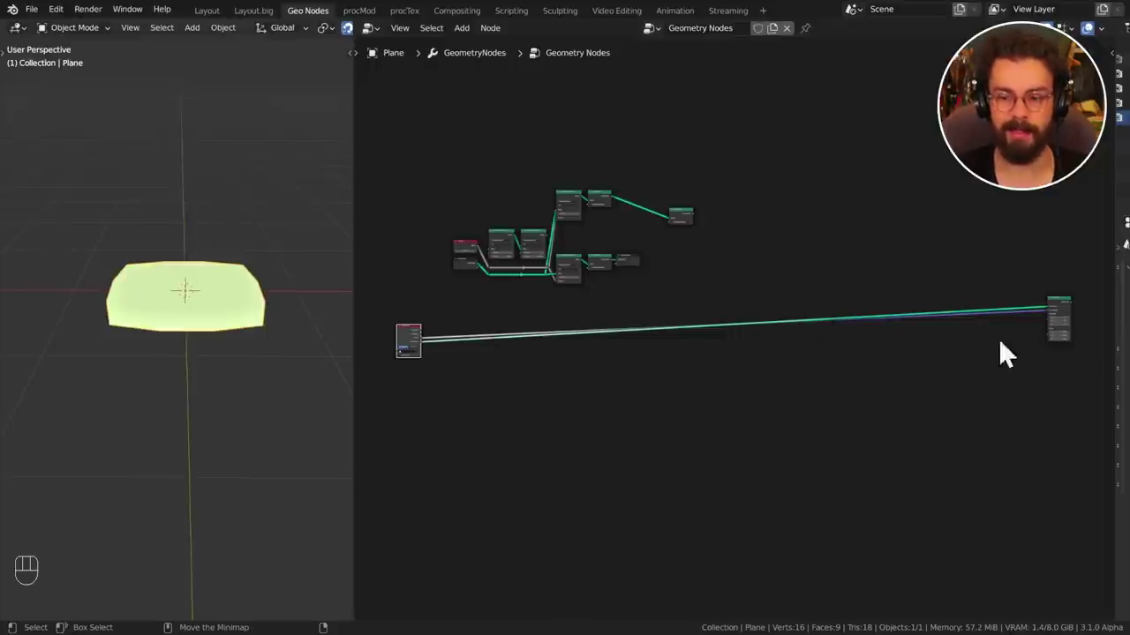
{"action": "left_click_drag", "start_coordinate": [567, 369], "coordinate": [845, 394]}
{"action": "middle_click", "coordinate": [655, 432]}
{"action": "middle_click", "coordinate": [731, 421]}
{"action": "middle_click", "coordinate": [716, 343]}
{"action": "middle_click", "coordinate": [747, 286]}
{"action": "middle_click", "coordinate": [731, 323]}
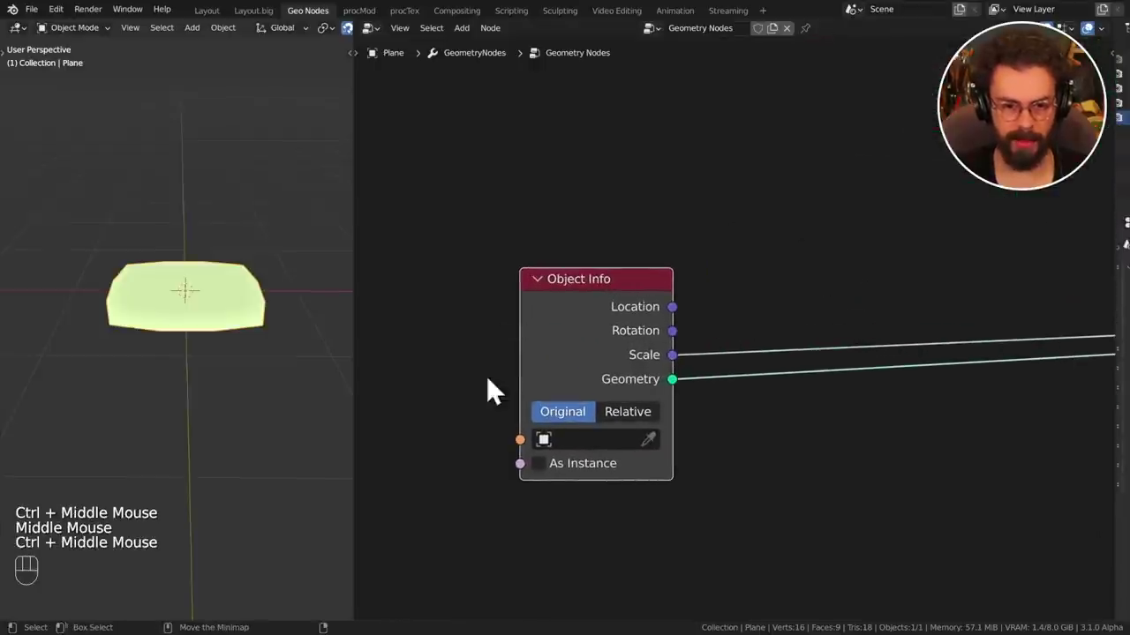
{"action": "left_click_drag", "start_coordinate": [682, 321], "coordinate": [590, 270]}
{"action": "middle_click", "coordinate": [577, 283]}
{"action": "middle_click", "coordinate": [814, 343]}
{"action": "middle_click", "coordinate": [887, 357]}
Cut the other Object Info links so only its Geometry output feeds the far-right node.
{"action": "right_click", "coordinate": [934, 274]}
{"action": "middle_click", "coordinate": [719, 361]}
{"action": "middle_click", "coordinate": [874, 308]}
{"action": "middle_click", "coordinate": [860, 377]}
{"action": "left_click", "coordinate": [429, 341]}
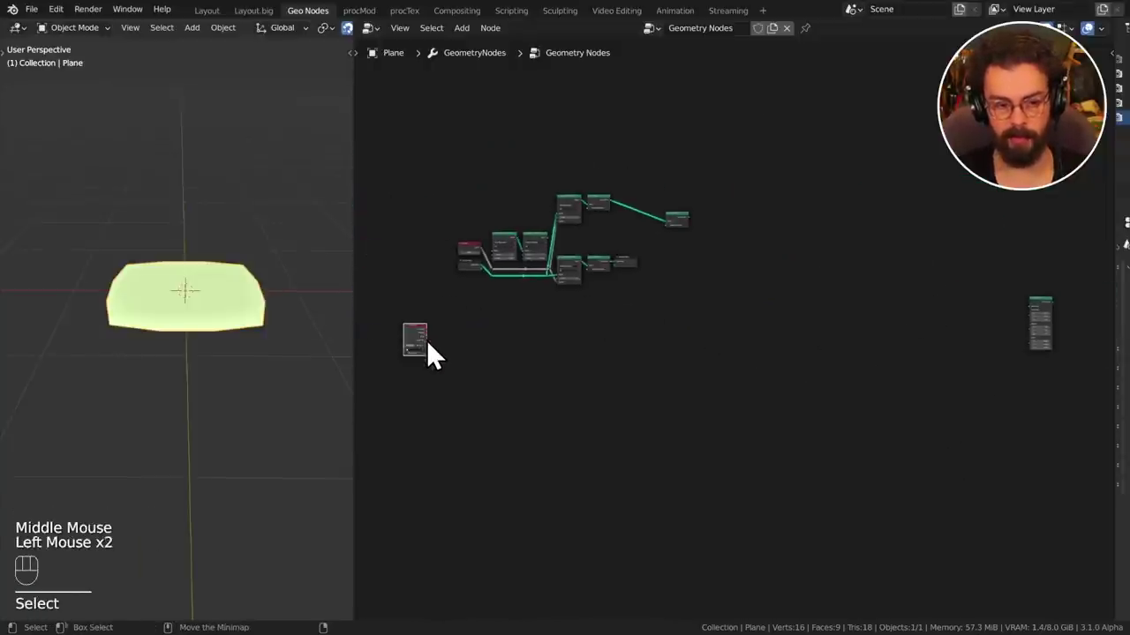
{"action": "middle_click", "coordinate": [455, 358]}
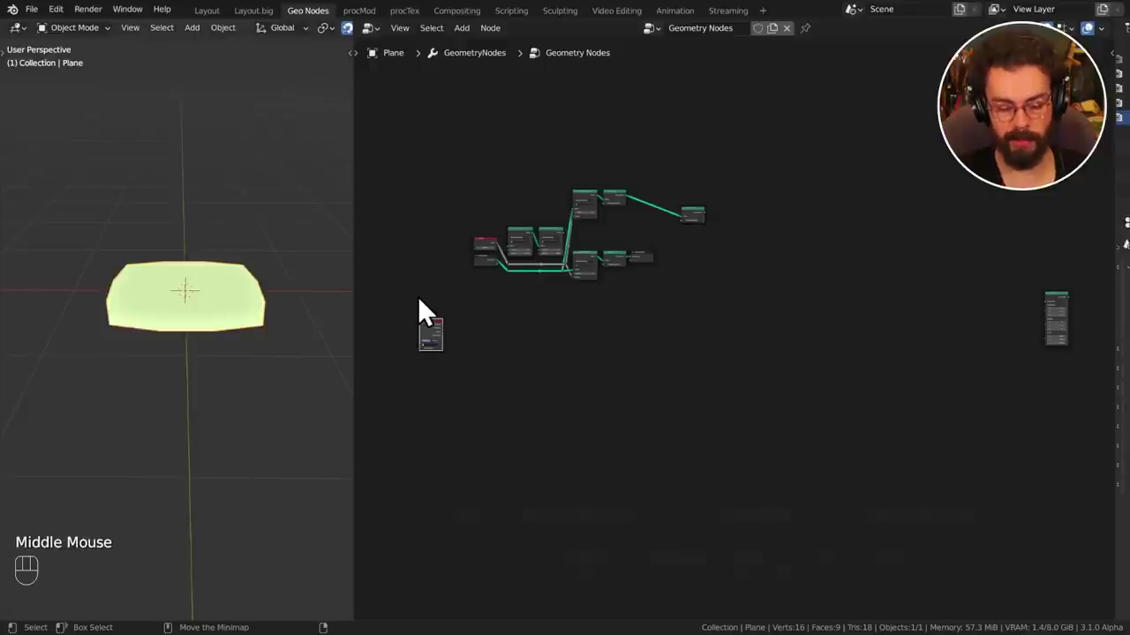
{"action": "key", "text": "v"}
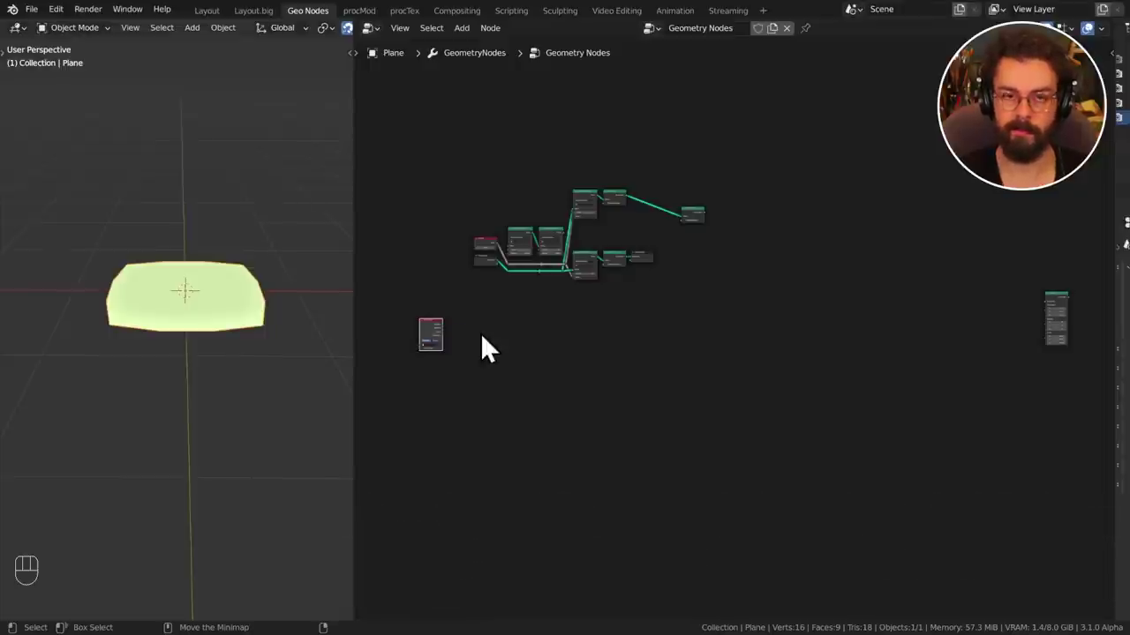
{"action": "key", "text": "v"}
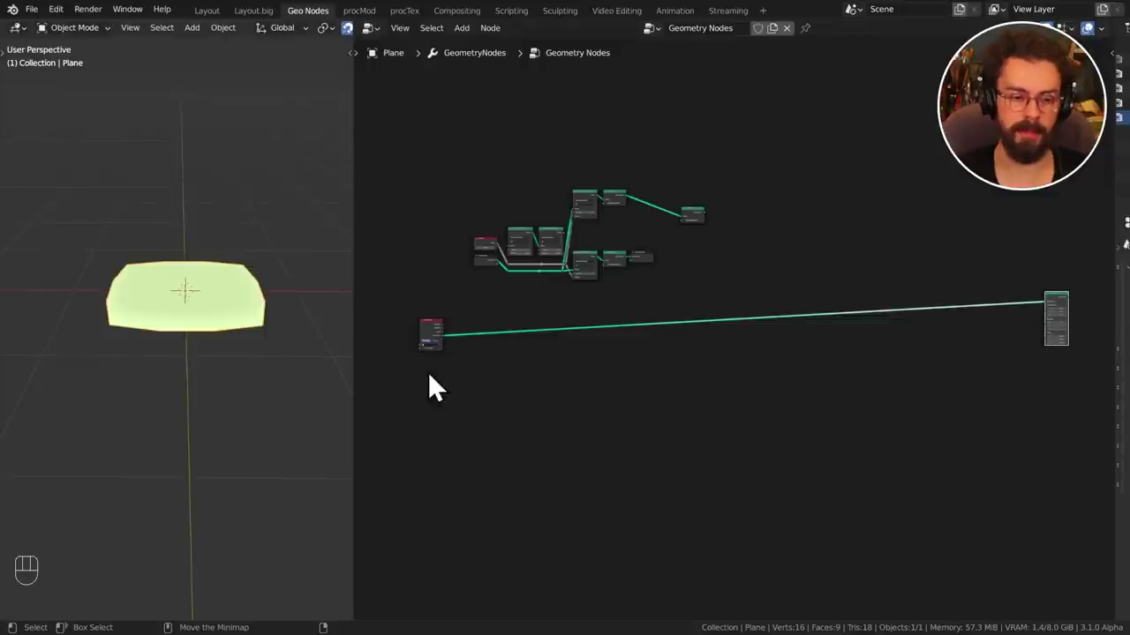
{"action": "left_click", "coordinate": [441, 342]}
Drag a link from Object Info's Location output and bring up Quick Favorites to add a Vector Math node.
{"action": "middle_click", "coordinate": [473, 354]}
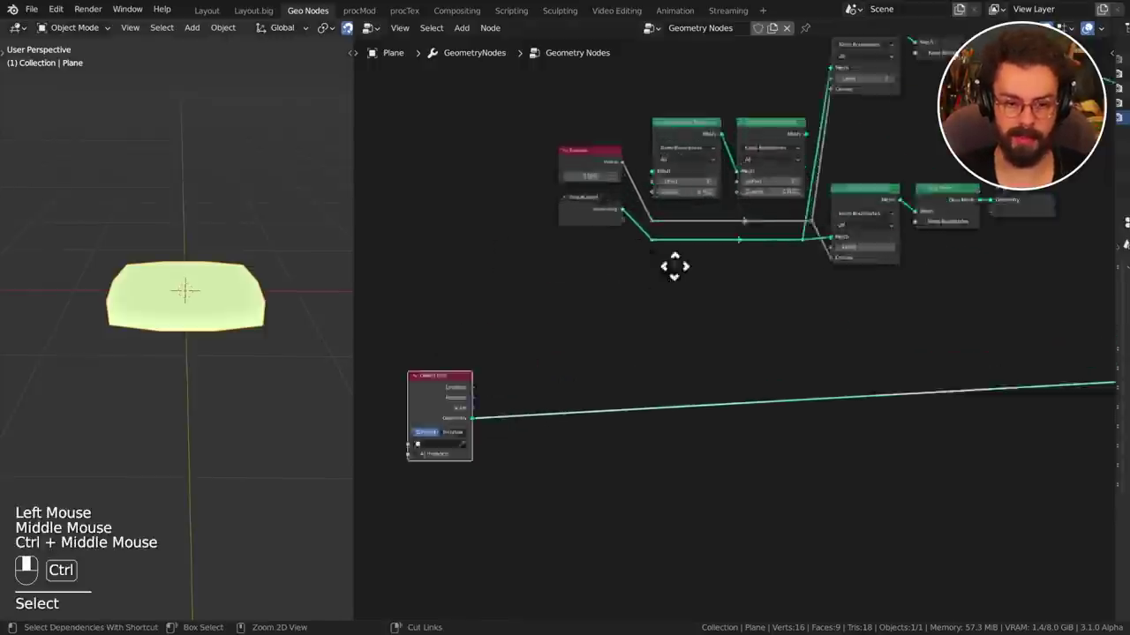
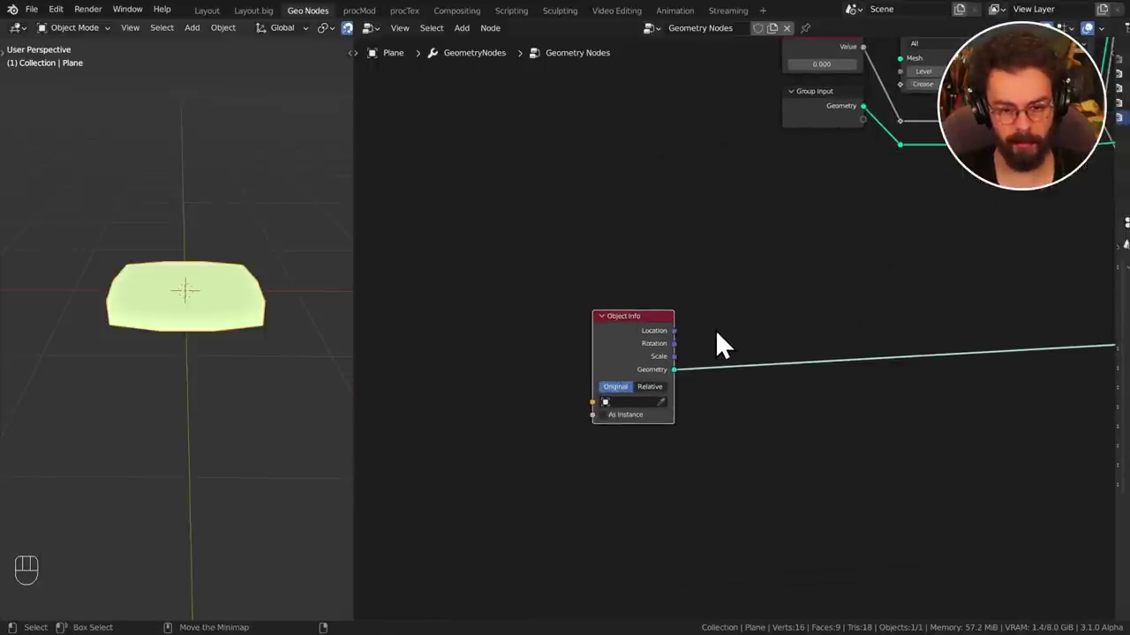
{"action": "key", "text": "v"}
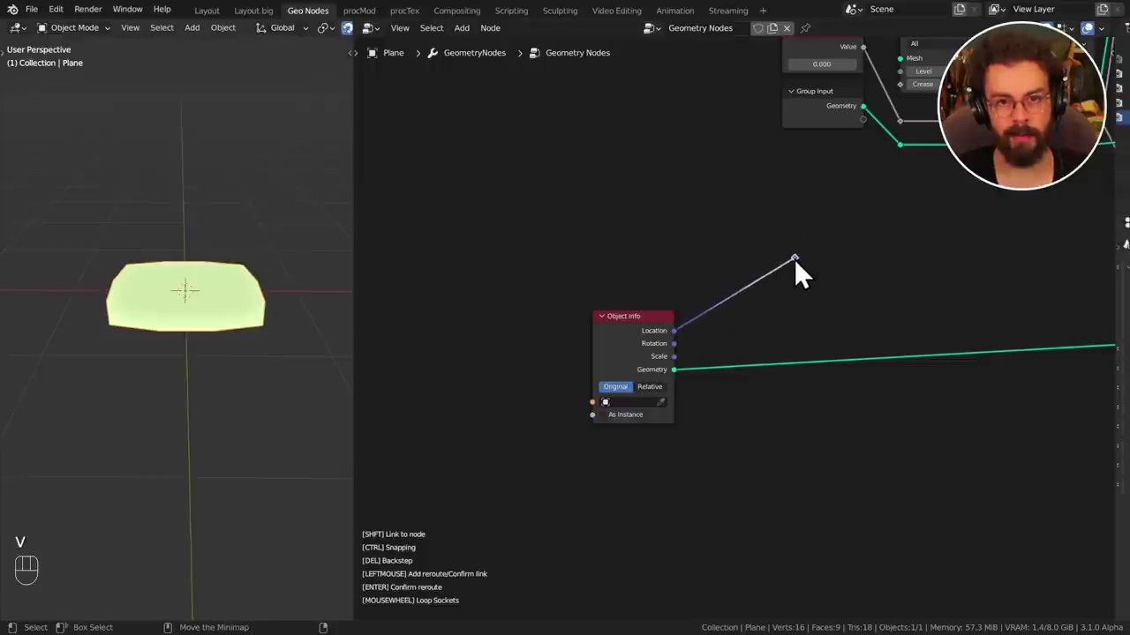
{"action": "middle_click", "coordinate": [796, 292]}
{"action": "key", "text": "q"}
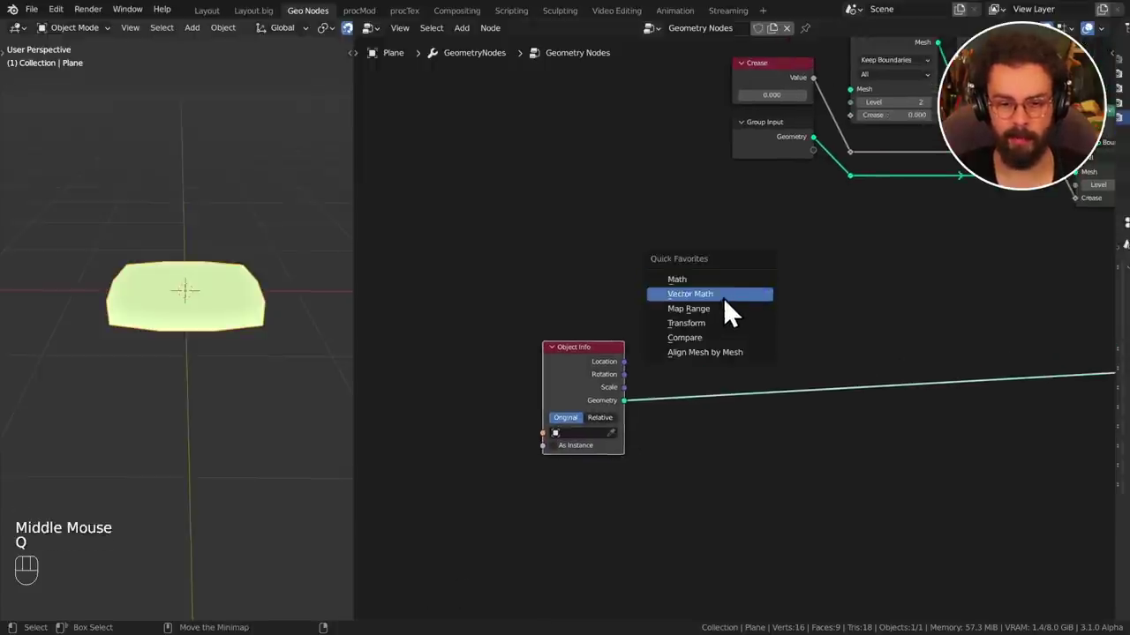
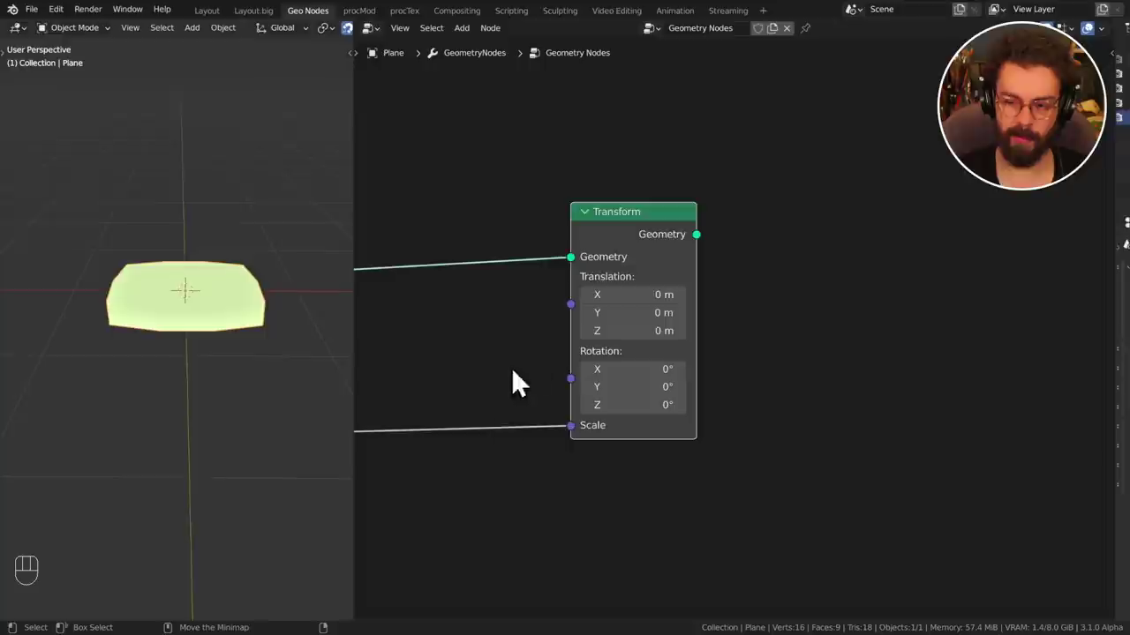
Frame the whole tree and move the Transform node close to the Object Info node.
{"action": "left_click_drag", "start_coordinate": [533, 434], "coordinate": [510, 527]}
{"action": "key", "text": "ctrl+z"}
{"action": "right_click", "coordinate": [528, 332]}
{"action": "middle_click", "coordinate": [541, 343]}
{"action": "middle_click", "coordinate": [721, 267]}
{"action": "middle_click", "coordinate": [769, 375]}
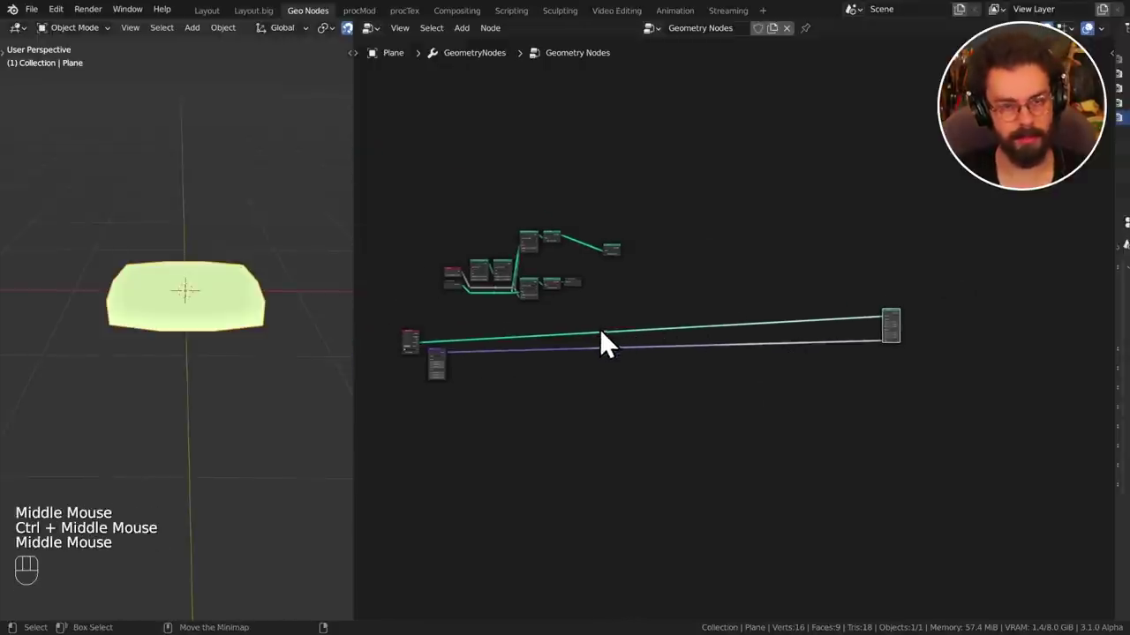
{"action": "key", "text": "ctrl+z"}
{"action": "left_click_drag", "start_coordinate": [873, 327], "coordinate": [978, 399]}
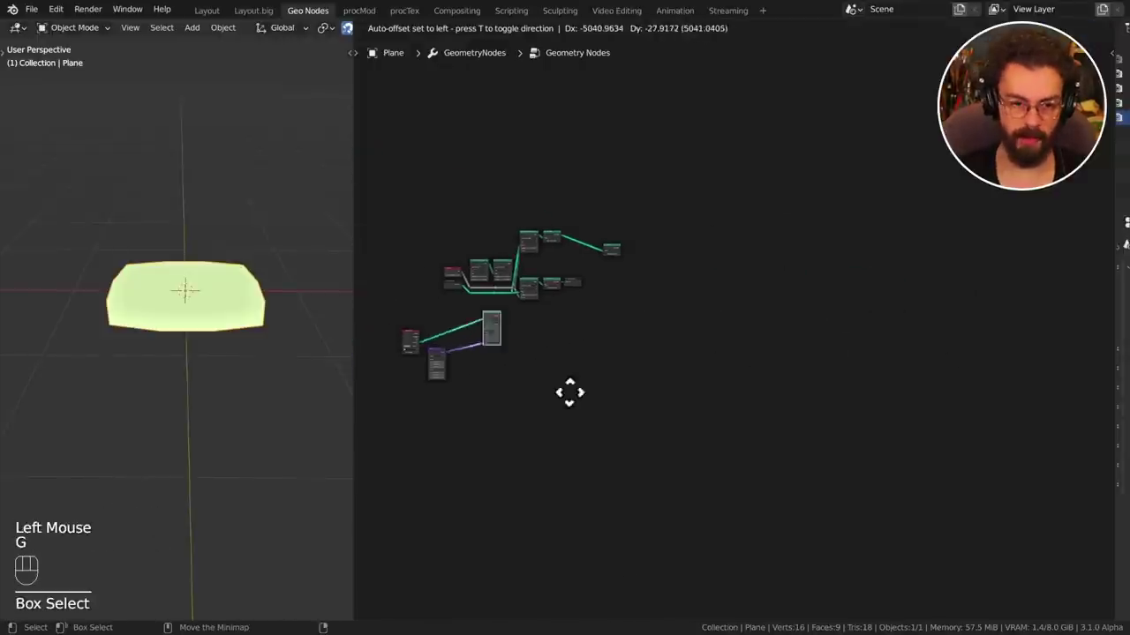
{"action": "key", "text": "g"}
Duplicate the Transform node with Shift+D and place the copy below the first.
{"action": "middle_click", "coordinate": [542, 404]}
{"action": "middle_click", "coordinate": [645, 401]}
{"action": "middle_click", "coordinate": [585, 361]}
{"action": "middle_click", "coordinate": [615, 364]}
{"action": "middle_click", "coordinate": [562, 336]}
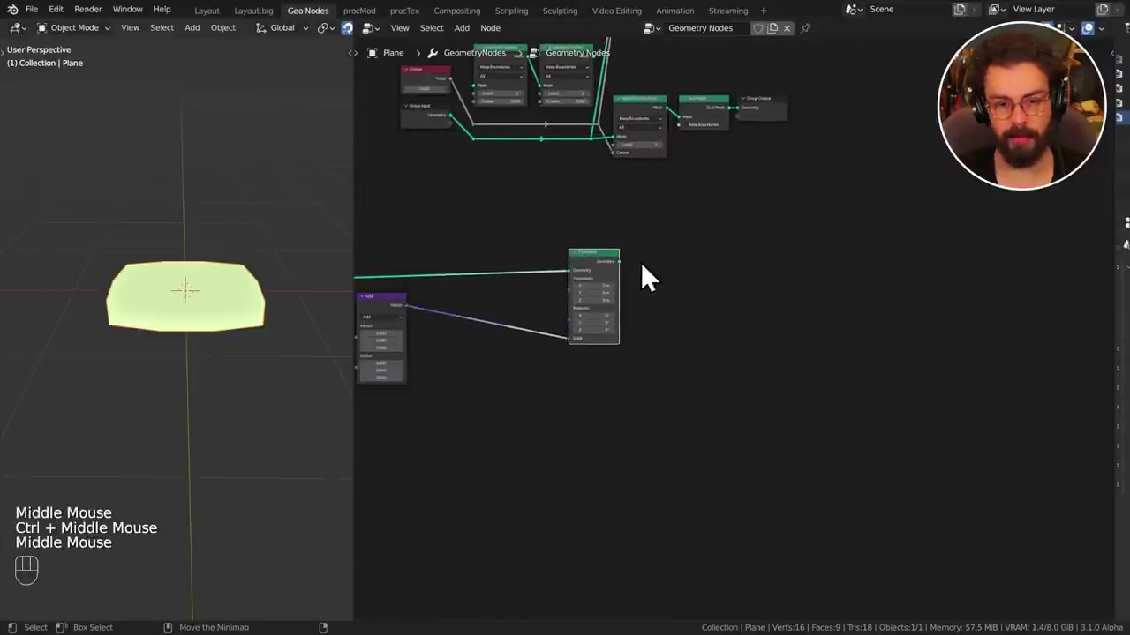
{"action": "left_click", "coordinate": [626, 275]}
{"action": "key", "text": "shift+d"}
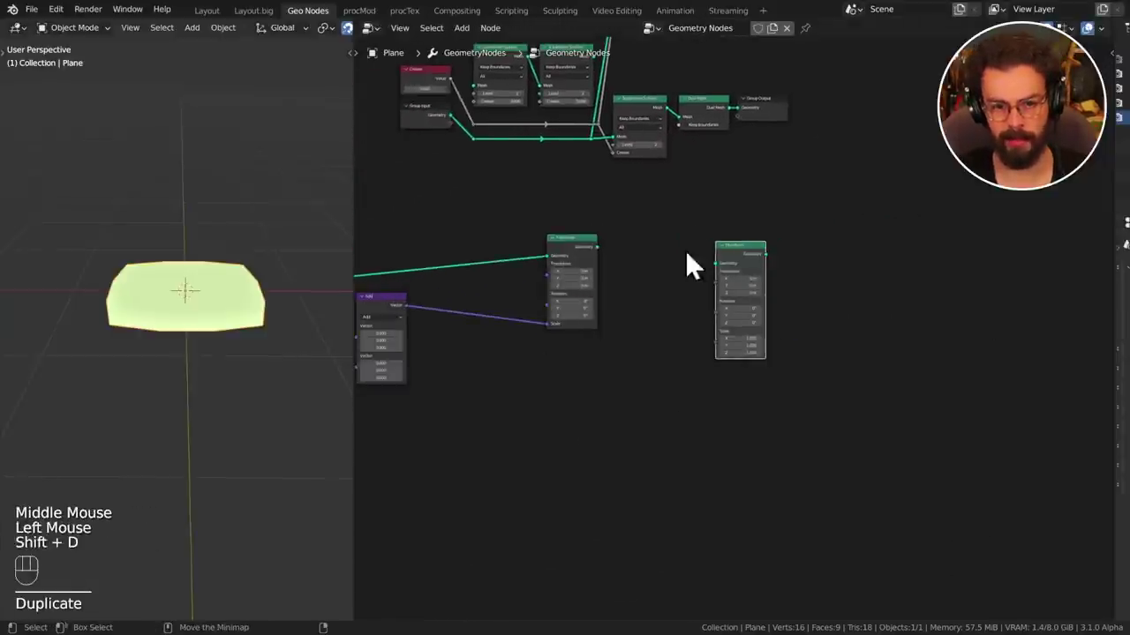
{"action": "right_click", "coordinate": [617, 272]}
{"action": "right_click", "coordinate": [802, 273]}
{"action": "left_click_drag", "start_coordinate": [805, 270], "coordinate": [627, 372]}
Join both Transform geometry outputs into a new Join Geometry node with Ctrl+Shift+right-drag.
{"action": "left_click_drag", "start_coordinate": [635, 370], "coordinate": [663, 378]}
{"action": "middle_click", "coordinate": [679, 379]}
{"action": "left_click_drag", "start_coordinate": [620, 284], "coordinate": [612, 393]}
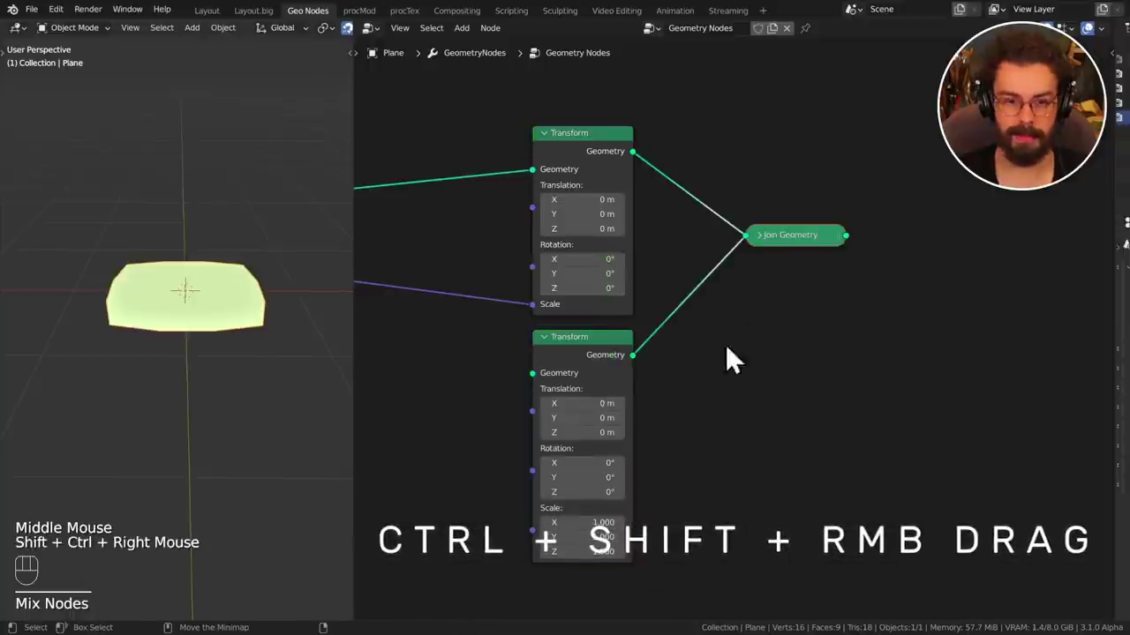
{"action": "left_click", "coordinate": [790, 253]}
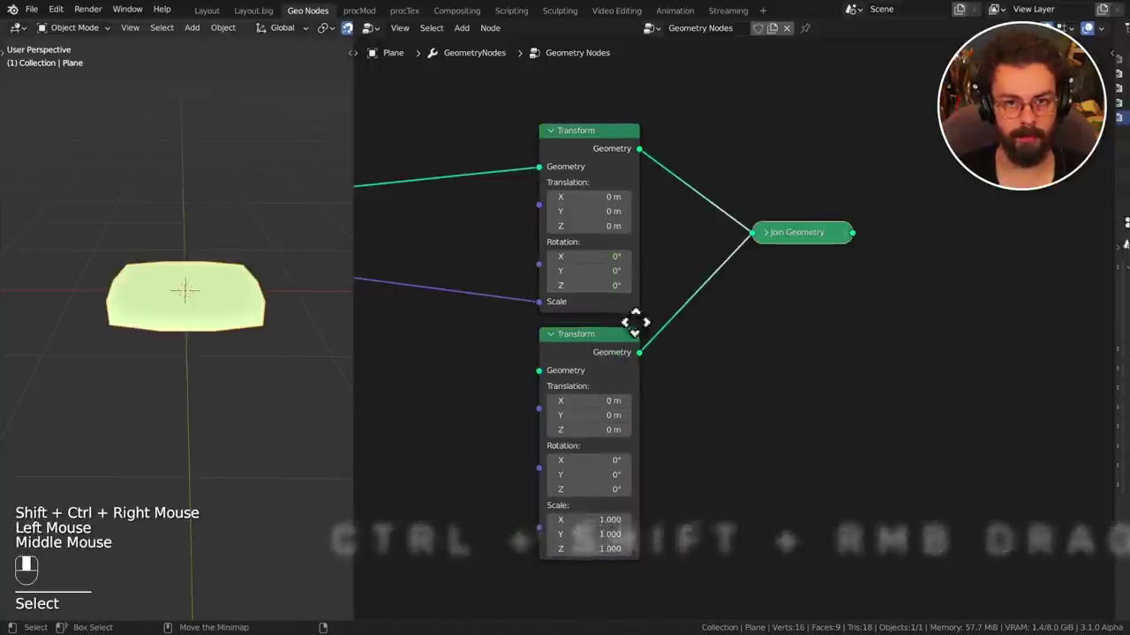
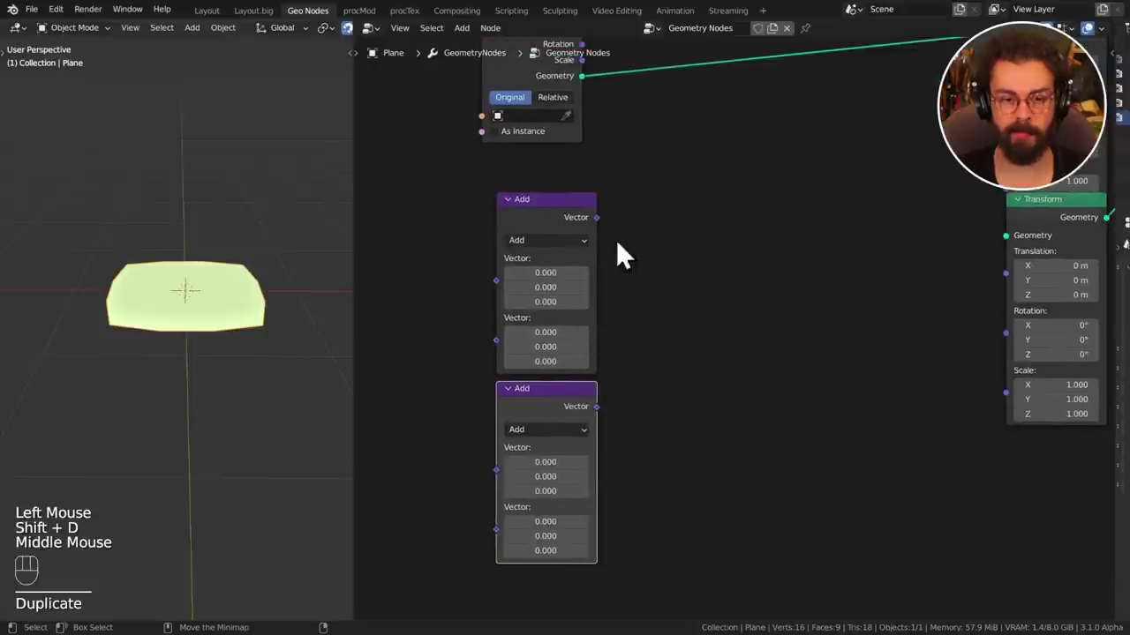
Feed the two Vector Math Adds into a third and duplicate the float Math Add node.
{"action": "left_click_drag", "start_coordinate": [561, 362], "coordinate": [553, 437]}
{"action": "left_click", "coordinate": [736, 344]}
{"action": "left_click", "coordinate": [744, 351]}
{"action": "middle_click", "coordinate": [776, 332]}
{"action": "middle_click", "coordinate": [763, 367]}
{"action": "key", "text": "q"}
{"action": "key", "text": "shift+d"}
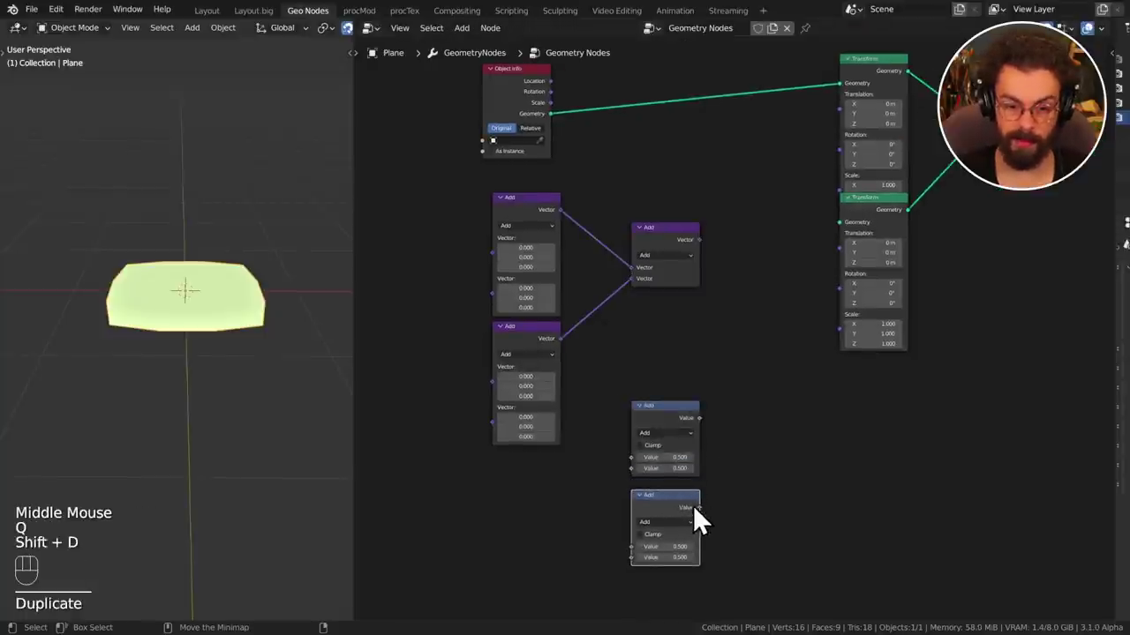
Link both float Add results into a new Math Add node.
{"action": "left_click_drag", "start_coordinate": [697, 509], "coordinate": [690, 541]}
{"action": "left_click_drag", "start_coordinate": [811, 490], "coordinate": [781, 480]}
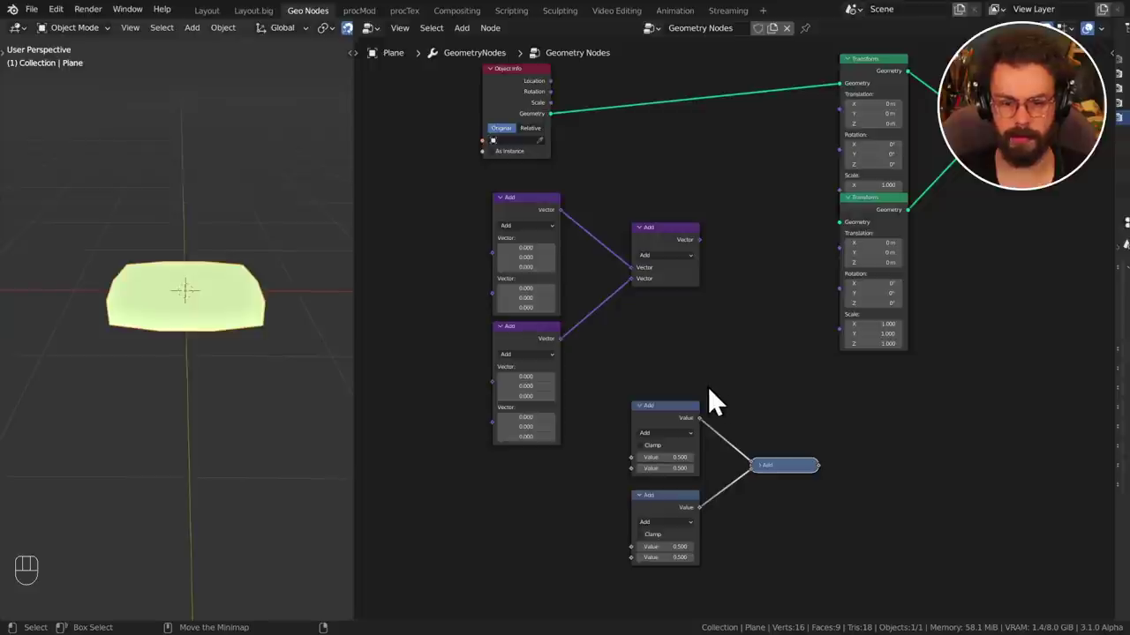
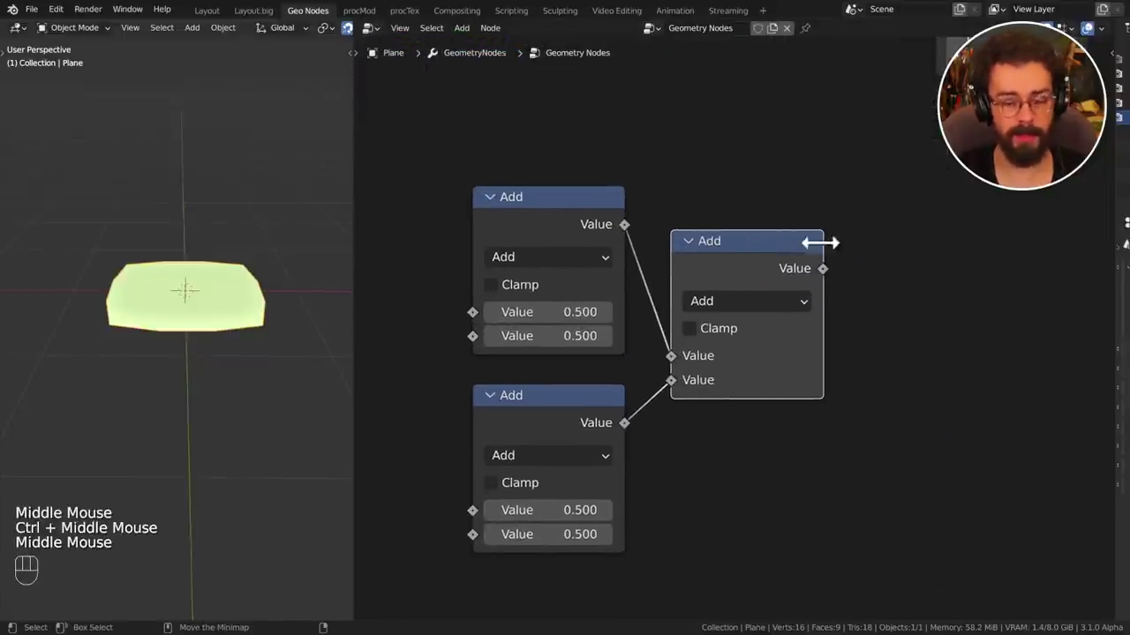
Move the combining node level with the first Add and toggle it to Subtract and back.
{"action": "left_click_drag", "start_coordinate": [777, 255], "coordinate": [774, 229]}
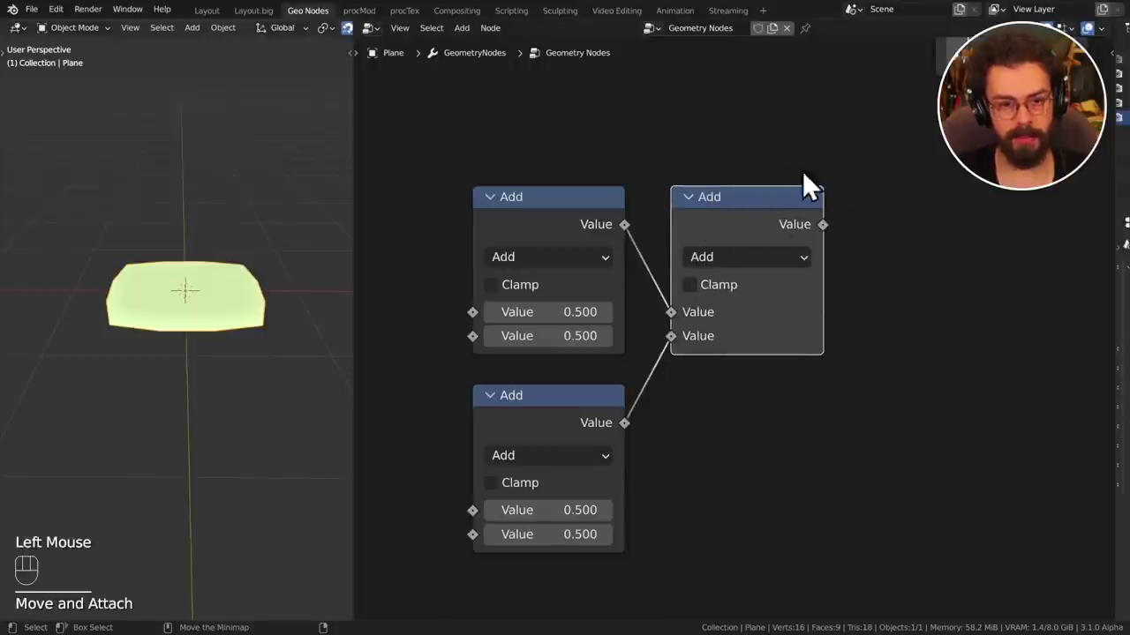
{"action": "left_click", "coordinate": [781, 221]}
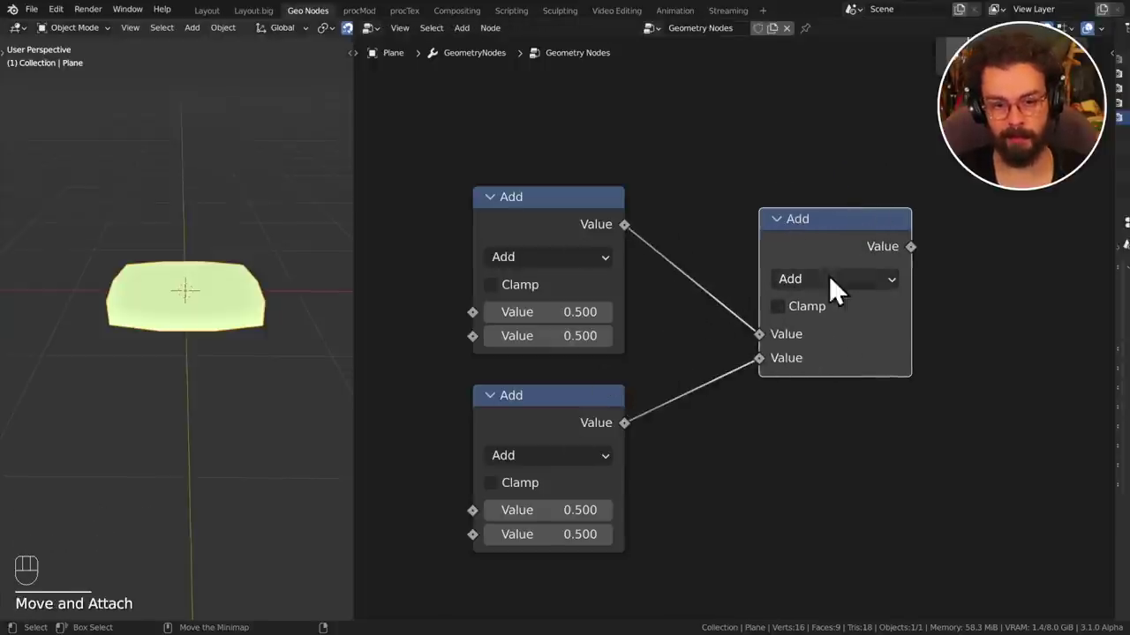
{"action": "left_click", "coordinate": [868, 289]}
{"action": "key", "text": "alt+s"}
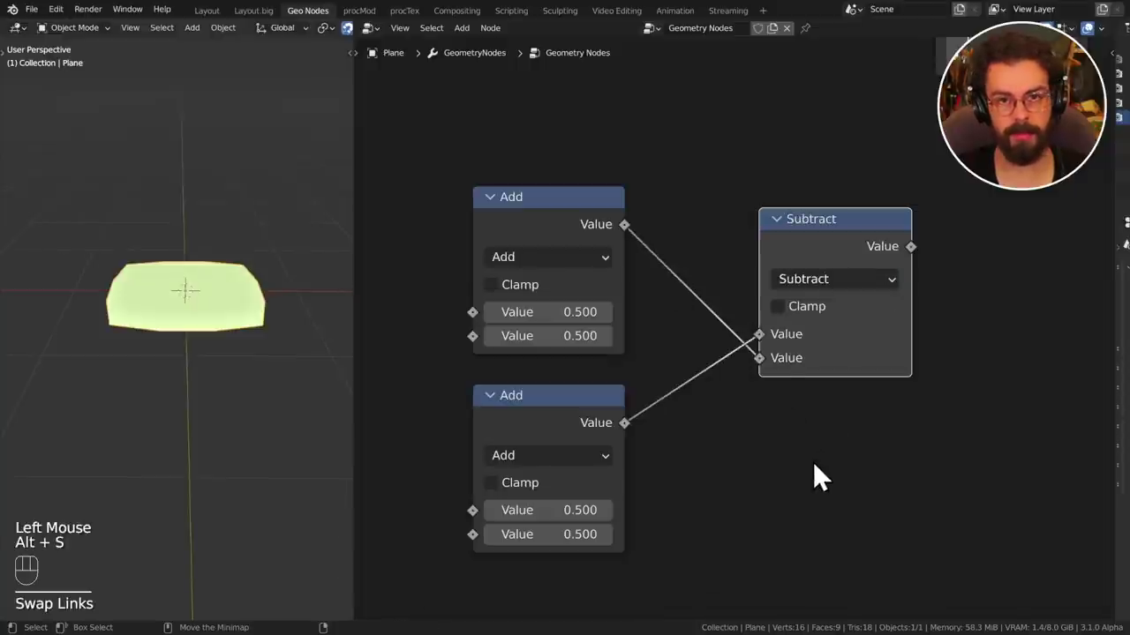
{"action": "left_click", "coordinate": [865, 289]}
{"action": "key", "text": "alt+s"}
Cycle the combining node through the other math operations with Alt+S.
{"action": "left_click", "coordinate": [858, 296]}
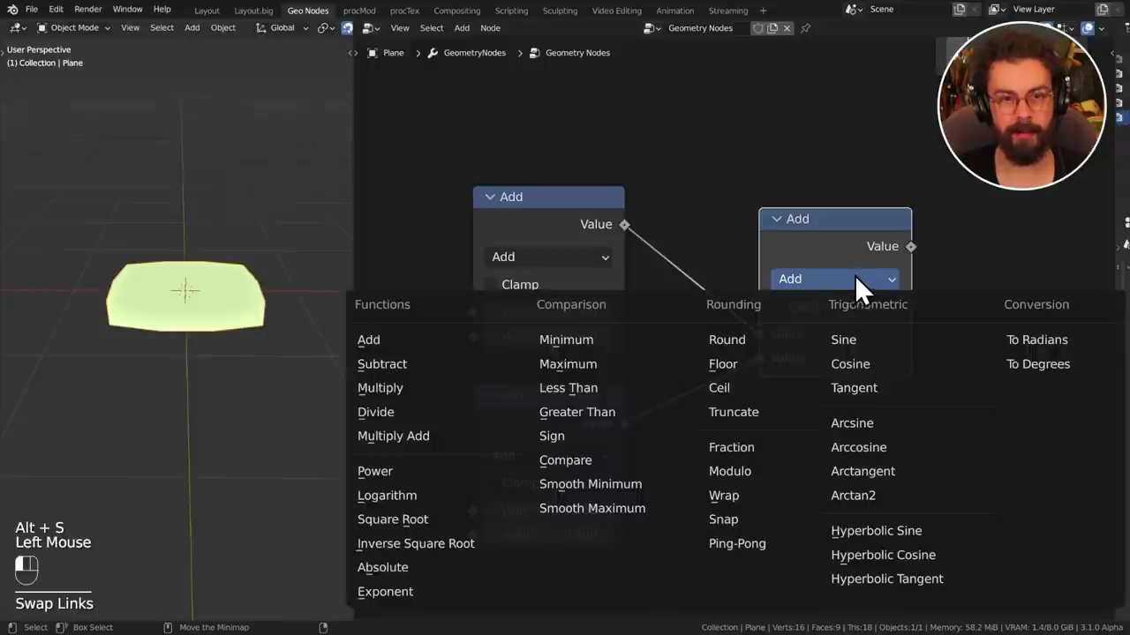
{"action": "left_click_drag", "start_coordinate": [863, 290], "coordinate": [719, 279]}
{"action": "left_click_drag", "start_coordinate": [824, 293], "coordinate": [829, 334]}
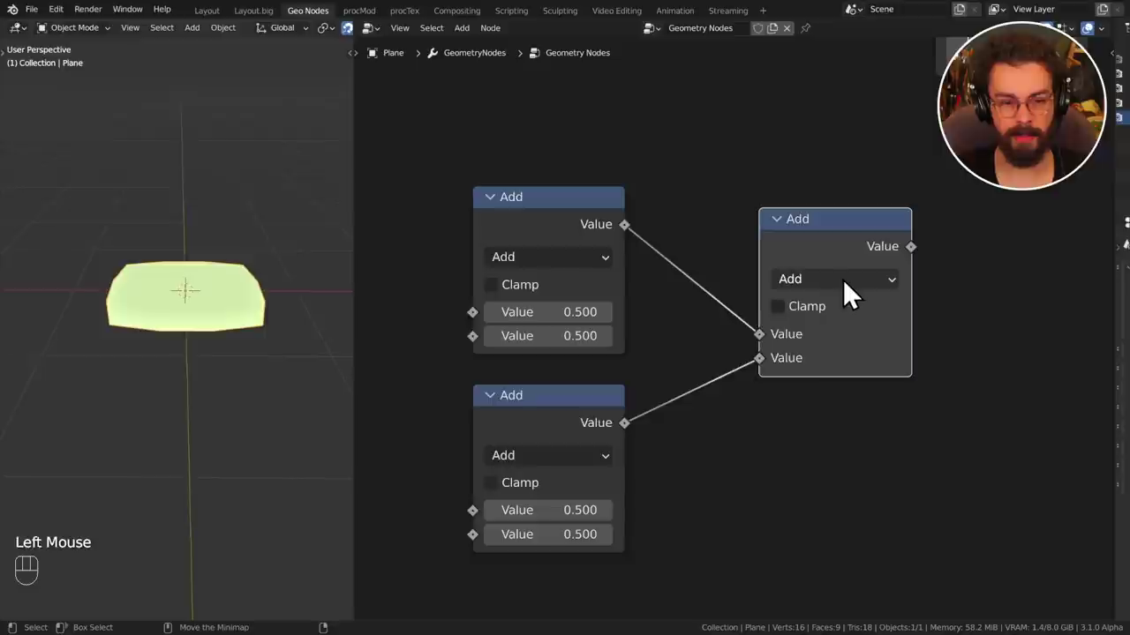
{"action": "left_click", "coordinate": [854, 293]}
{"action": "key", "text": "alt+s"}
{"action": "key", "text": "alt+s"}
{"action": "key", "text": "alt+s"}
{"action": "key", "text": "alt+s"}
{"action": "key", "text": "alt+s"}
{"action": "key", "text": "alt+s"}
{"action": "key", "text": "alt+s"}
{"action": "key", "text": "alt+s"}
{"action": "key", "text": "alt+s"}
{"action": "key", "text": "alt+s"}
{"action": "key", "text": "alt+s"}
{"action": "key", "text": "alt+s"}
{"action": "left_click_drag", "start_coordinate": [840, 299], "coordinate": [901, 246]}
{"action": "left_click", "coordinate": [829, 292]}
{"action": "left_click_drag", "start_coordinate": [843, 289], "coordinate": [833, 296]}
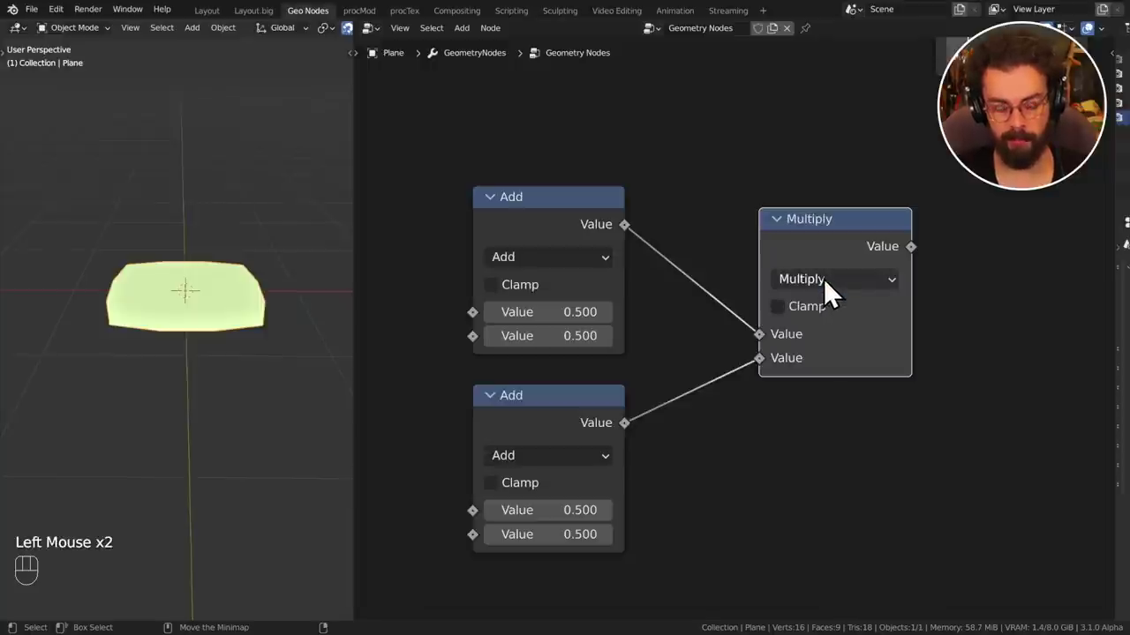
{"action": "left_click", "coordinate": [828, 294]}
Try Less Than and several other operations from the list, then settle the node on Subtract.
{"action": "left_click", "coordinate": [835, 293]}
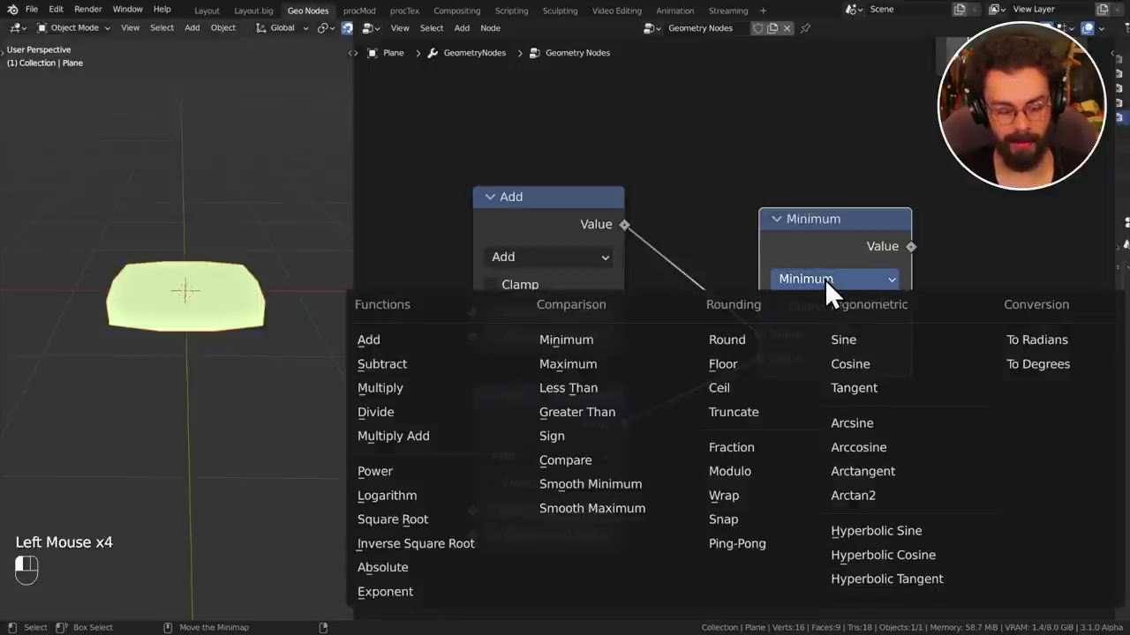
{"action": "left_click", "coordinate": [834, 299]}
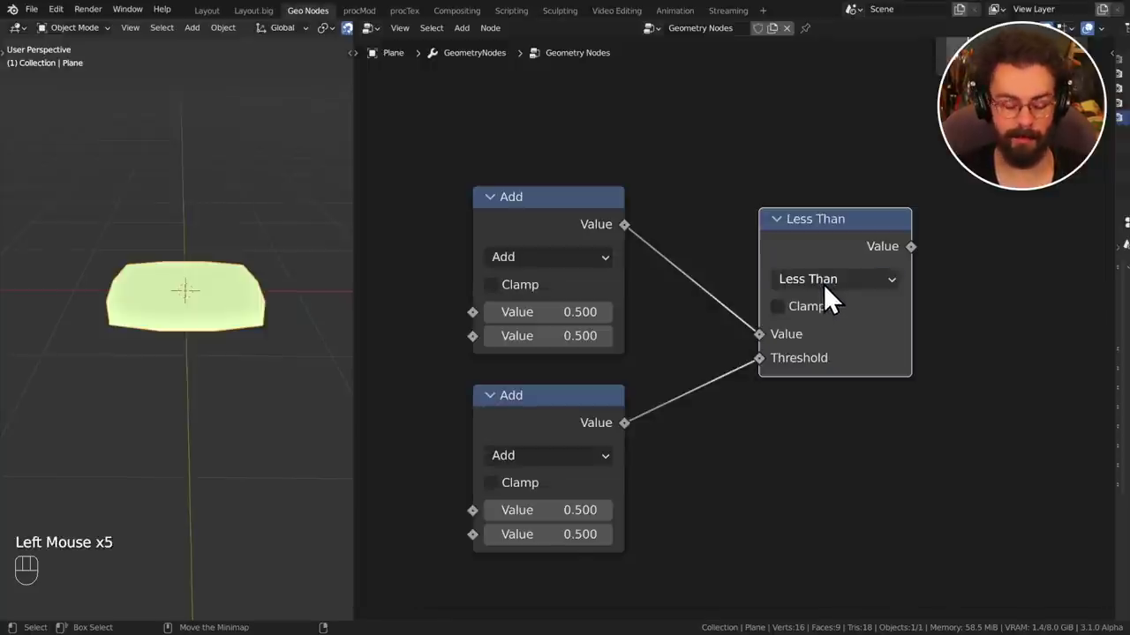
{"action": "left_click", "coordinate": [834, 297]}
{"action": "left_click", "coordinate": [836, 295]}
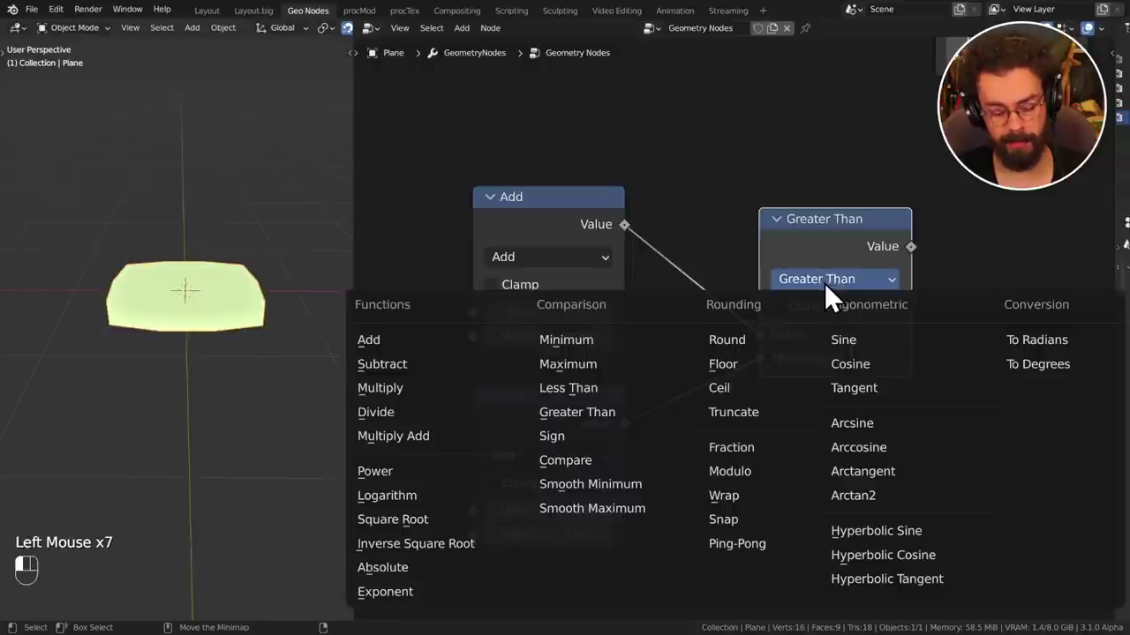
{"action": "left_click", "coordinate": [834, 300]}
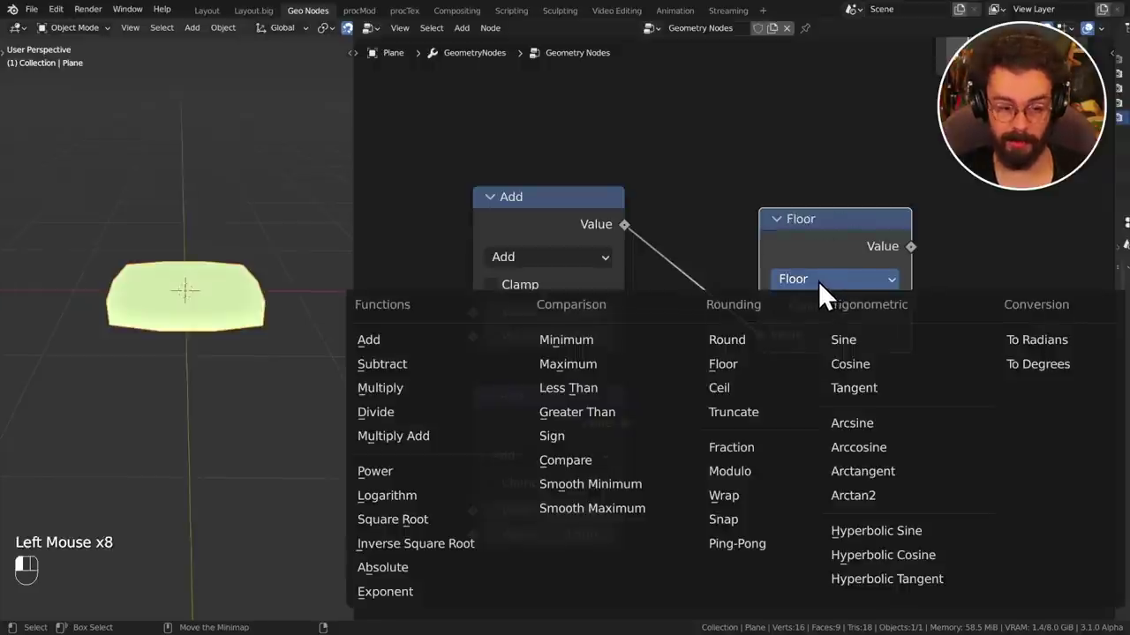
{"action": "left_click", "coordinate": [827, 297]}
{"action": "left_click", "coordinate": [852, 288]}
{"action": "left_click_drag", "start_coordinate": [856, 298], "coordinate": [786, 281]}
{"action": "left_click", "coordinate": [826, 288]}
{"action": "left_click", "coordinate": [824, 291]}
{"action": "left_click", "coordinate": [823, 293]}
{"action": "left_click", "coordinate": [825, 294]}
{"action": "left_click", "coordinate": [820, 296]}
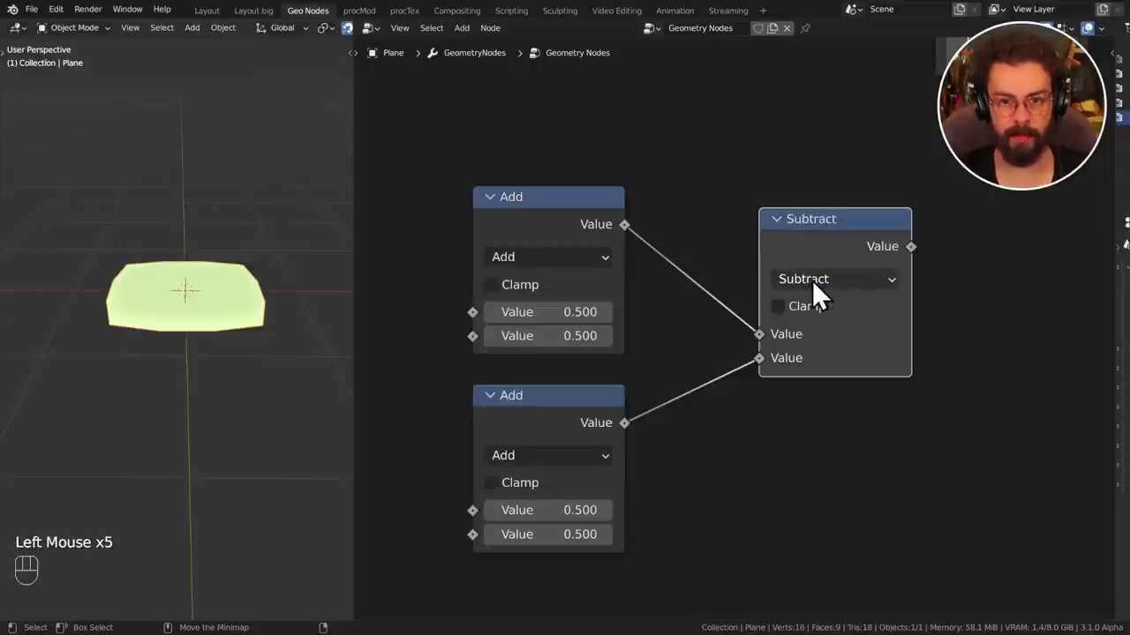
{"action": "left_click", "coordinate": [823, 293]}
Tap Alt+S a few more times on the Subtract node and nudge the node-tree view.
{"action": "key", "text": "alt+s"}
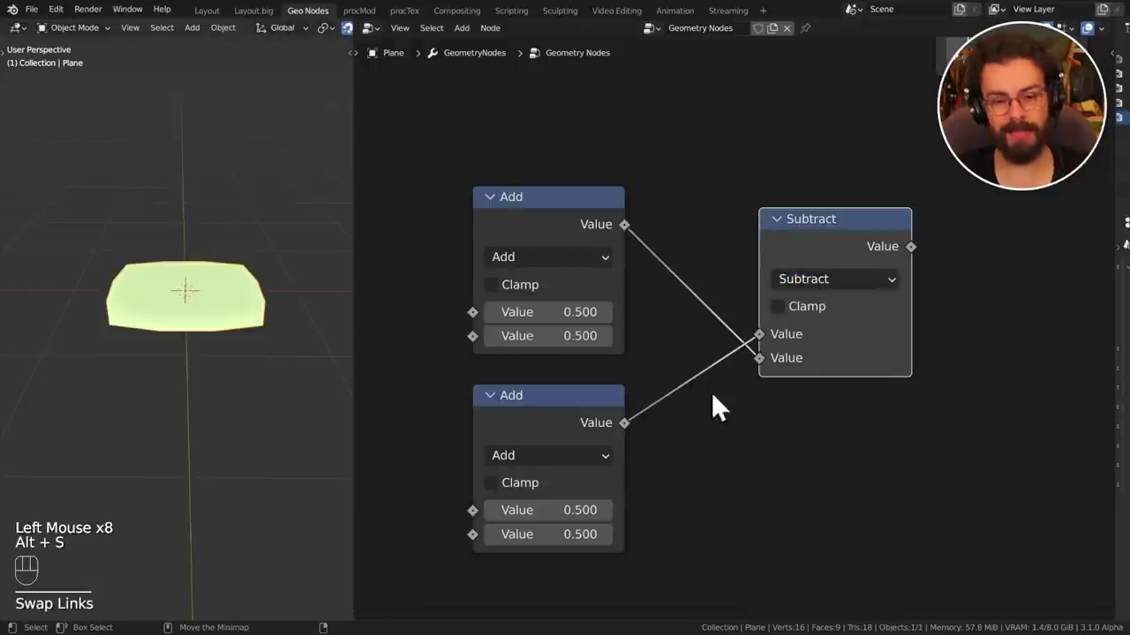
{"action": "key", "text": "alt+s"}
{"action": "key", "text": "alt+s"}
{"action": "key", "text": "alt+s"}
{"action": "middle_click", "coordinate": [747, 420]}
{"action": "left_click_drag", "start_coordinate": [843, 251], "coordinate": [798, 237]}
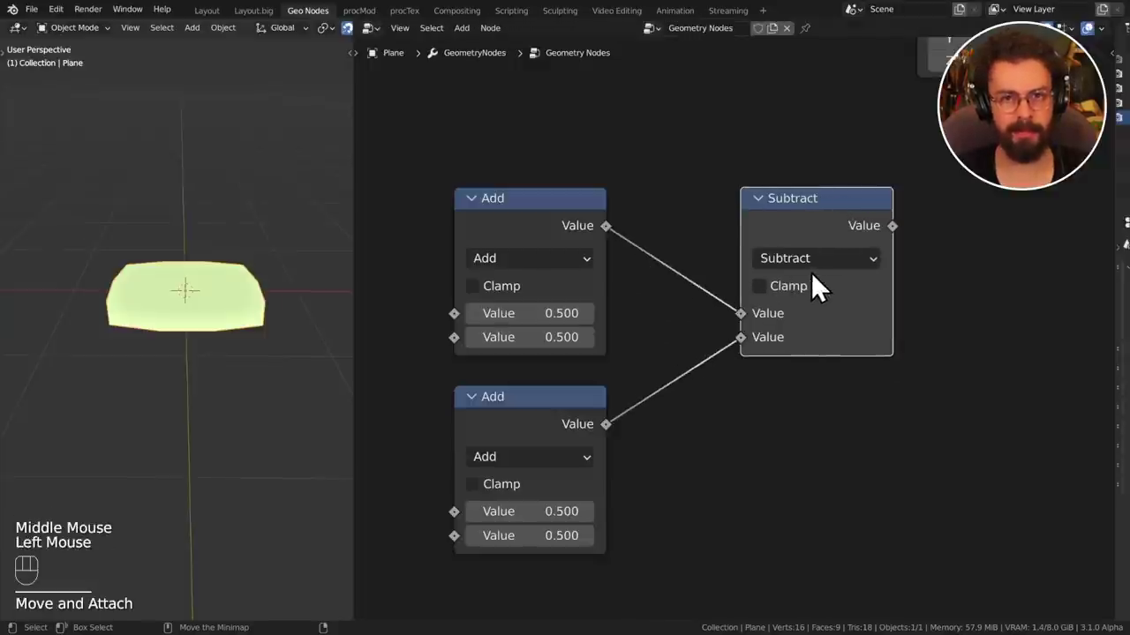
{"action": "middle_click", "coordinate": [810, 336]}
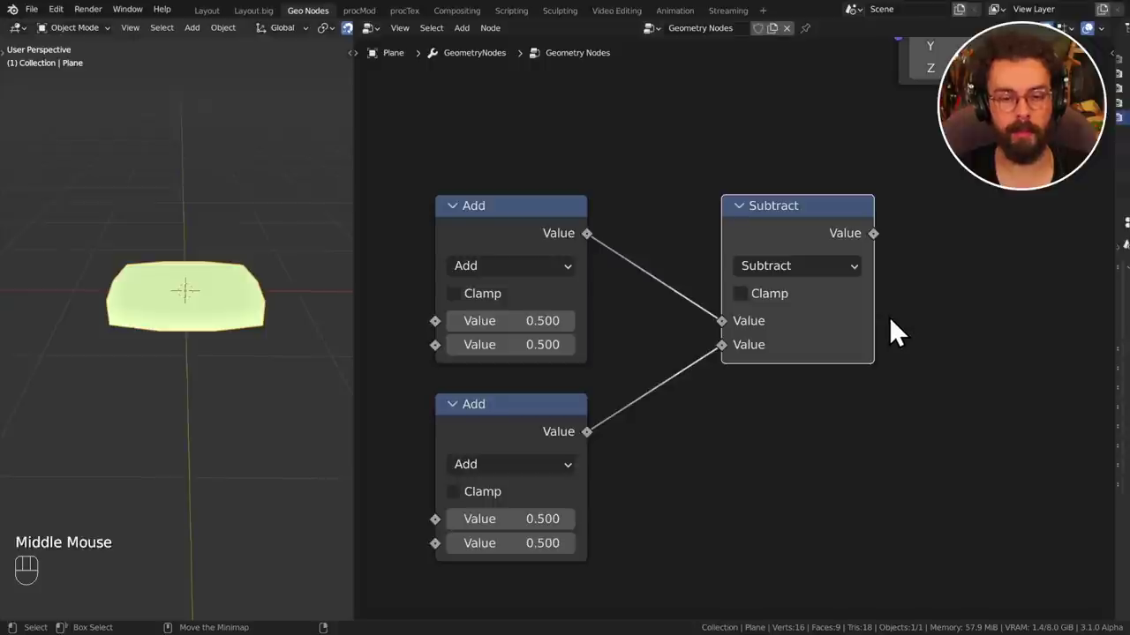
Switch the Subtract node's type to a Compare node set to Greater Than.
{"action": "key", "text": "shift+s"}
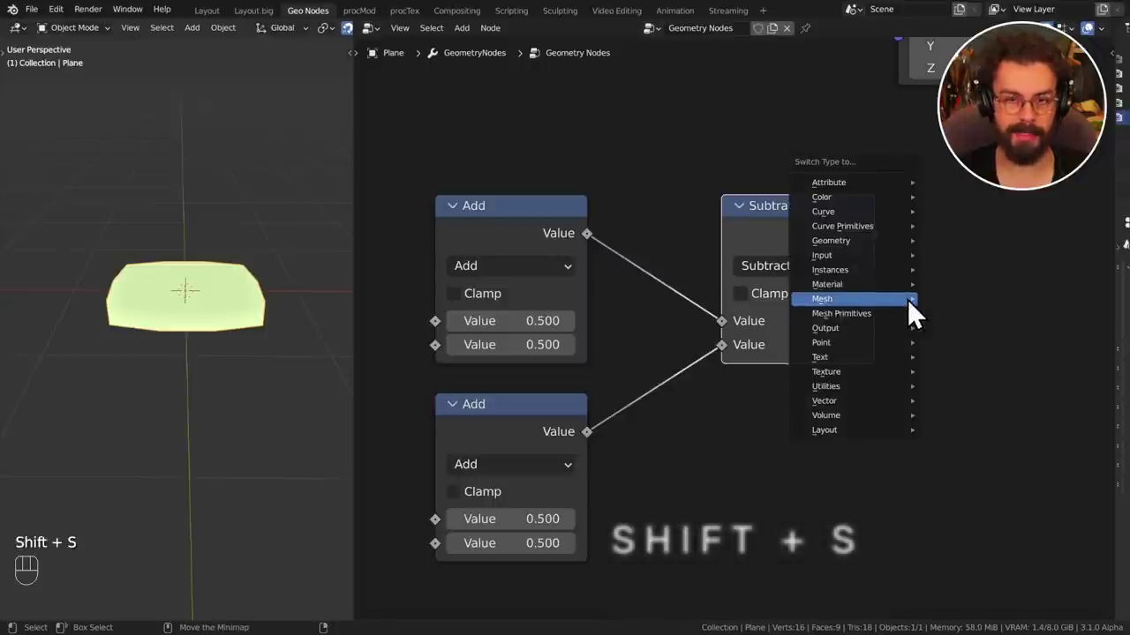
{"action": "key", "text": "shift+a"}
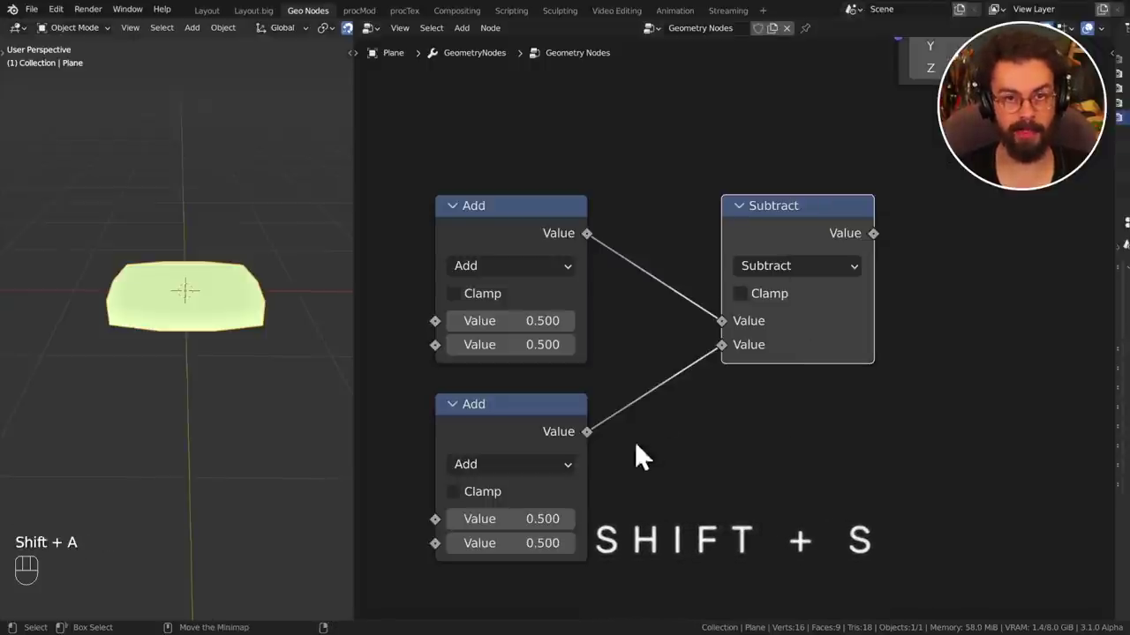
{"action": "left_click", "coordinate": [838, 240]}
{"action": "key", "text": "shift+s"}
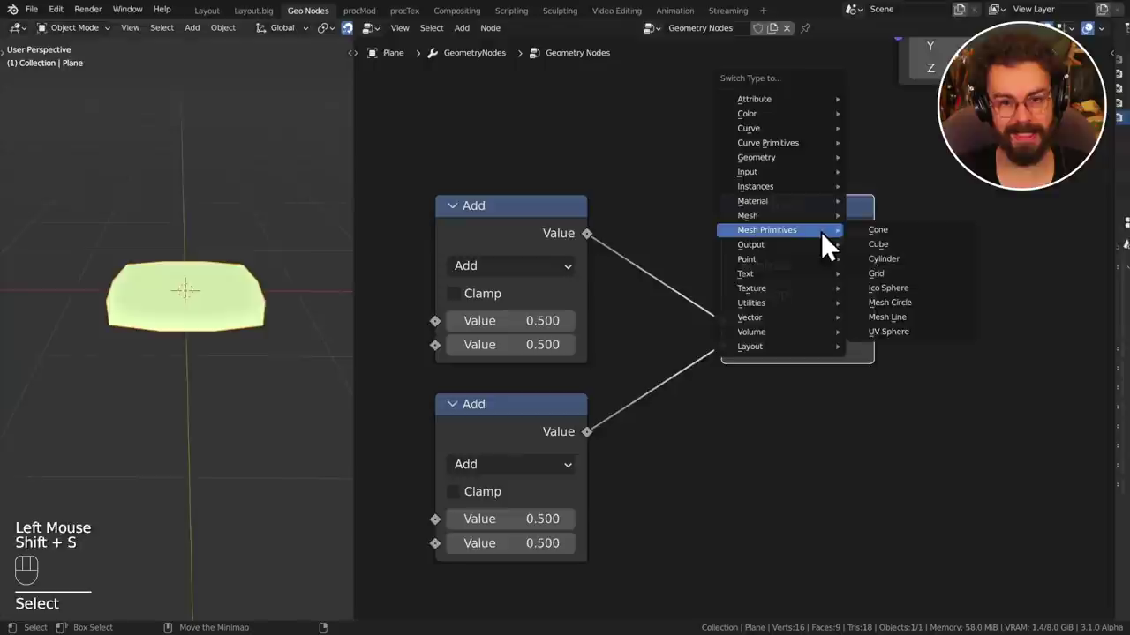
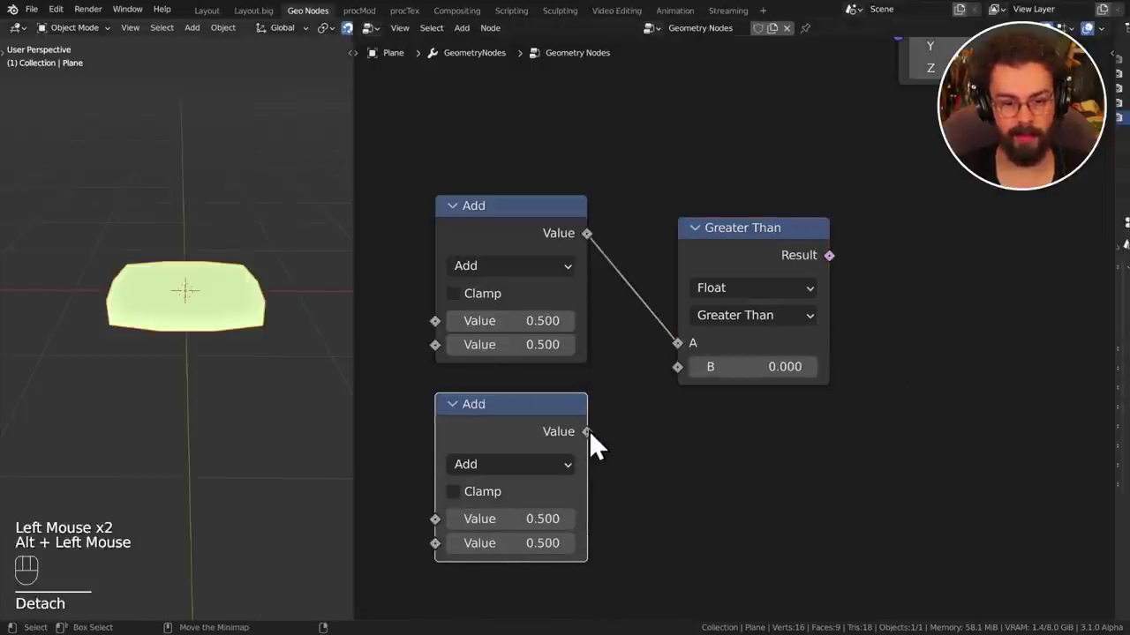
Wire the second Add result into input B and recentre the view on the three nodes.
{"action": "left_click_drag", "start_coordinate": [612, 456], "coordinate": [656, 419]}
{"action": "right_click", "coordinate": [616, 416]}
{"action": "middle_click", "coordinate": [660, 227]}
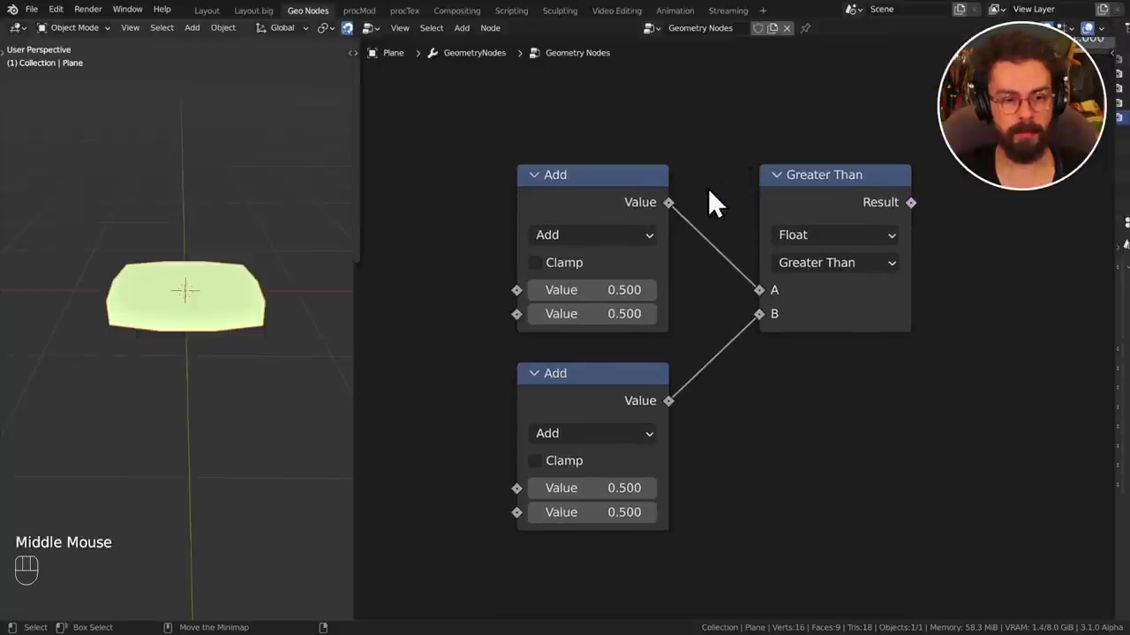
{"action": "left_click_drag", "start_coordinate": [709, 216], "coordinate": [888, 210]}
{"action": "left_click_drag", "start_coordinate": [894, 168], "coordinate": [720, 191]}
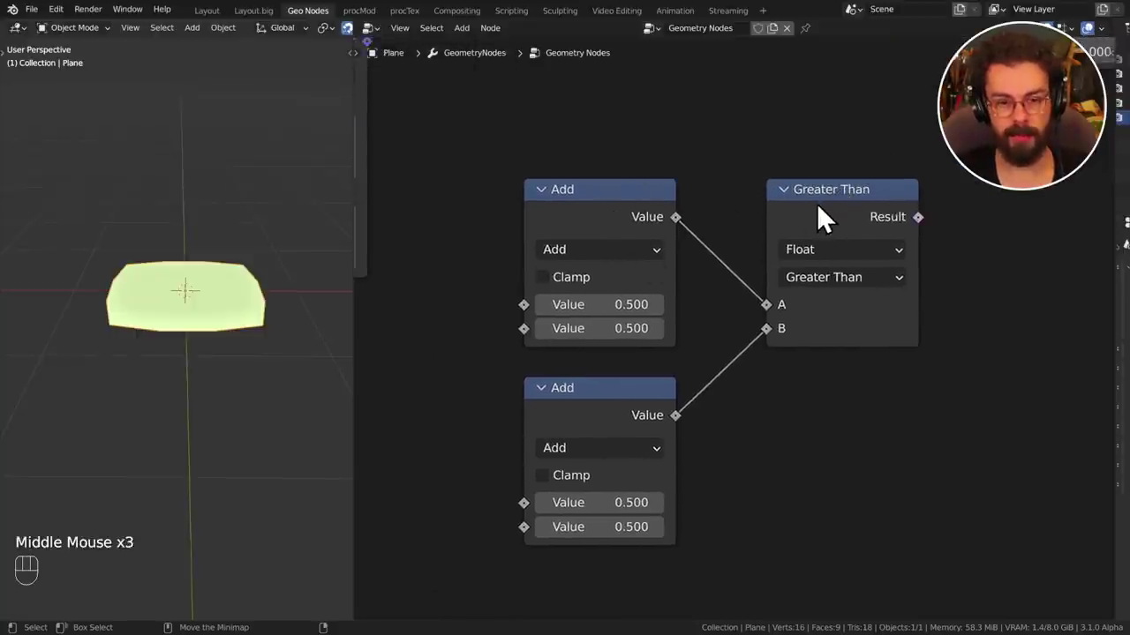
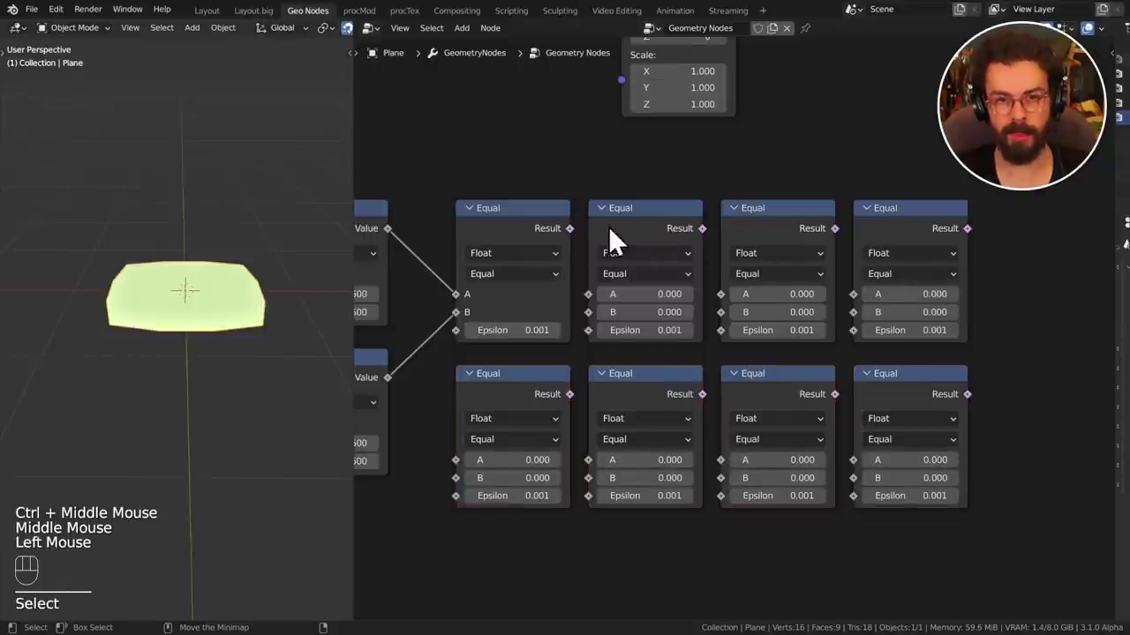
Select all eight Compare nodes and switch them together to Less Than or Equal.
{"action": "left_click_drag", "start_coordinate": [542, 286], "coordinate": [534, 394]}
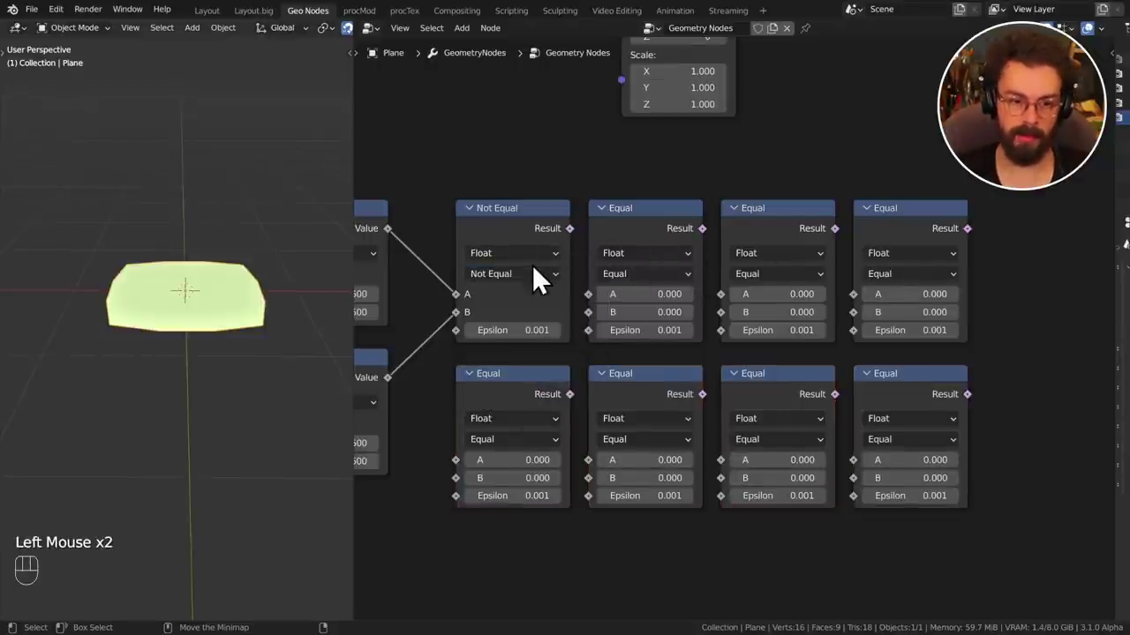
{"action": "left_click_drag", "start_coordinate": [539, 285], "coordinate": [520, 378]}
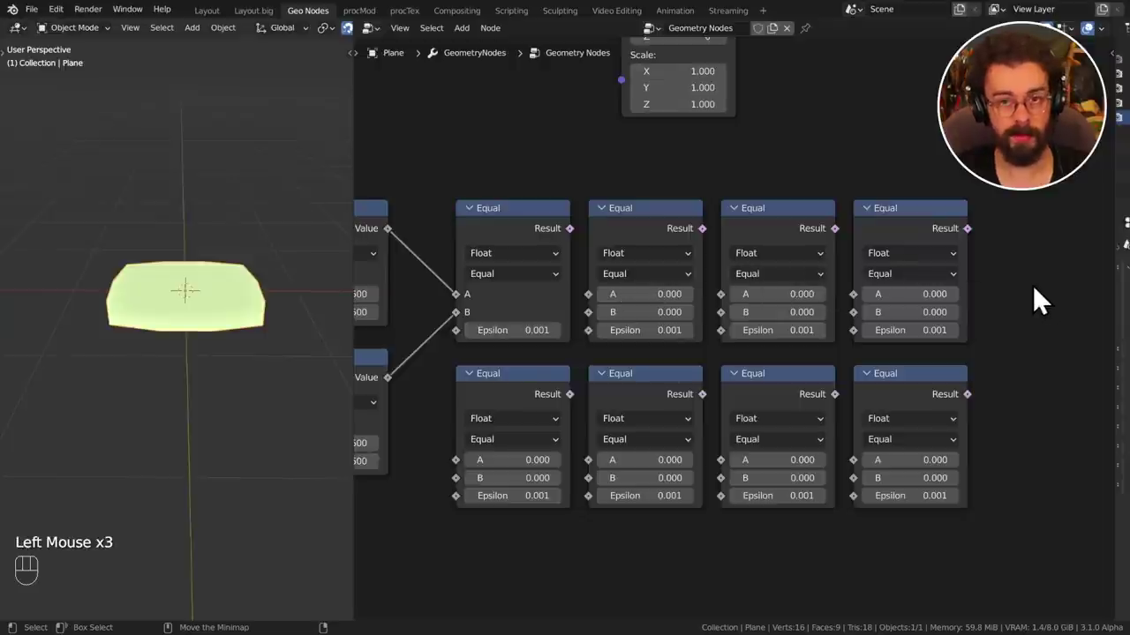
{"action": "left_click_drag", "start_coordinate": [1051, 289], "coordinate": [507, 468]}
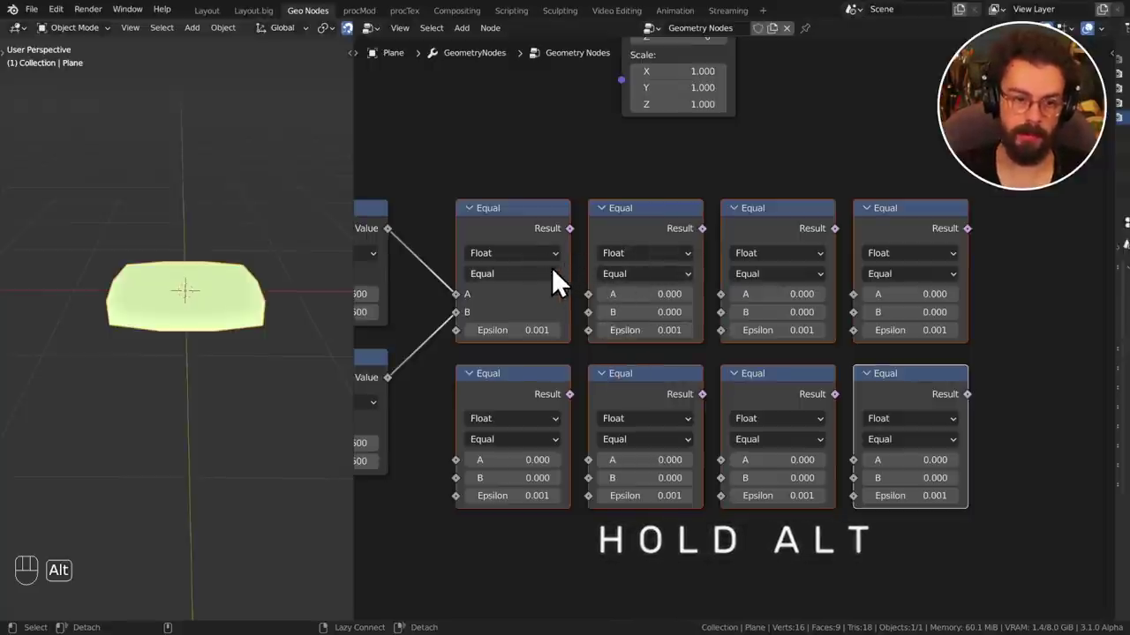
{"action": "left_click_drag", "start_coordinate": [538, 289], "coordinate": [529, 395]}
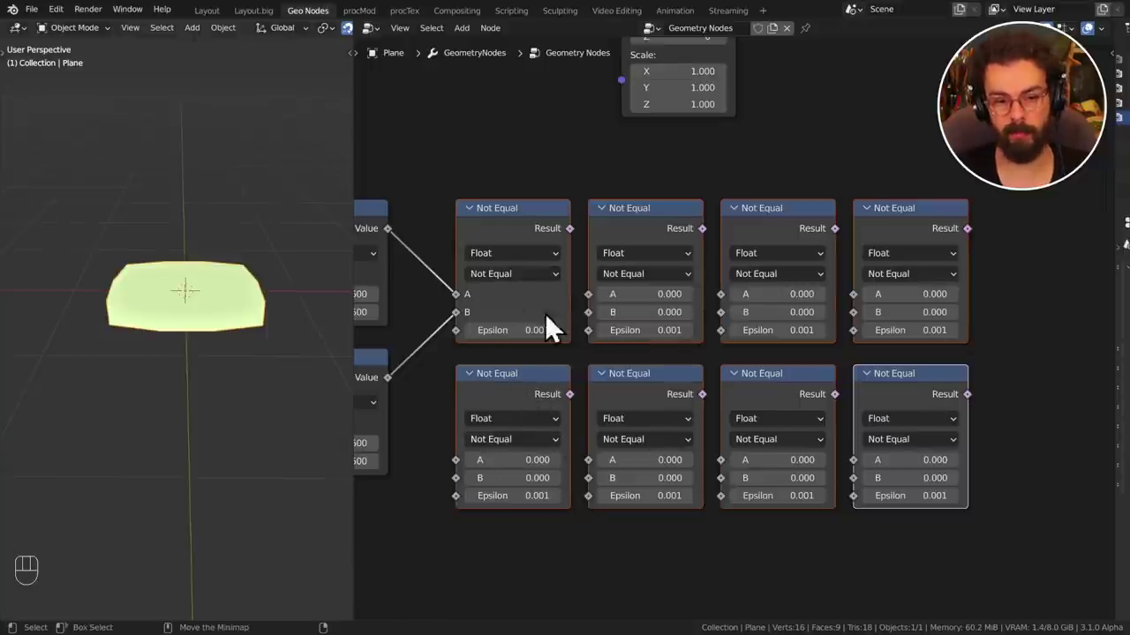
{"action": "left_click_drag", "start_coordinate": [533, 284], "coordinate": [529, 330]}
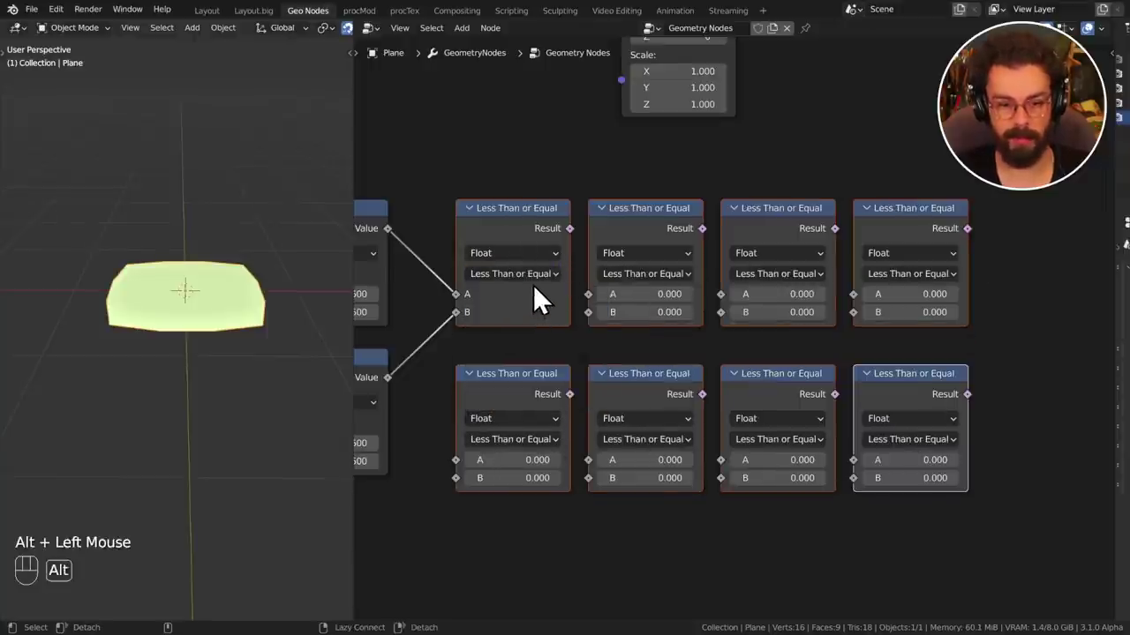
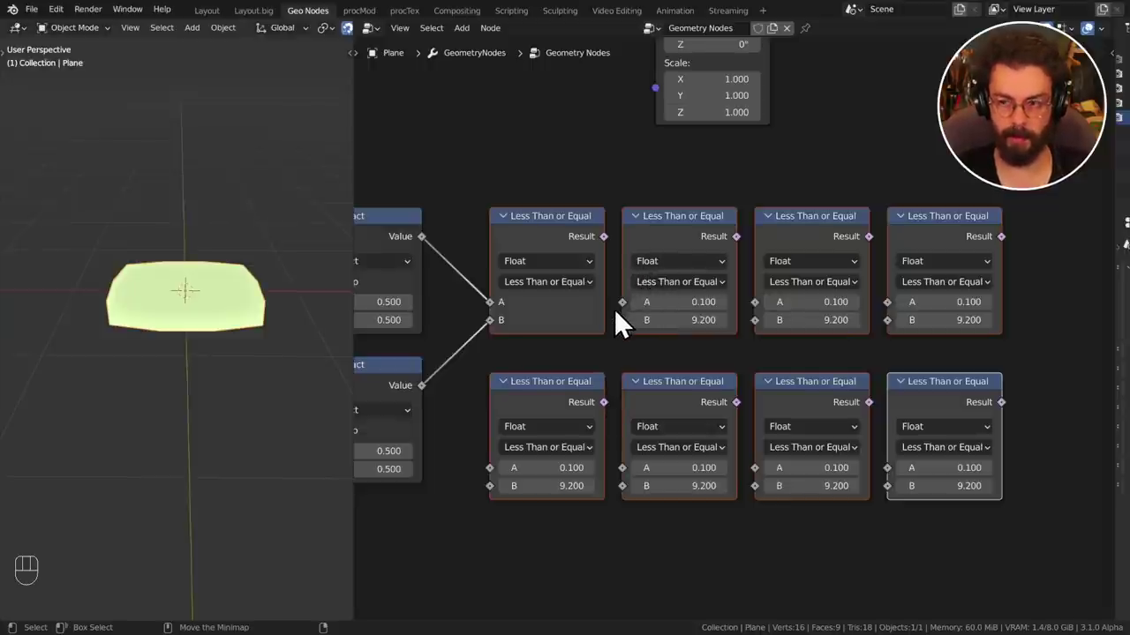
Bring the two Transform nodes into view and select the first one.
{"action": "middle_click", "coordinate": [625, 332]}
{"action": "middle_click", "coordinate": [860, 174]}
{"action": "middle_click", "coordinate": [863, 211]}
{"action": "middle_click", "coordinate": [779, 252]}
{"action": "left_click_drag", "start_coordinate": [752, 240], "coordinate": [858, 172]}
{"action": "key", "text": "x"}
{"action": "left_click_drag", "start_coordinate": [632, 325], "coordinate": [730, 174]}
{"action": "middle_click", "coordinate": [731, 226]}
{"action": "left_click_drag", "start_coordinate": [740, 266], "coordinate": [768, 182]}
{"action": "middle_click", "coordinate": [776, 195]}
{"action": "left_click", "coordinate": [819, 196]}
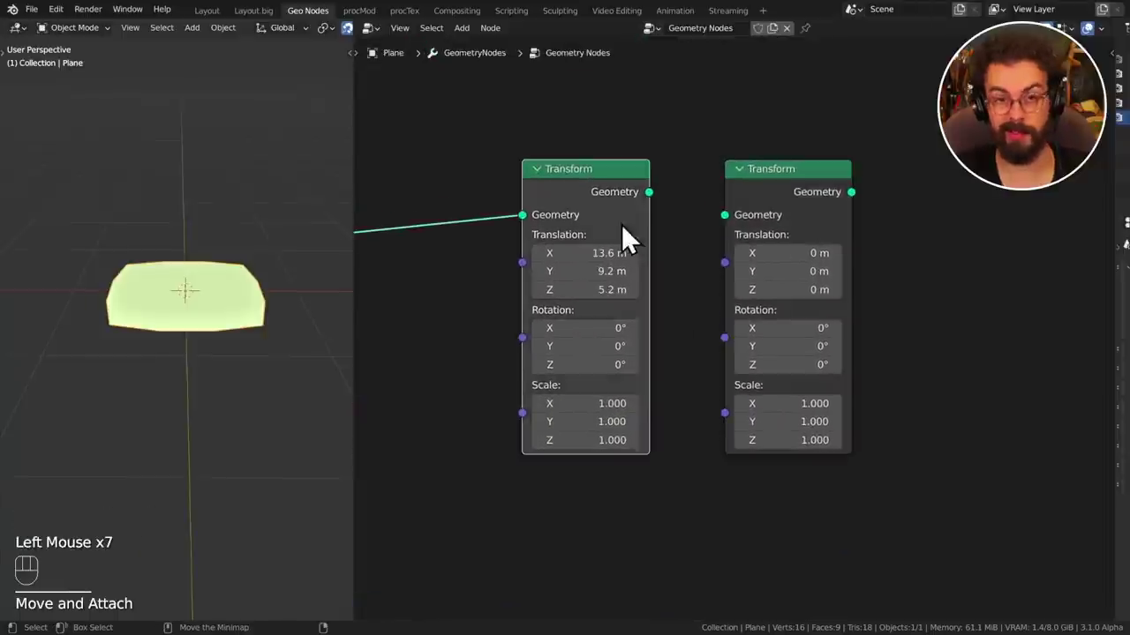
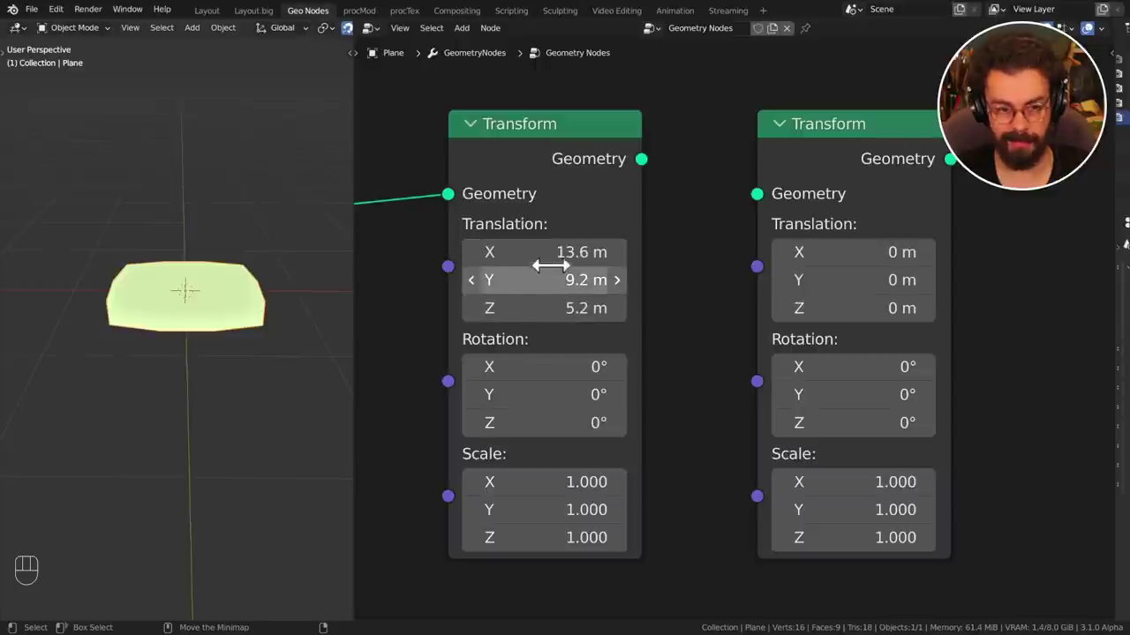
Copy the first Transform's X translation of 13.6 m into the second Transform's X field.
{"action": "key", "text": "ctrl+c"}
{"action": "key", "text": "ctrl+v"}
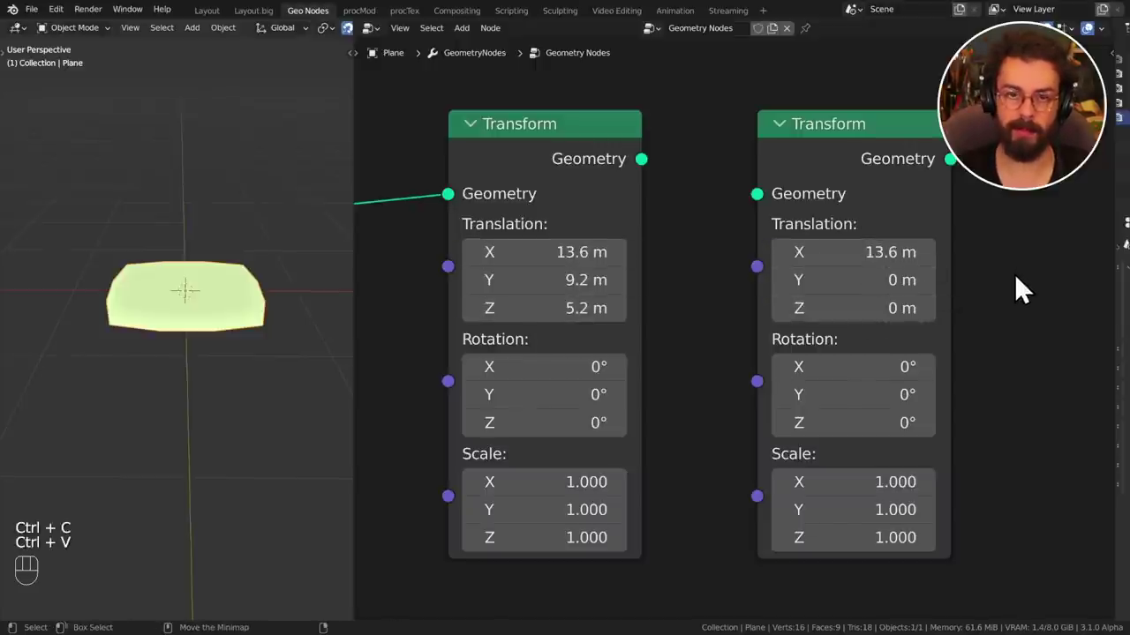
{"action": "middle_click", "coordinate": [1011, 253]}
Add a Color node and duplicate it to get a second one.
{"action": "key", "text": "shift+a"}
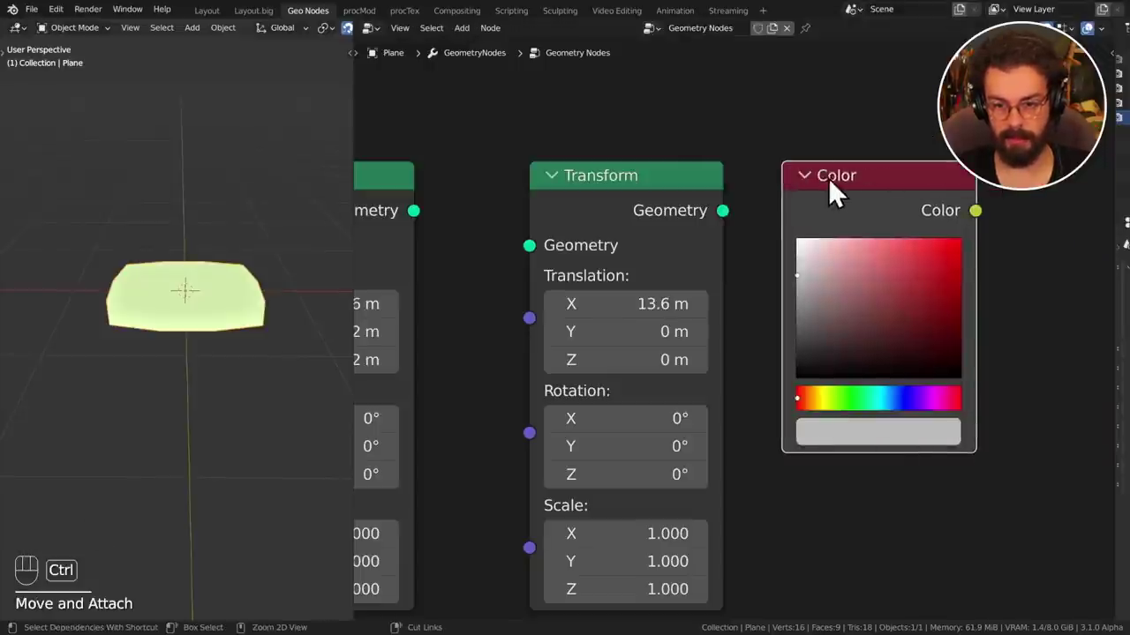
{"action": "middle_click", "coordinate": [838, 241]}
{"action": "middle_click", "coordinate": [942, 246]}
{"action": "key", "text": "shift+d"}
{"action": "left_click", "coordinate": [788, 305]}
{"action": "key", "text": "ctrl+c"}
{"action": "key", "text": "ctrl+c"}
{"action": "key", "text": "ctrl+v"}
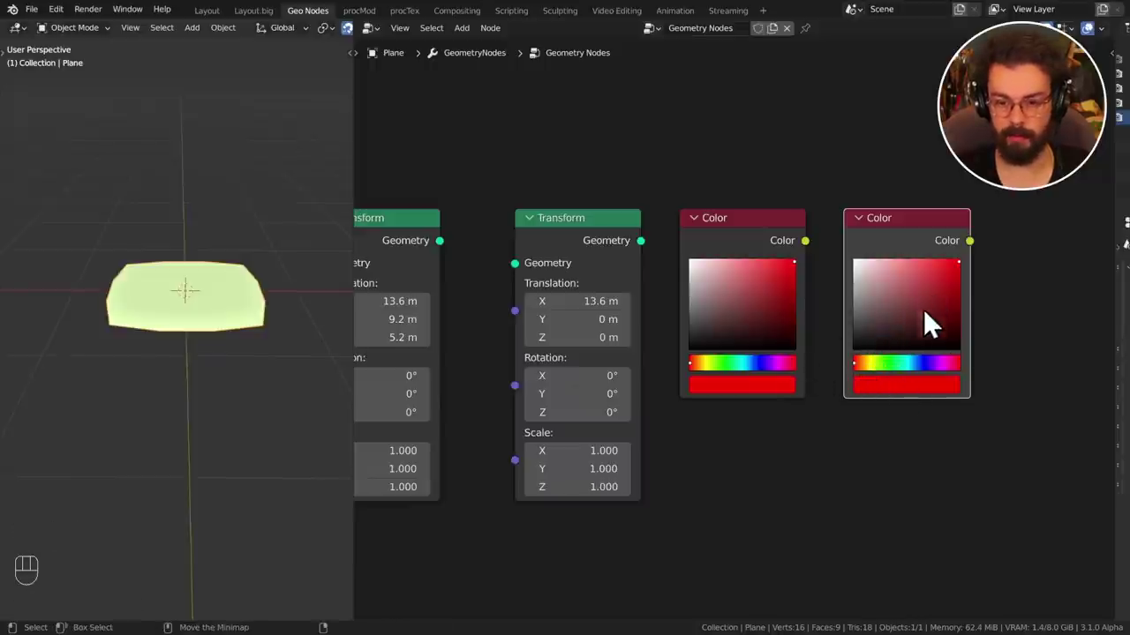
With both Color nodes selected, set them together to red and then to light blue.
{"action": "left_click", "coordinate": [931, 366]}
{"action": "left_click_drag", "start_coordinate": [915, 400], "coordinate": [751, 402]}
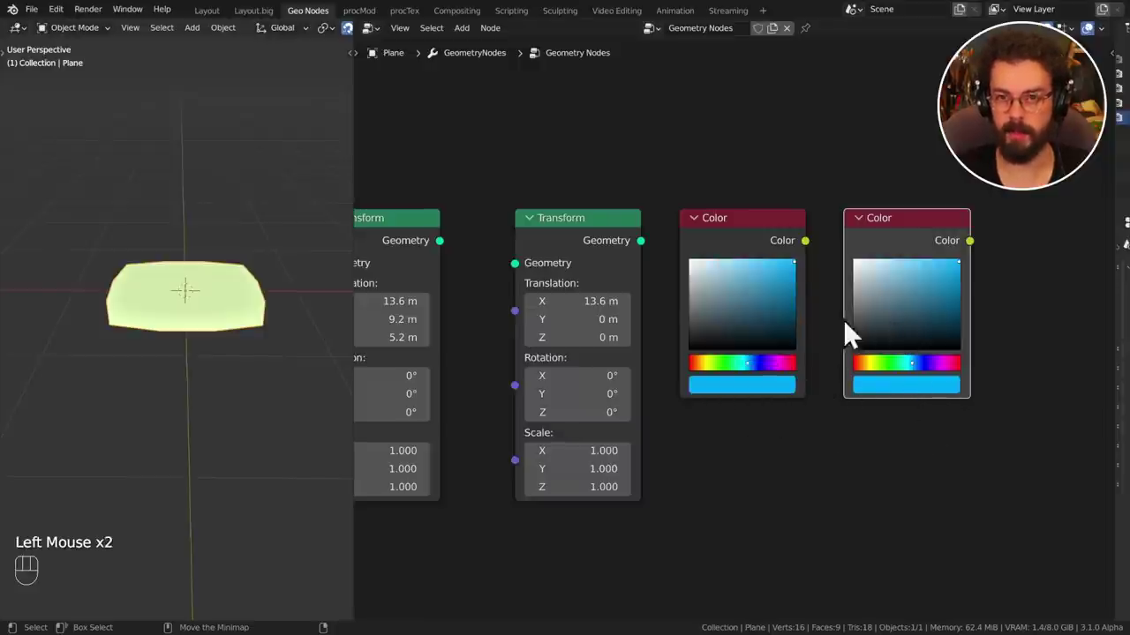
{"action": "left_click_drag", "start_coordinate": [790, 196], "coordinate": [921, 258]}
{"action": "key", "text": "x"}
Paste the first Transform's 13.6, 9.2, 5.2 vector into the second's translation, scale and rotation.
{"action": "middle_click", "coordinate": [854, 198]}
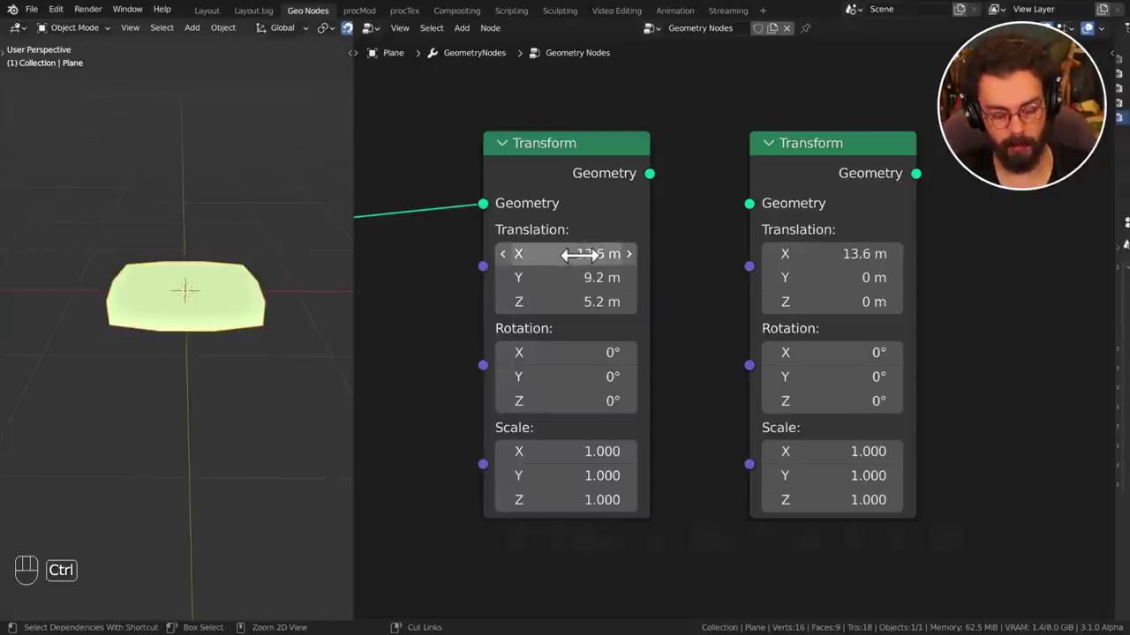
{"action": "key", "text": "ctrl+alt+c"}
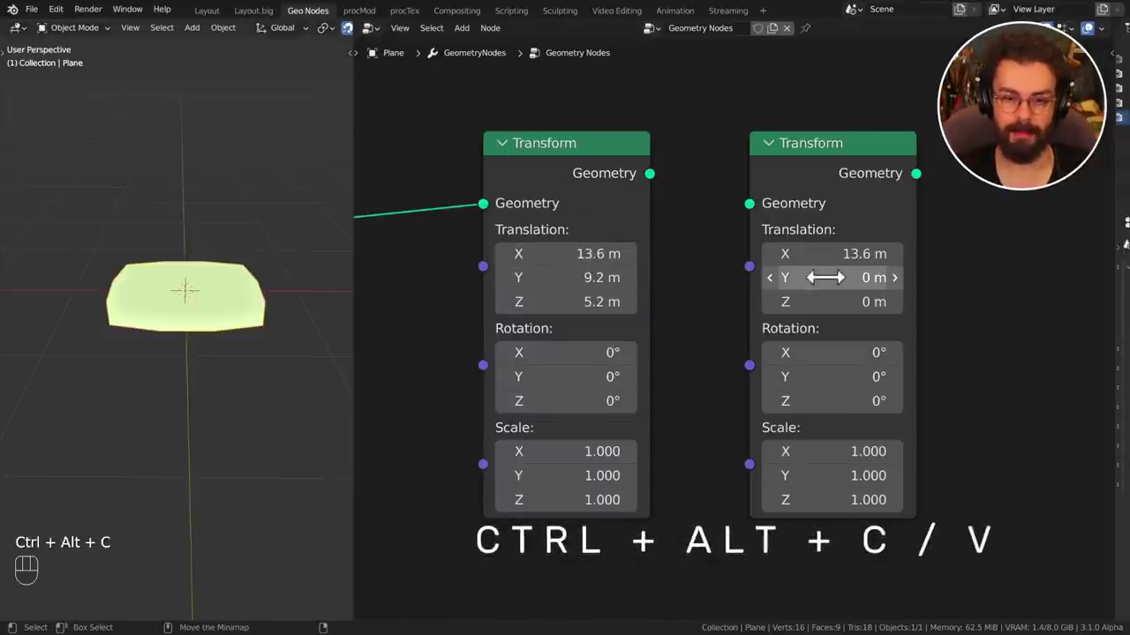
{"action": "key", "text": "ctrl+alt+v"}
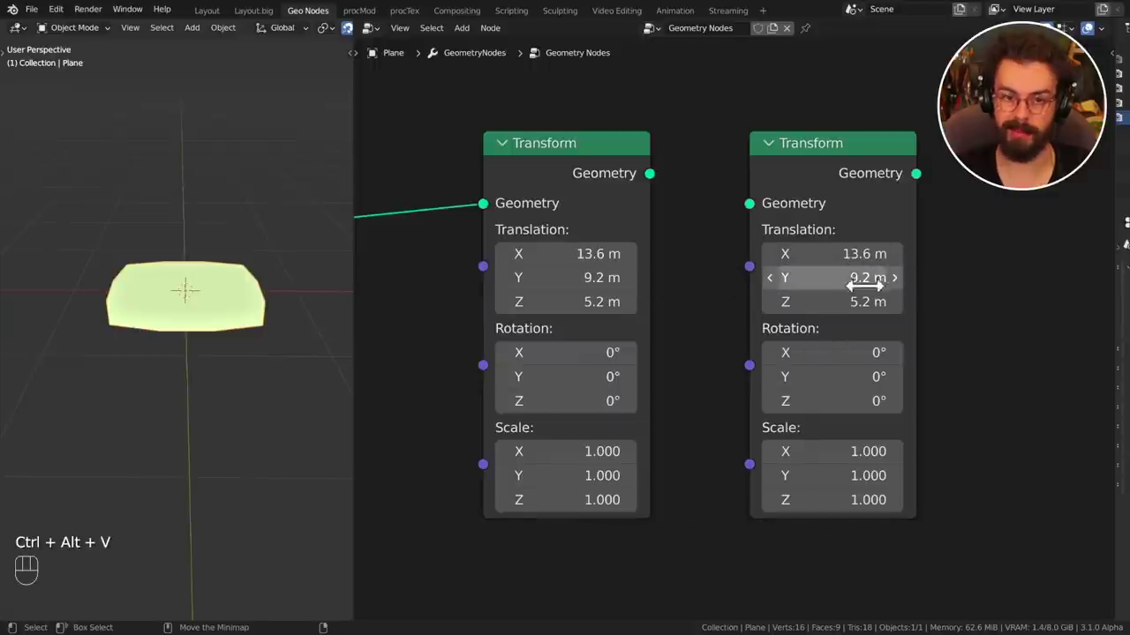
{"action": "key", "text": "ctrl+alt+c"}
{"action": "key", "text": "ctrl+alt+v"}
{"action": "left_click_drag", "start_coordinate": [759, 481], "coordinate": [719, 272]}
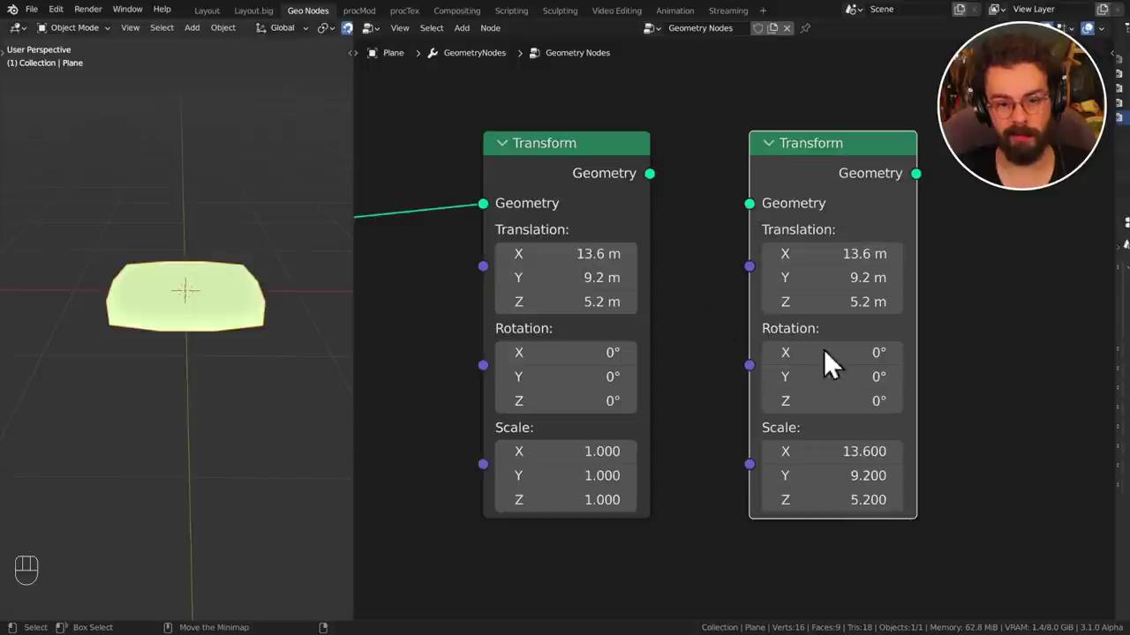
{"action": "key", "text": "ctrl+alt+v"}
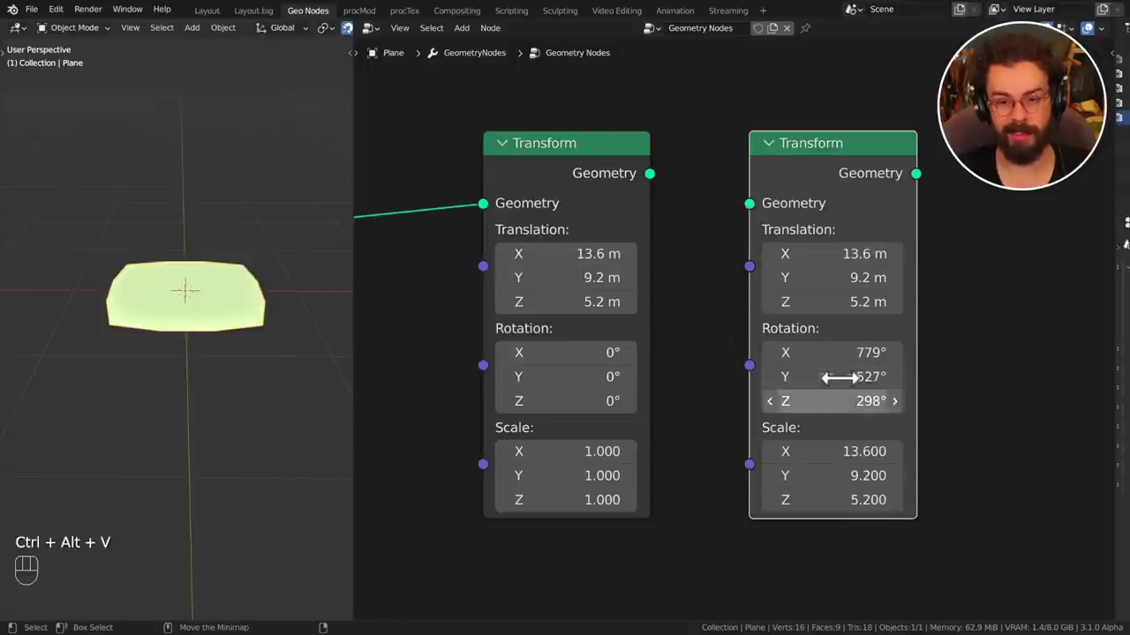
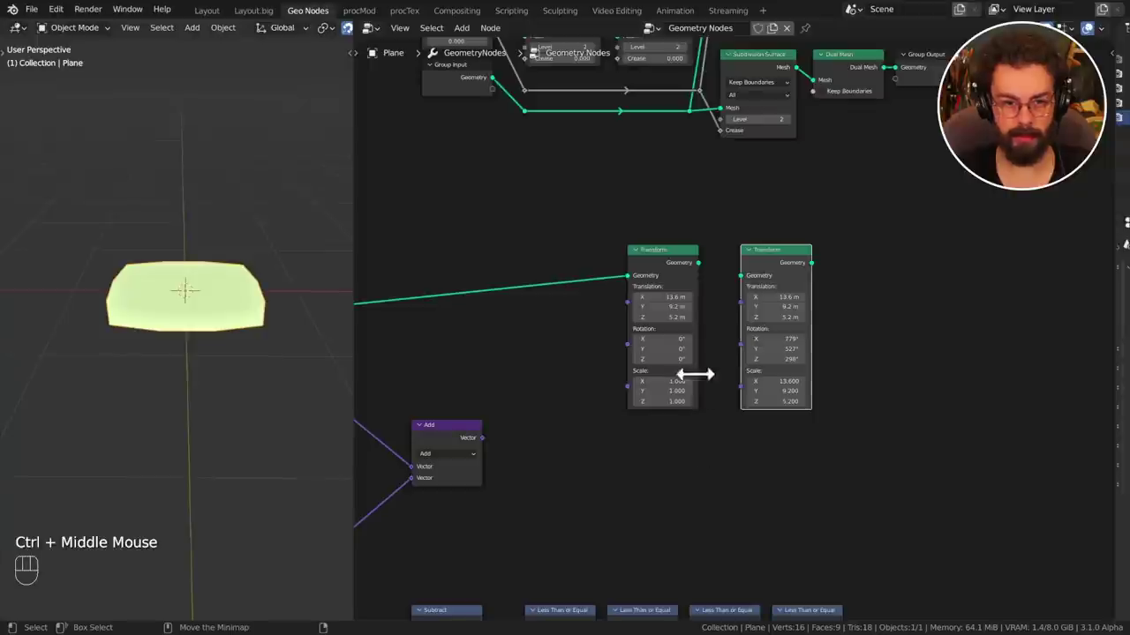
Frame the Transform nodes and relabel the first one 'name'.
{"action": "left_click_drag", "start_coordinate": [722, 355], "coordinate": [702, 393]}
{"action": "left_click_drag", "start_coordinate": [711, 389], "coordinate": [726, 317]}
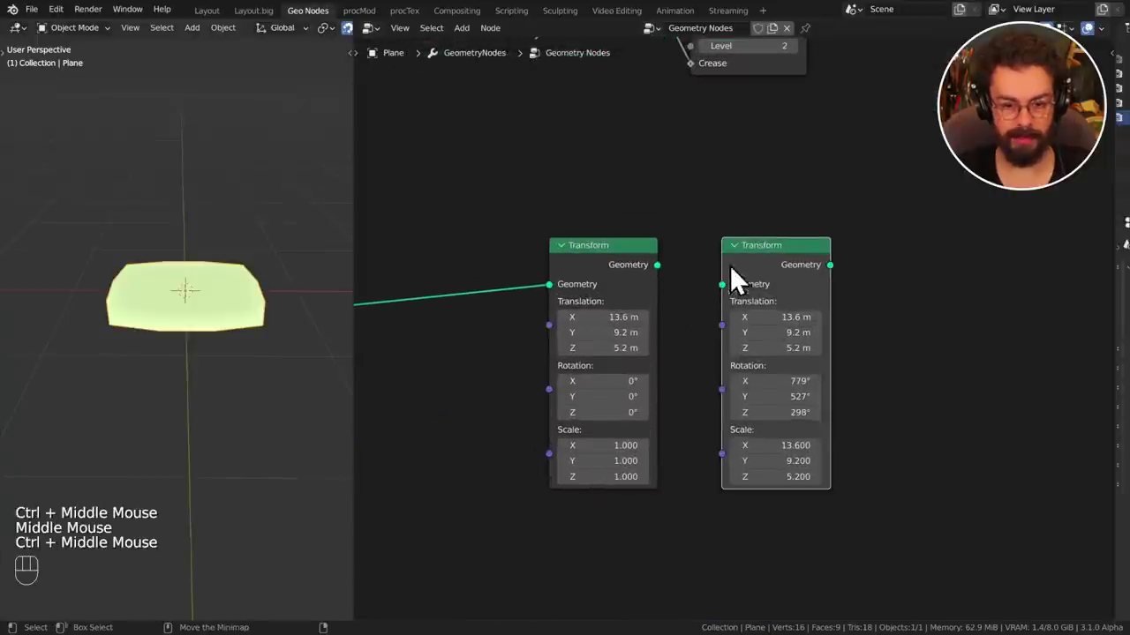
{"action": "left_click_drag", "start_coordinate": [644, 207], "coordinate": [798, 294]}
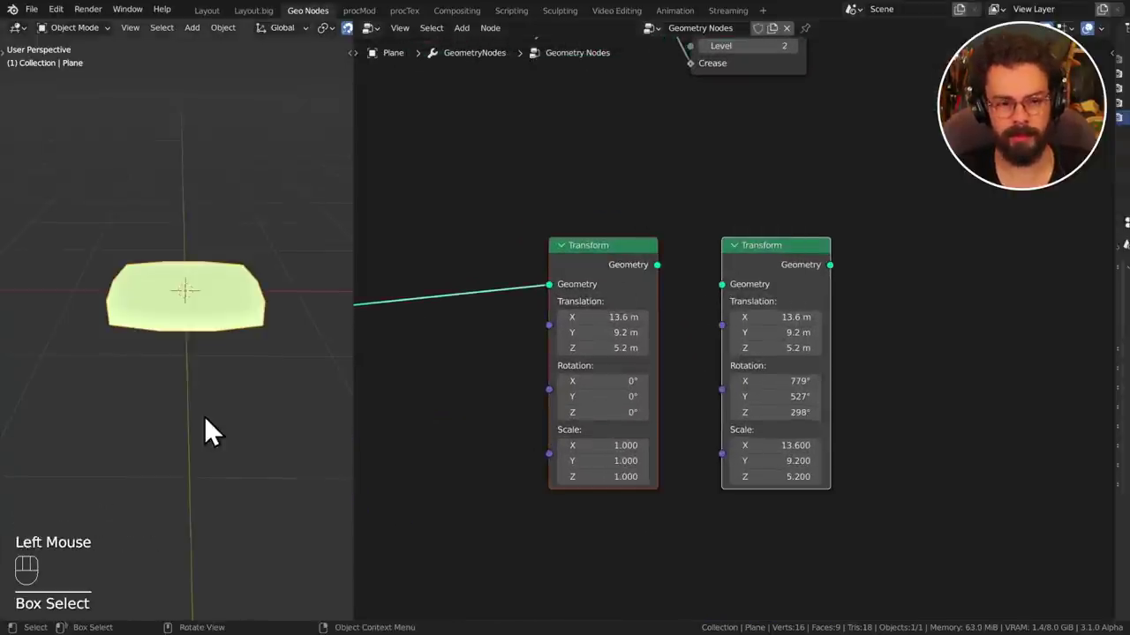
{"action": "left_click", "coordinate": [638, 279]}
{"action": "left_click", "coordinate": [798, 283]}
{"action": "left_click", "coordinate": [608, 268]}
{"action": "key", "text": "F2"}
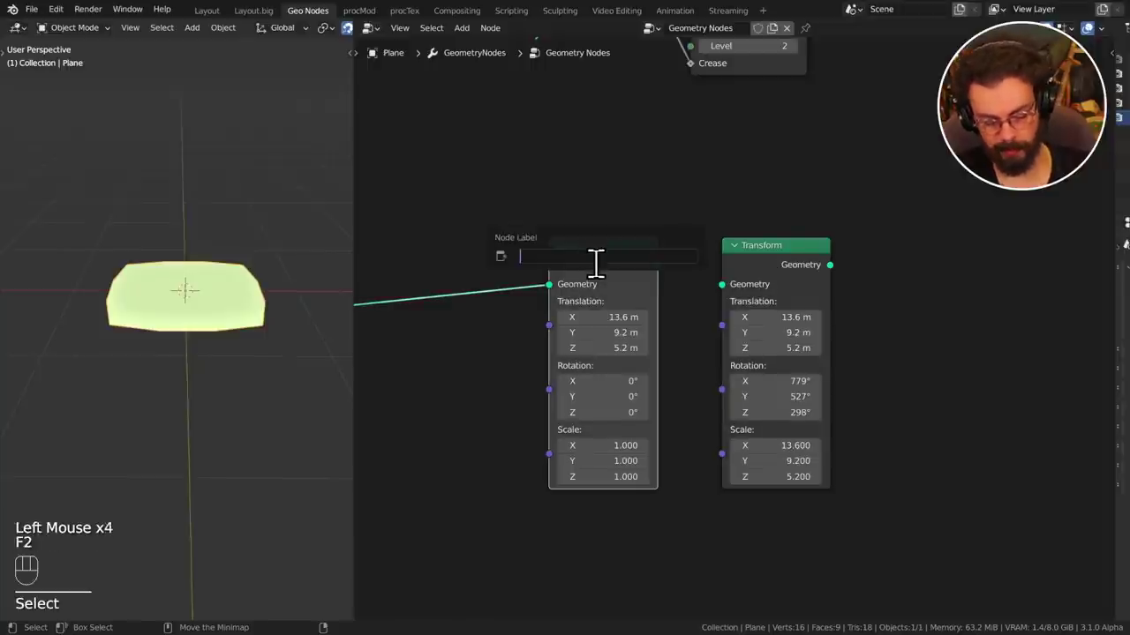
{"action": "key", "text": "alt+c"}
Copy the first Transform's label and settings onto the second Transform node.
{"action": "left_click", "coordinate": [876, 298]}
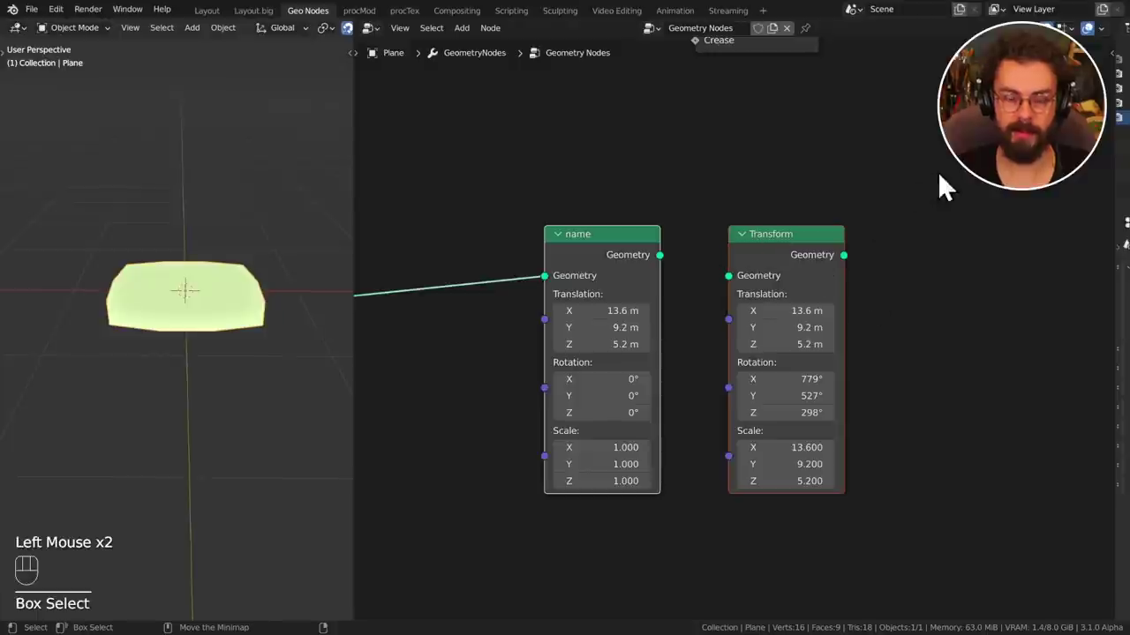
{"action": "key", "text": "shift+c"}
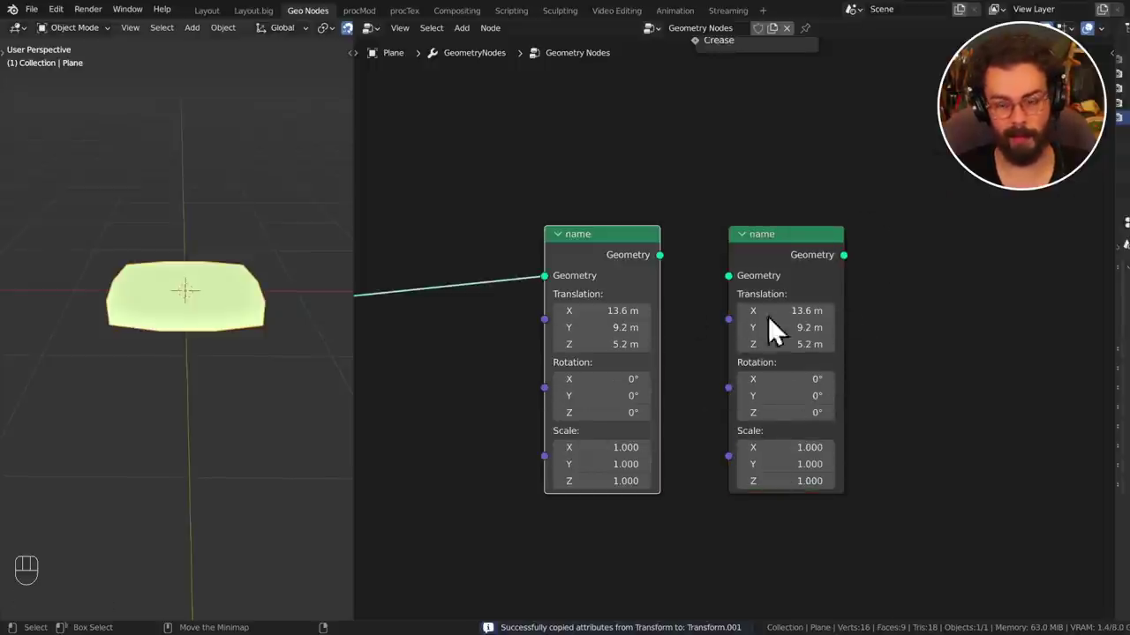
{"action": "left_click", "coordinate": [781, 283]}
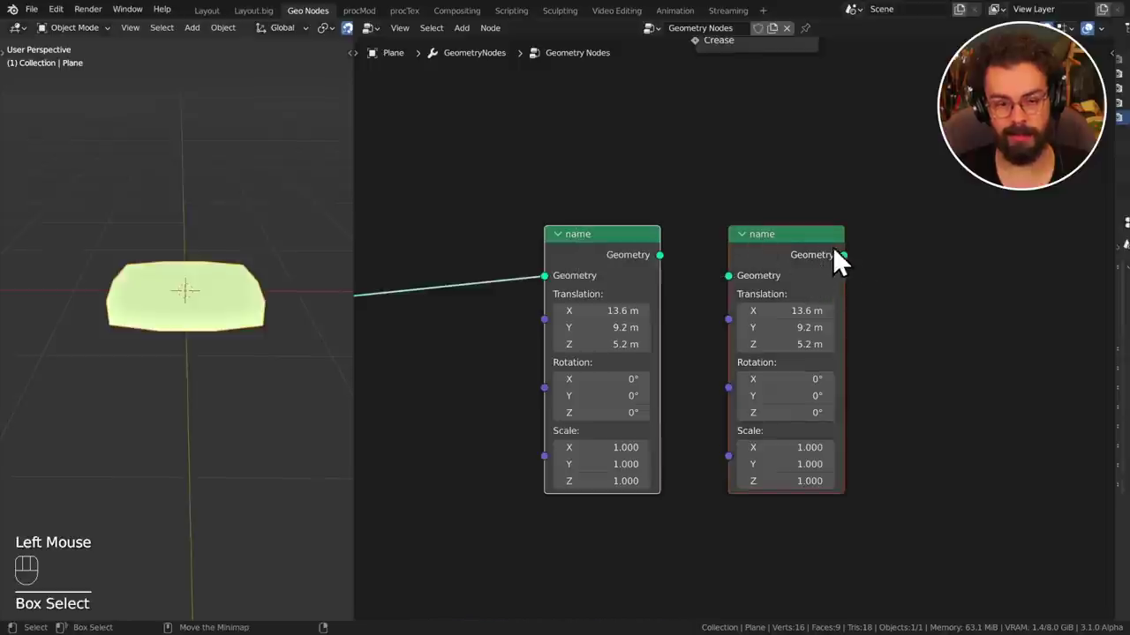
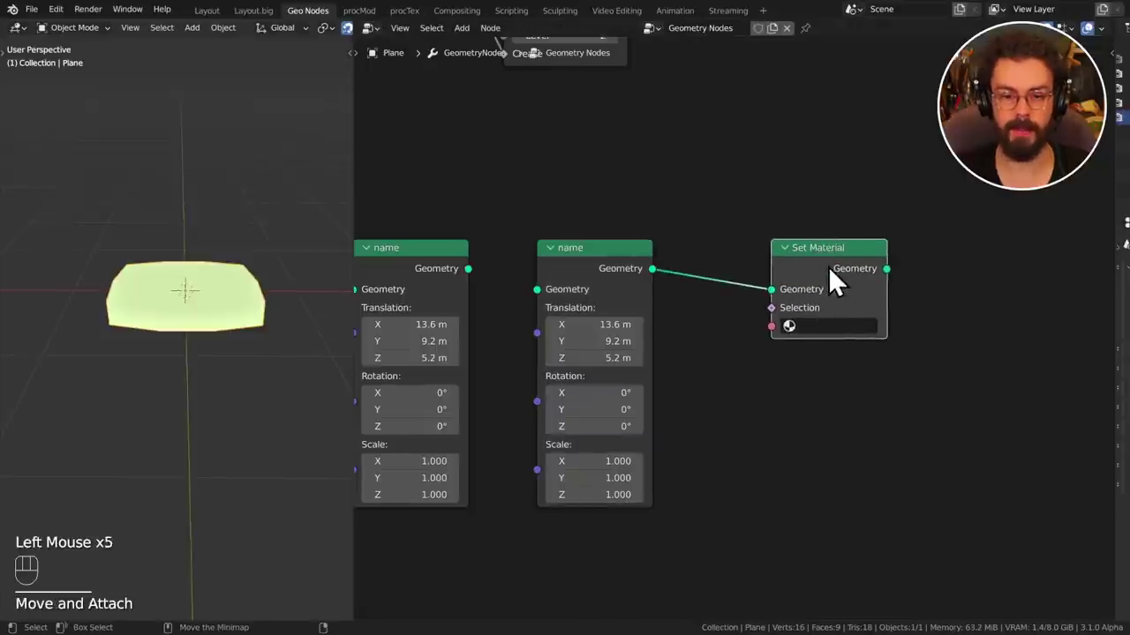
Copy the 'name' label from a Transform node onto the Set Material node.
{"action": "key", "text": "shift+c"}
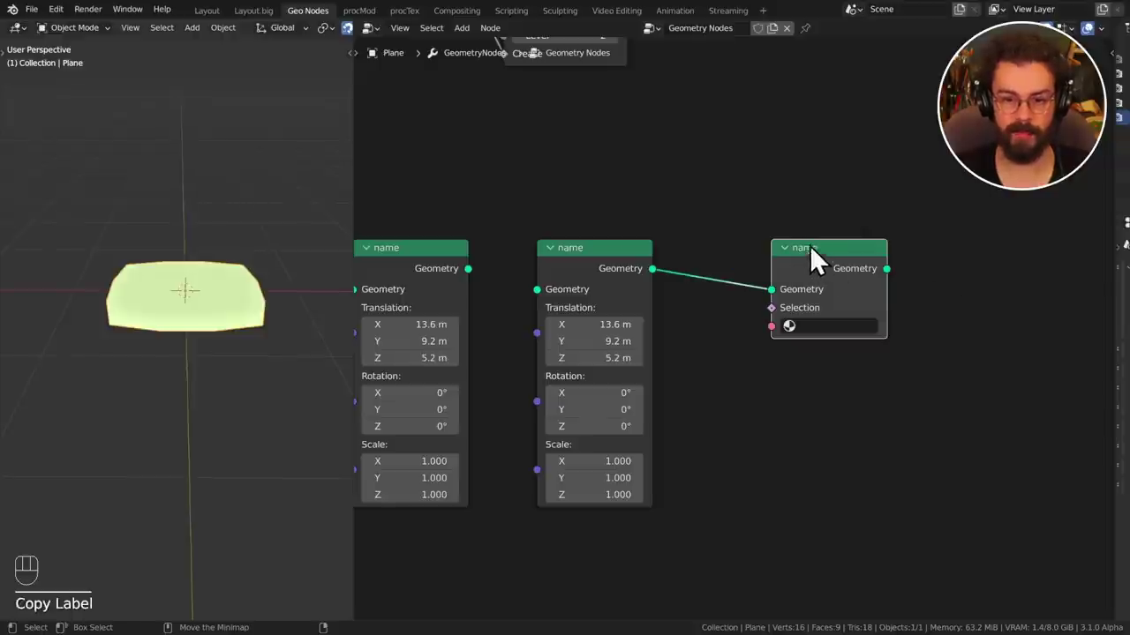
{"action": "left_click_drag", "start_coordinate": [824, 276], "coordinate": [829, 286]}
{"action": "middle_click", "coordinate": [735, 213]}
{"action": "key", "text": "shift+c"}
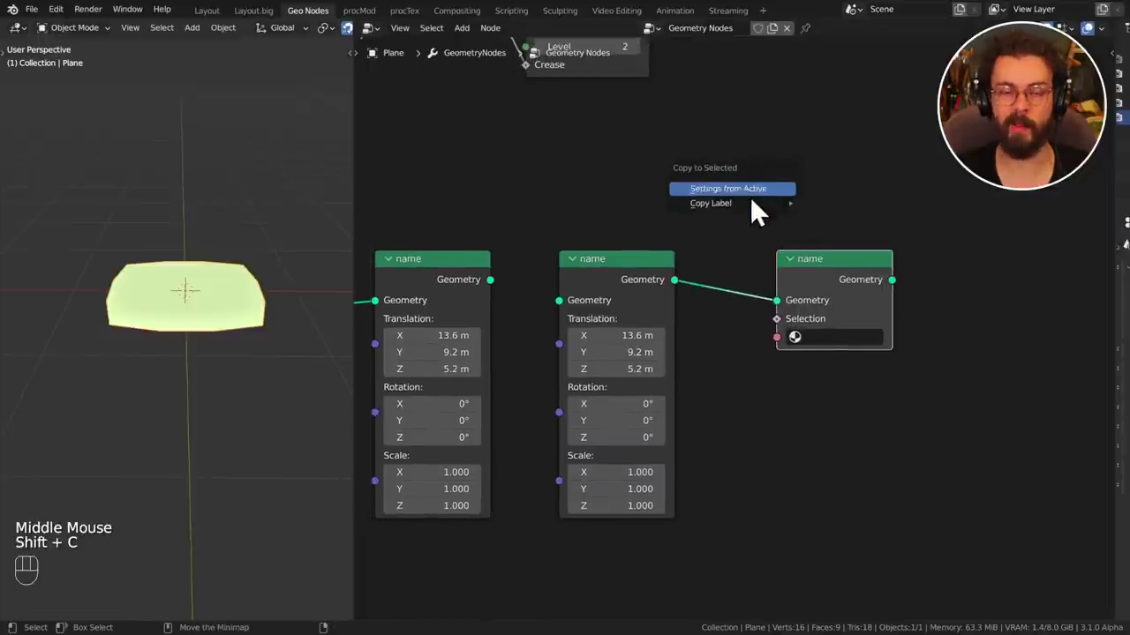
{"action": "middle_click", "coordinate": [762, 310]}
{"action": "middle_click", "coordinate": [843, 282]}
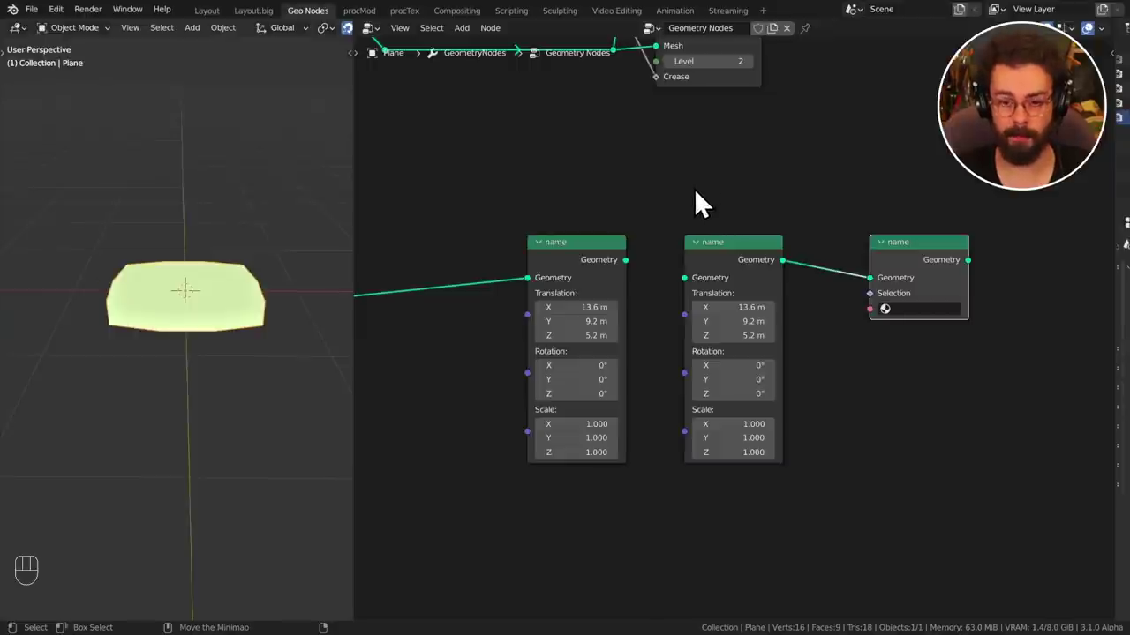
Review the current quick favorites list and the add-node list.
{"action": "middle_click", "coordinate": [662, 257]}
{"action": "middle_click", "coordinate": [658, 281]}
{"action": "middle_click", "coordinate": [689, 256]}
{"action": "key", "text": "q"}
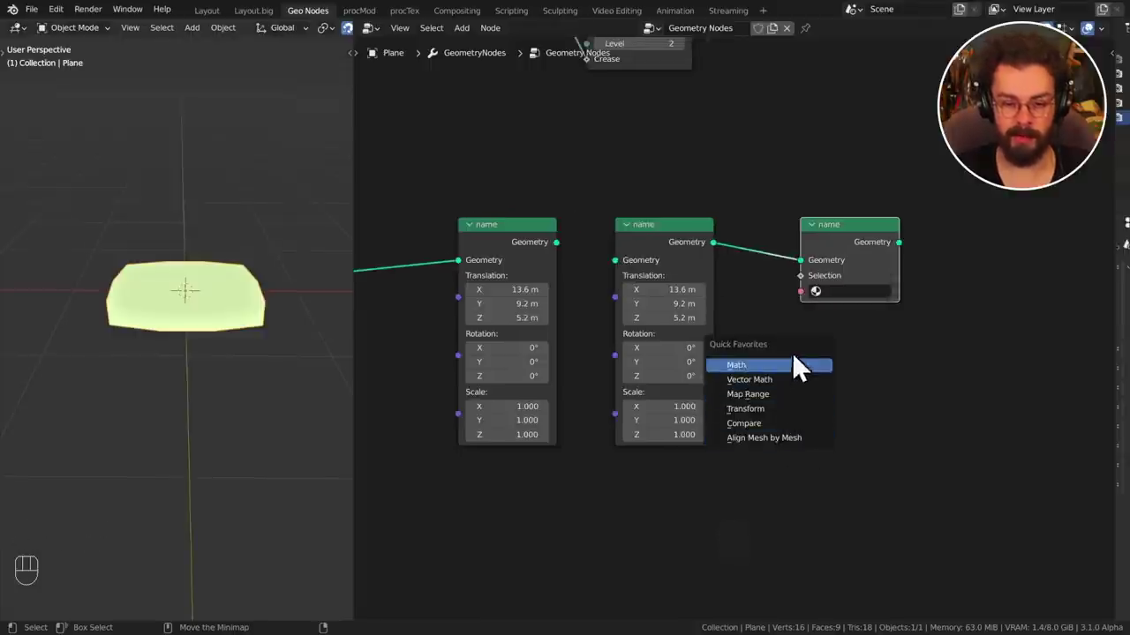
{"action": "left_click", "coordinate": [865, 428]}
{"action": "key", "text": "x"}
{"action": "middle_click", "coordinate": [811, 389]}
Add Set Position to quick favorites and confirm it appears in the Q list.
{"action": "key", "text": "shift+a"}
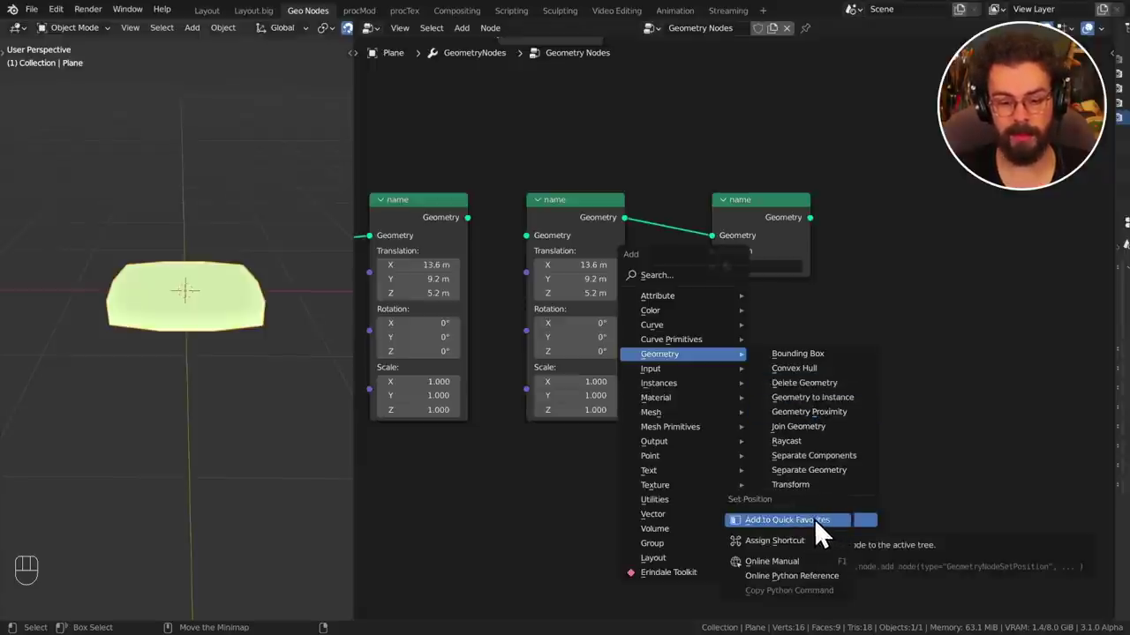
{"action": "key", "text": "q"}
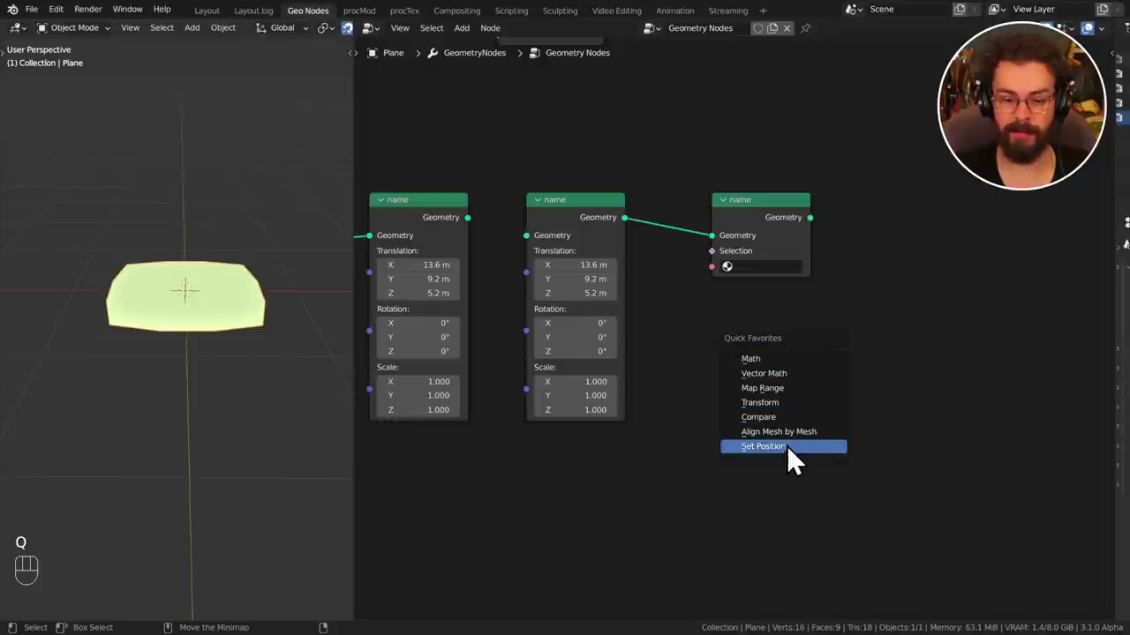
{"action": "key", "text": "x"}
{"action": "key", "text": "Delete"}
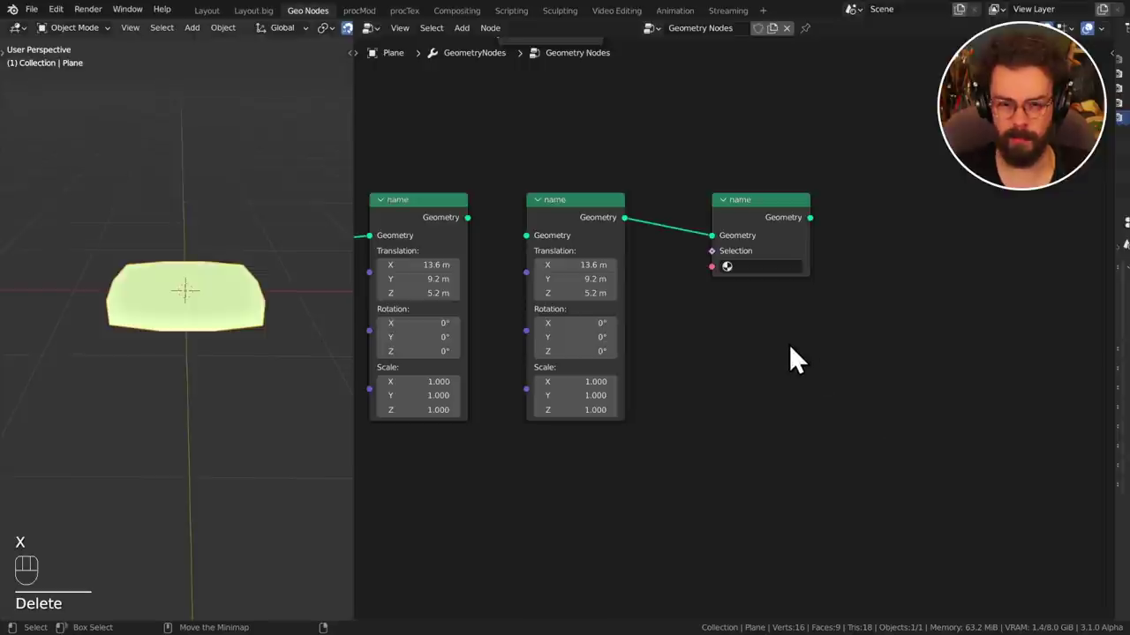
Add an ETK_Wire Flood node group from the list, then delete it again.
{"action": "key", "text": "shift+a"}
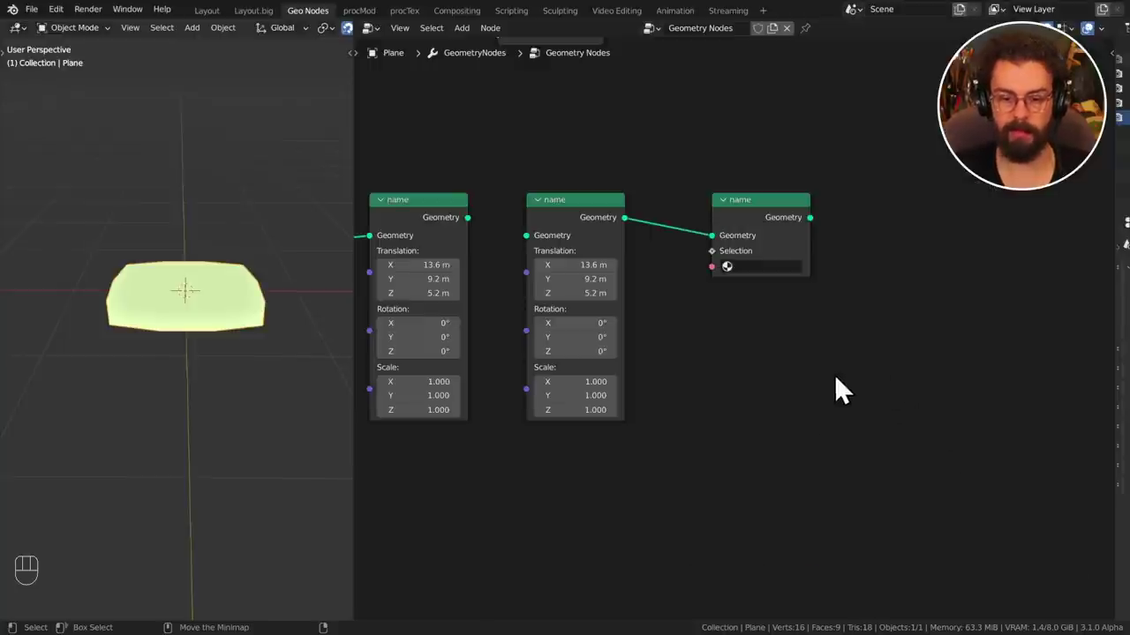
{"action": "key", "text": "q"}
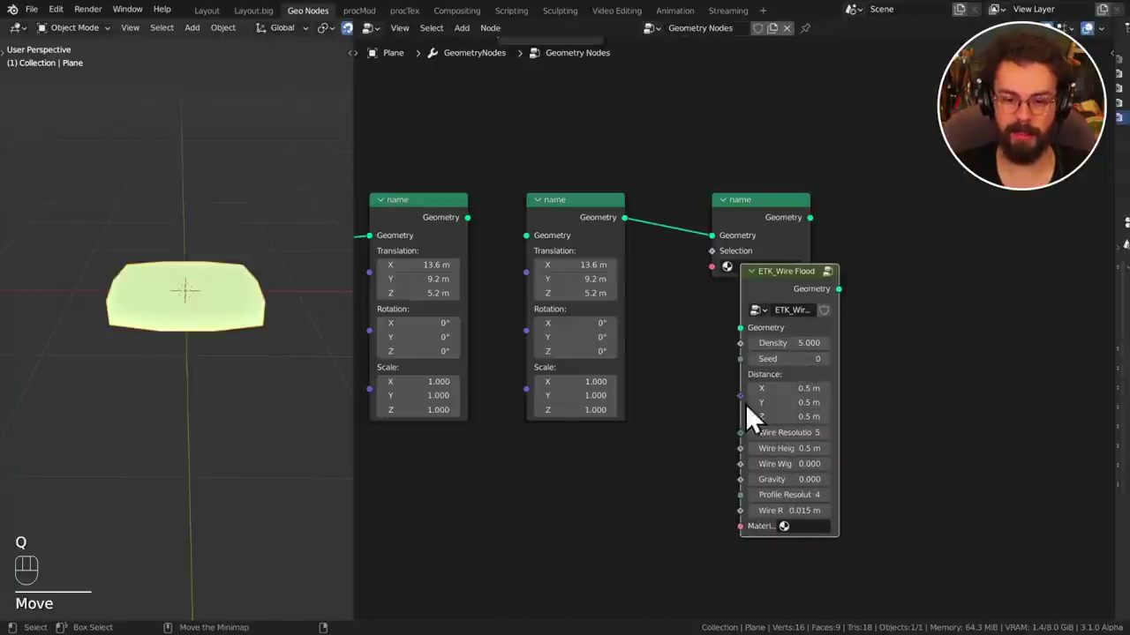
{"action": "key", "text": "Delete"}
{"action": "key", "text": "x"}
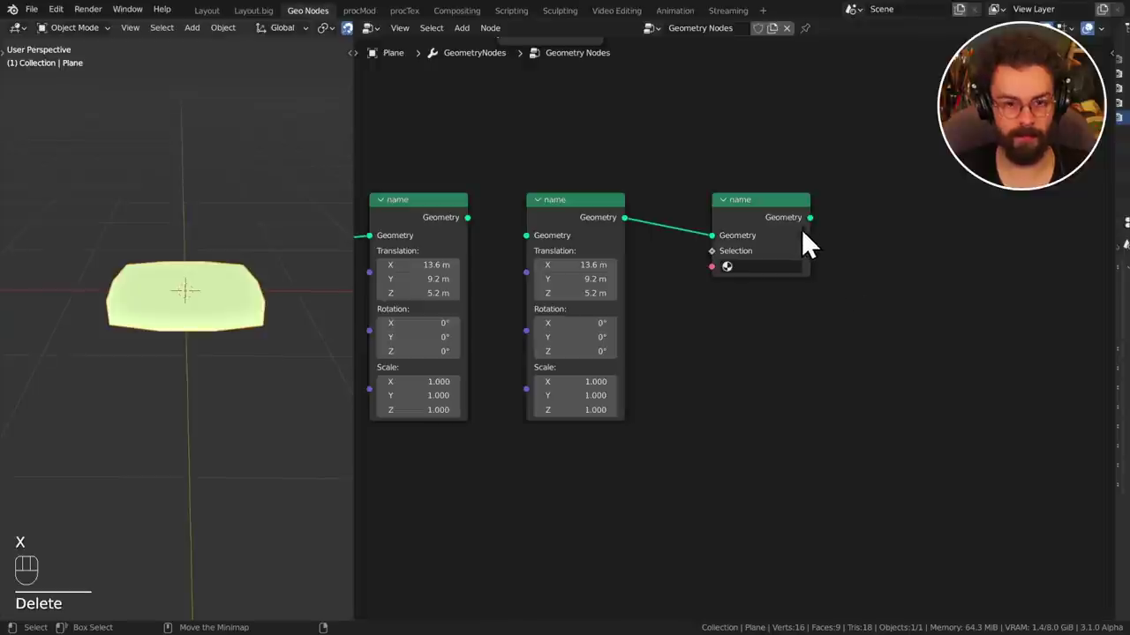